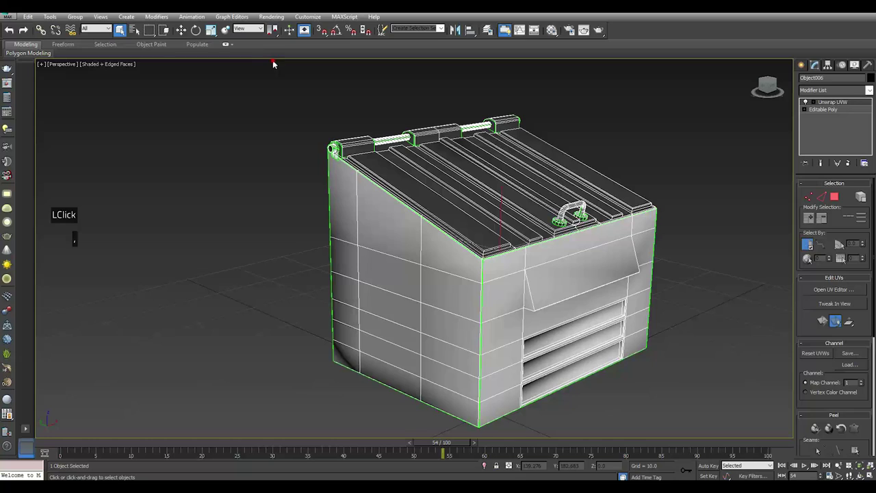
Select the low-poly dumpster and bring up its right-click quad menu to hide it
click(225, 29)
right_click(439, 230)
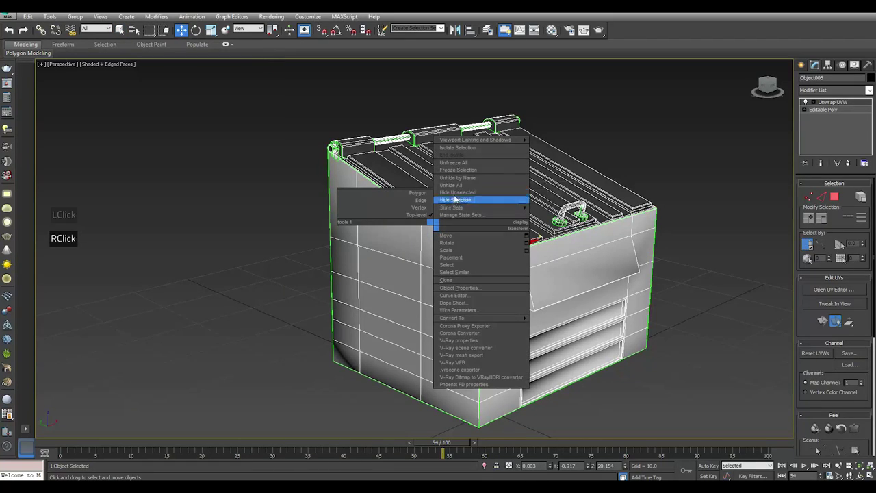
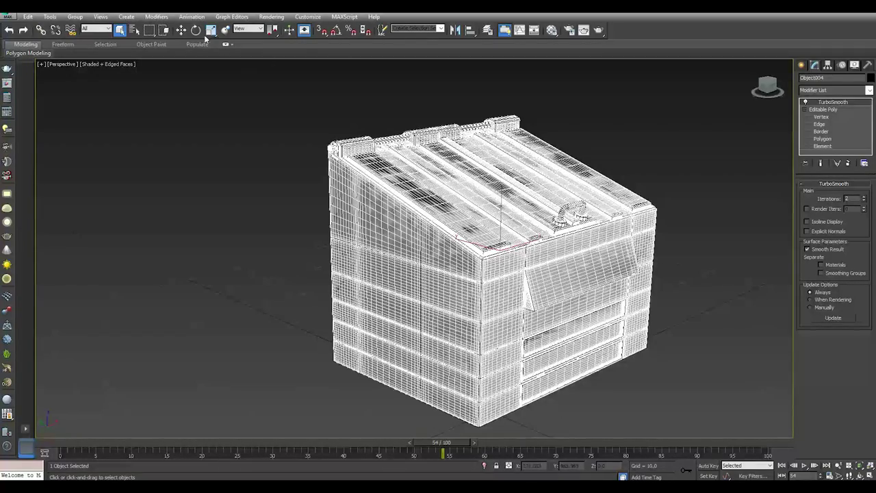
Export the selected low-poly dumpster as an FBX named 'Lp' beside the high-poly export
click(182, 31)
click(707, 224)
scroll(up, 3)
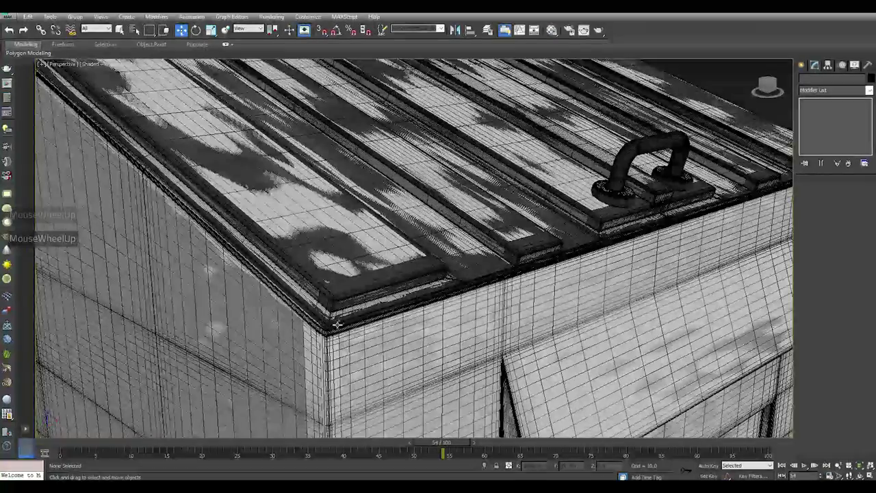
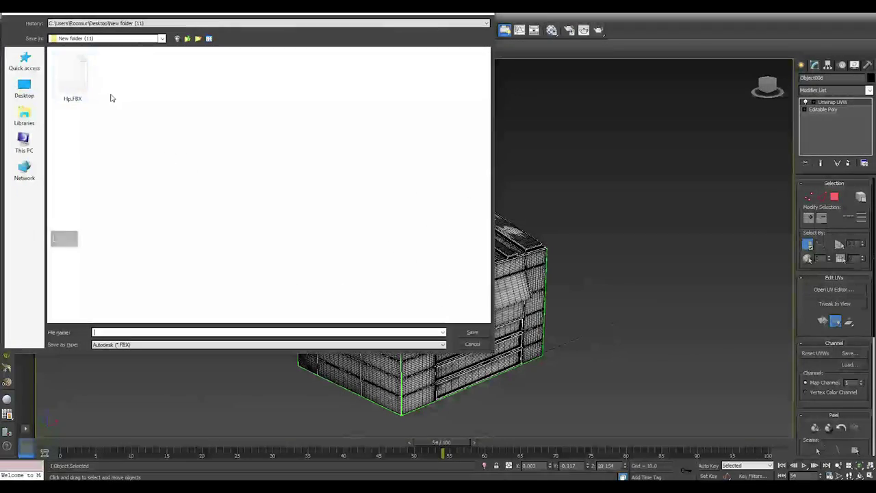
key(l)
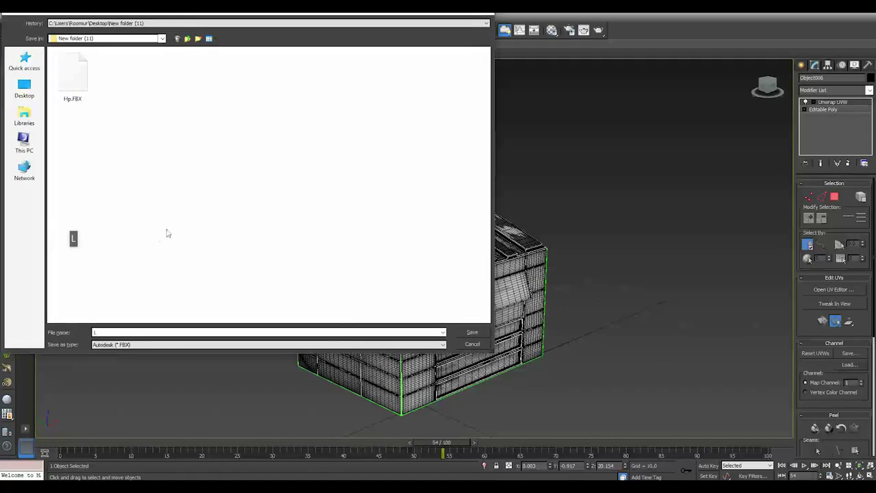
key(p)
key(Return)
key(Return)
Create a new project from Lp.FBX and reach Bake textures in TextureSet Settings
click(281, 224)
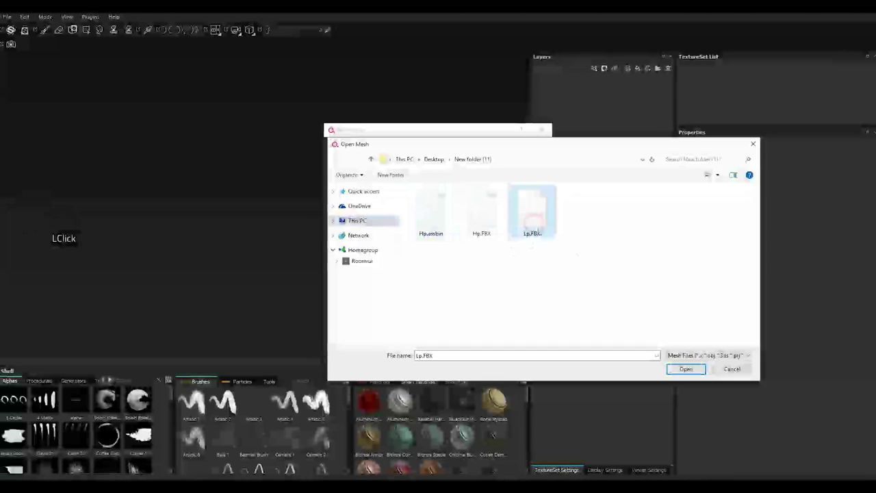
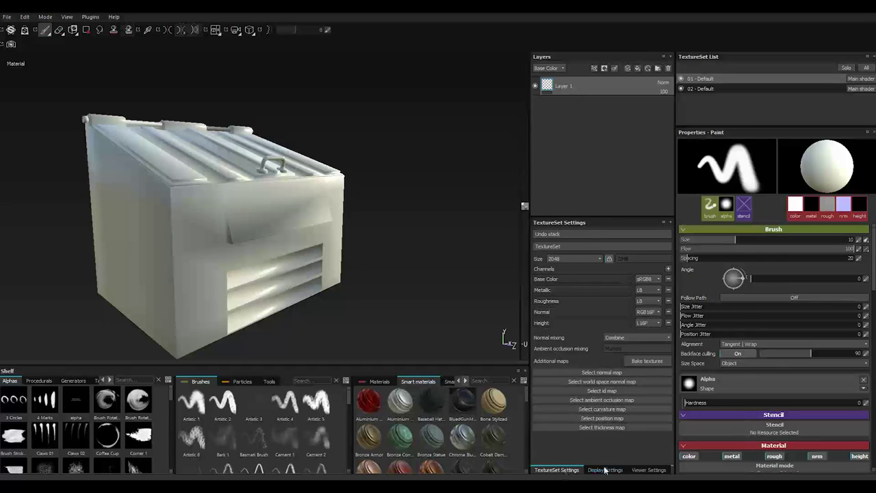
click(609, 469)
click(647, 475)
click(571, 469)
Set bake output size to 2048, raise dilation width and the max rear ray distance
click(655, 364)
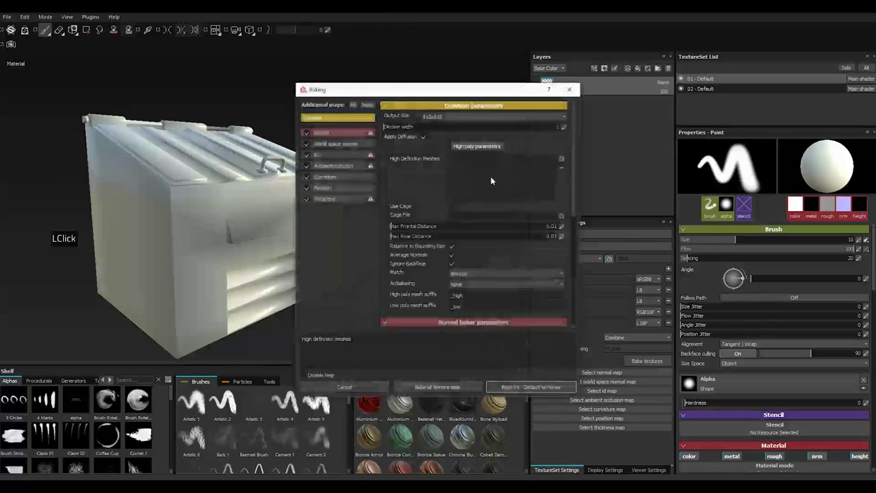
click(430, 115)
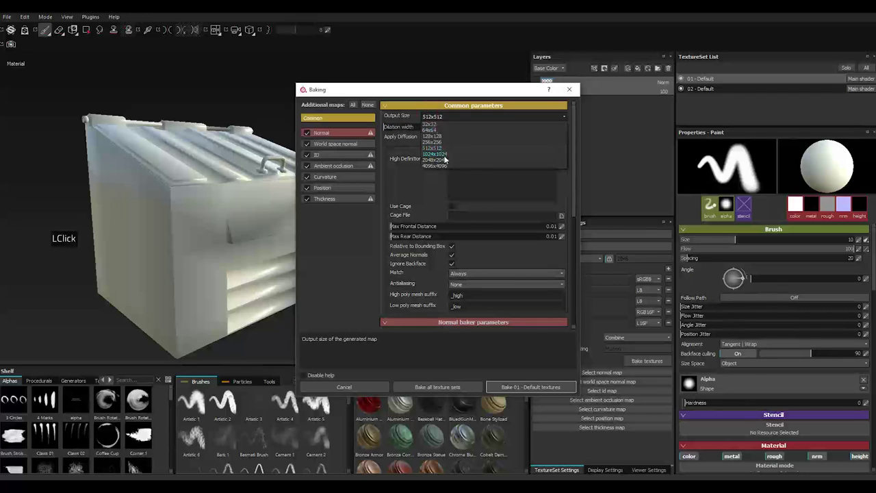
click(446, 159)
click(393, 128)
double_click(454, 239)
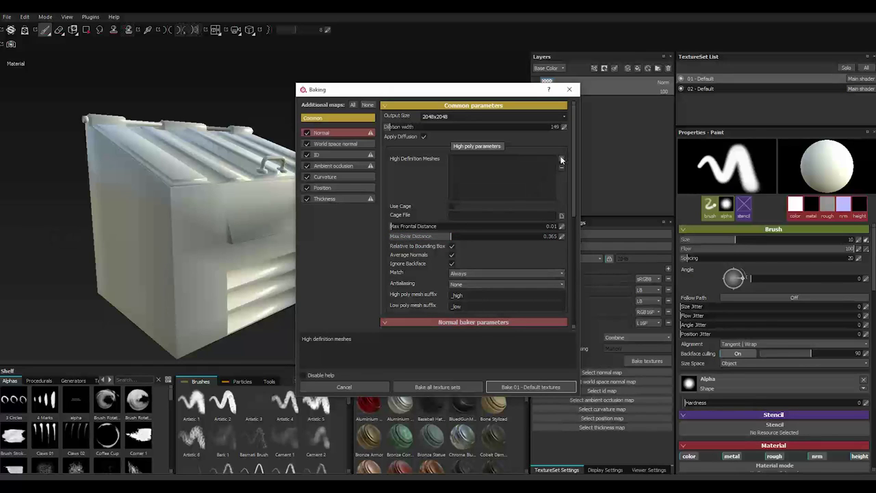
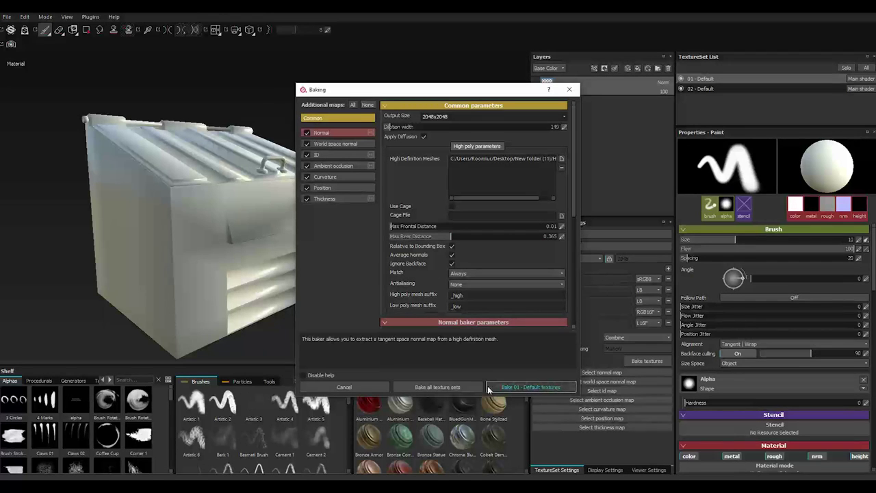
Bake the 01 - Default texture maps from Hp.FBX and wait for baking to finish
click(441, 388)
click(441, 387)
double_click(440, 387)
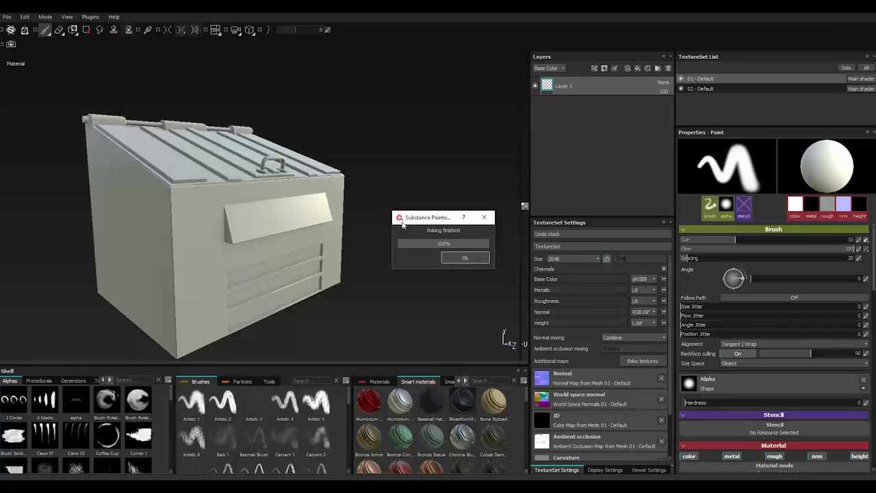
Dismiss the bake notice, hide the lid set and add a Fill layer with Plastic Matte on the body
key(Return)
key(,)
click(682, 89)
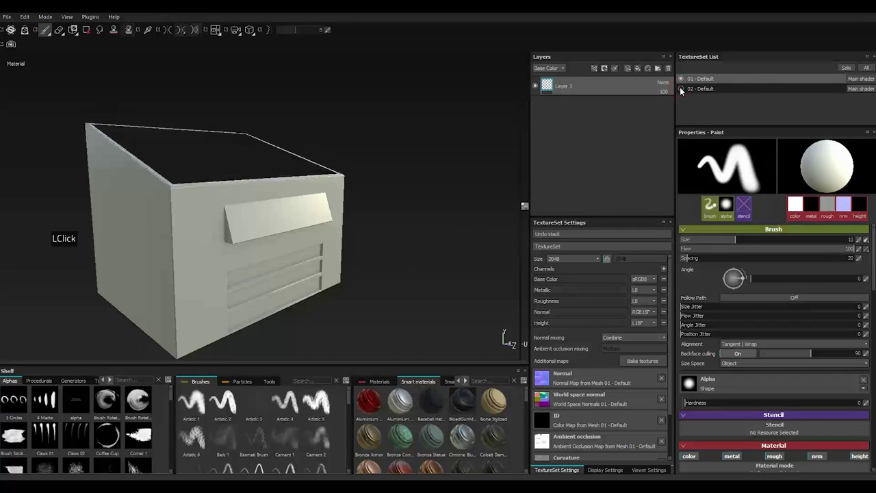
click(712, 81)
click(712, 81)
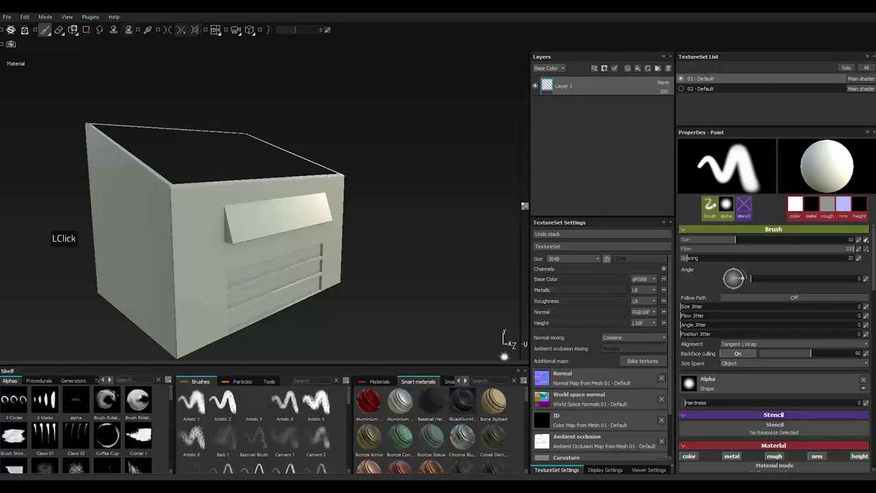
click(641, 70)
click(385, 385)
scroll(down, 3)
scroll(down, 3)
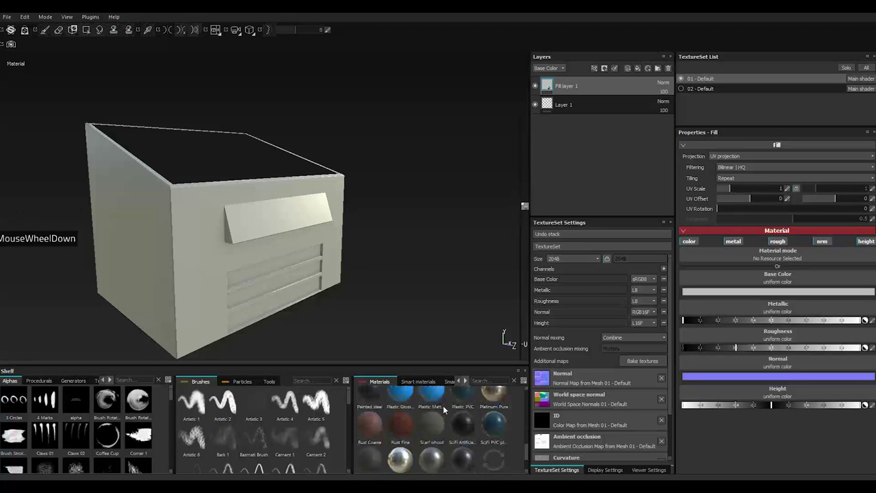
click(438, 453)
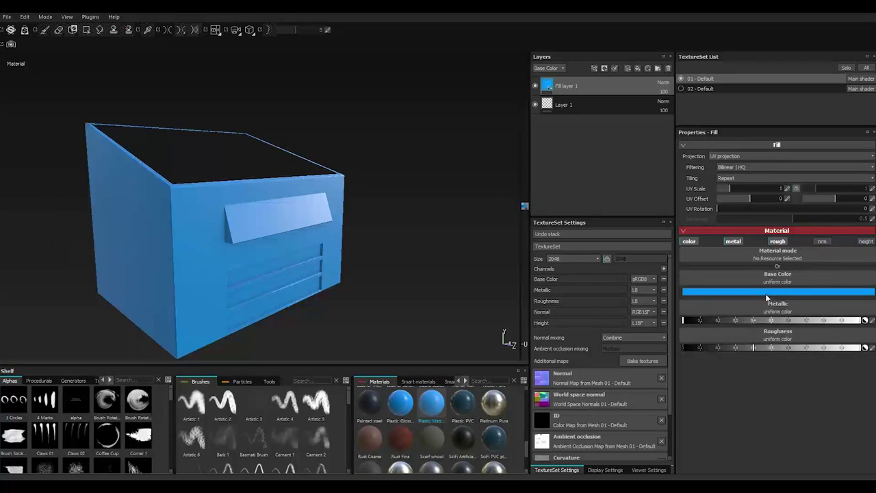
Set the fill's base colour to dark navy blue and adjust its metallic amount
click(767, 294)
click(755, 306)
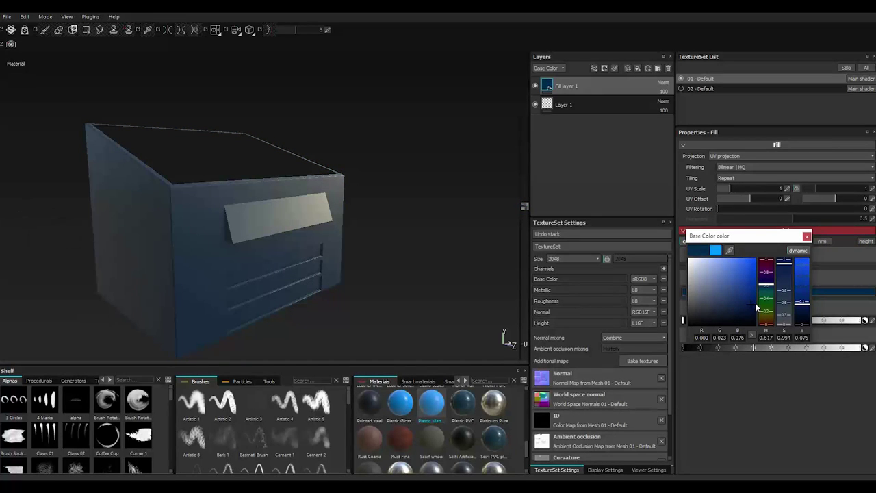
click(755, 306)
click(812, 239)
click(822, 349)
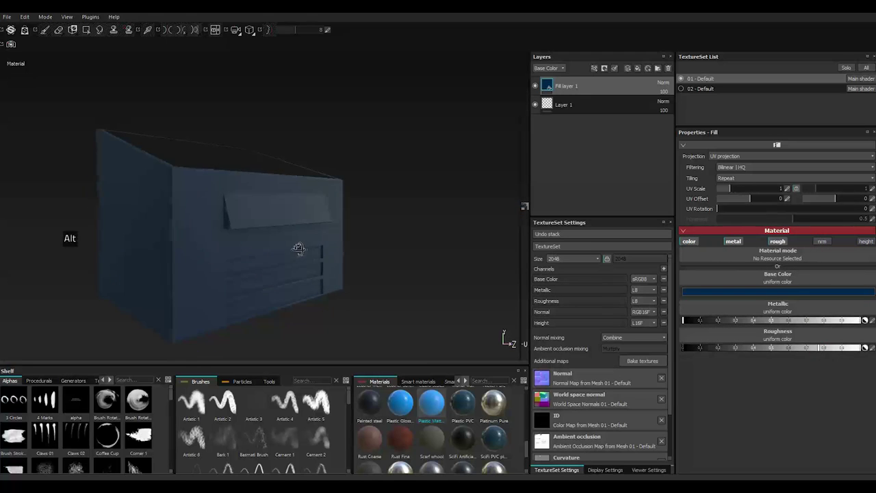
click(782, 351)
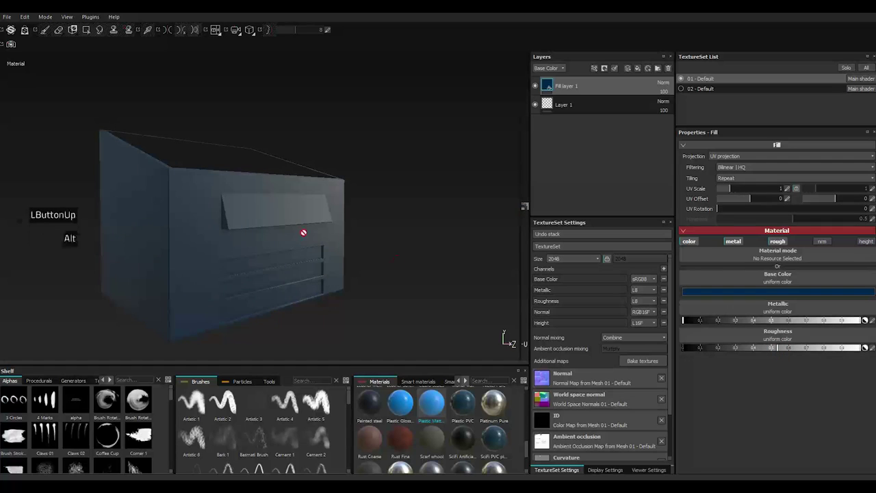
scroll(down, 3)
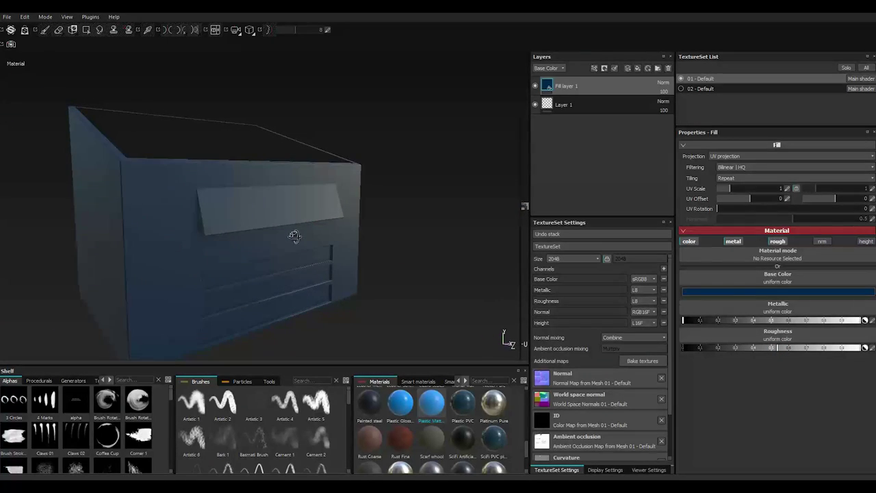
click(790, 351)
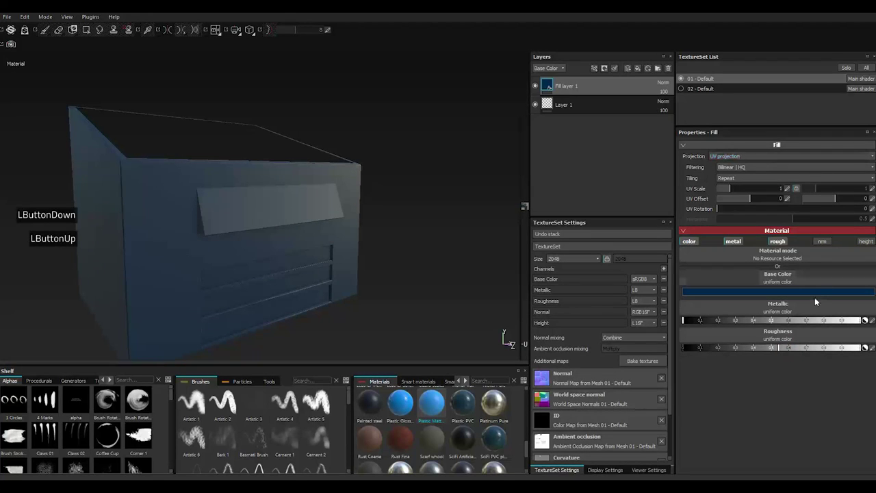
click(793, 322)
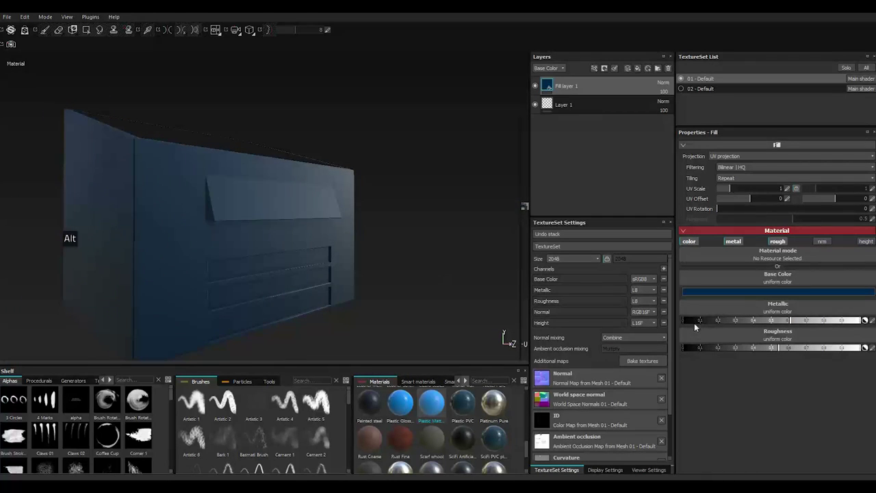
click(681, 324)
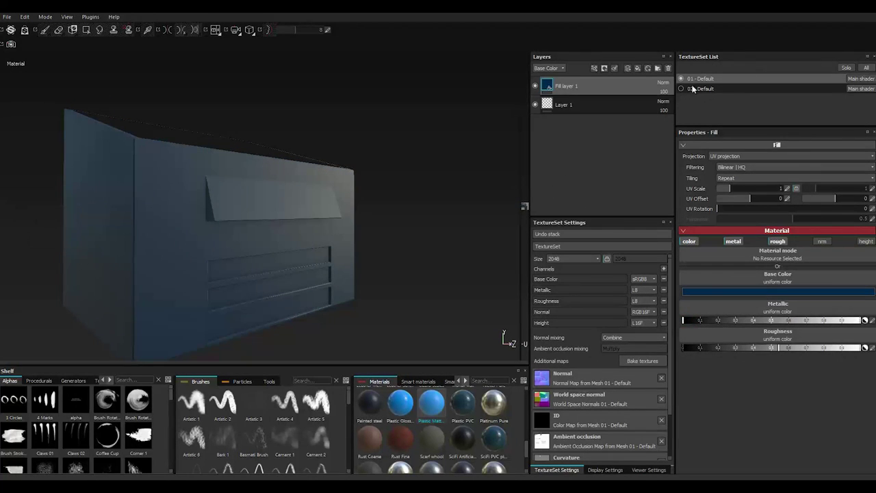
Show the lid texture set again and make 02 - Default active
click(713, 90)
click(681, 90)
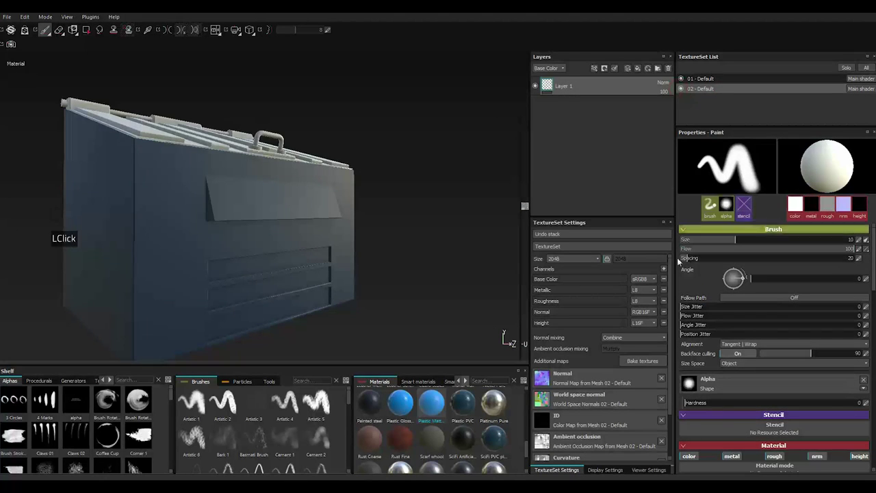
Add a fill layer to the lid set with a near-black colour and tuned roughness
click(638, 69)
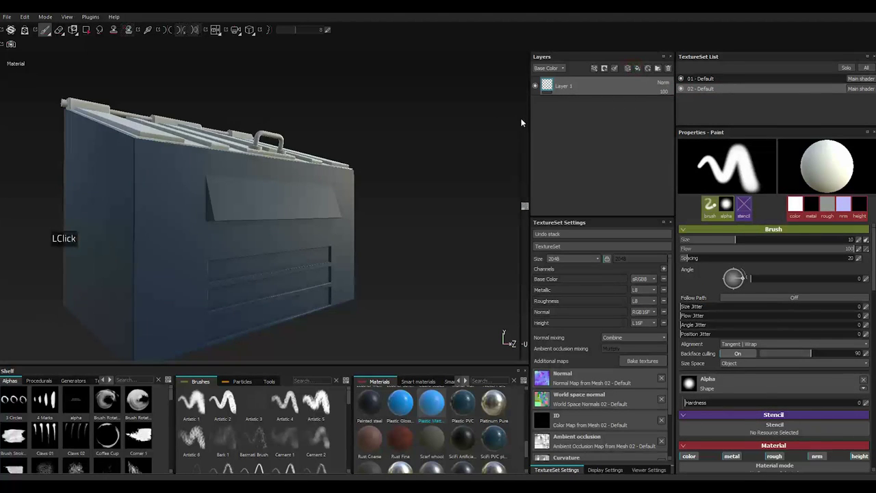
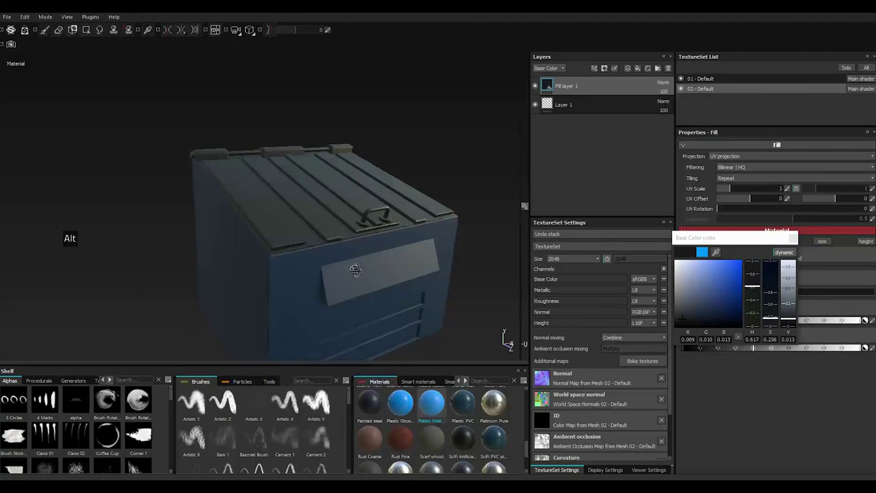
click(687, 319)
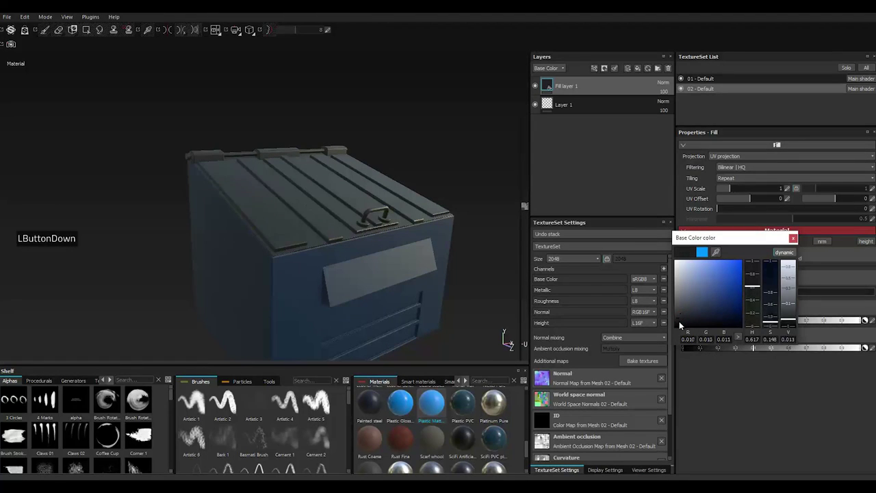
click(681, 320)
click(793, 240)
click(792, 352)
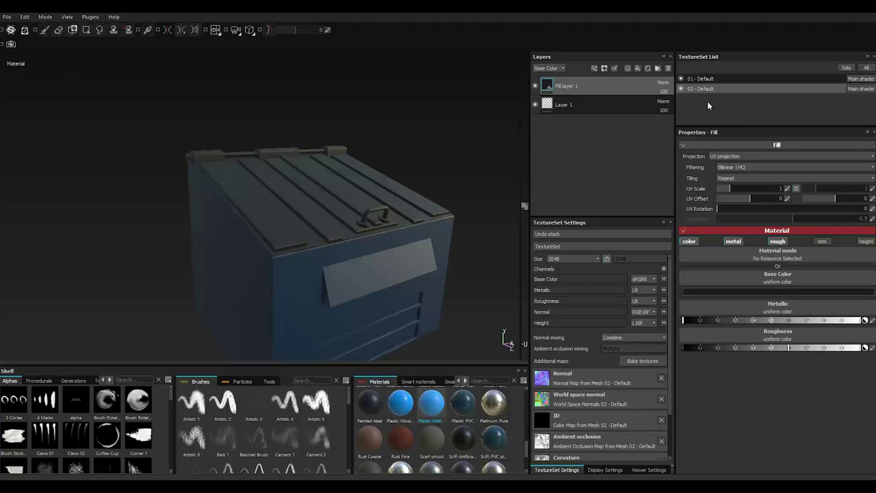
Return to the body's 01 - Default texture set
click(711, 81)
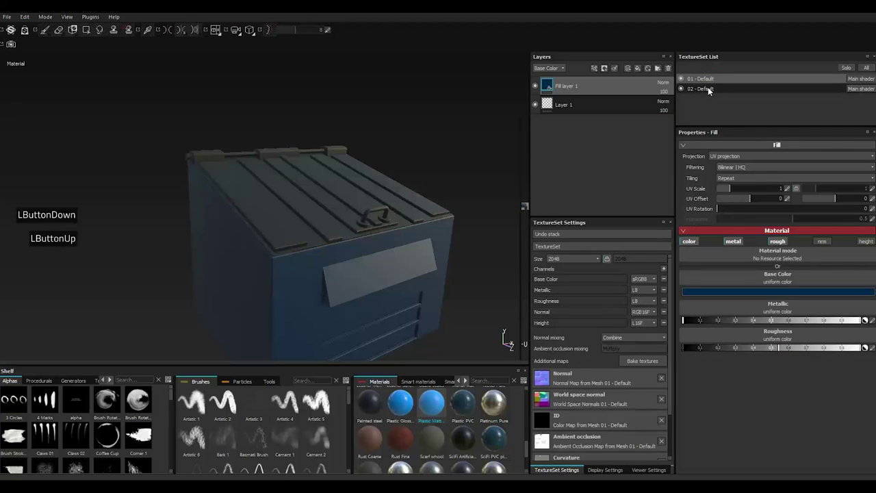
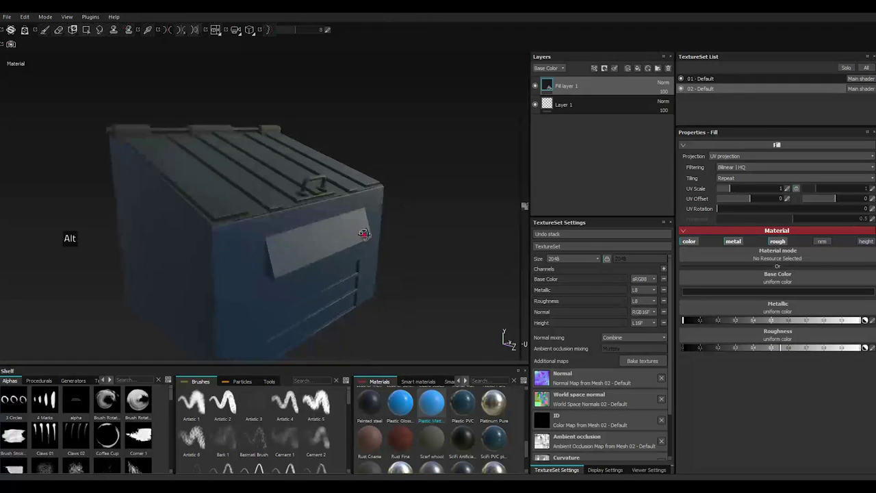
key(,)
click(726, 84)
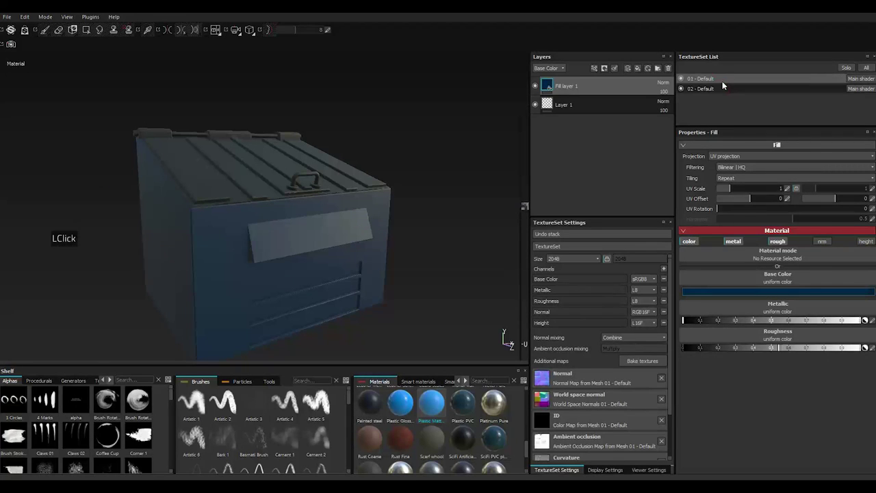
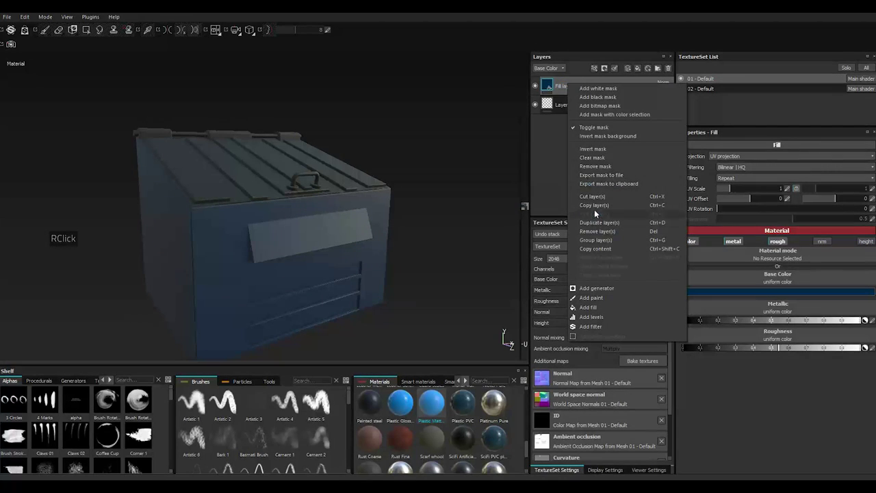
Duplicate the blue fill layer and give the copy the Edge Damage smart mask
click(598, 224)
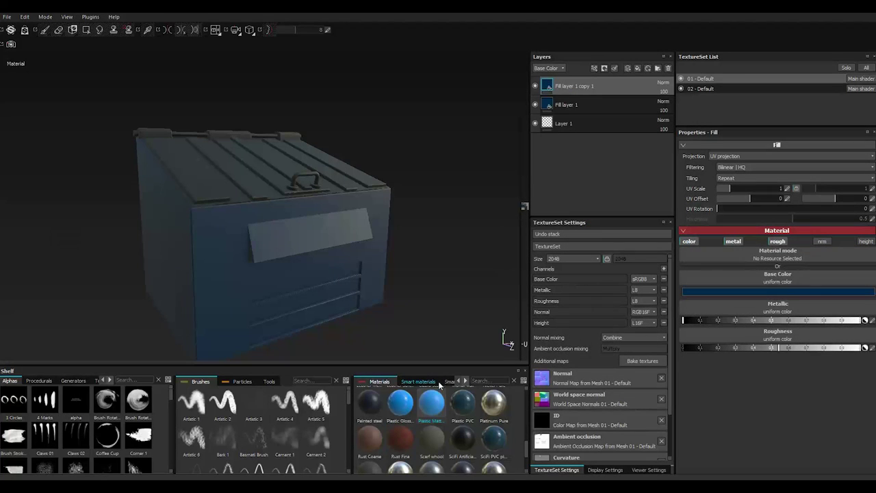
click(449, 383)
scroll(down, 3)
click(374, 427)
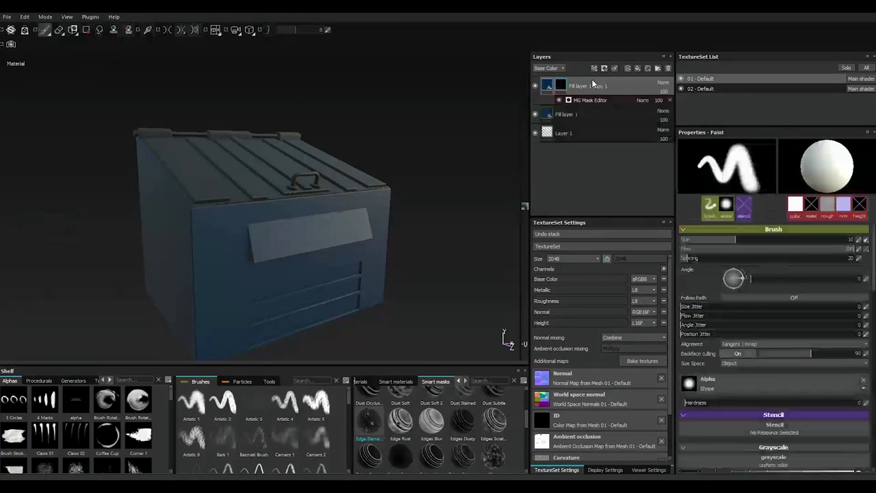
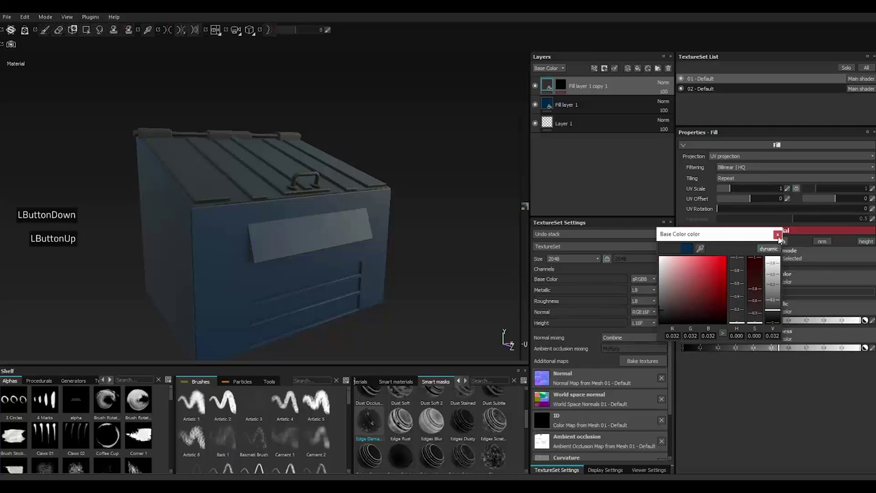
Recolour the masked copy a pale slate blue-grey for worn paint edges
click(781, 239)
double_click(781, 239)
double_click(746, 296)
click(686, 302)
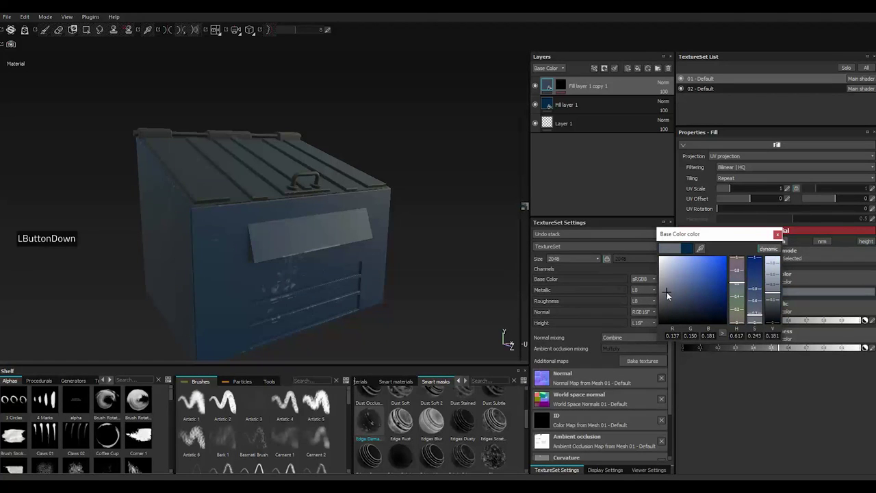
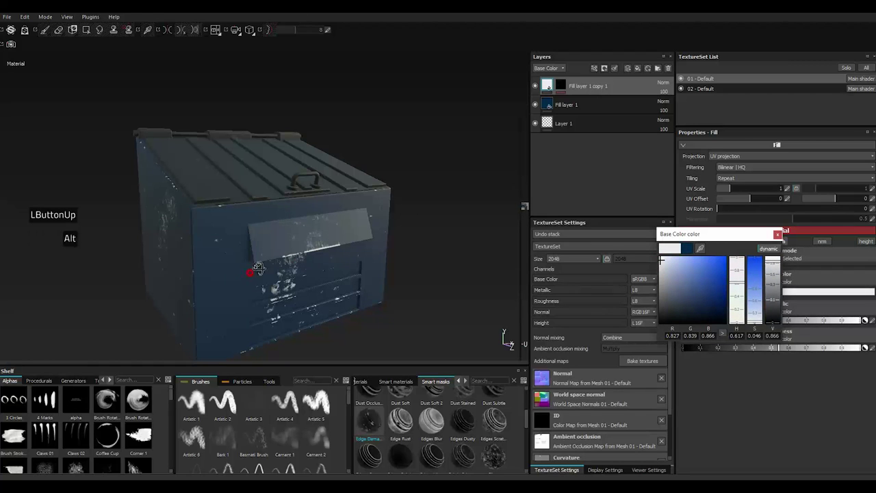
scroll(down, 3)
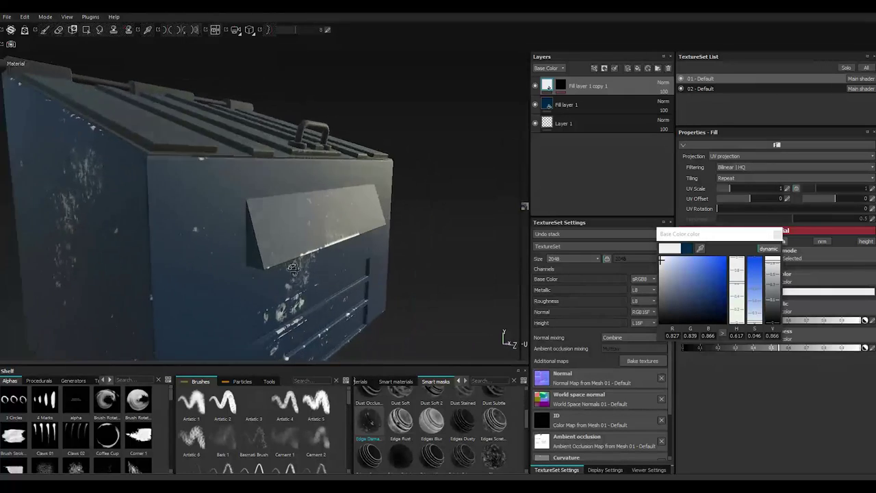
scroll(up, 3)
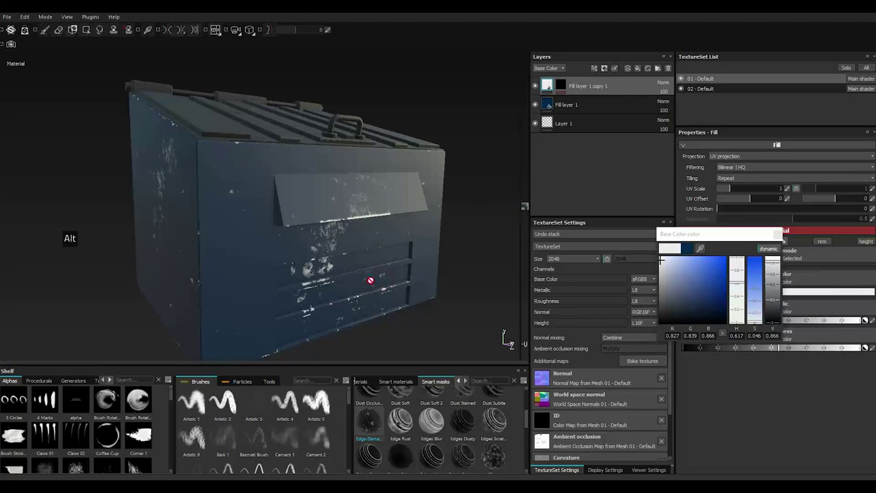
click(681, 301)
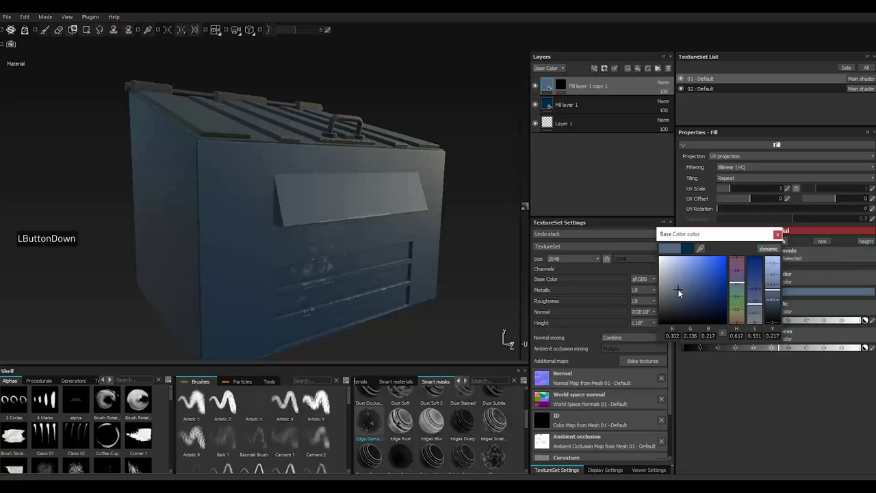
click(680, 291)
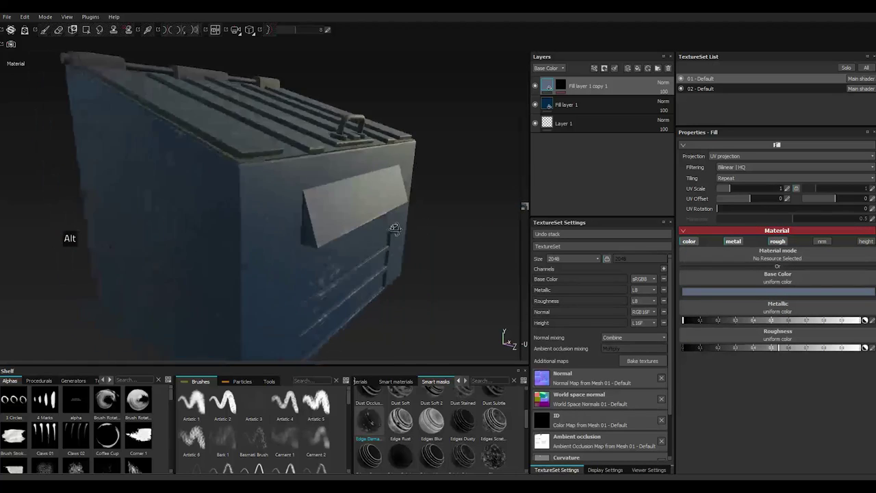
Duplicate the worn edge layer into a third fill copy
right_click(587, 90)
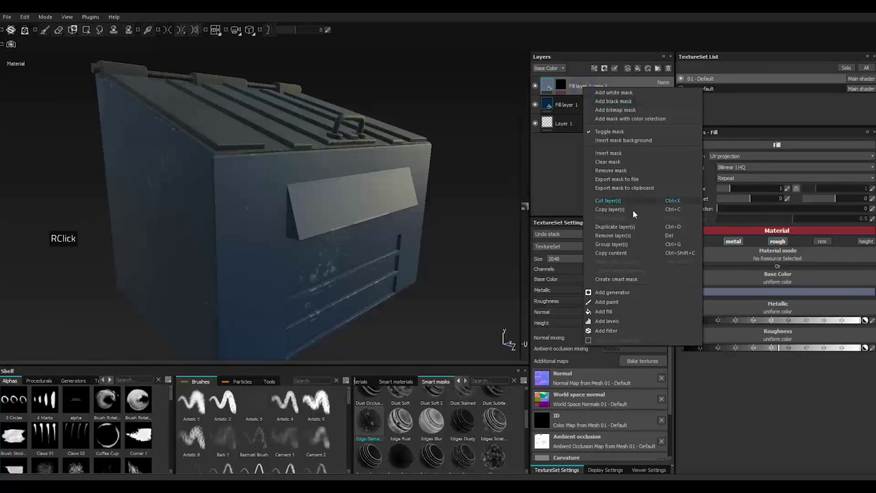
click(617, 228)
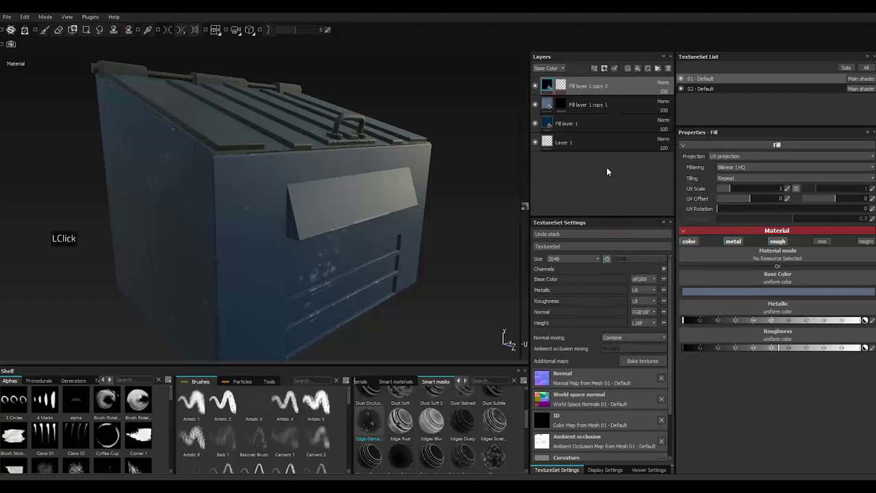
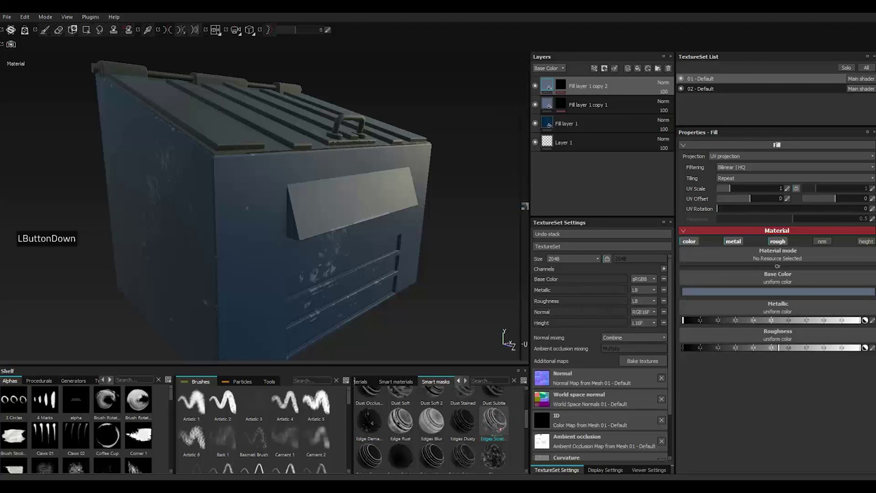
right_click(571, 88)
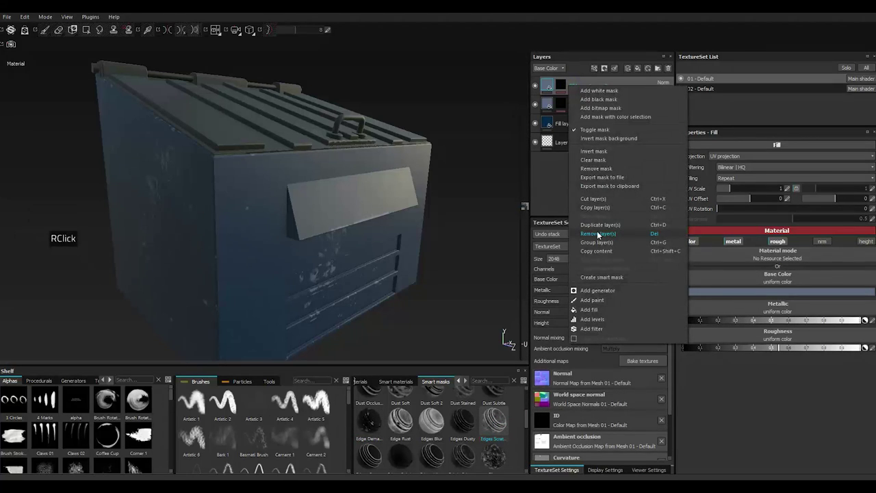
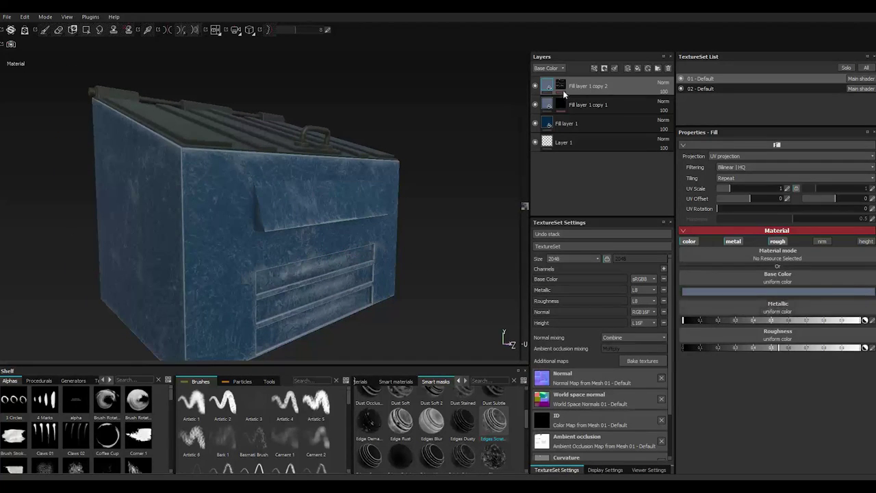
Add the MG Metal Edge Wear filter to the new copy's mask
click(565, 84)
click(590, 103)
double_click(590, 104)
click(777, 237)
double_click(780, 236)
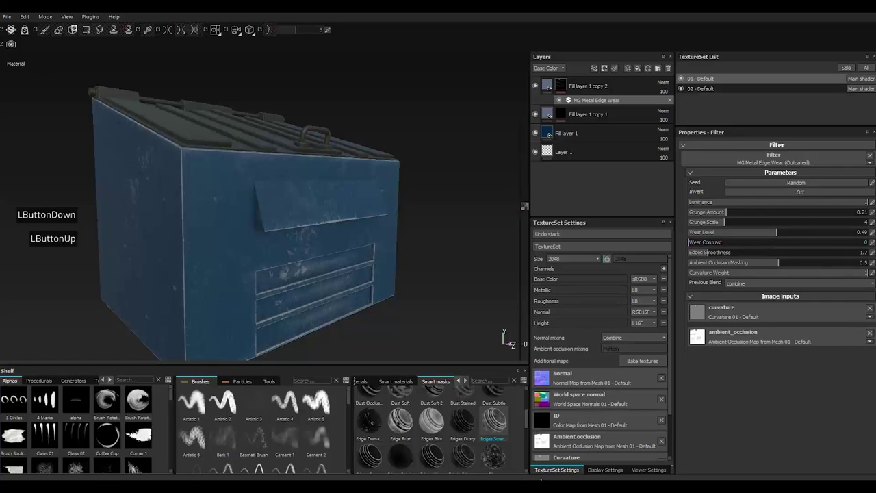
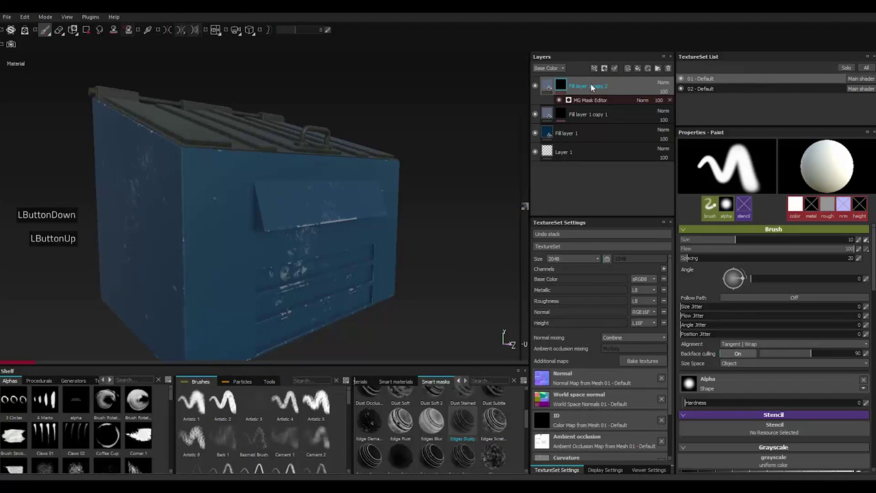
Raise the copy 2 mask generator's Global Balance to 0.67
click(588, 100)
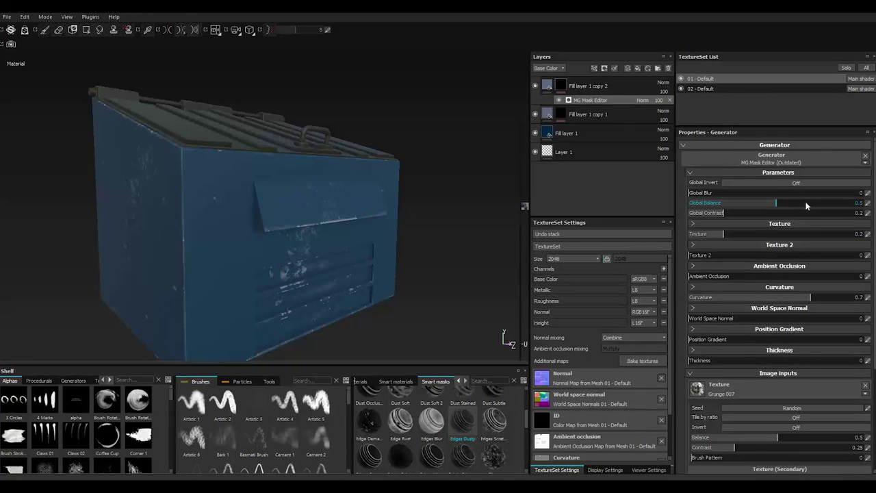
click(810, 204)
click(808, 204)
double_click(807, 204)
Browse the Smart masks shelf and apply the Edges Dusty grunge mask to the top copy
scroll(up, 3)
scroll(down, 3)
scroll(up, 3)
scroll(down, 3)
scroll(up, 3)
scroll(down, 3)
scroll(up, 3)
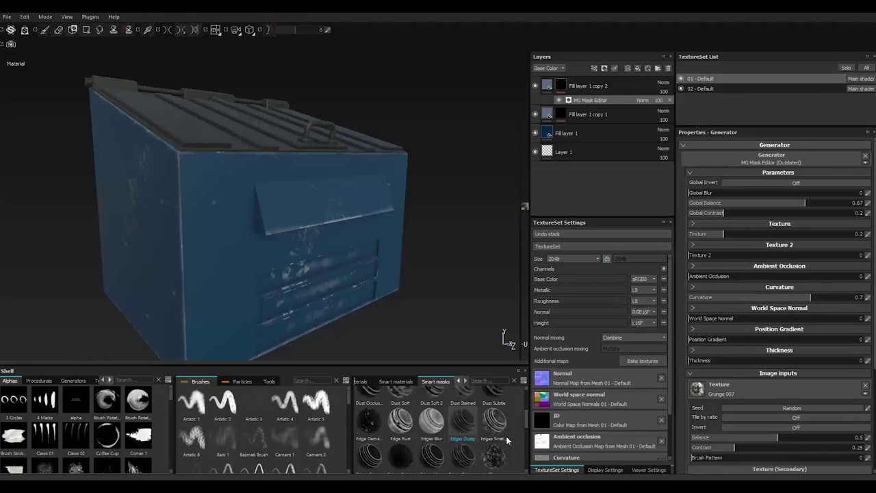
double_click(529, 473)
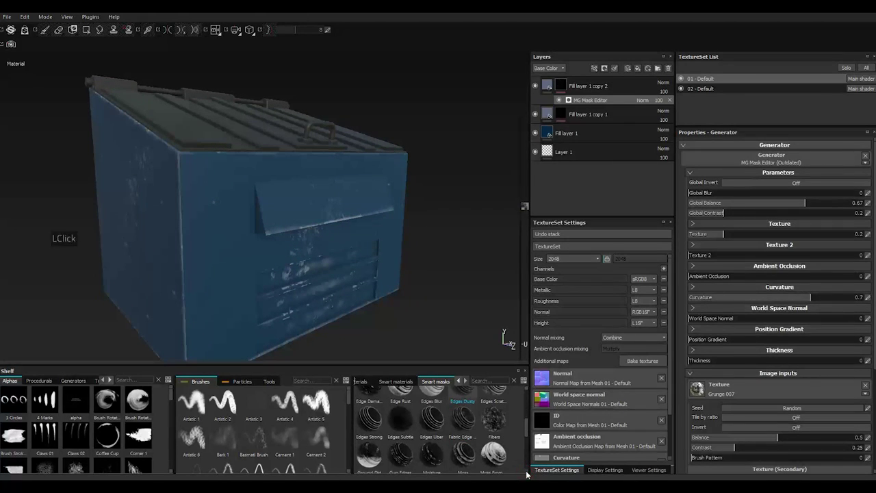
double_click(530, 473)
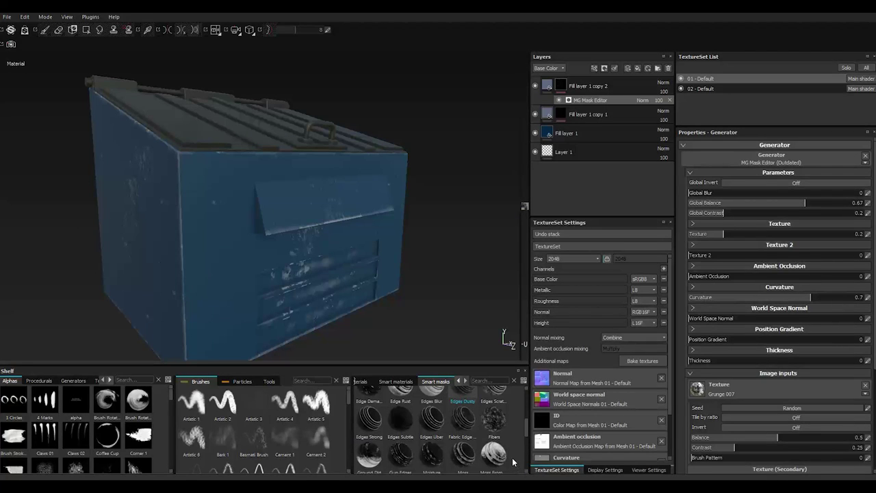
double_click(530, 393)
double_click(530, 393)
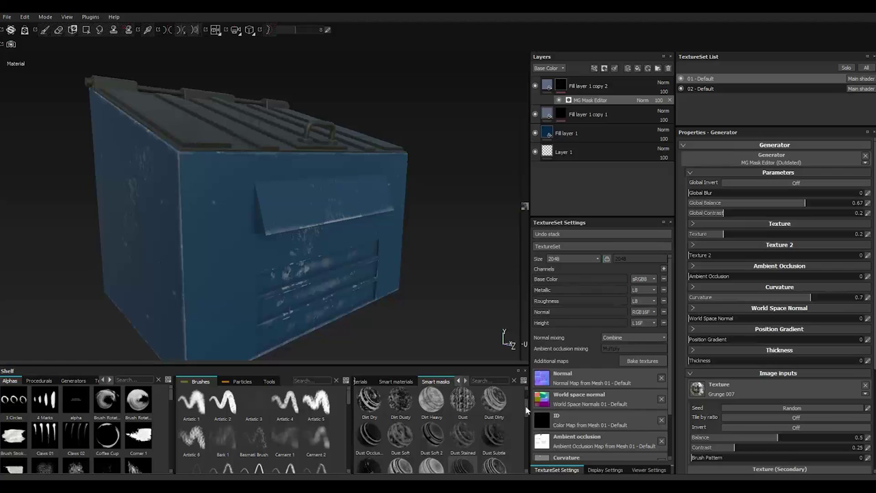
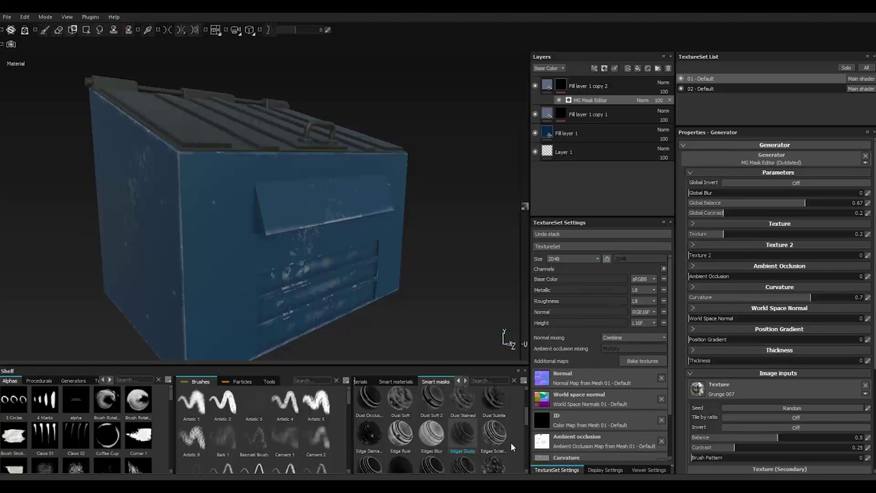
Apply a grunge mask generator to the first worn layer, lowering its global balance and adjusting blur
click(561, 111)
double_click(585, 127)
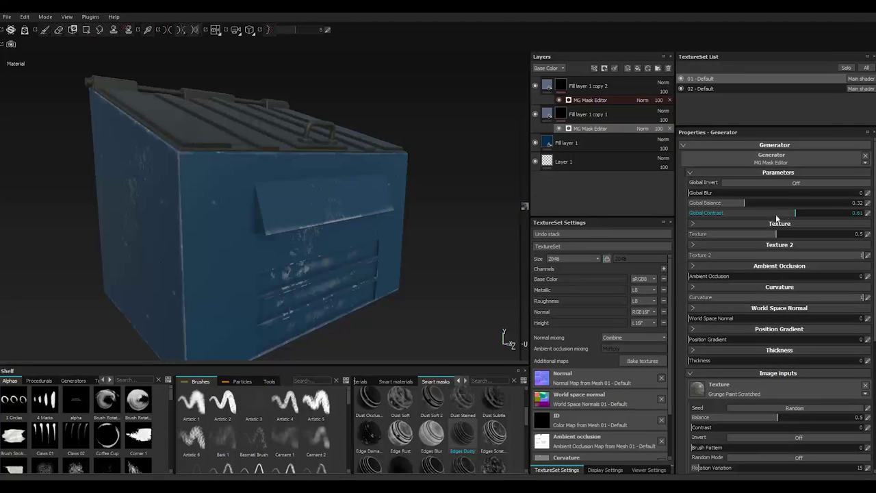
click(779, 202)
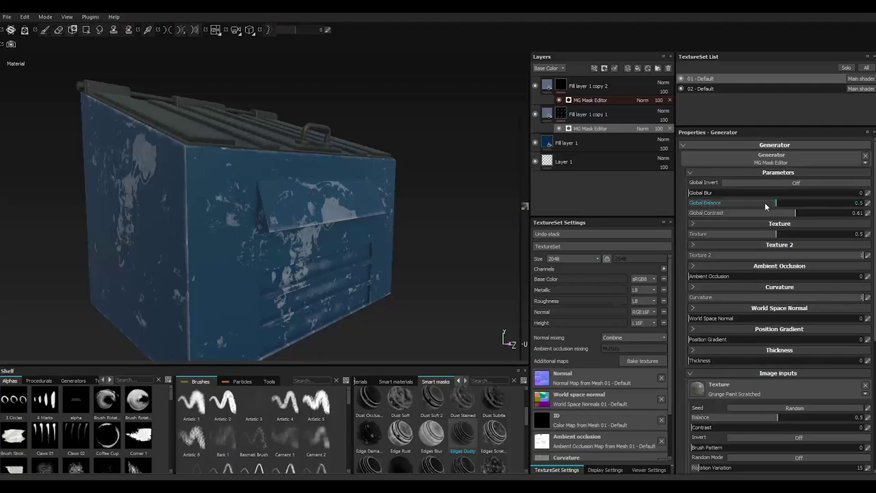
click(768, 205)
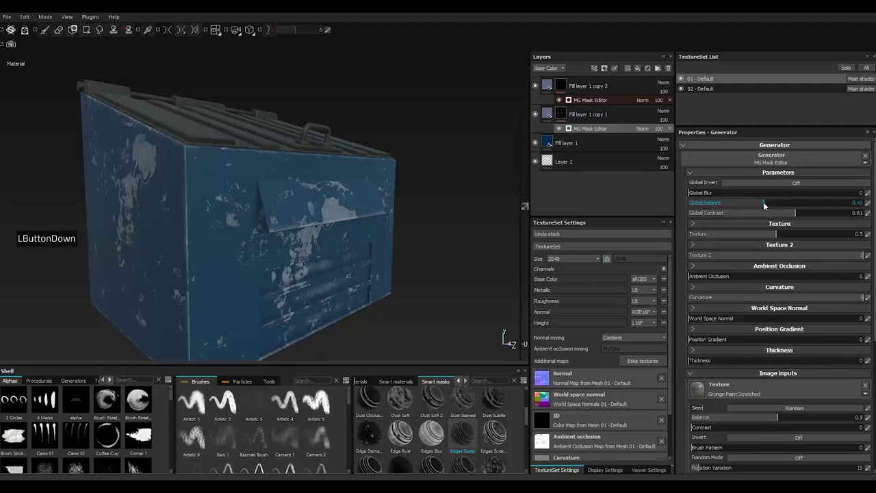
click(766, 205)
click(765, 204)
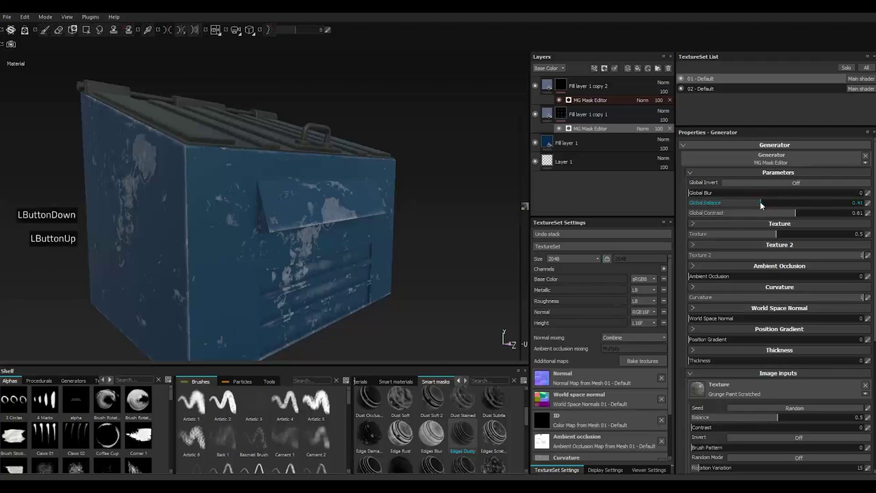
double_click(782, 195)
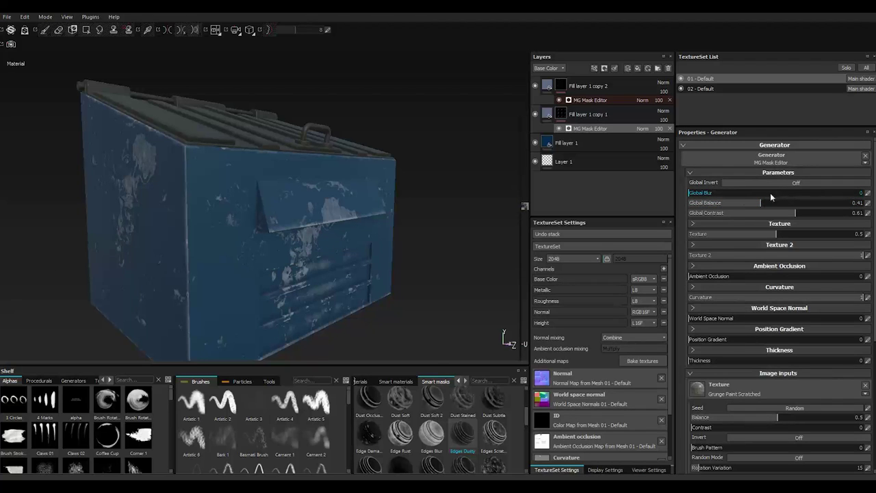
Fine-tune the scratched-grunge mask's Global Balance to about 0.37
click(753, 207)
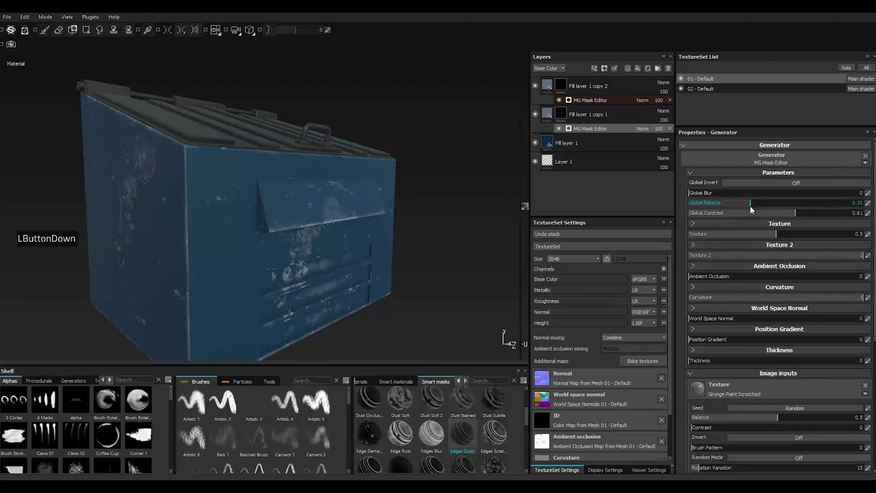
click(755, 208)
click(755, 208)
double_click(756, 208)
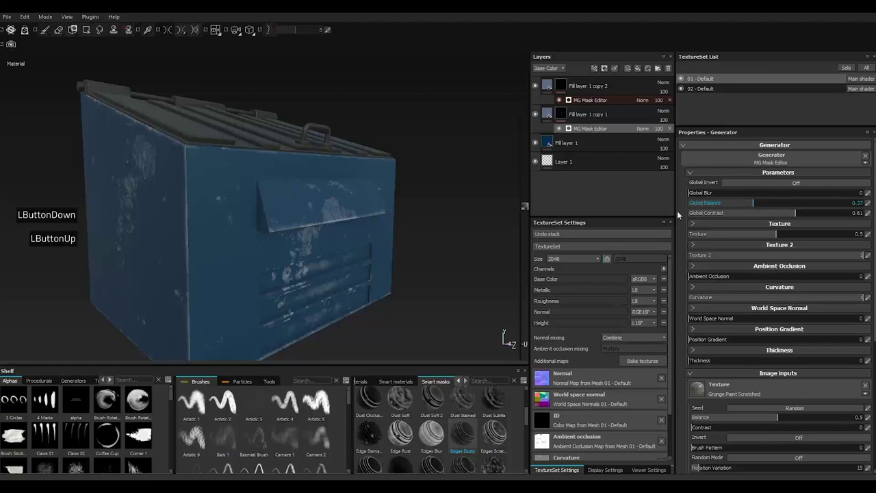
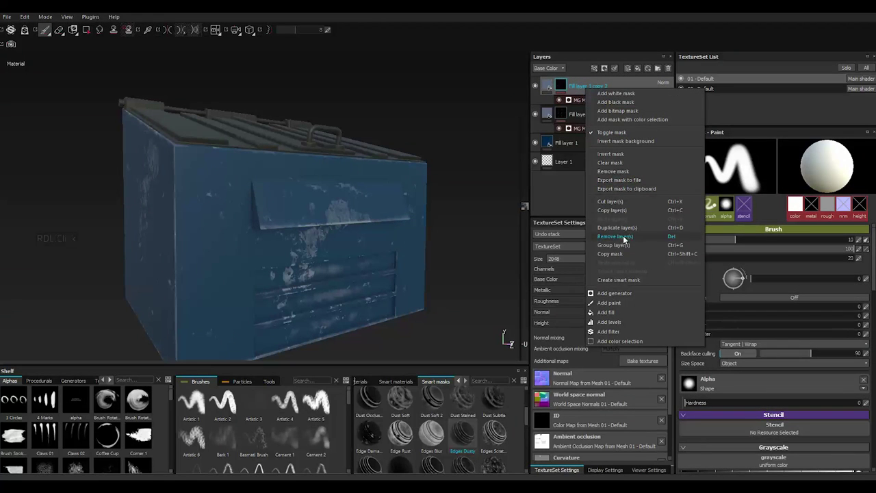
Duplicate the top fill layer into copy 3 and remove its inherited mask
click(612, 228)
right_click(578, 84)
right_click(577, 83)
click(604, 159)
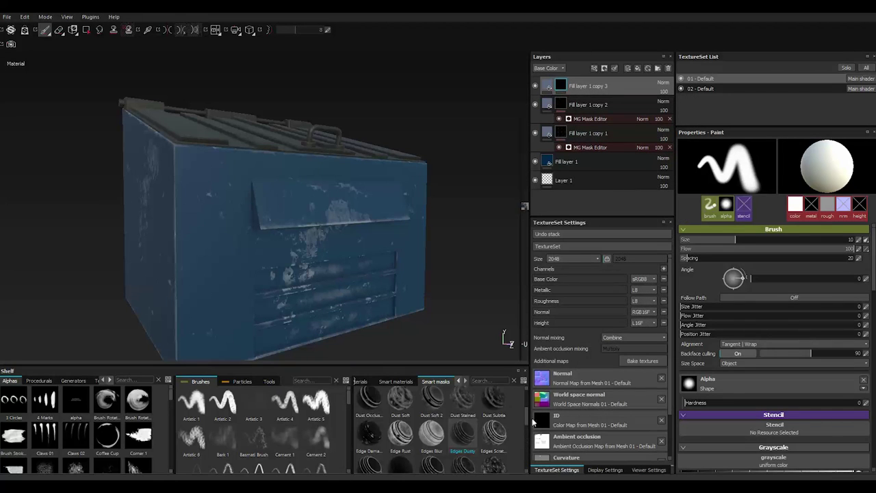
Apply the Cavity Rust smart mask from the shelf to Fill layer 1 copy 3
double_click(531, 416)
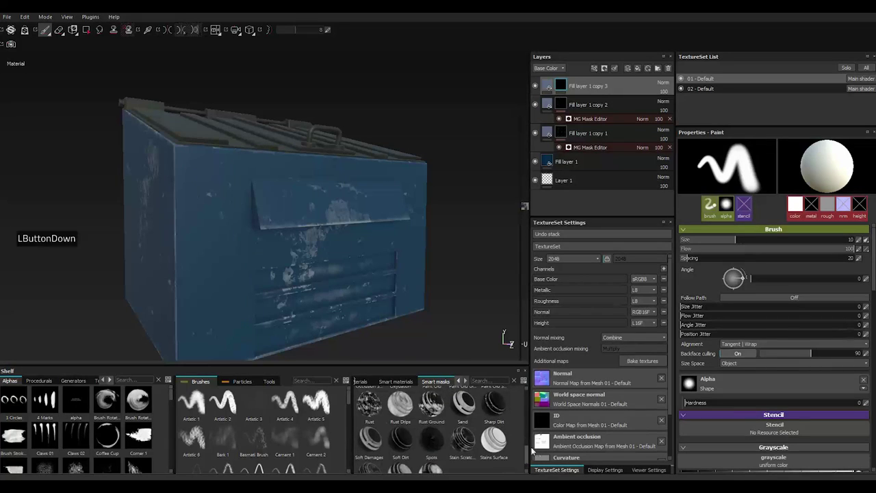
click(529, 397)
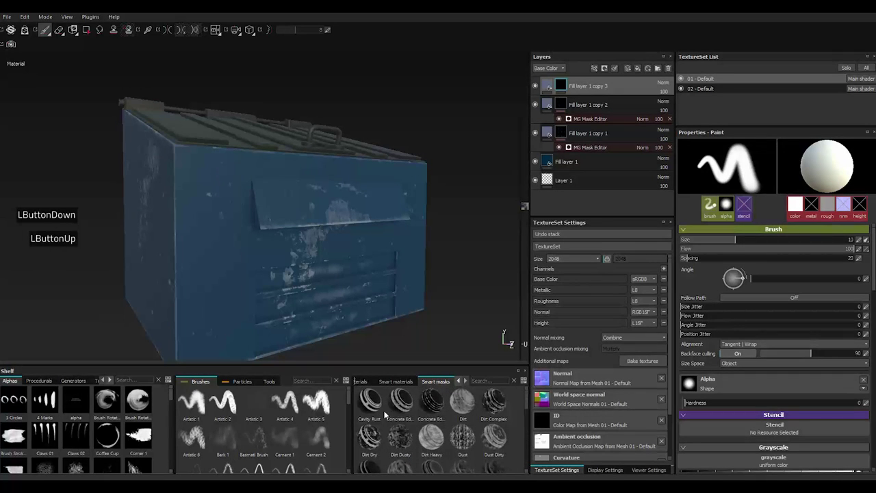
right_click(581, 87)
double_click(610, 164)
click(378, 408)
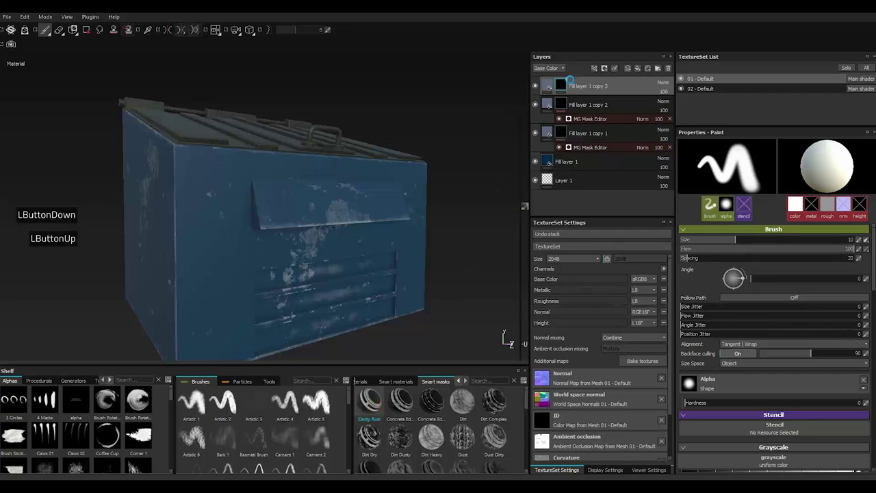
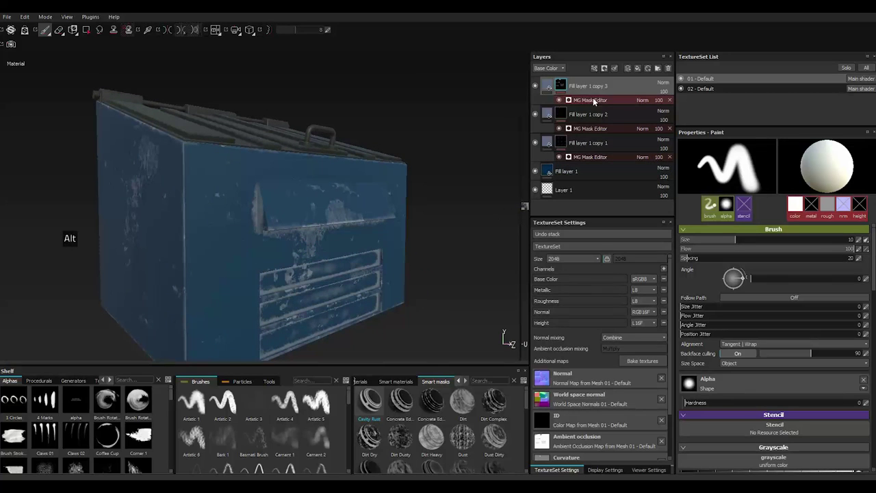
Set Fill layer 1 copy 3's base colour to a near-black blue-grey in the colour picker
click(550, 85)
click(726, 298)
click(660, 317)
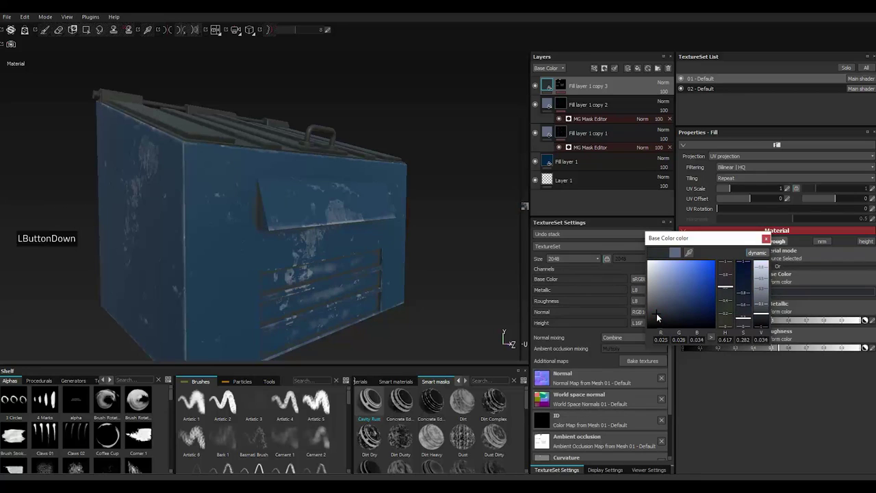
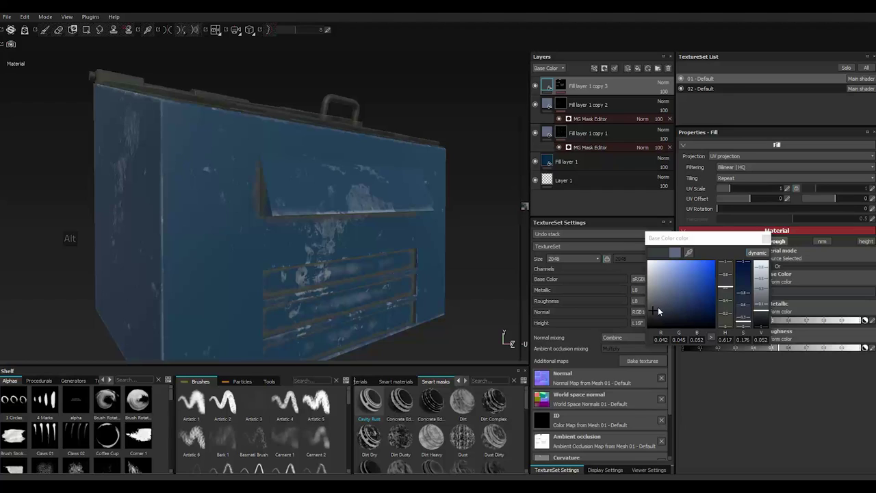
click(661, 310)
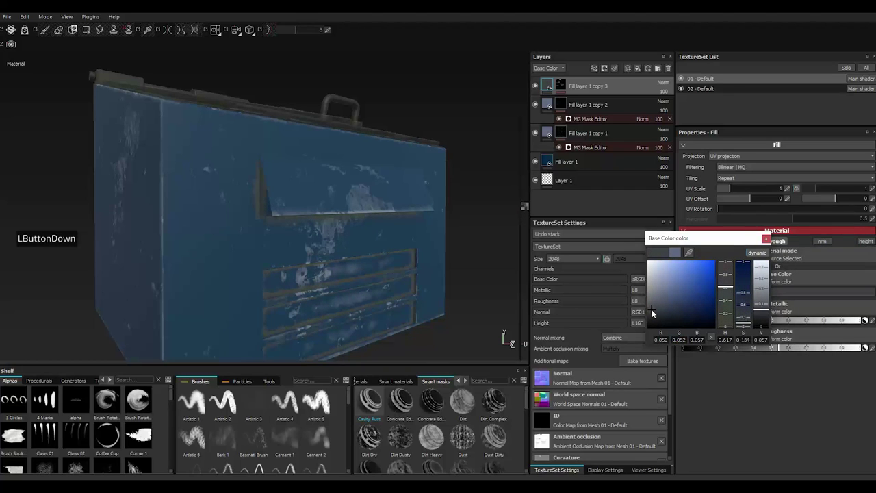
click(657, 313)
click(657, 314)
click(715, 304)
click(770, 243)
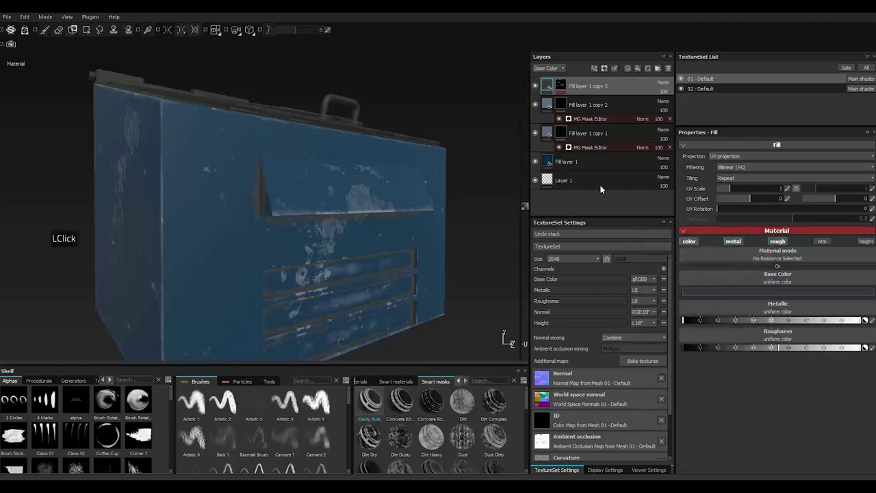
scroll(up, 3)
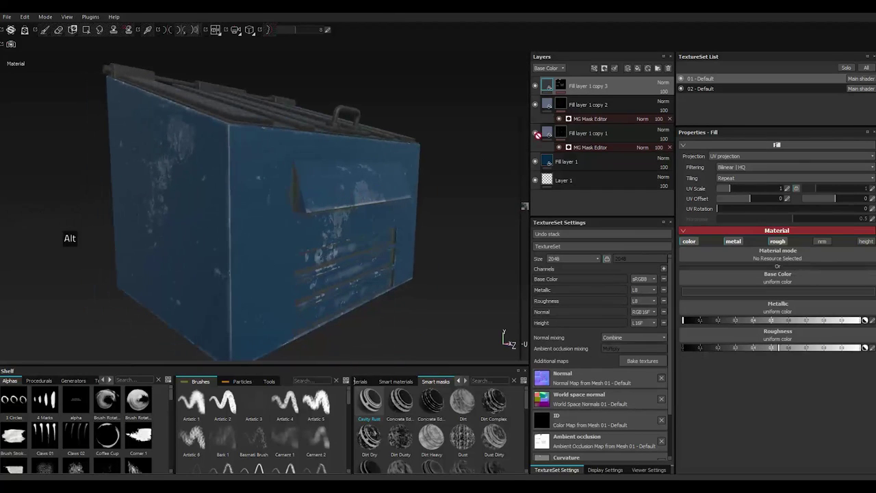
In the layer's MG Mask Editor, raise Global Balance to about 0.66
right_click(584, 89)
right_click(584, 89)
click(564, 89)
click(740, 228)
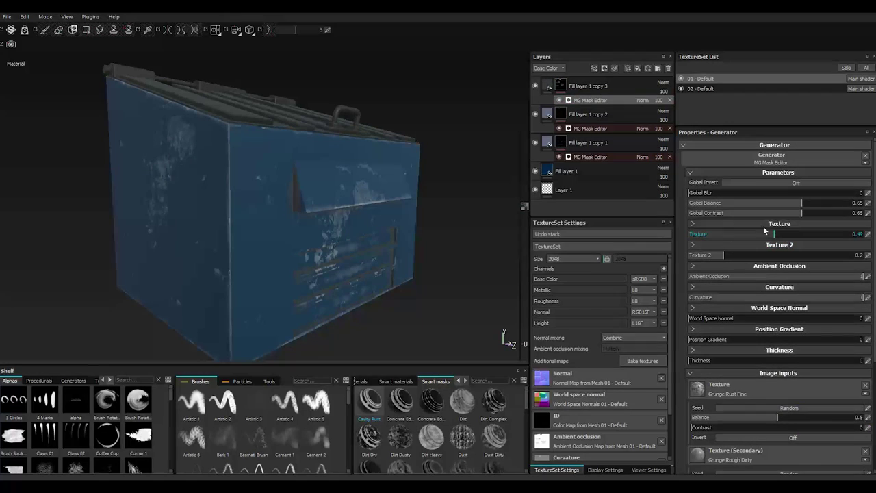
click(820, 205)
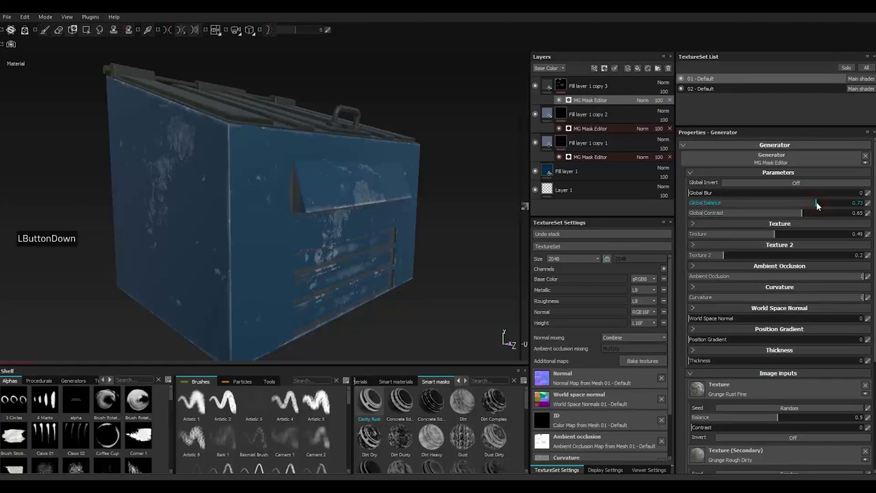
click(820, 204)
click(819, 205)
double_click(820, 204)
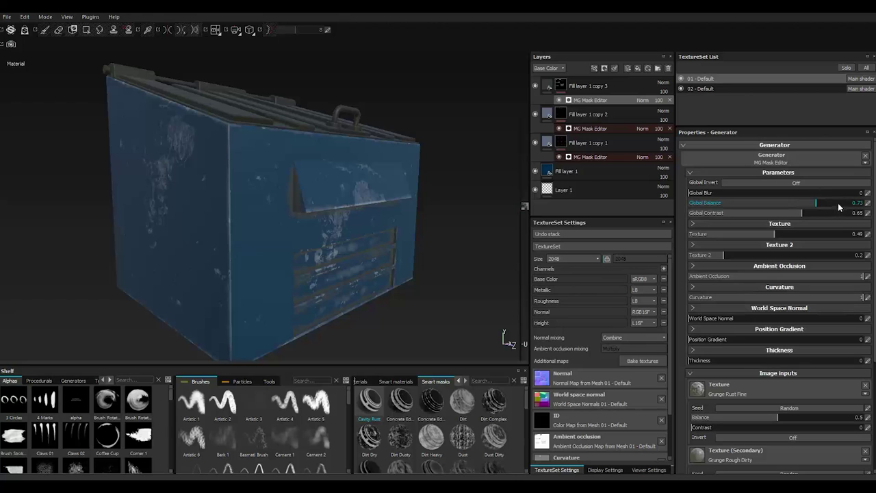
click(843, 205)
click(843, 204)
click(843, 204)
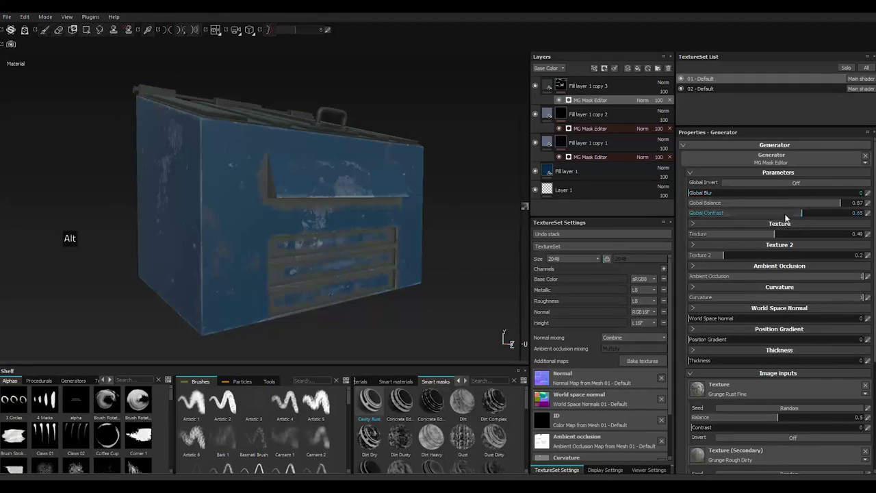
Lower Global Contrast to 0.55, fine-tune balance, and reselect the dark rust layer
click(768, 214)
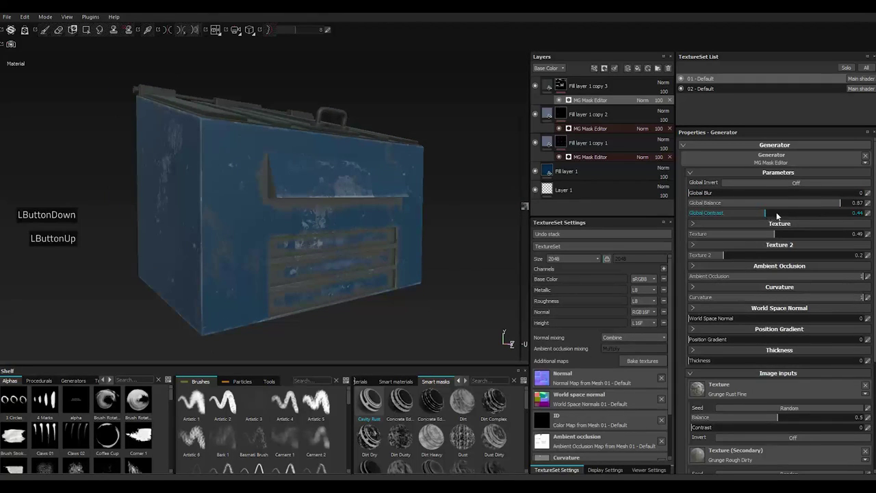
click(788, 216)
click(788, 203)
click(788, 202)
click(801, 203)
click(805, 203)
scroll(up, 3)
scroll(down, 3)
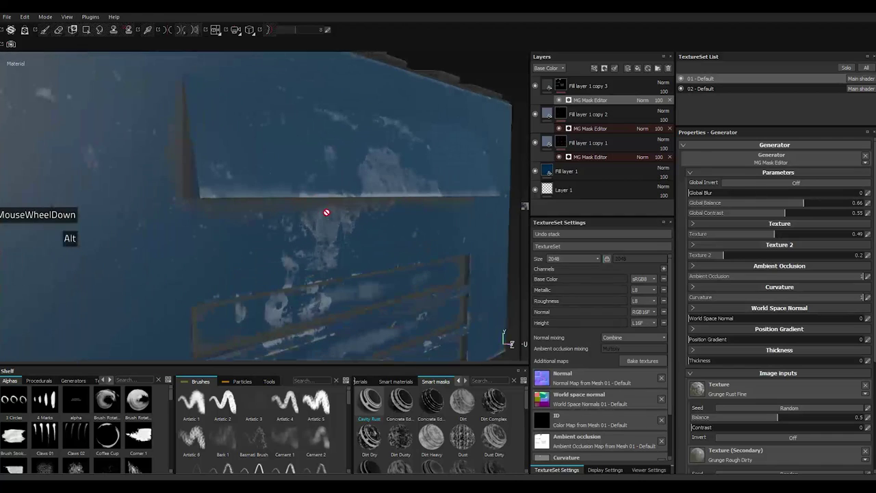
scroll(up, 3)
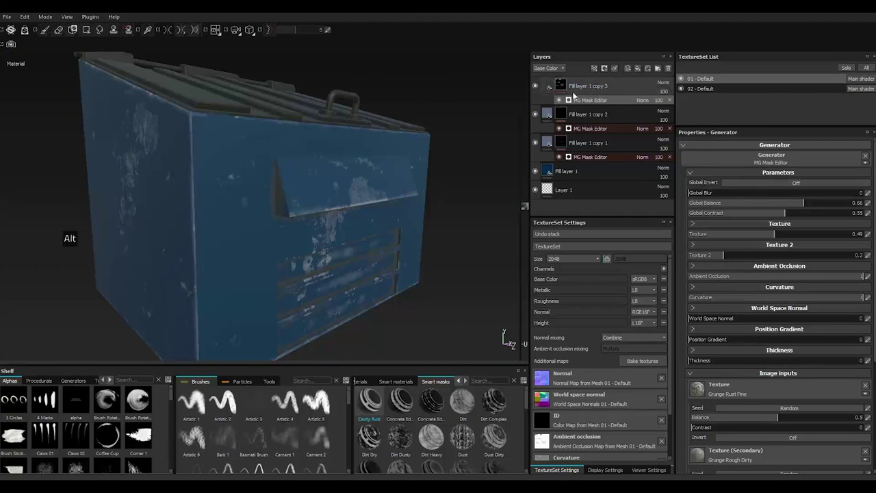
click(573, 91)
Duplicate Fill layer 1 copy 3 into copy 4 and remove its mask
right_click(574, 92)
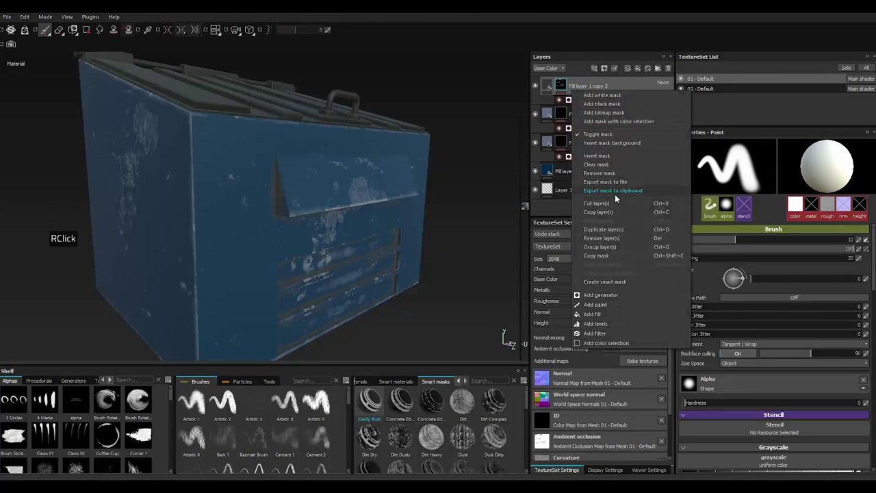
click(610, 233)
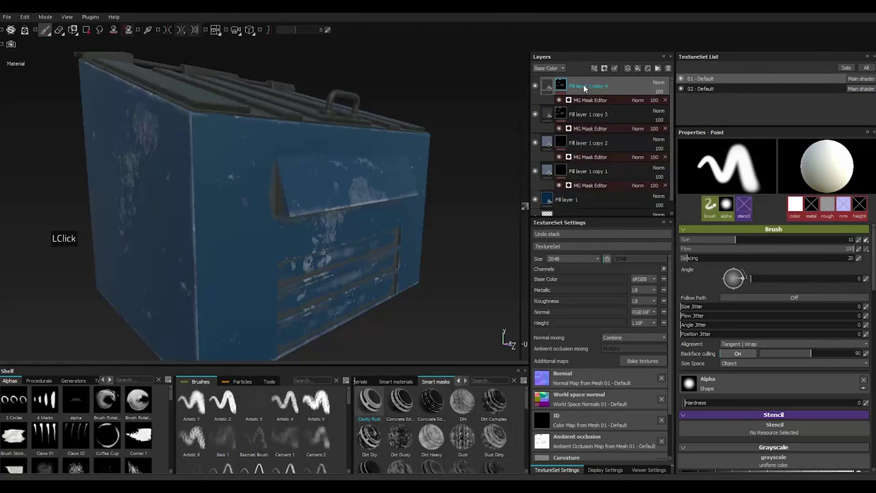
right_click(572, 85)
click(614, 160)
Mask copy 4 with the Edge Dusty smart mask from the shelf
click(407, 433)
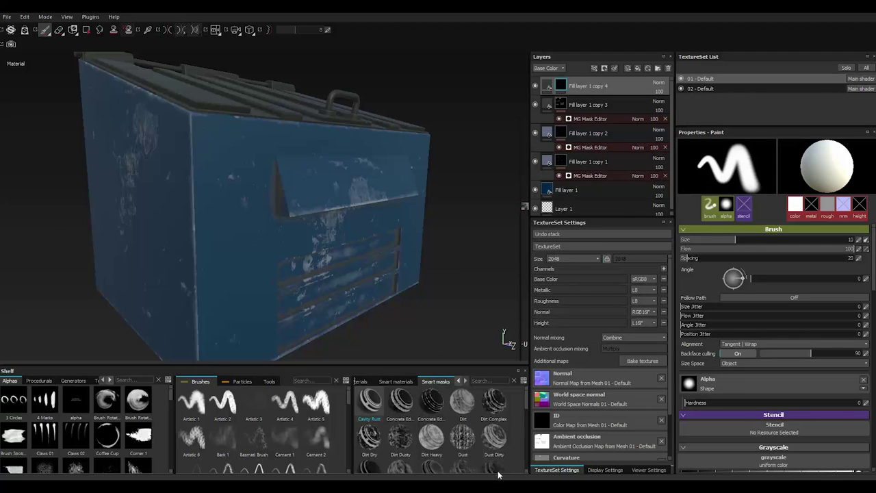
click(376, 443)
click(376, 443)
click(376, 443)
double_click(376, 442)
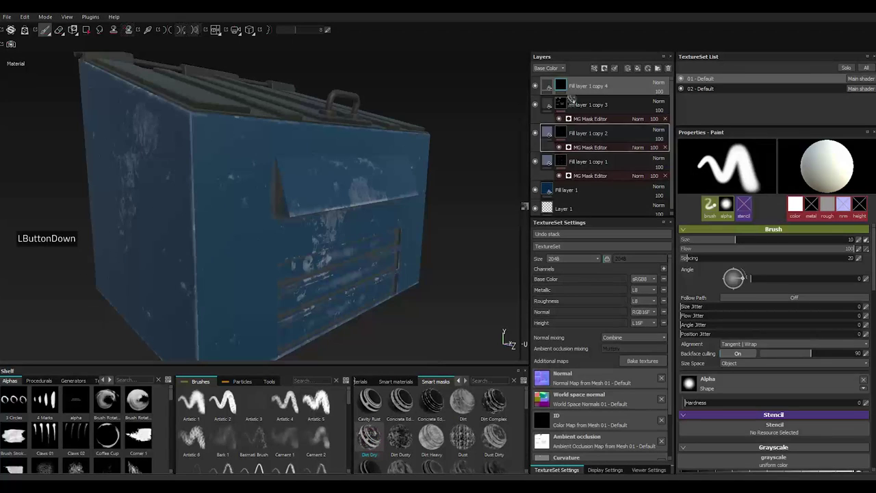
click(588, 85)
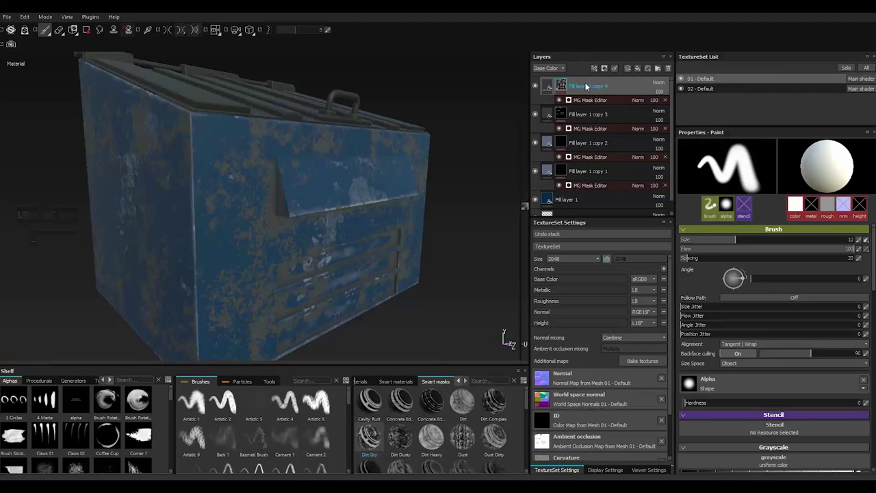
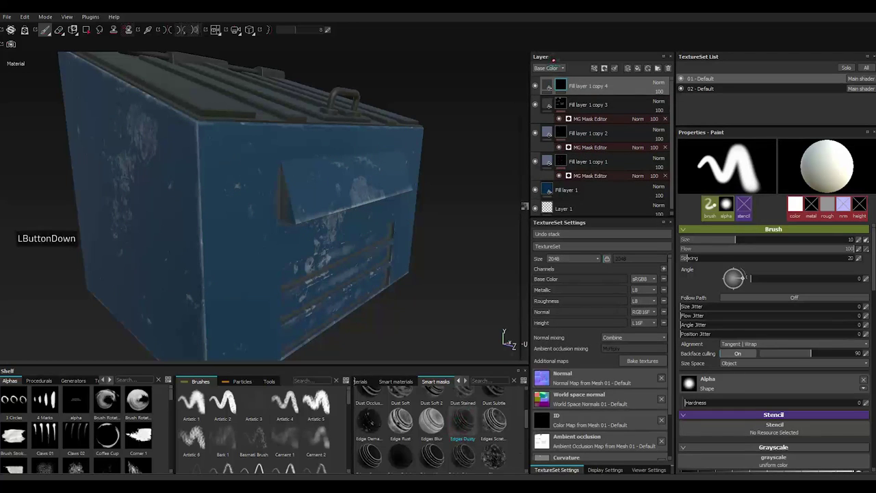
click(568, 81)
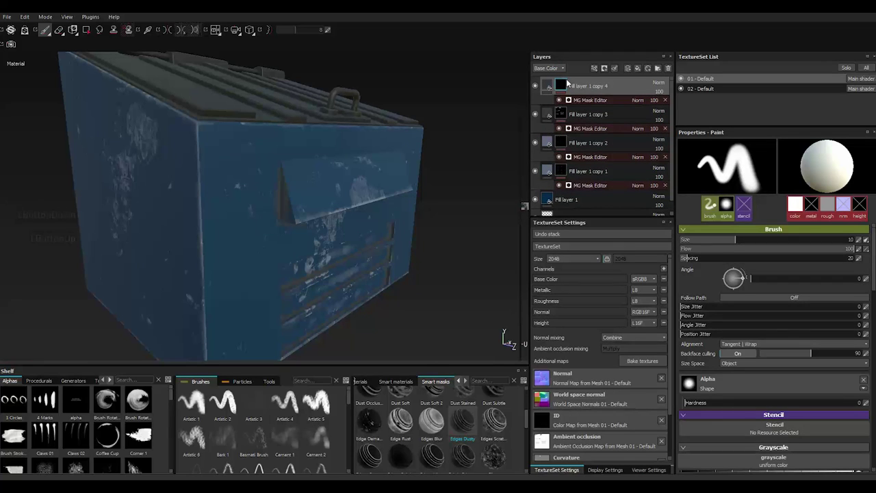
Stack an Edge Rust mask and a Grunge Rough Dirty fill into the same mask
right_click(566, 85)
right_click(566, 86)
click(595, 162)
click(405, 428)
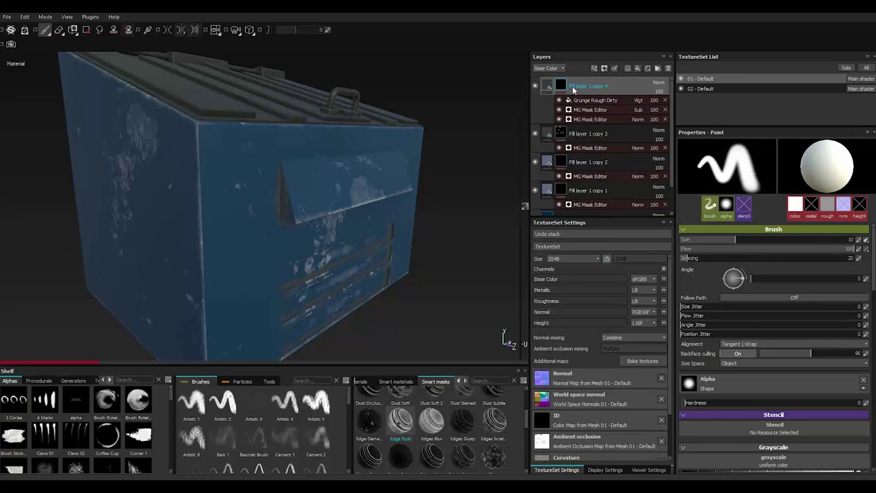
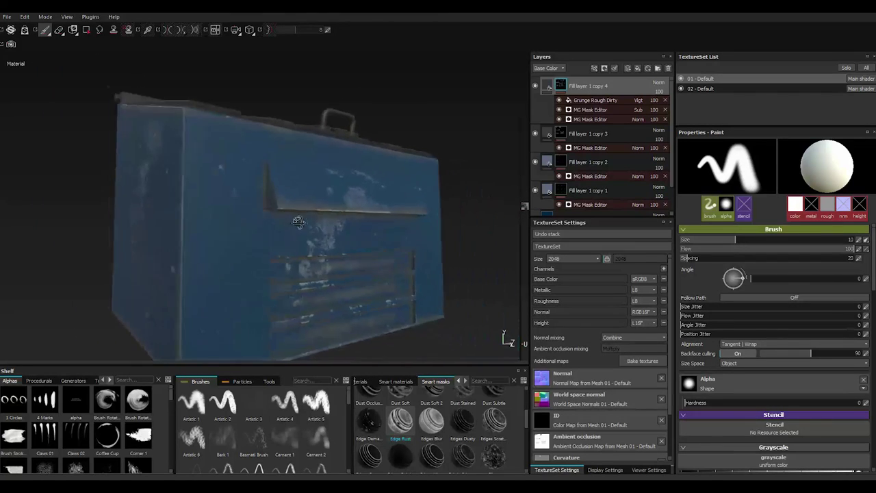
Set Fill layer 1 copy 4's base colour to a near-black blue-grey
click(551, 87)
click(744, 296)
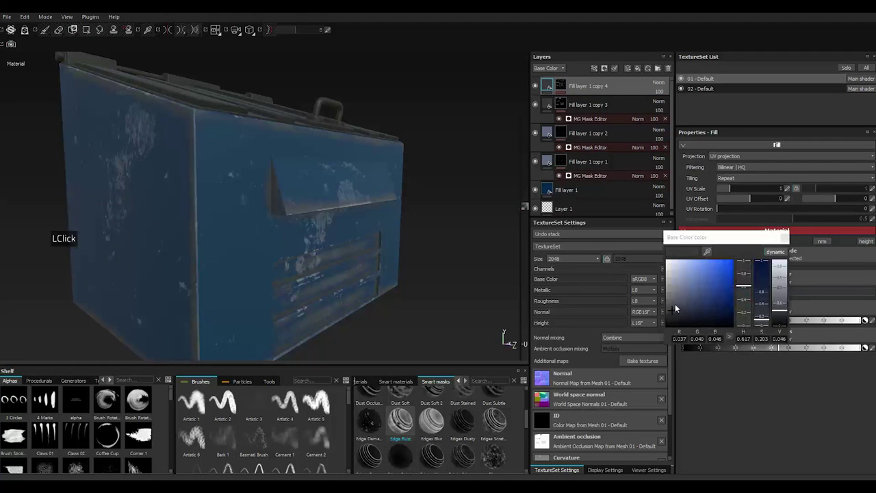
click(678, 306)
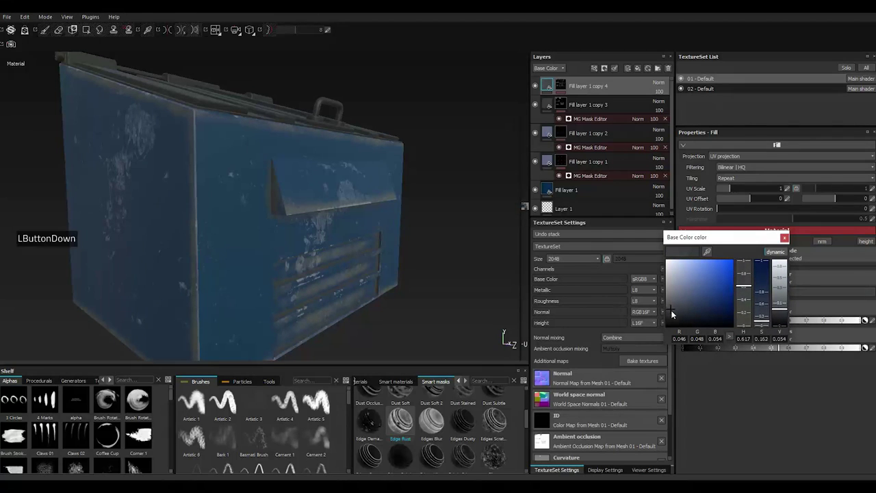
click(674, 315)
click(674, 315)
double_click(675, 315)
Duplicate the top grime layer into Fill layer 1 copy 5
click(786, 240)
right_click(600, 82)
click(637, 224)
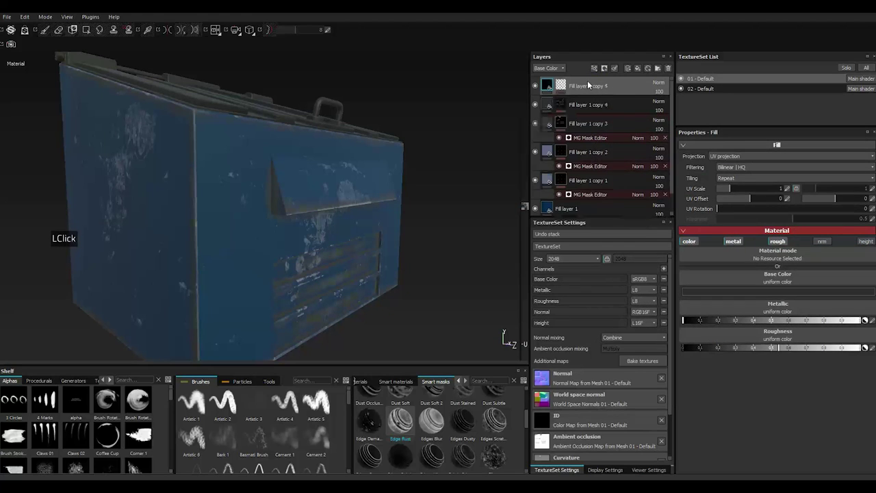
Add a black mask with an MG Mask Editor generator to Fill layer 1 copy 5
right_click(587, 85)
click(615, 161)
click(471, 439)
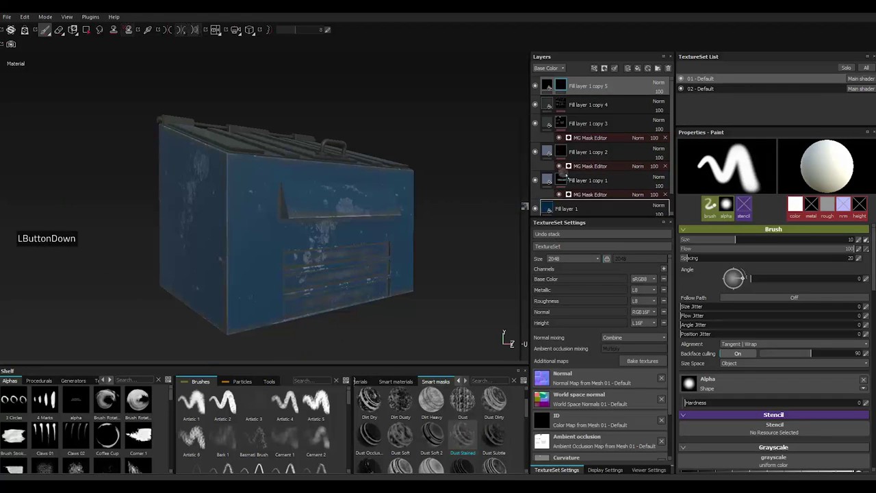
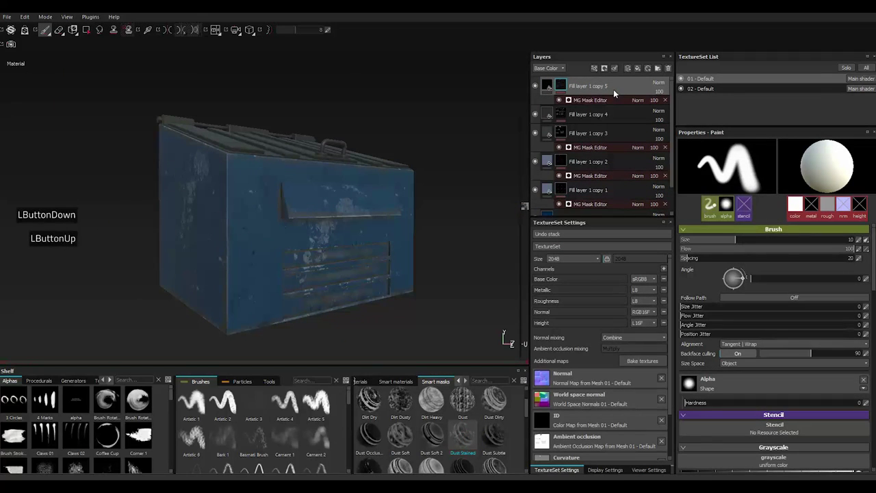
scroll(down, 3)
click(582, 105)
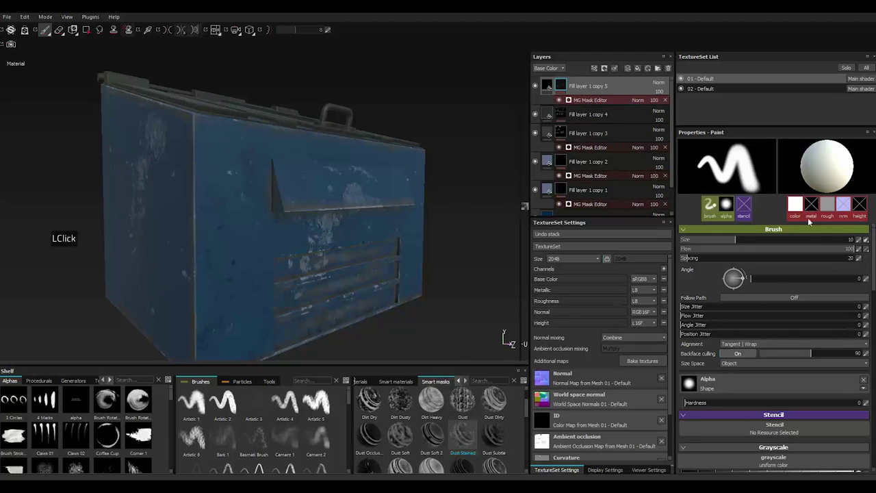
double_click(799, 205)
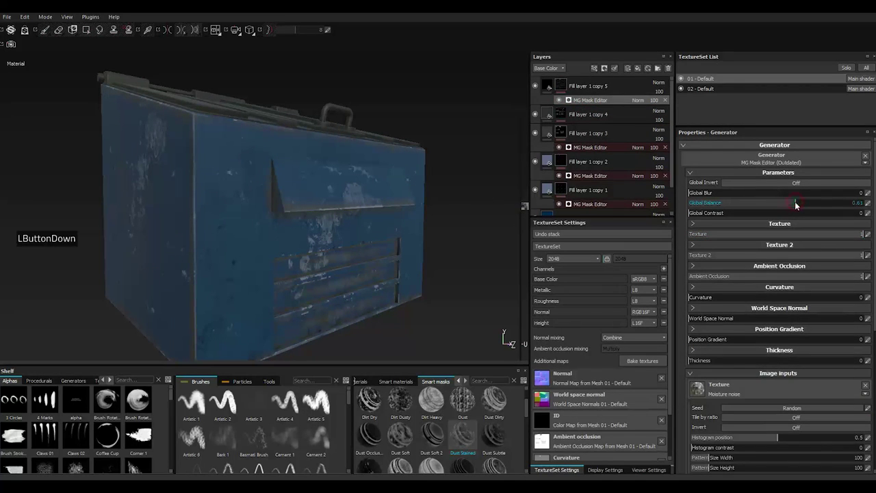
Set the generator's Global Balance to 0.75
click(797, 203)
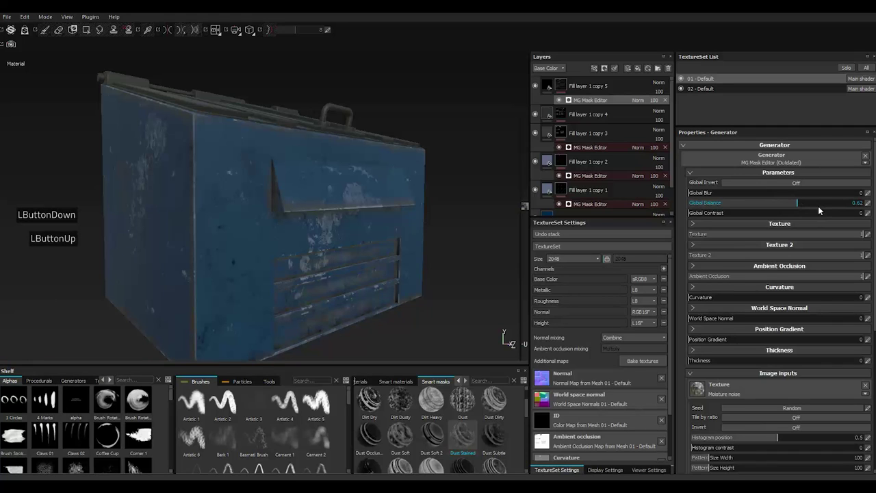
click(814, 205)
click(813, 205)
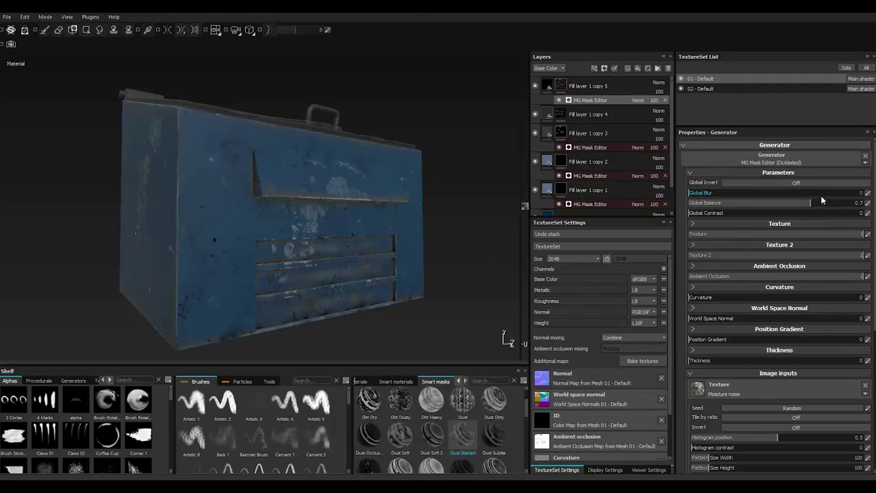
click(821, 205)
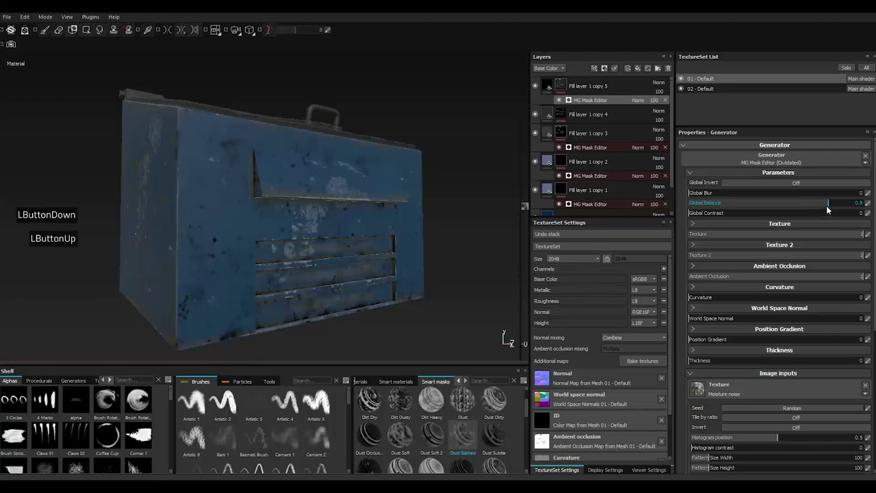
click(820, 205)
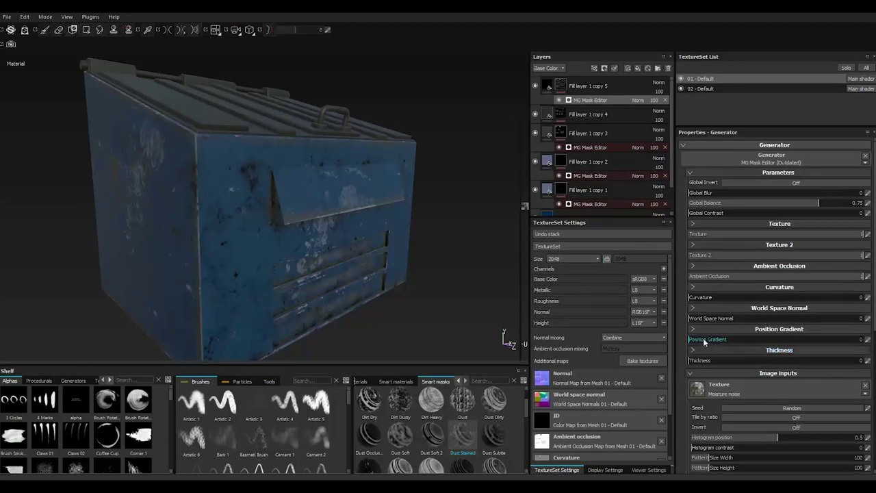
Set Position Gradient to 0.13 and Thickness to 0.07
click(713, 341)
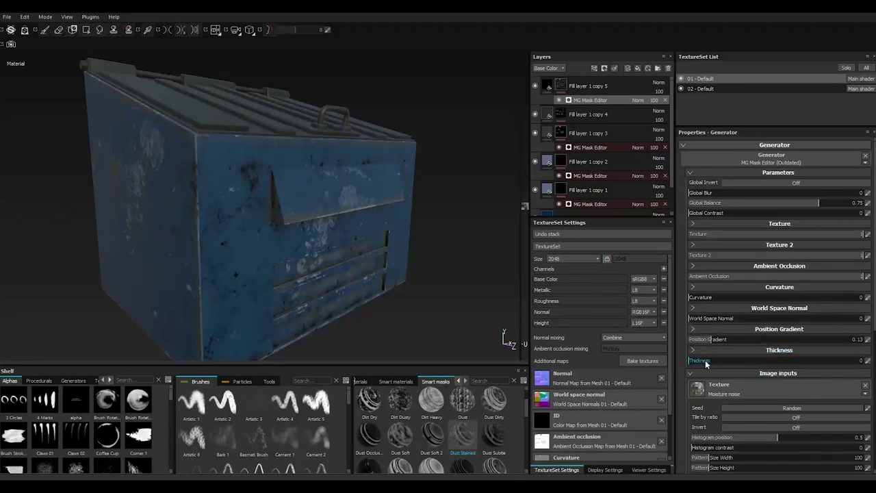
click(714, 363)
double_click(714, 363)
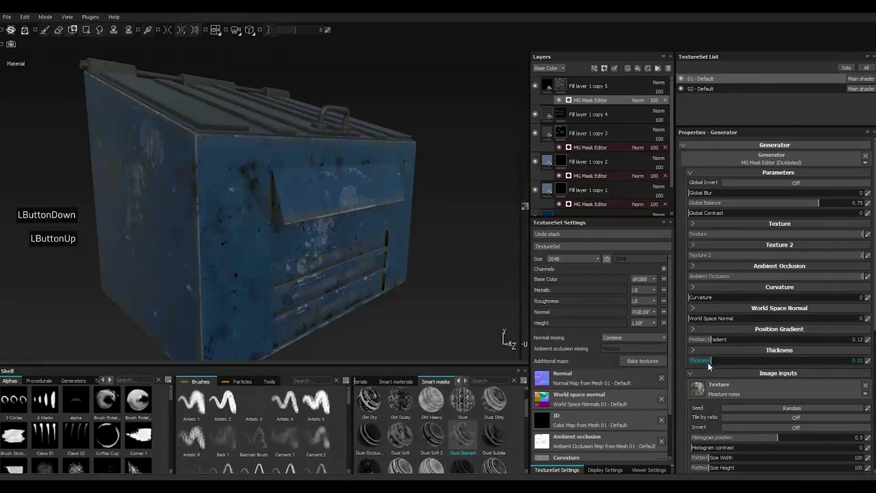
click(705, 364)
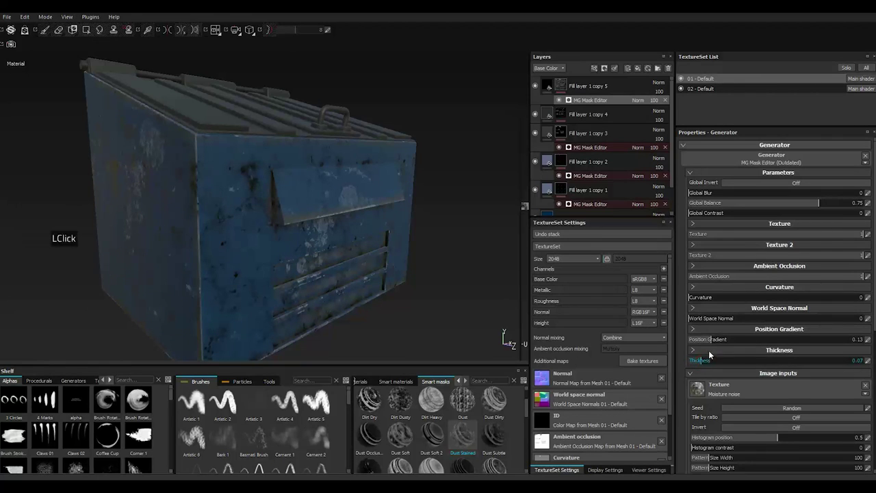
Set the generator's noise Histogram contrast to 0.21
scroll(down, 3)
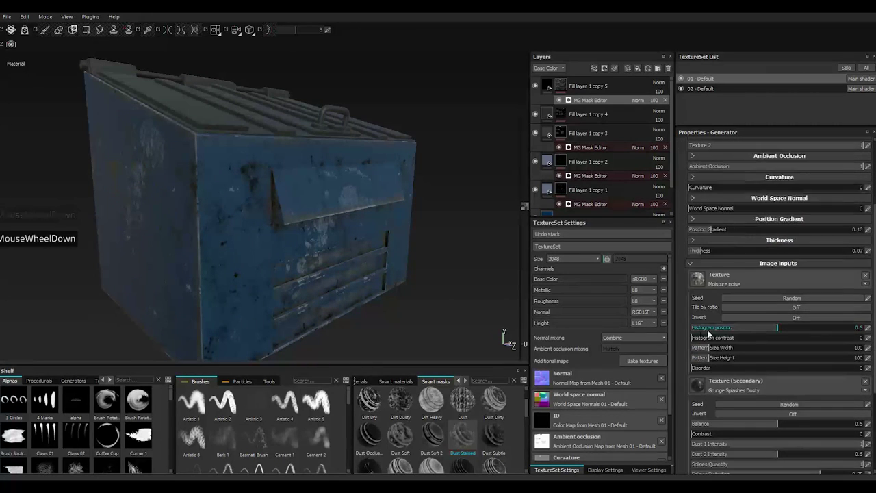
click(733, 338)
click(735, 339)
click(735, 338)
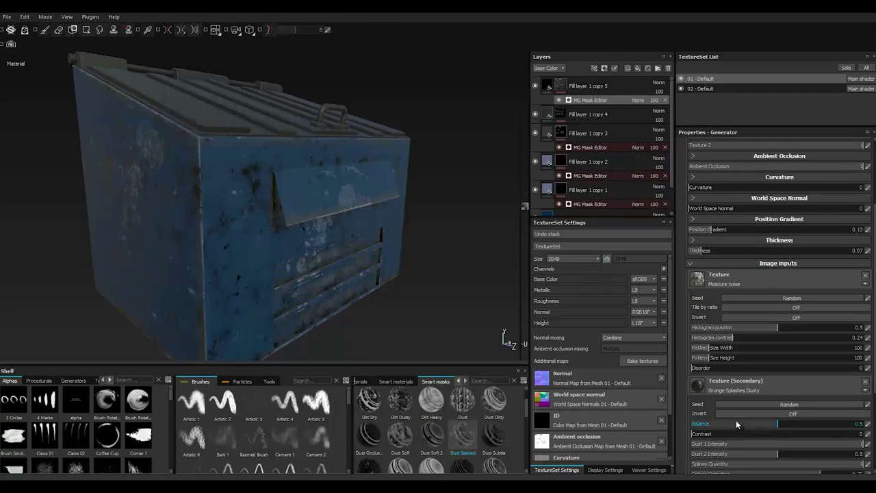
scroll(down, 3)
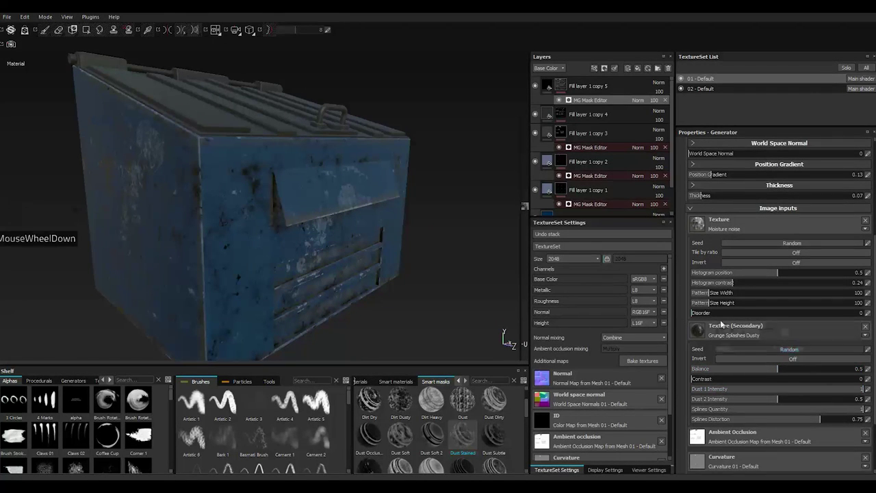
click(727, 284)
double_click(730, 284)
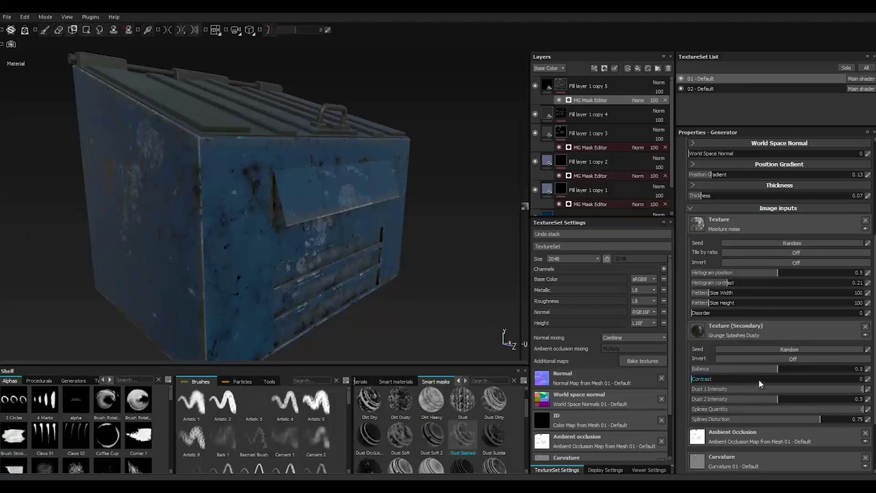
Set the Grunge Splashes Dusty balance to 0.55
click(787, 369)
click(787, 369)
click(786, 370)
click(786, 370)
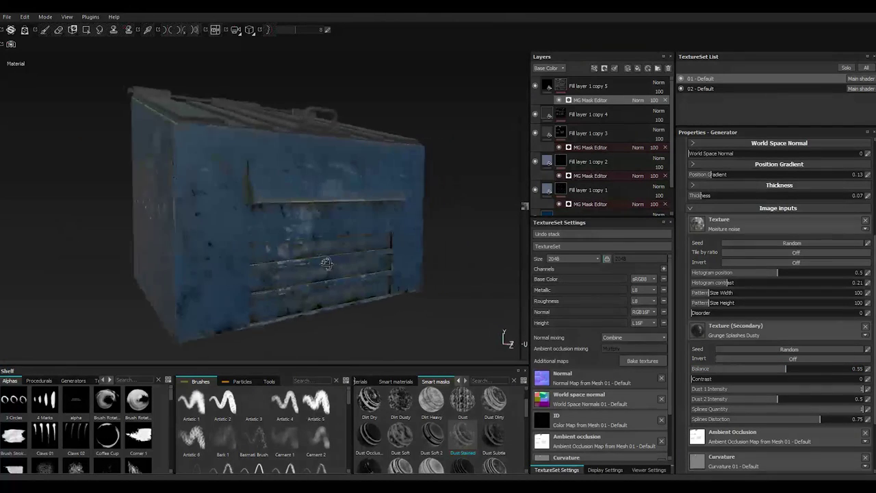
Bring Global Balance back to 0.66 and switch to the layer's fill settings
scroll(up, 3)
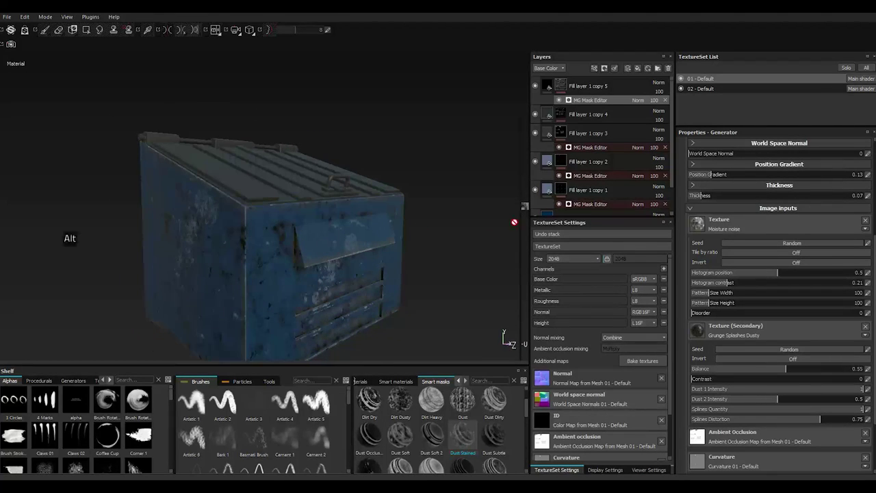
scroll(up, 3)
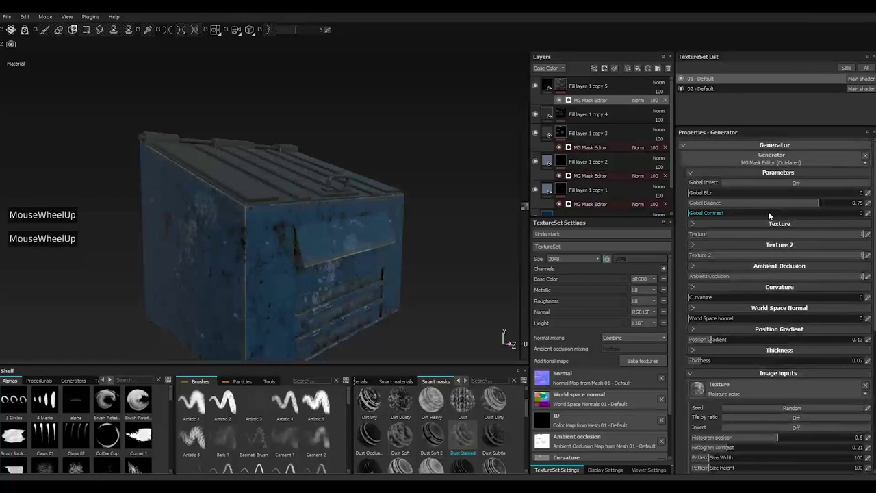
click(808, 206)
click(807, 206)
click(814, 205)
click(552, 86)
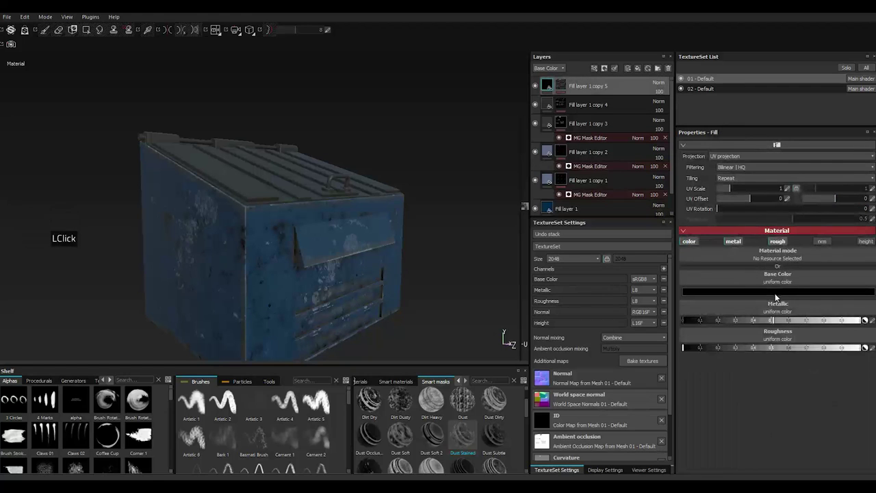
Set copy 5's base colour to near-black grey (0.017) and adjust its roughness
click(776, 292)
click(709, 306)
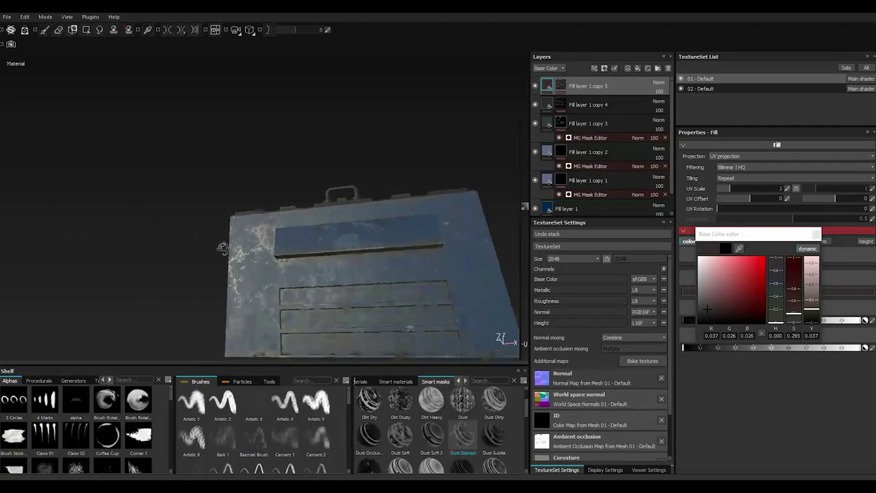
scroll(down, 3)
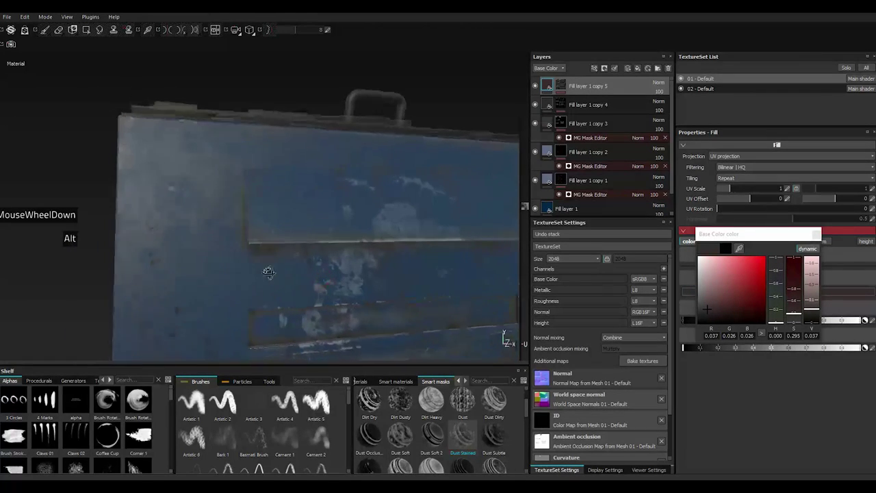
click(711, 314)
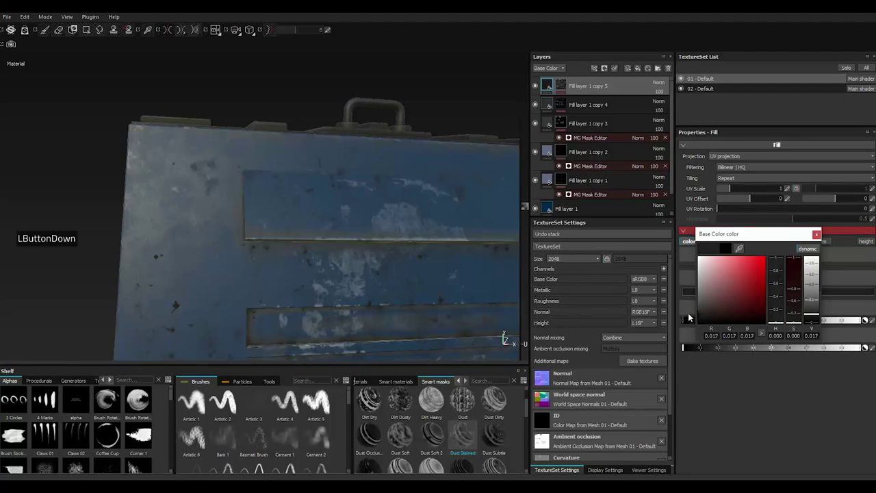
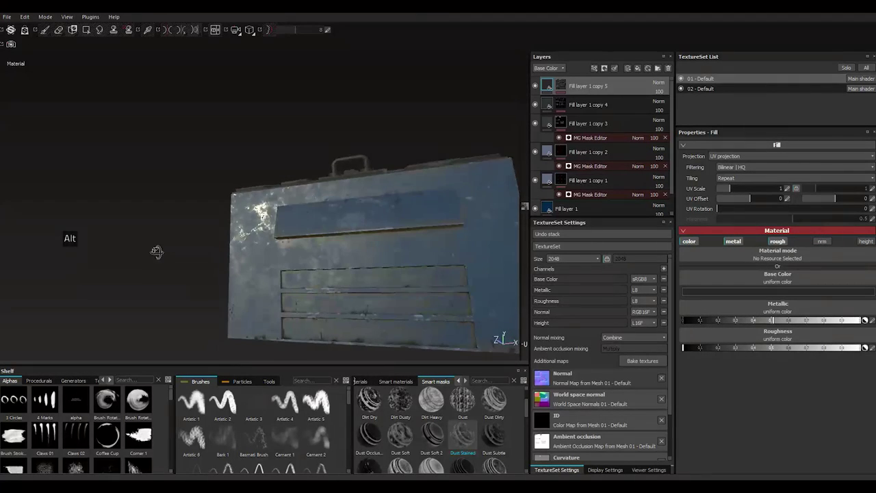
click(748, 348)
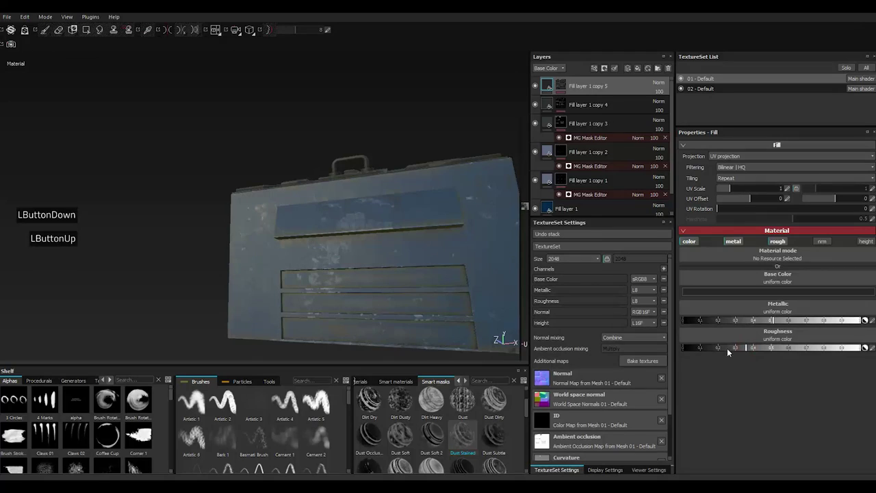
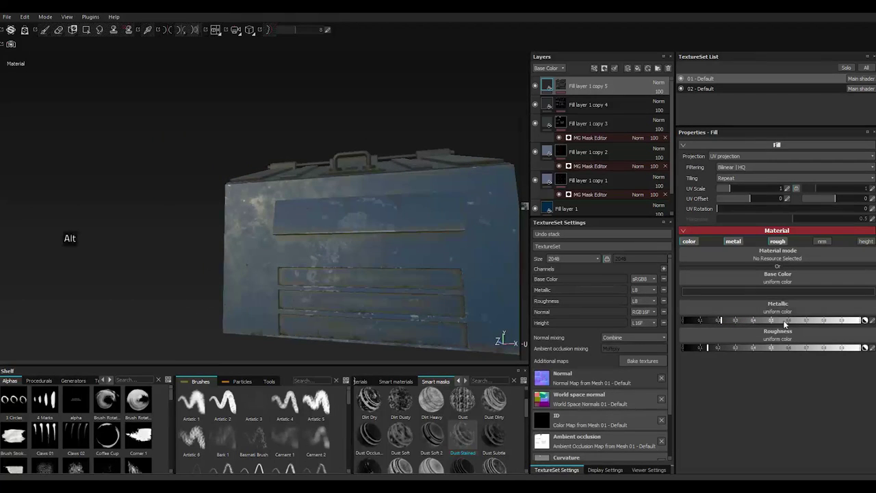
Raise metallic, pick the Drips 01 alpha, enlarge the brush and select the top layer
click(760, 321)
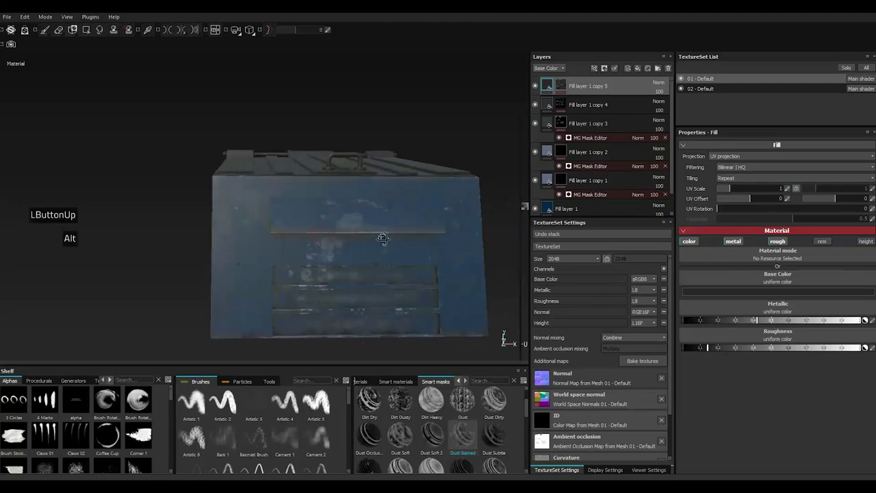
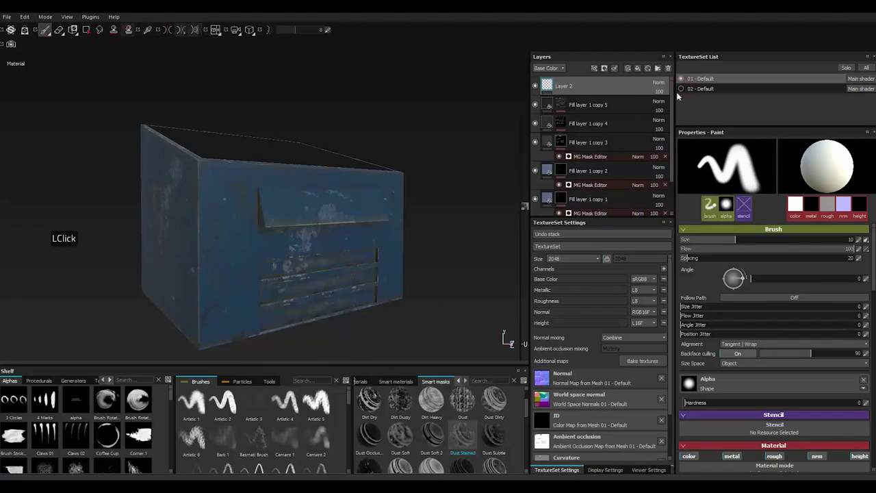
scroll(down, 3)
click(108, 449)
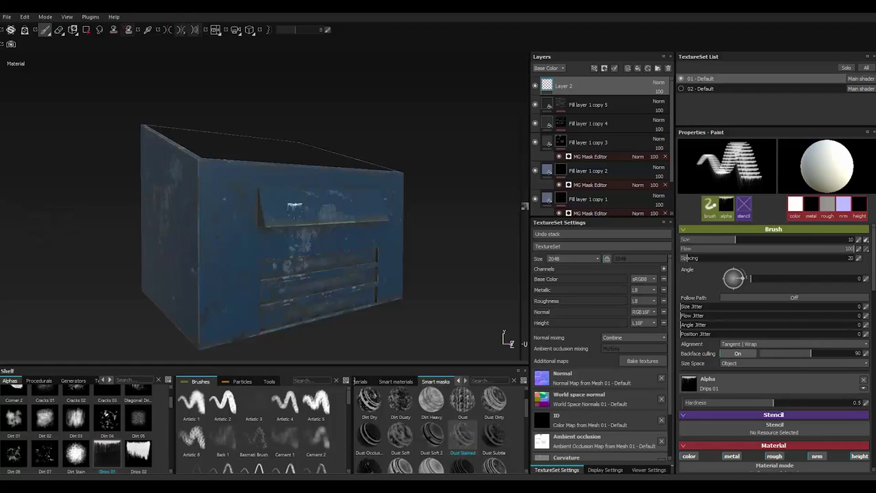
text(]]]]]]]]])
key(])
key(])
text(])
scroll(down, 3)
text(]]])
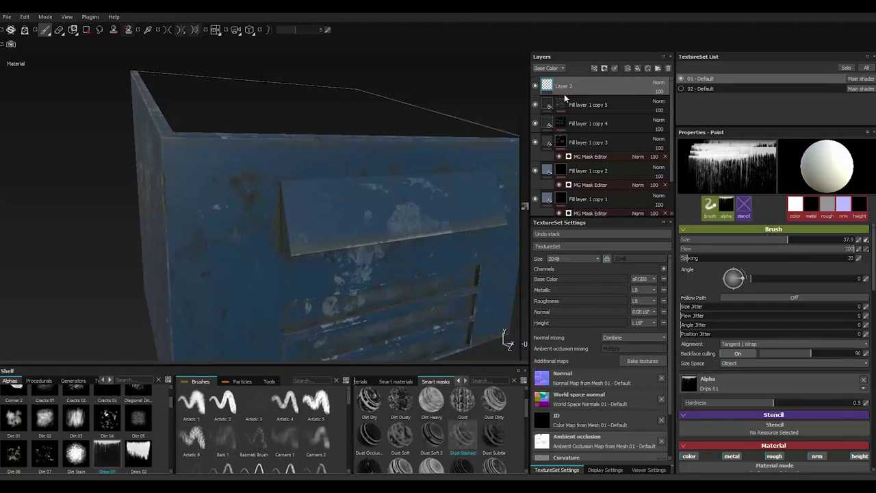
click(570, 97)
Delete Layer 2, duplicate the top fill into copy 6 and give it a black mask
click(573, 87)
key(Delete)
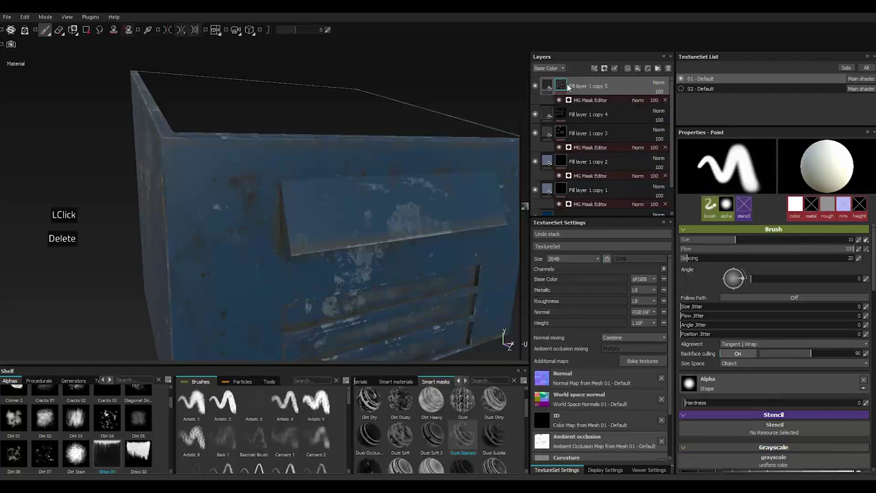
right_click(568, 87)
click(607, 229)
right_click(567, 87)
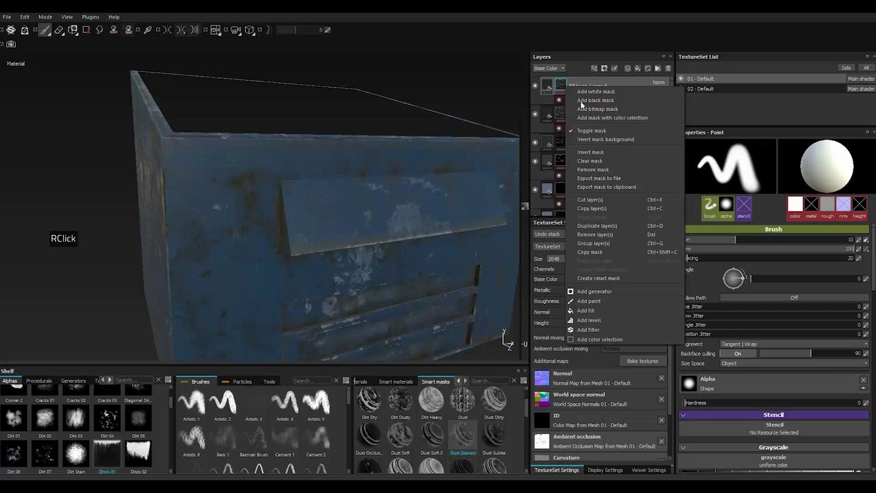
click(598, 165)
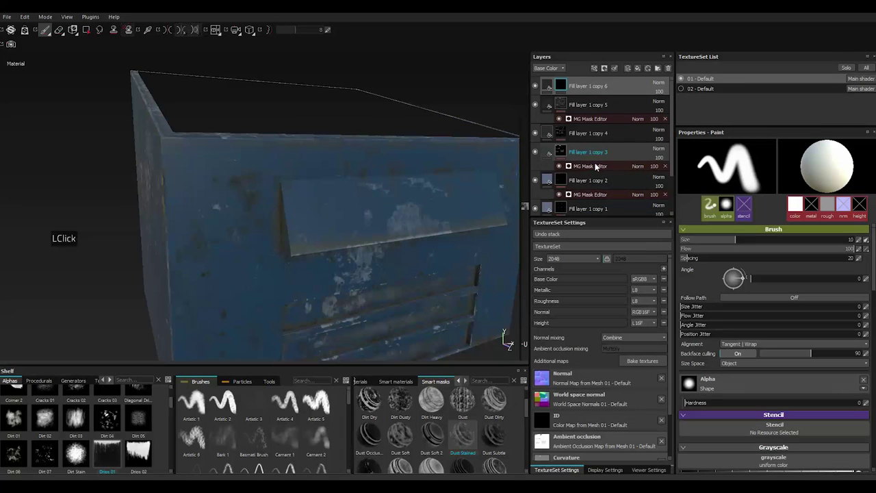
double_click(598, 166)
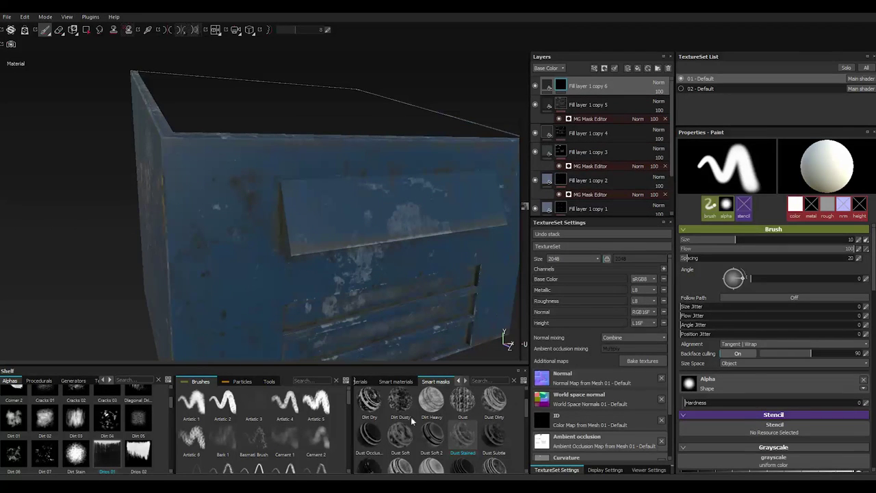
Choose the Drips 01 alpha and enlarge the brush for painting drip streaks
click(112, 454)
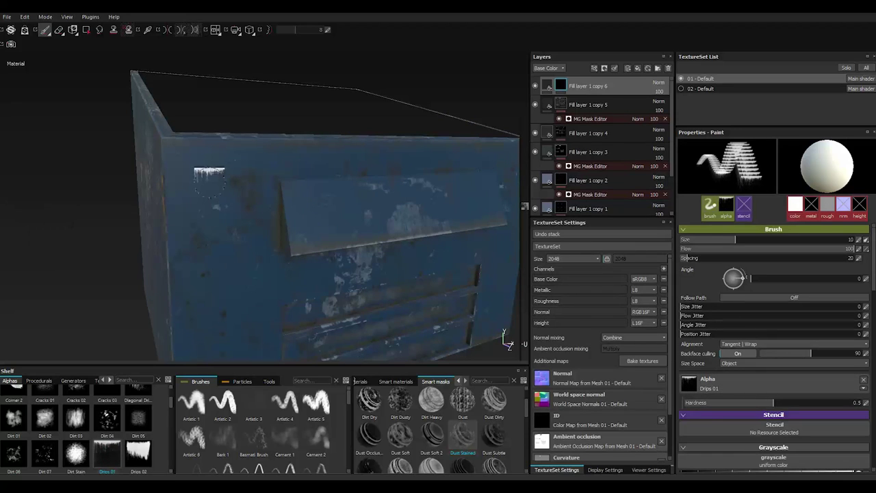
key(])
key(])
key(])
key(])
text(]]]]]]]]]]]]]]]]]]])
text(])
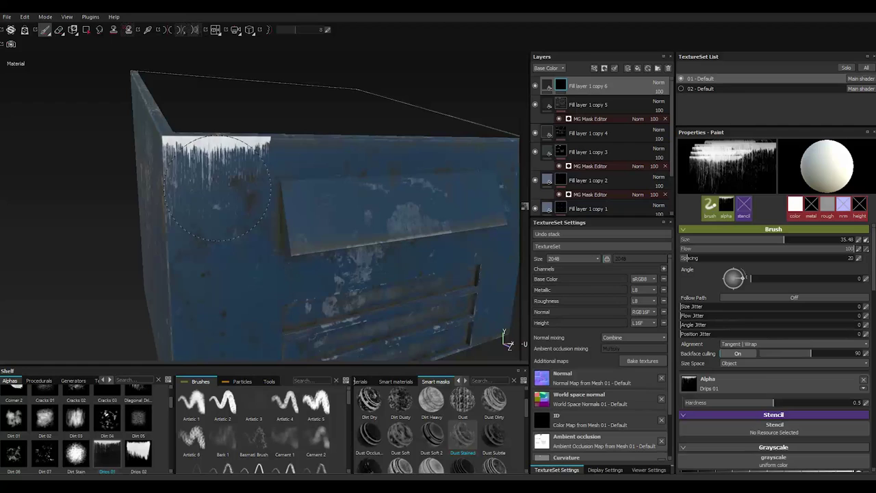
key(])
key(])
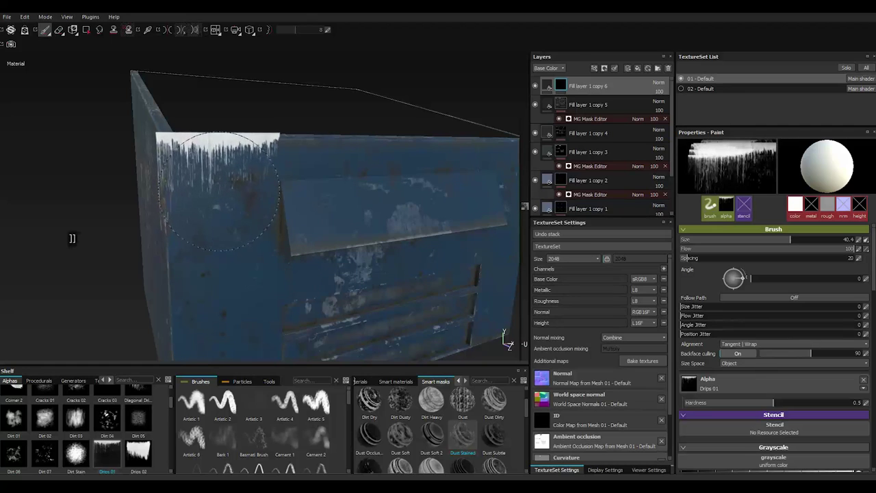
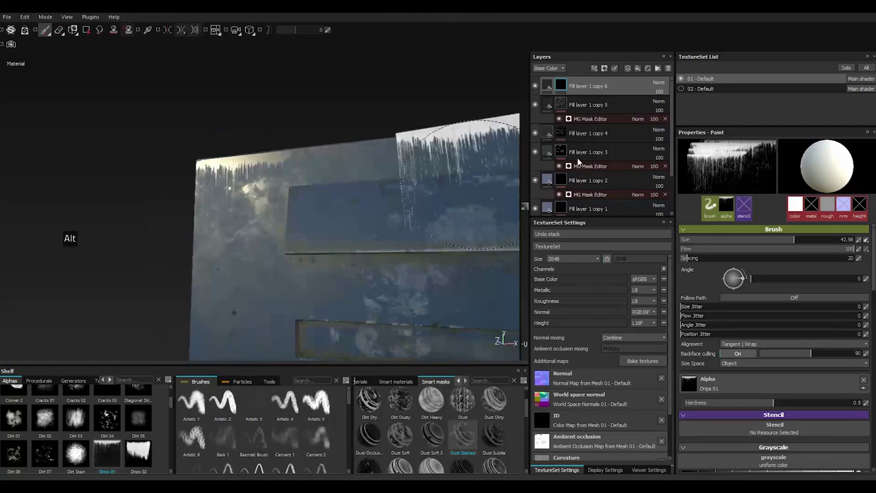
Set Fill layer 1 copy 6's Base Color to near black so the drips read as dark grime
click(548, 83)
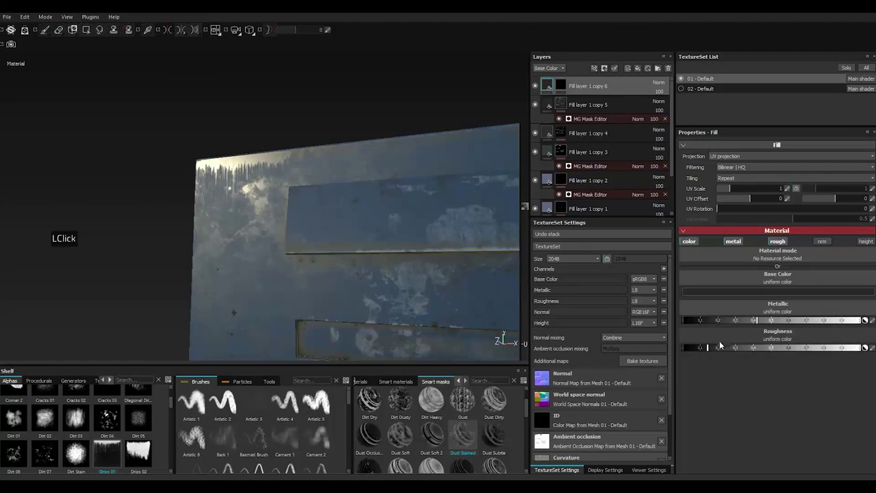
click(741, 351)
double_click(740, 351)
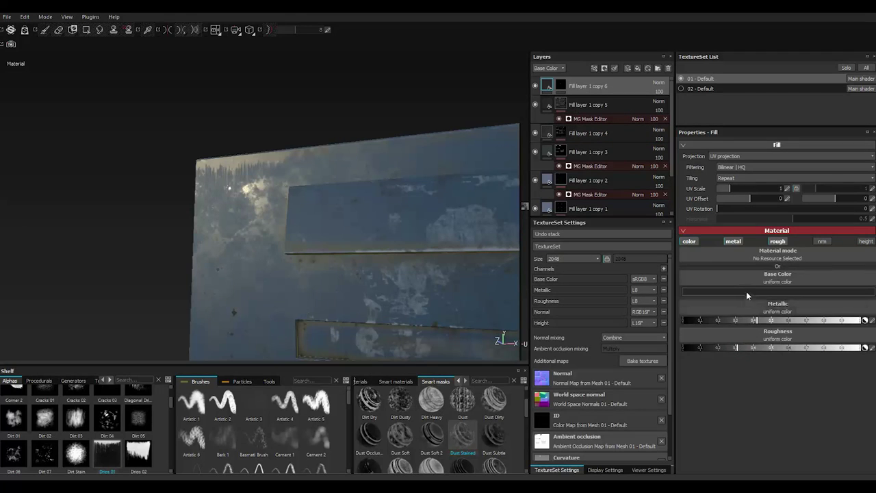
click(748, 292)
click(678, 315)
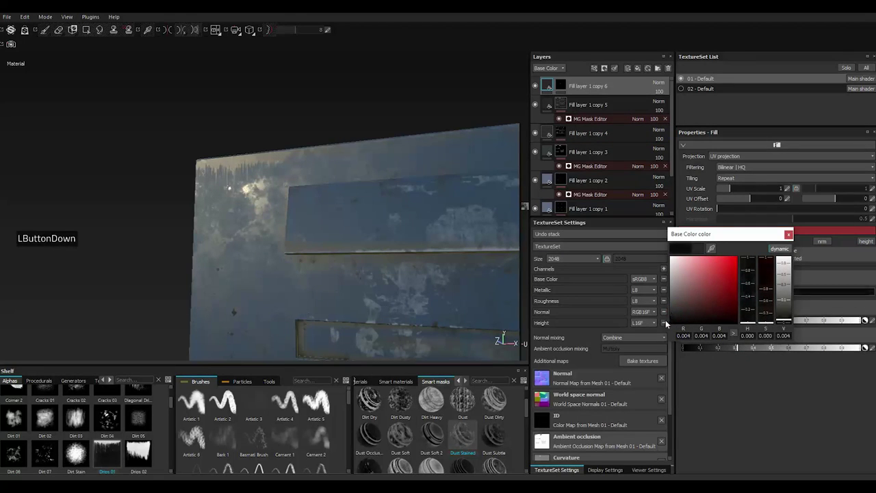
click(793, 237)
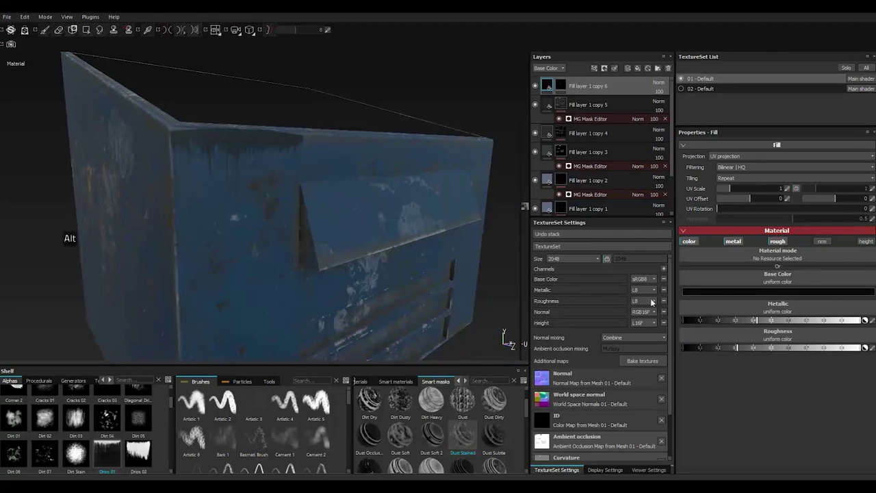
Fine-tune the drip grime colour, lightening then settling on a slightly darker near-black grey
click(726, 294)
click(680, 311)
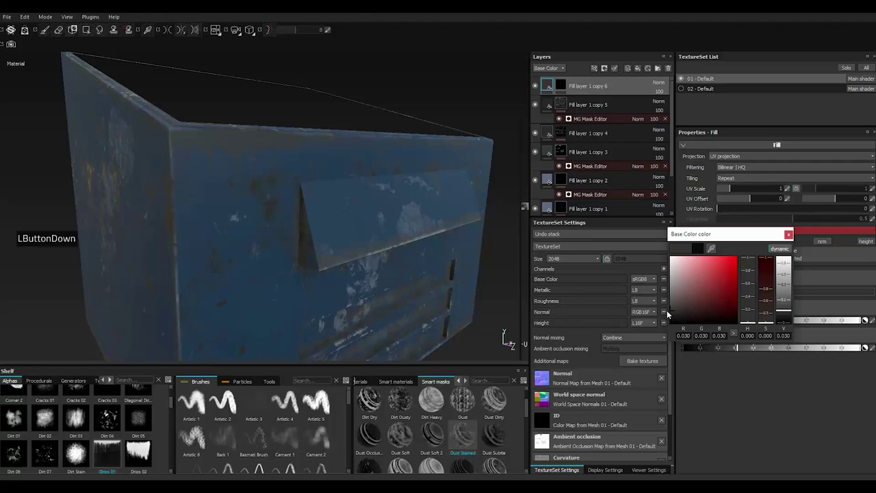
click(791, 237)
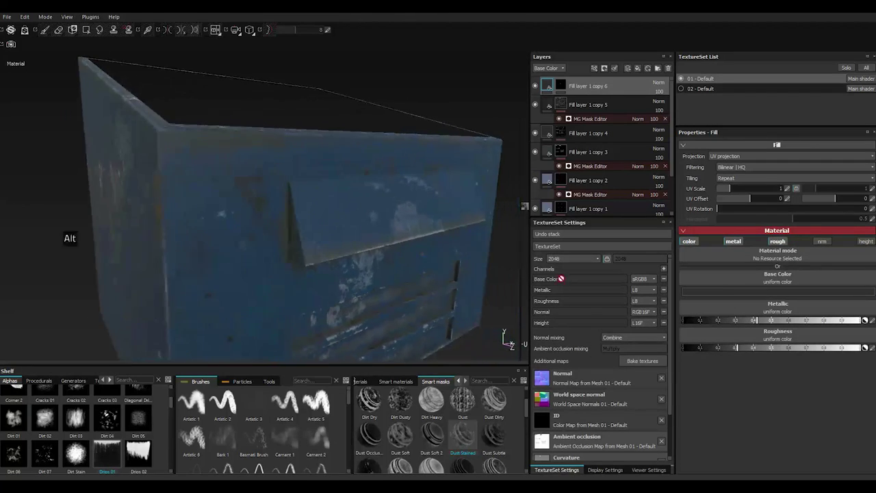
click(707, 295)
click(675, 317)
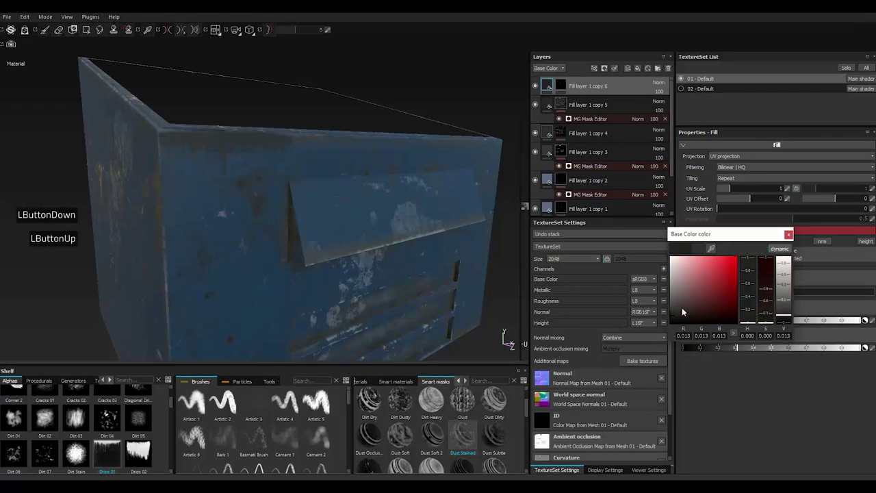
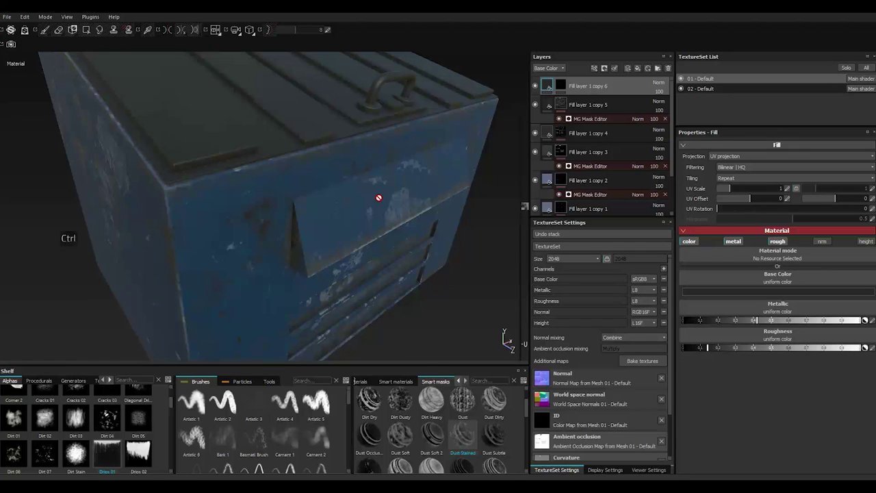
Paint more Drips 01 streaks in copy 6's mask along the front top edge and poster panel with a larger brush
click(567, 87)
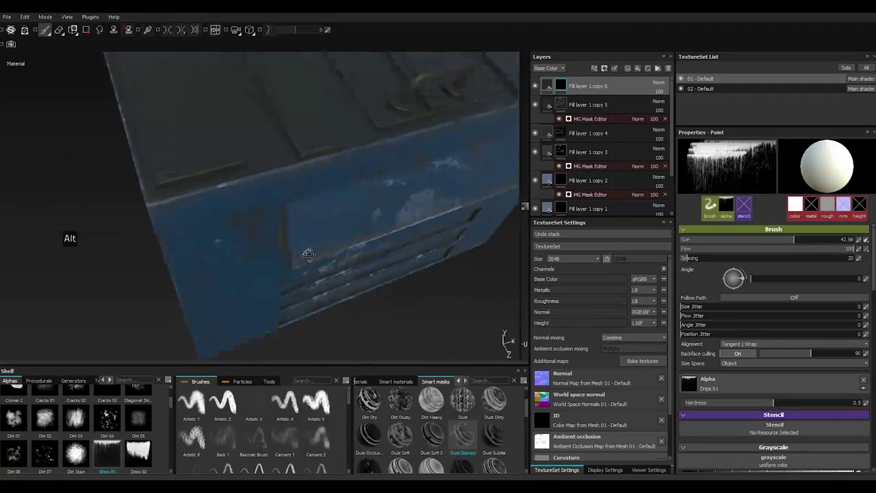
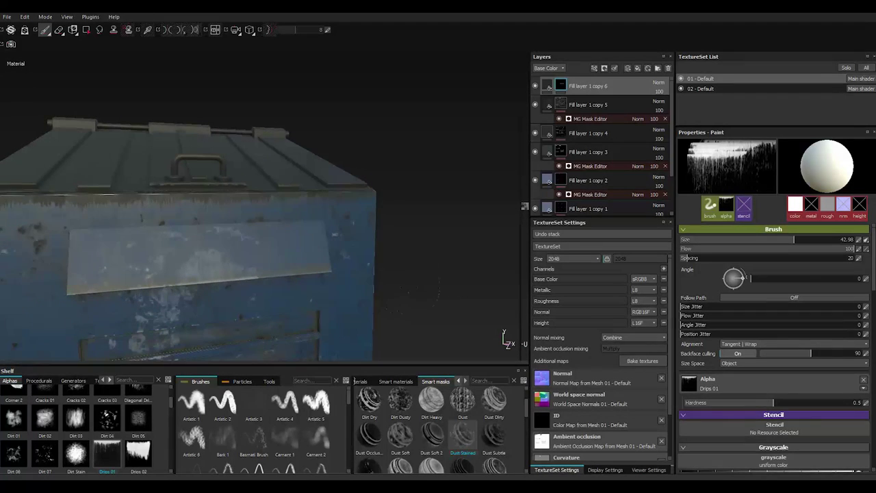
key(])
text(]])
key(])
key(])
key(])
key(])
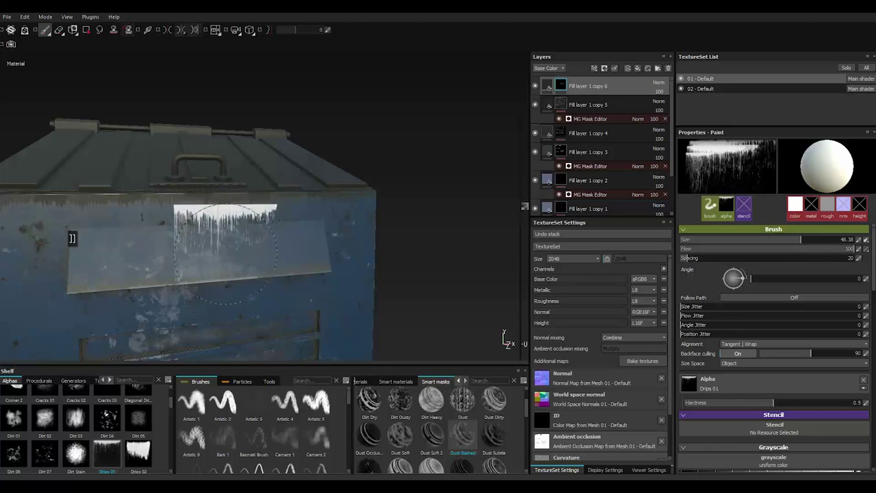
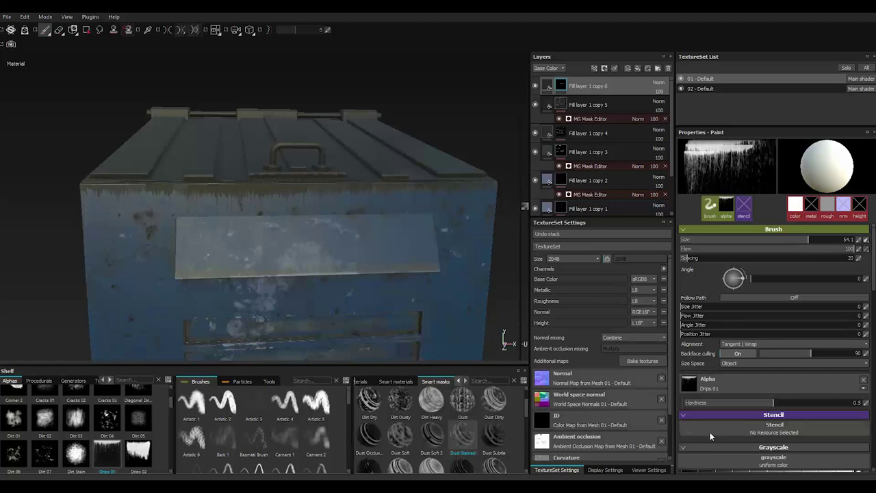
Switch the brush alpha to the Drips 03 stamp
click(118, 452)
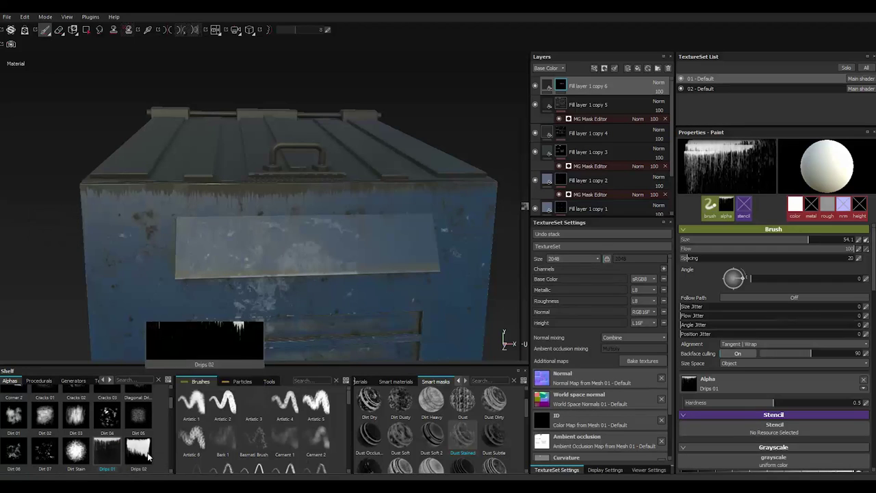
double_click(172, 473)
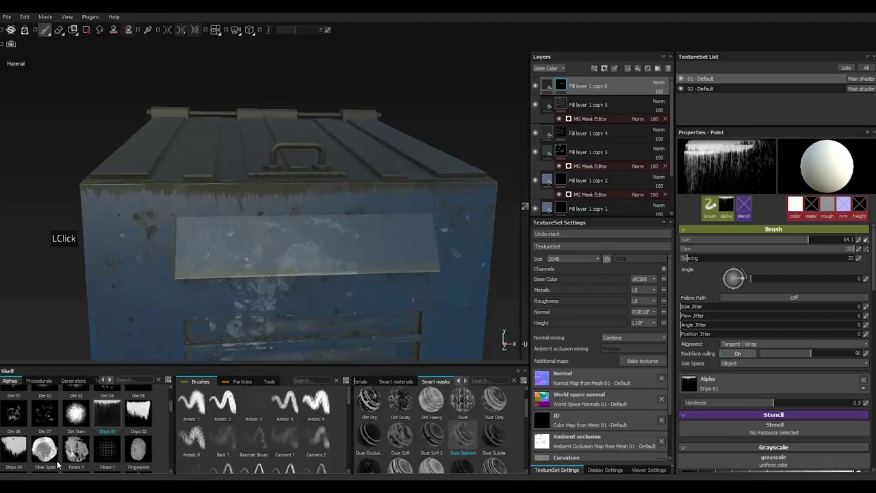
click(18, 451)
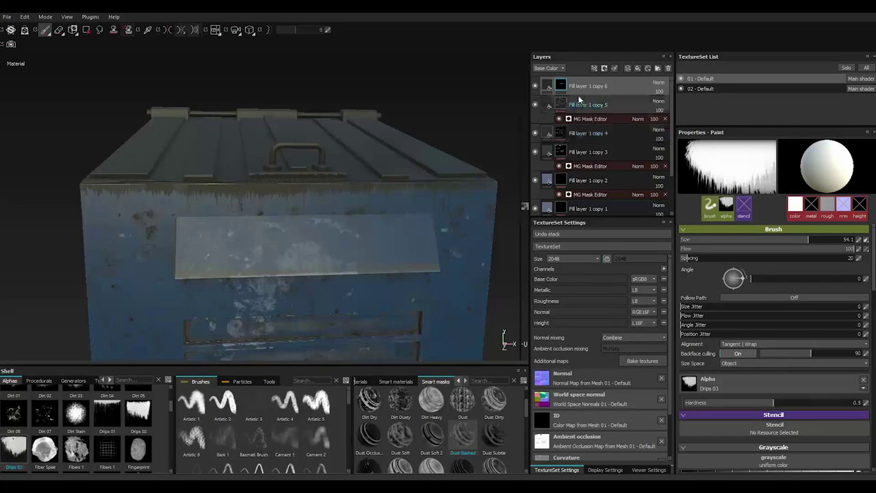
Duplicate the grime layer as Fill layer 1 copy 7 at reduced opacity and stamp drips across the front panel
right_click(579, 89)
click(606, 228)
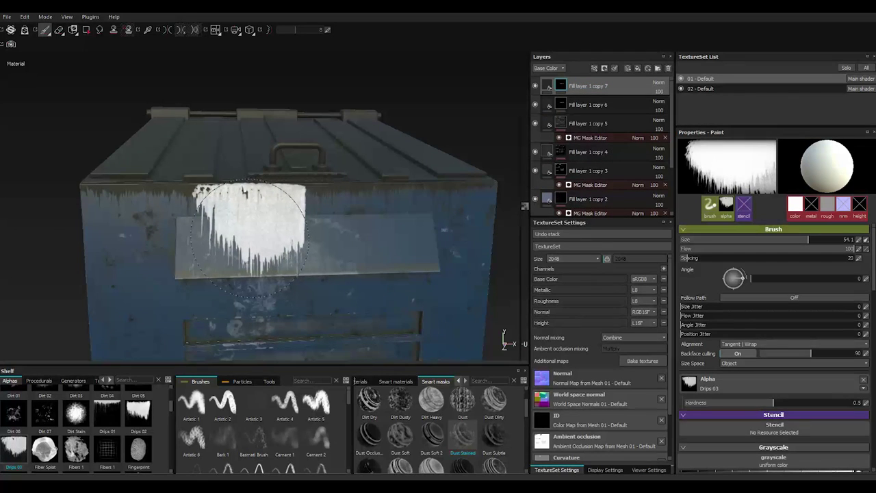
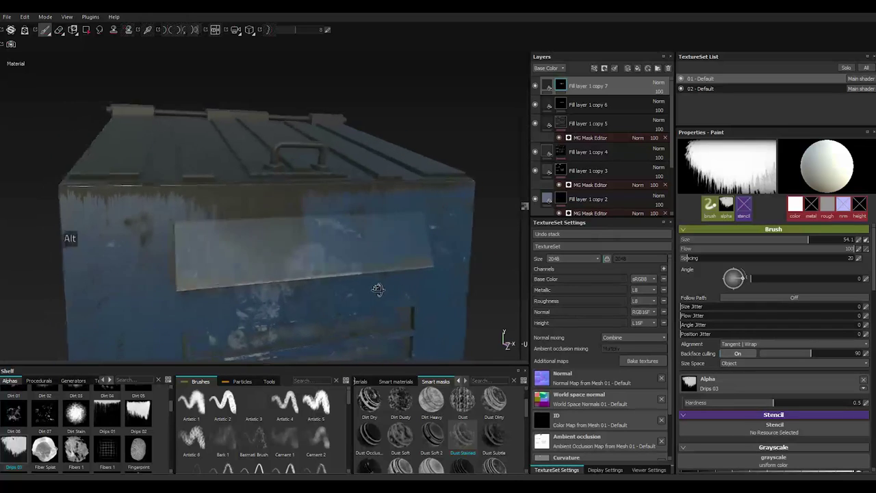
click(666, 94)
click(673, 100)
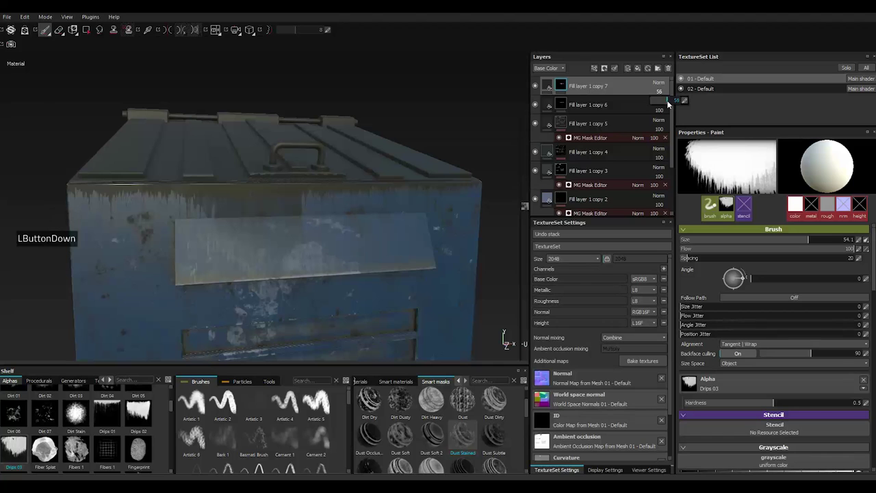
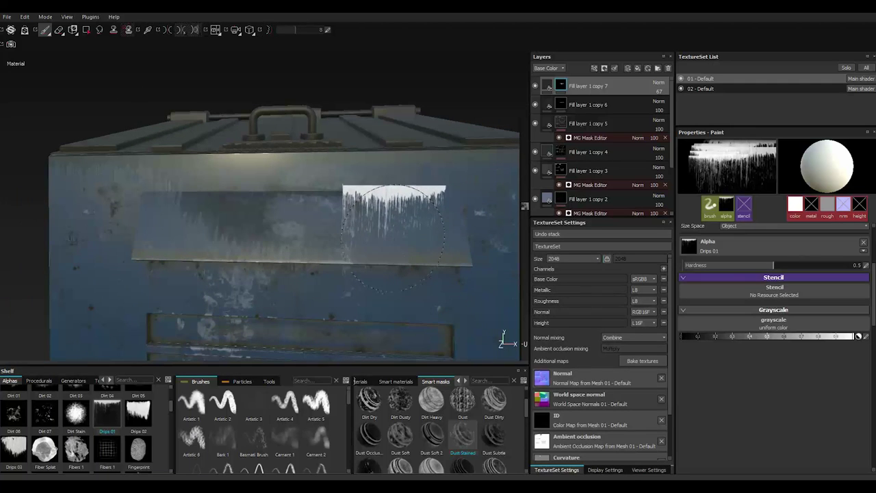
double_click(715, 203)
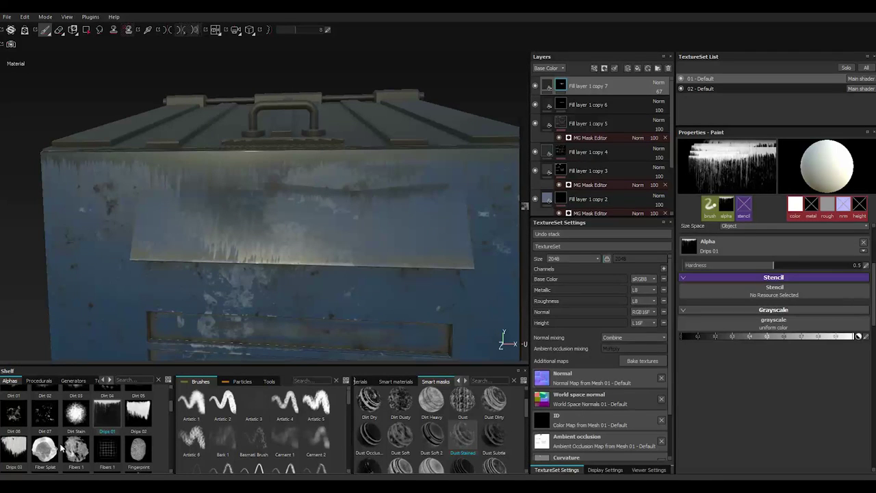
With the Dirt 06 alpha, stamp a dark dirt spot on the front panel, enlarge the brush and add a light one
click(716, 203)
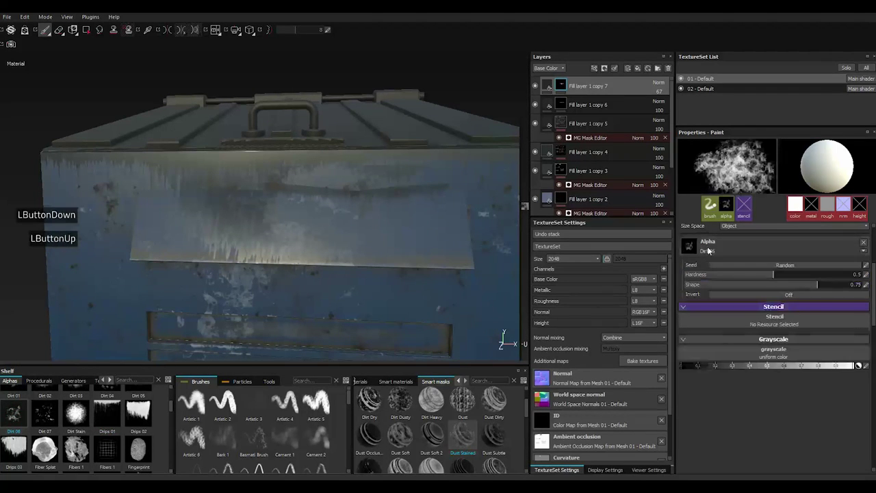
click(691, 364)
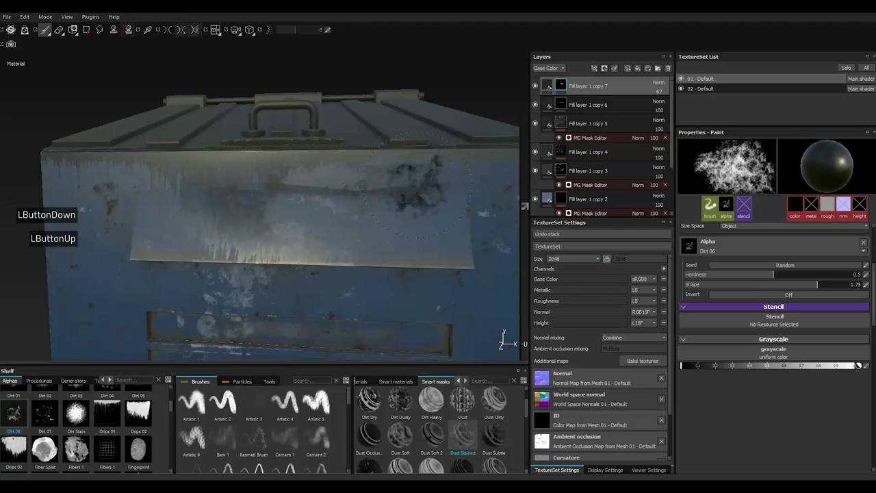
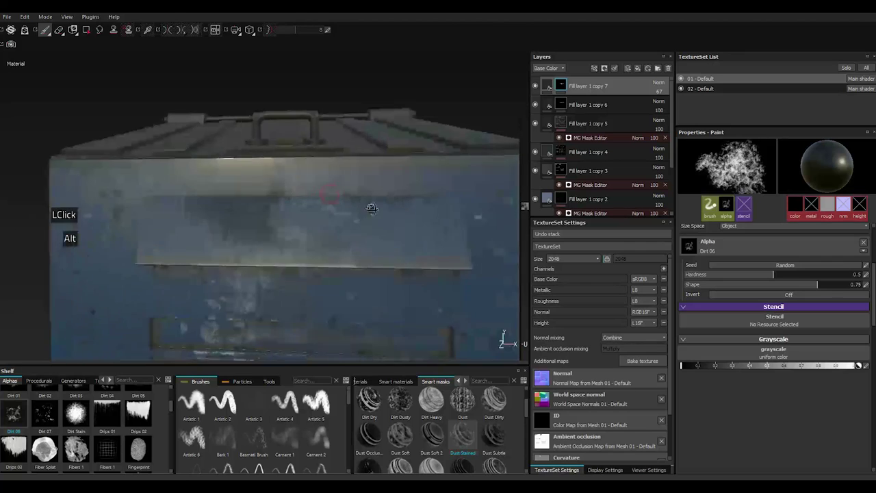
key(alt+])
key(alt+])
key(alt+])
text(]])
key(])
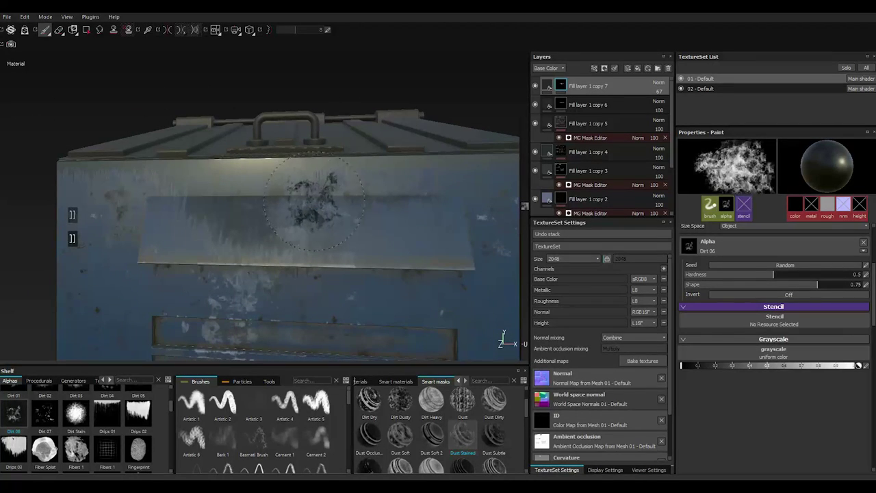
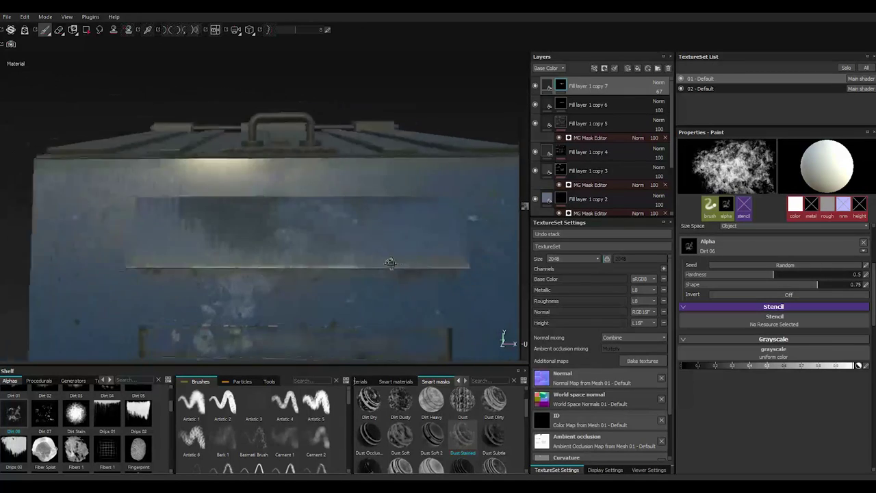
click(174, 388)
Stamp pale Dirt 01 dust patches over the front panel and vent slats, zooming in to work
click(86, 417)
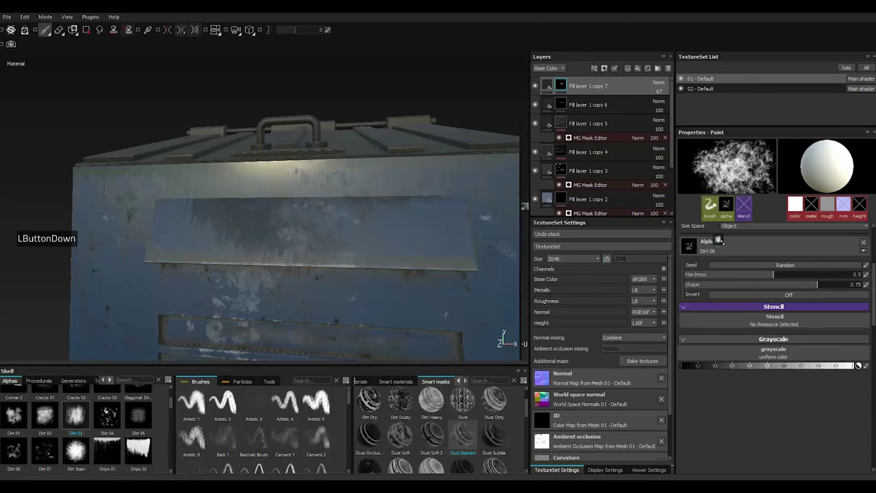
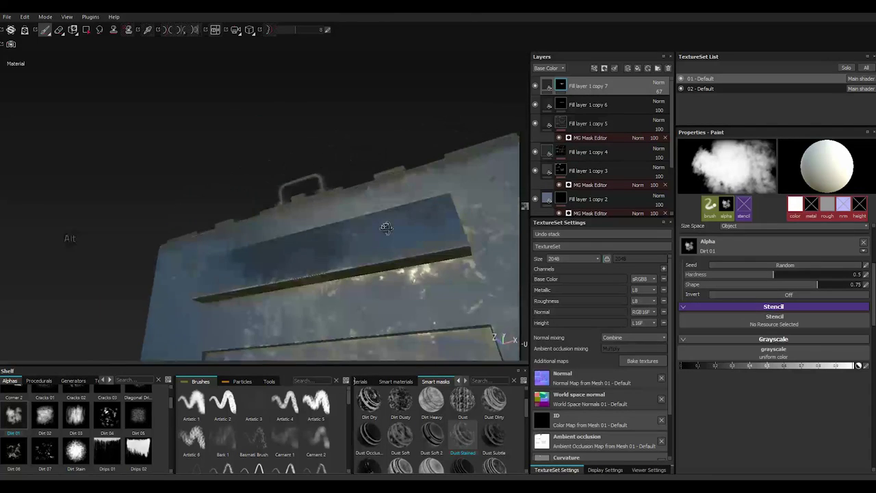
scroll(up, 3)
scroll(up, 3)
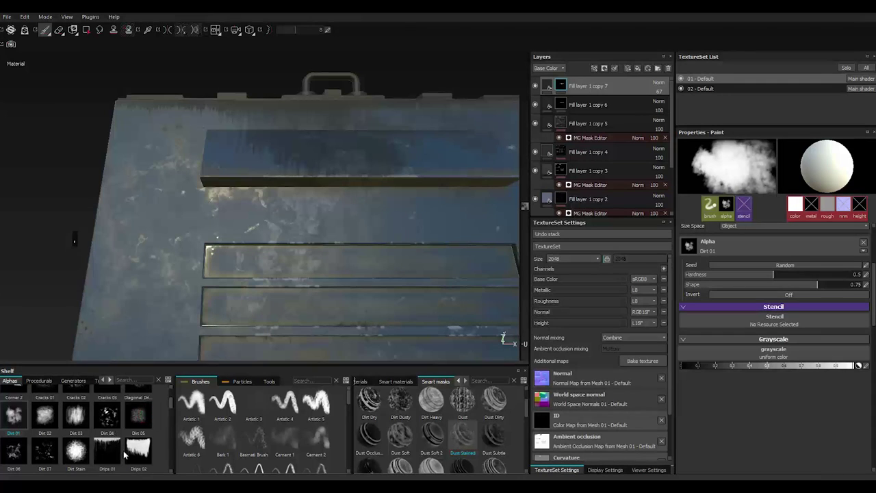
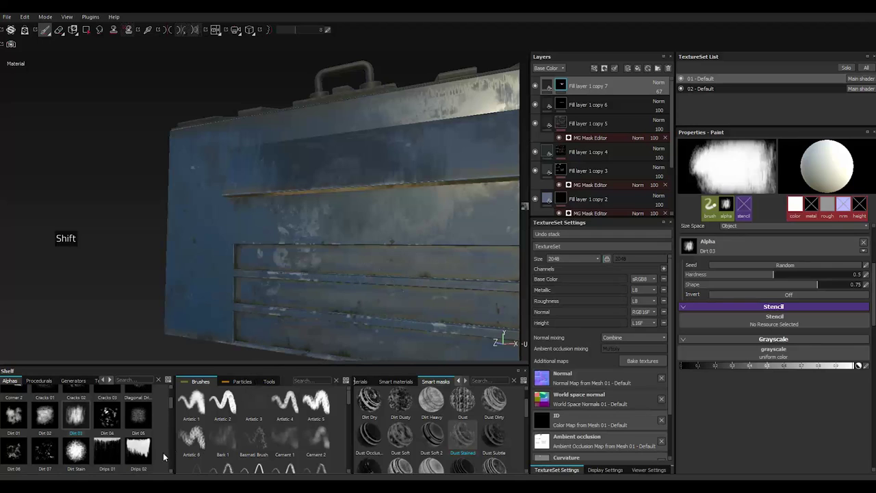
Switch back to the Drips 01 alpha to streak drip marks under the front flap
click(716, 203)
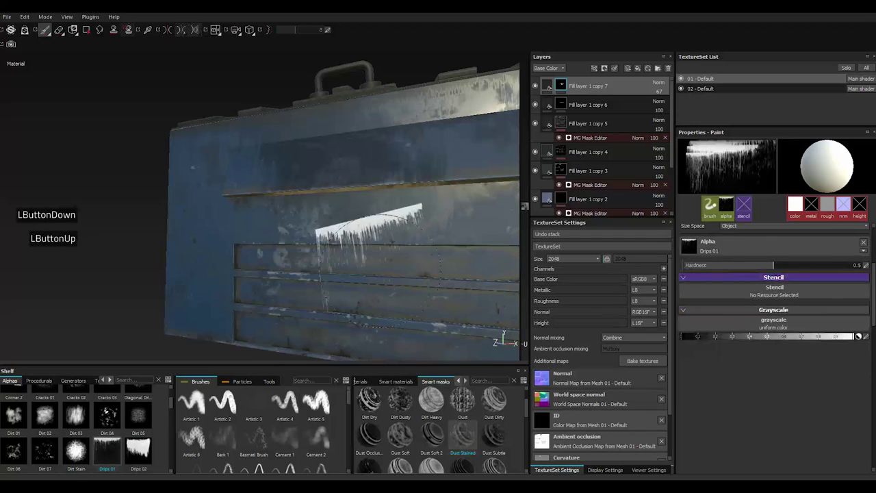
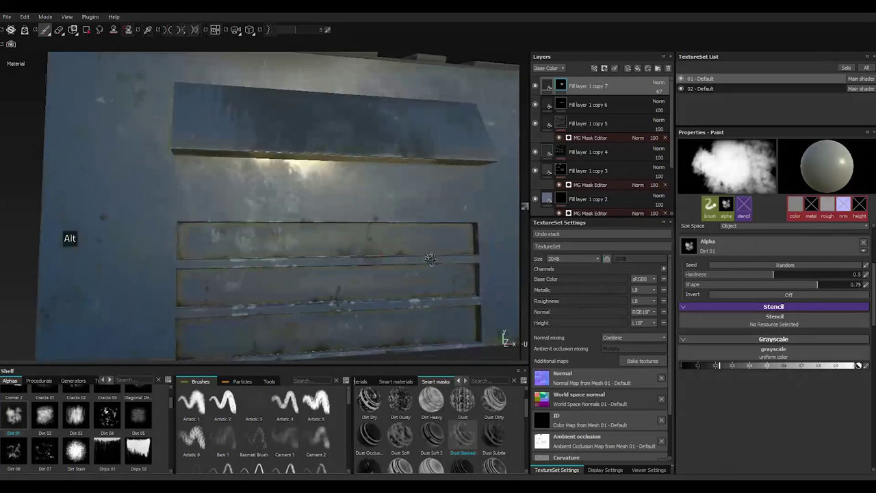
With a large Dirt 02 brush, paint black then lighter soft dirt patches over the lower front vents
text(]]]]]]]])
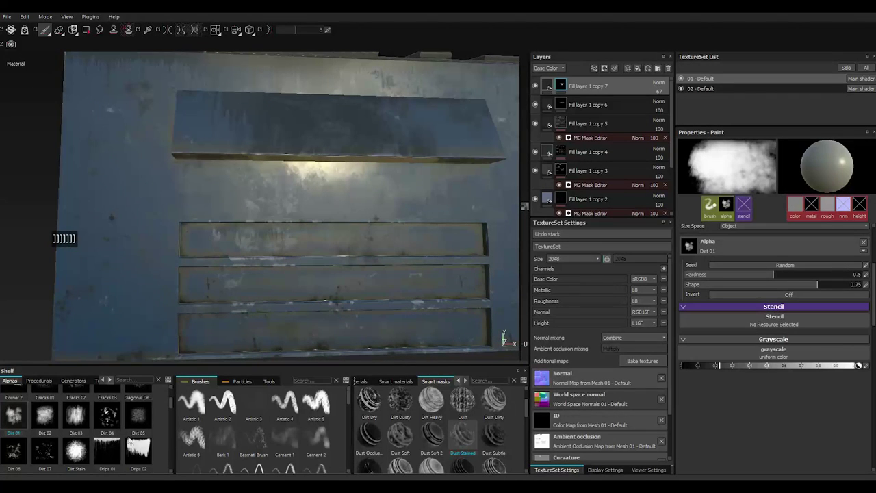
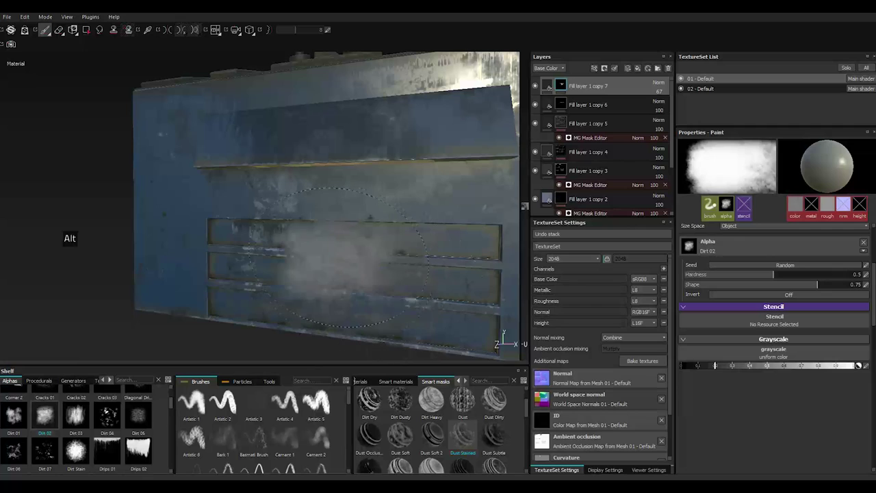
click(690, 367)
click(569, 370)
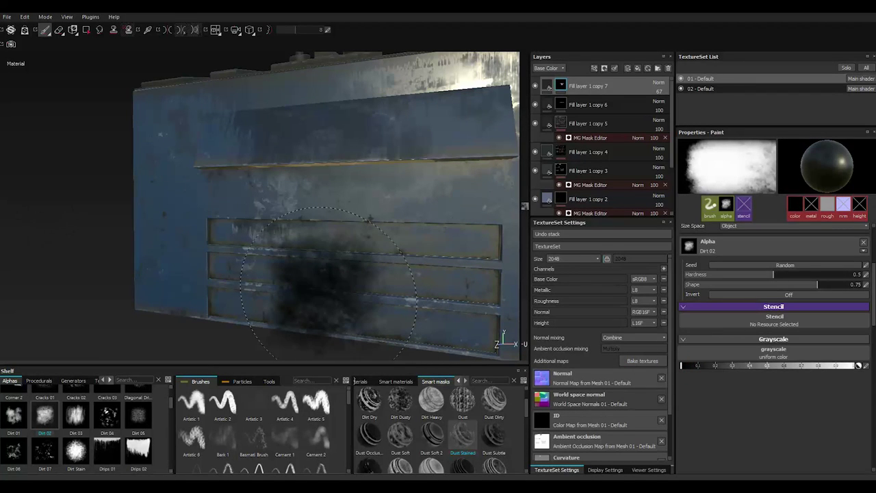
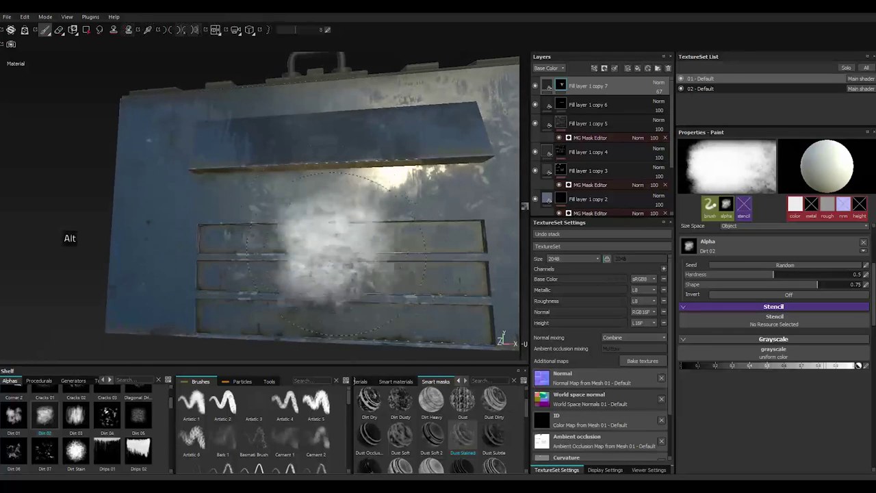
text([)
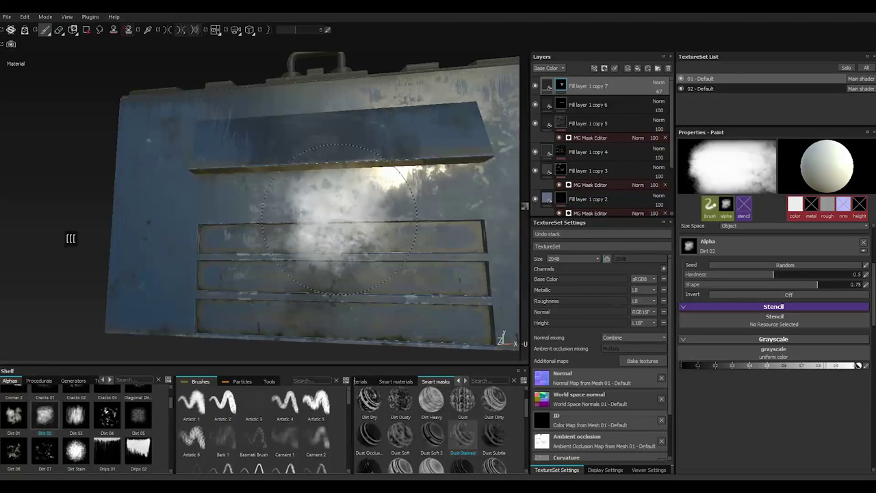
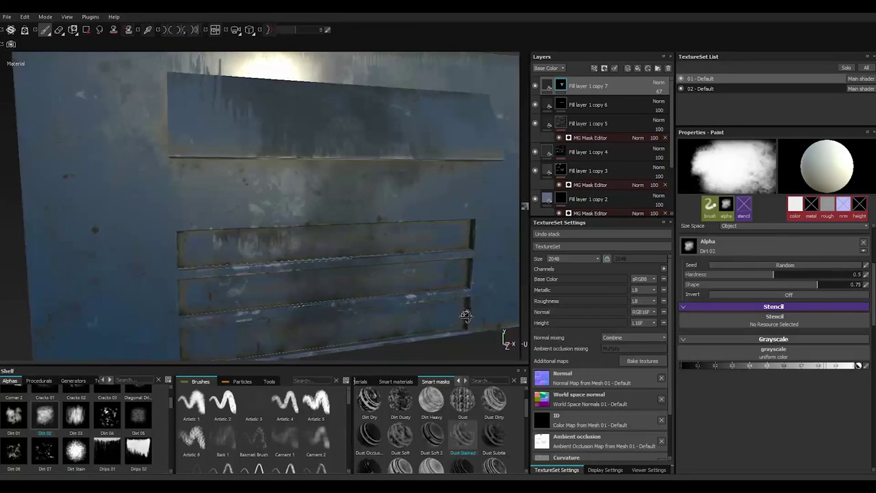
Zoom out to review the front and hide Fill layer 1 copy 3 to compare the grime
scroll(up, 3)
scroll(up, 3)
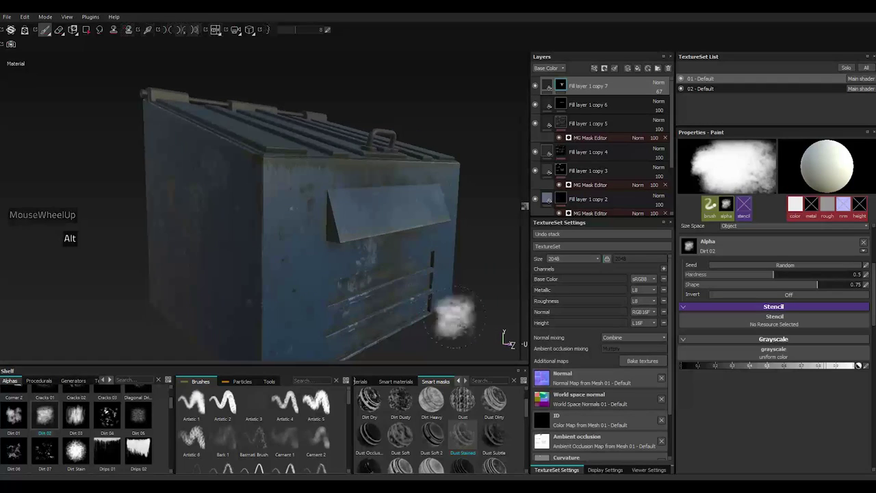
scroll(up, 3)
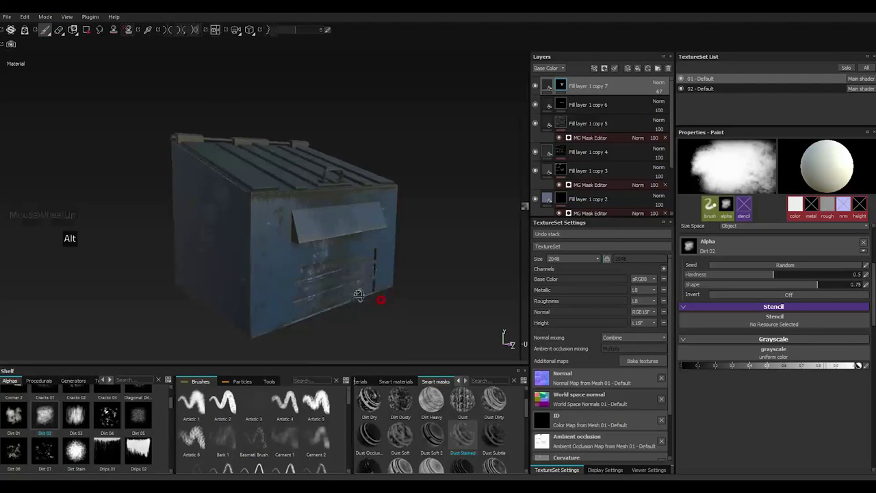
scroll(down, 3)
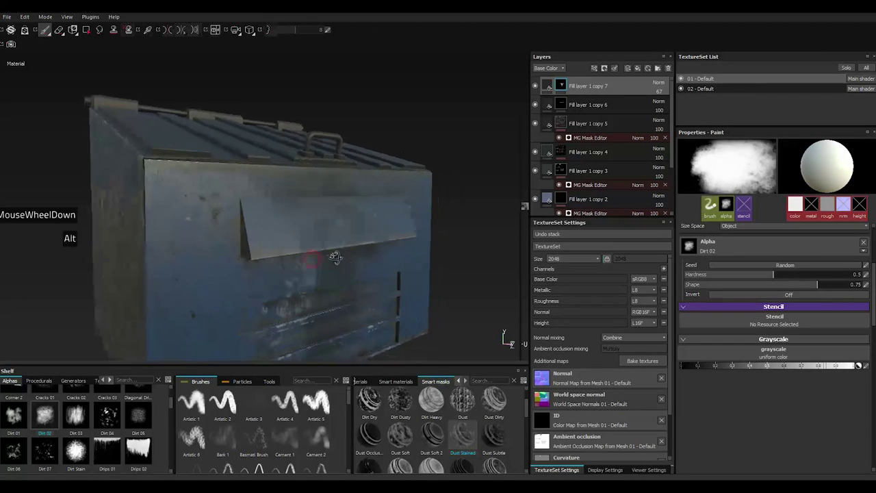
click(539, 172)
Raise the MG Mask Editor's Global Balance on Fill layer 1 copy 3 to 0.78
click(539, 172)
click(539, 172)
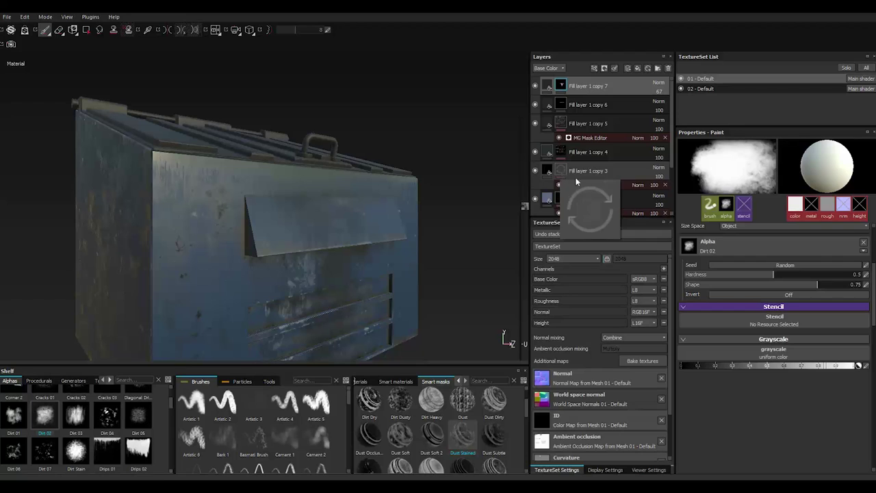
click(591, 188)
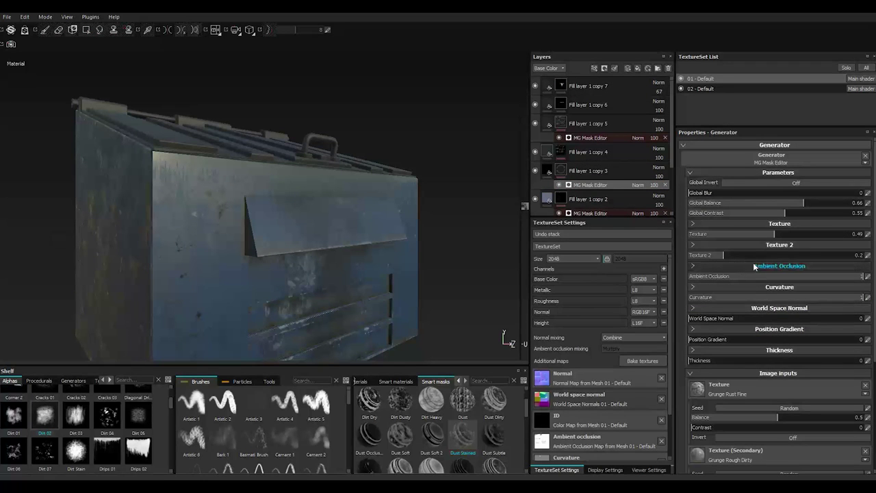
click(828, 207)
click(825, 205)
click(826, 205)
double_click(825, 205)
click(822, 210)
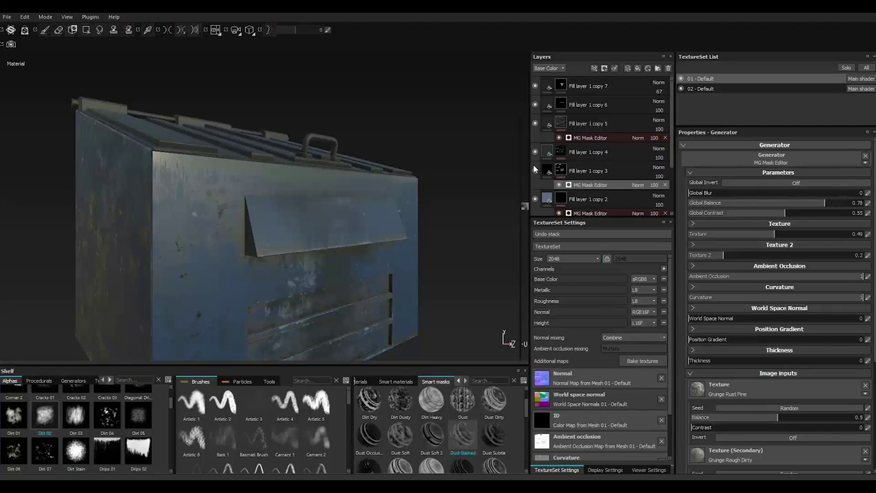
Toggle Fill layer 1 copy 3's visibility repeatedly to judge the stronger grime mask
click(536, 154)
click(535, 153)
click(536, 154)
double_click(535, 152)
click(535, 152)
double_click(535, 153)
click(536, 154)
double_click(537, 153)
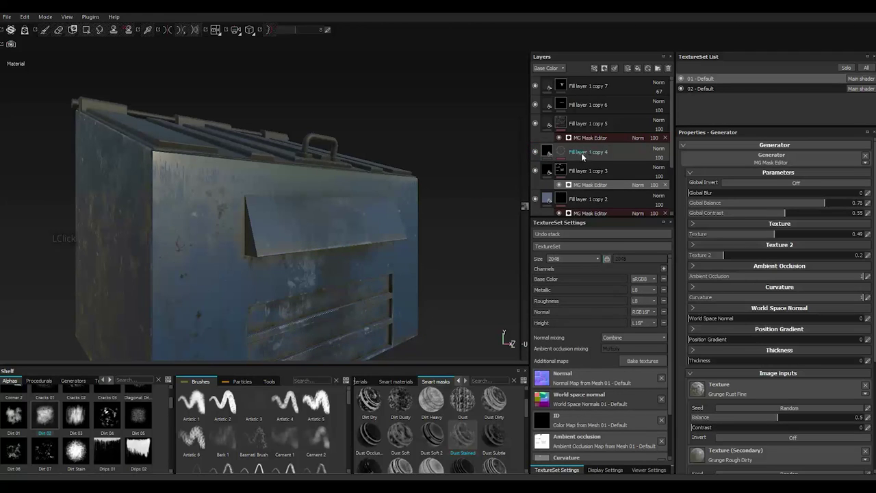
Expand Fill layer 1 copy 4 to its mask generator and toggle copy 5's visibility for comparison
click(580, 154)
click(567, 155)
click(580, 141)
click(536, 125)
double_click(536, 125)
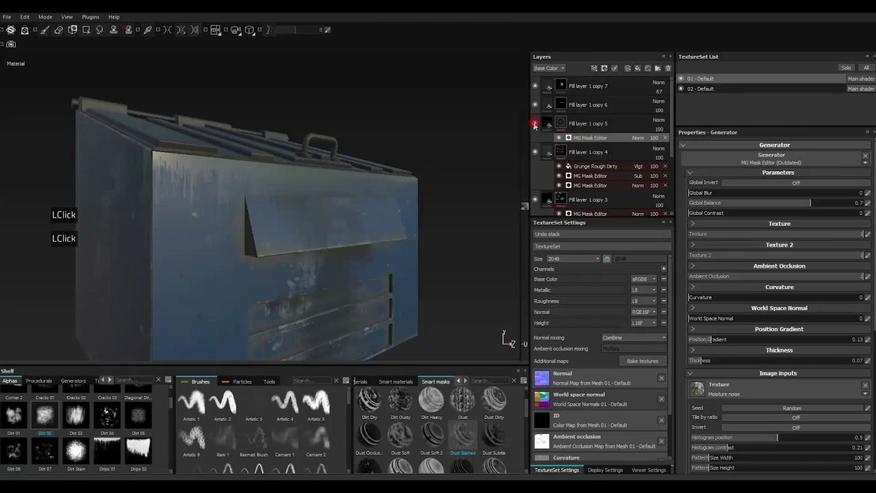
scroll(up, 3)
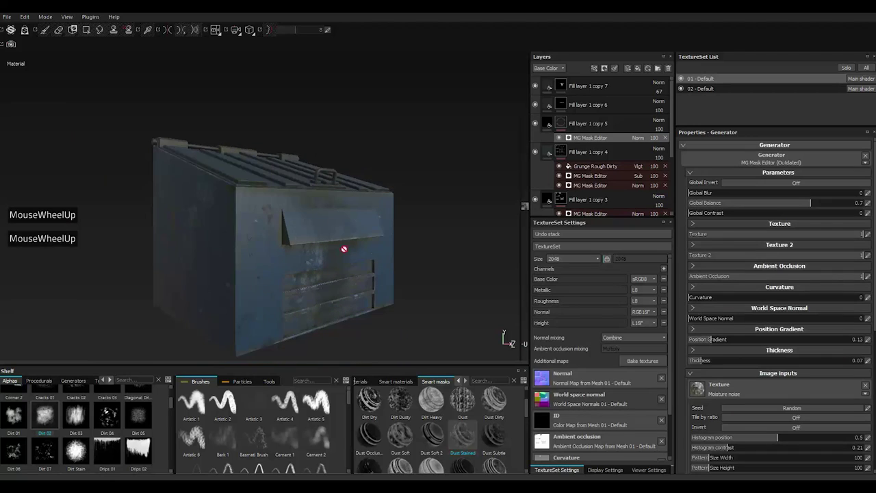
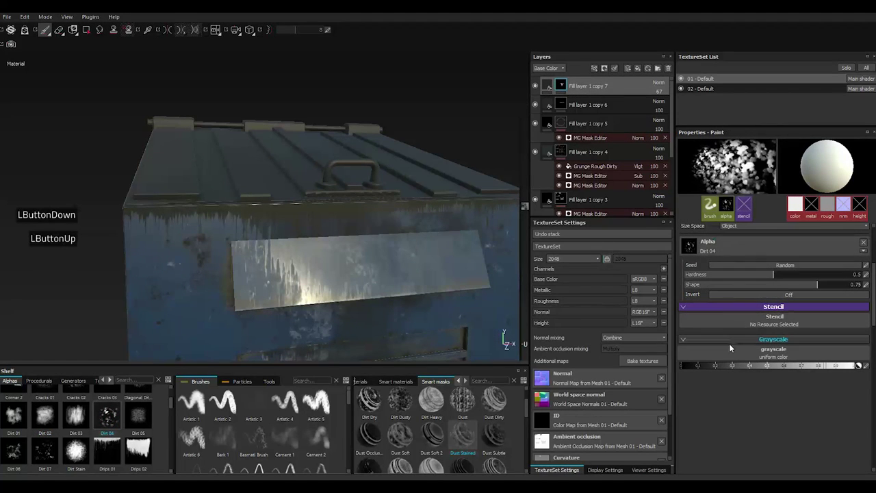
Speckle dark then white Dirt 04 marks below the lid handle on the top layer's mask
double_click(708, 369)
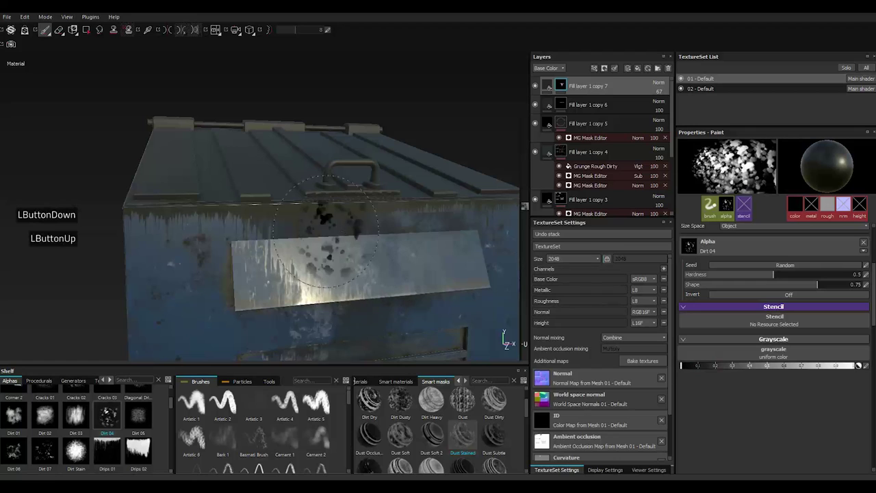
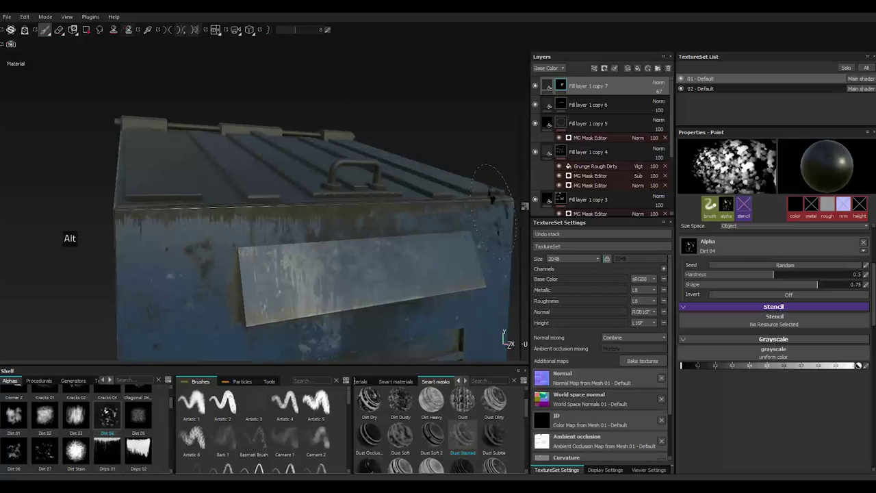
click(849, 365)
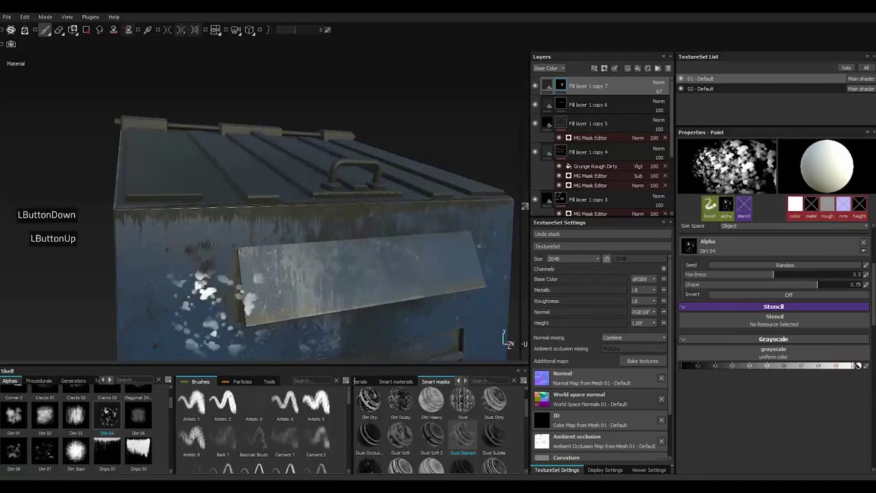
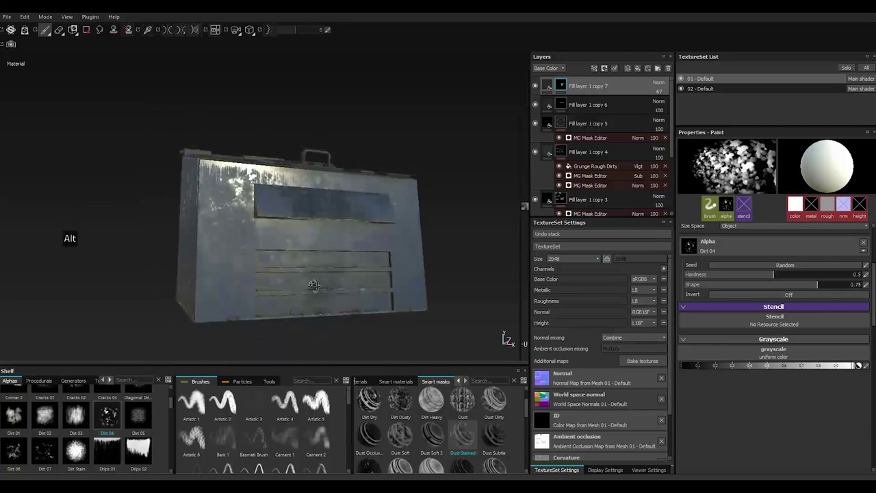
key(])
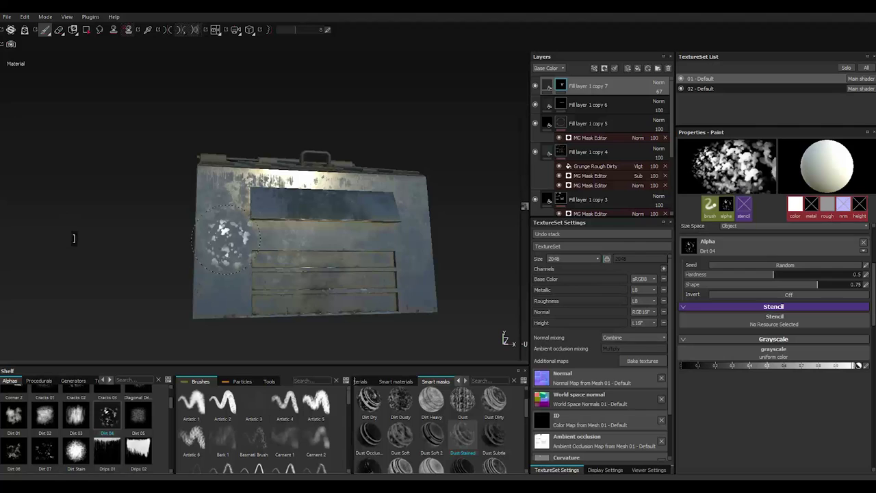
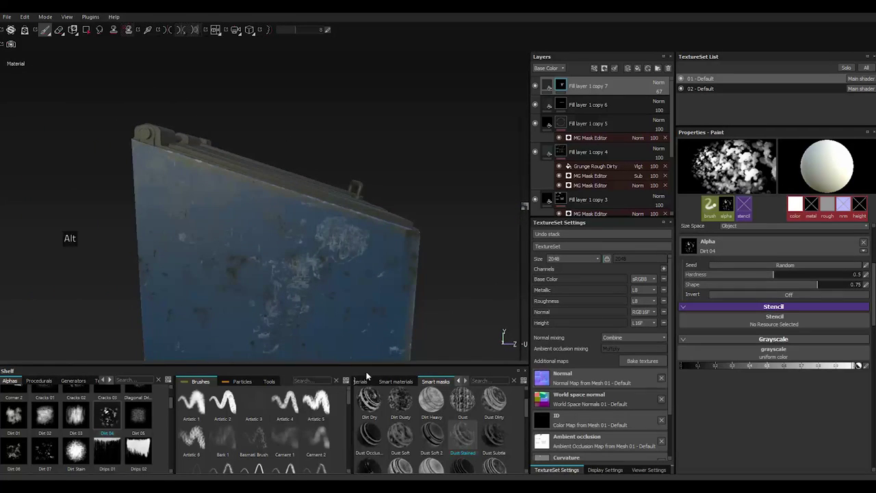
right_click(586, 89)
Duplicate the top dirt layer as Fill layer 1 copy 8 and clear its copied mask
right_click(585, 89)
right_click(585, 89)
click(615, 228)
click(615, 228)
double_click(615, 228)
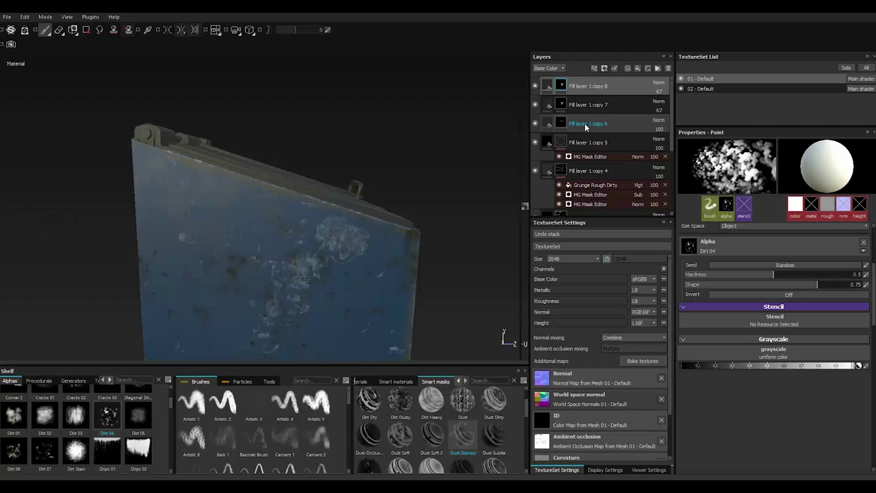
right_click(567, 80)
right_click(567, 81)
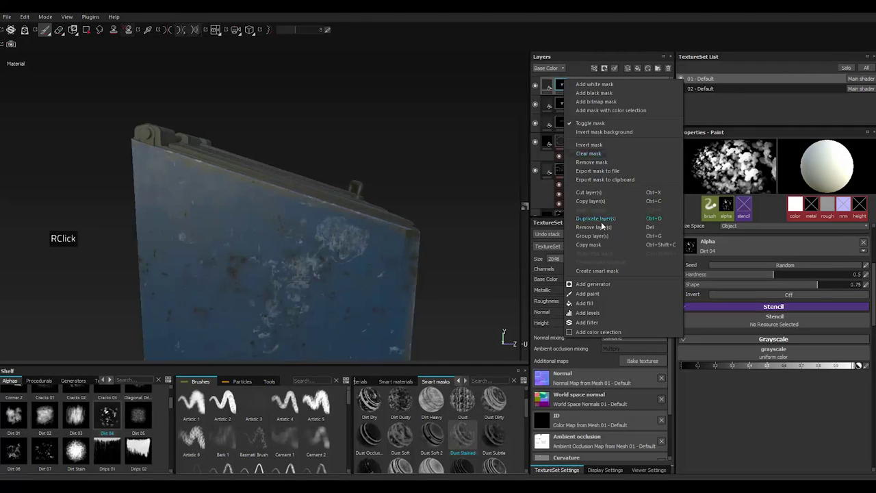
double_click(589, 159)
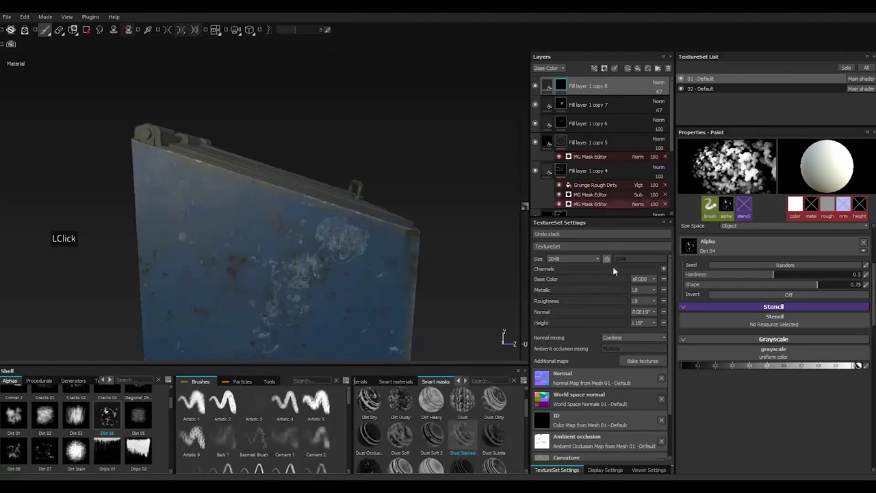
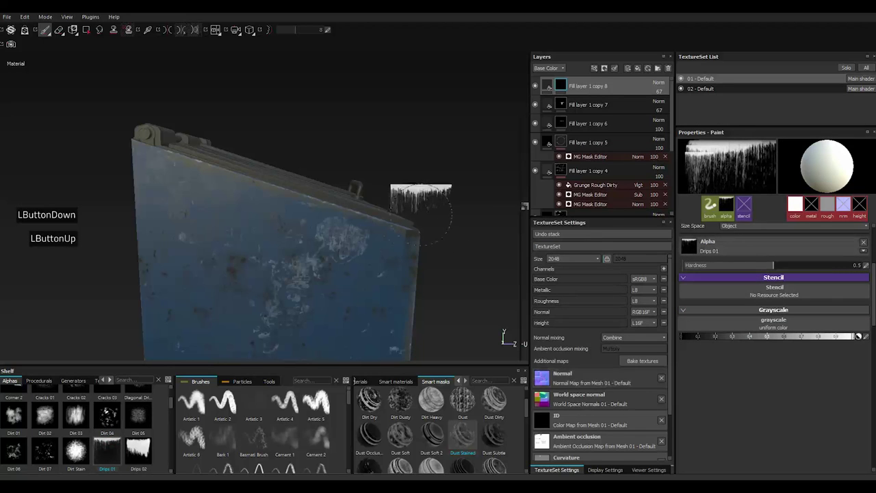
Enlarge the Drips 01 stamp and rotate its stroke angle toward the side panel's slanted edge
key(])
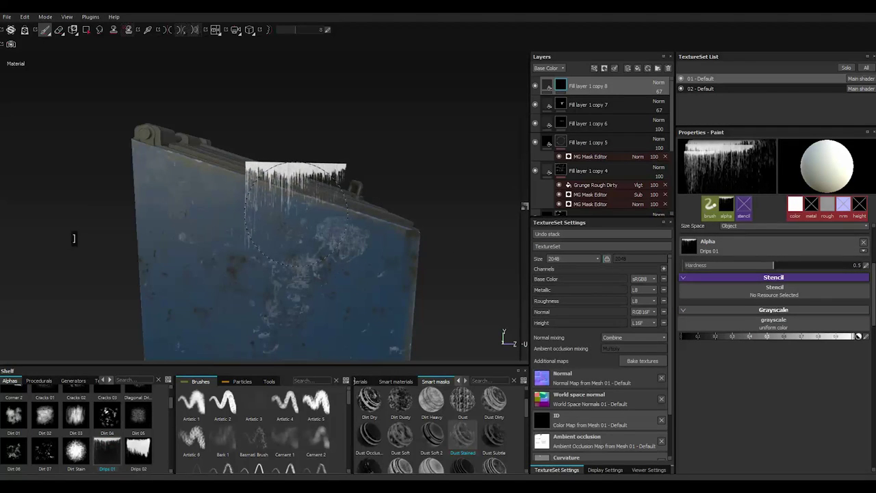
key(])
text(]]]]])
text(])
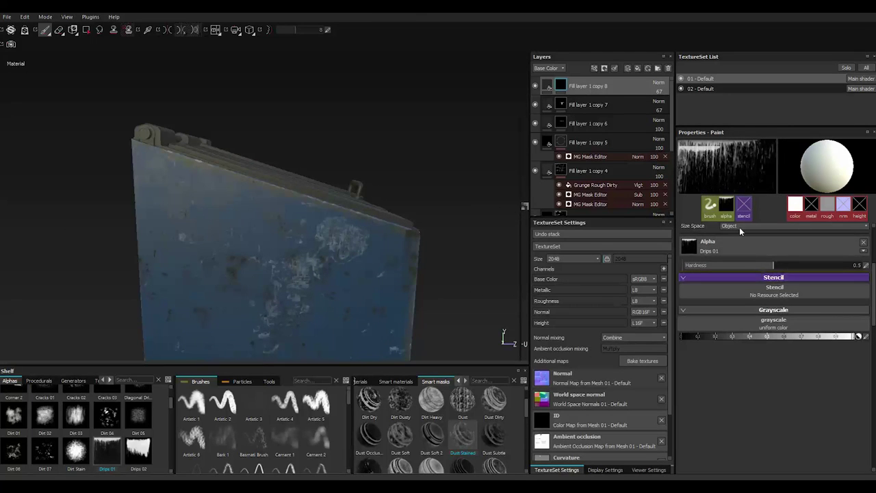
click(713, 213)
click(747, 282)
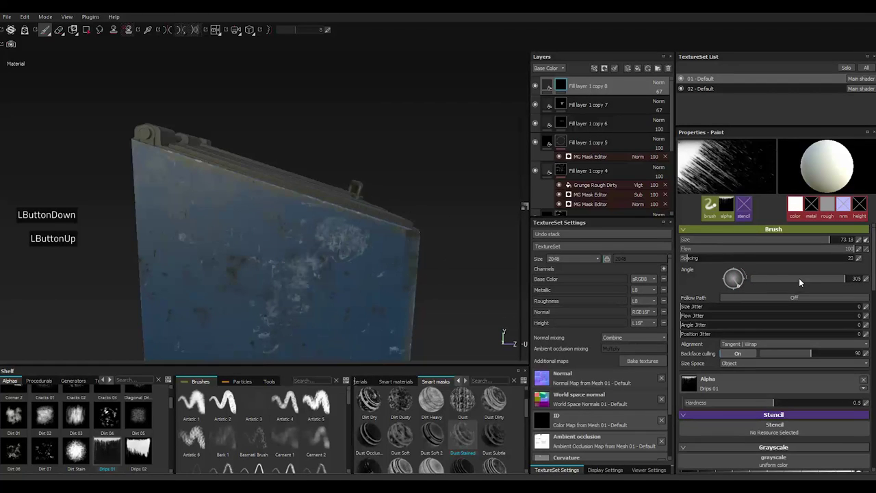
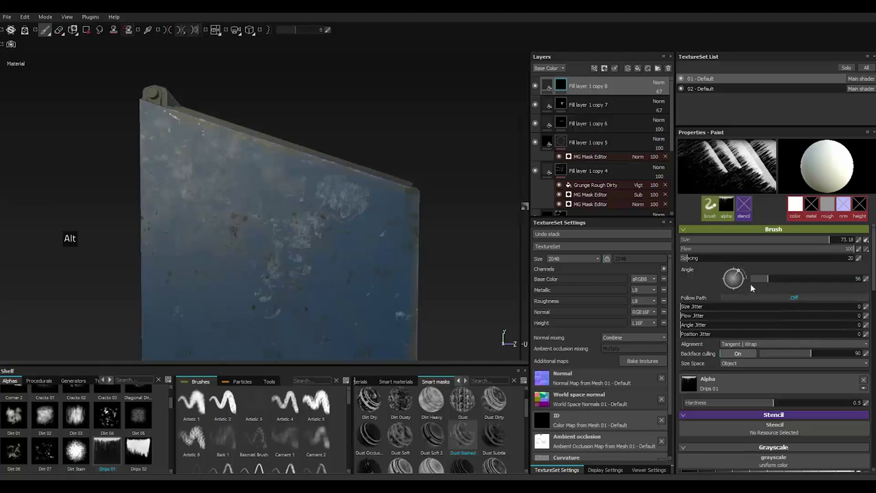
click(742, 273)
click(743, 276)
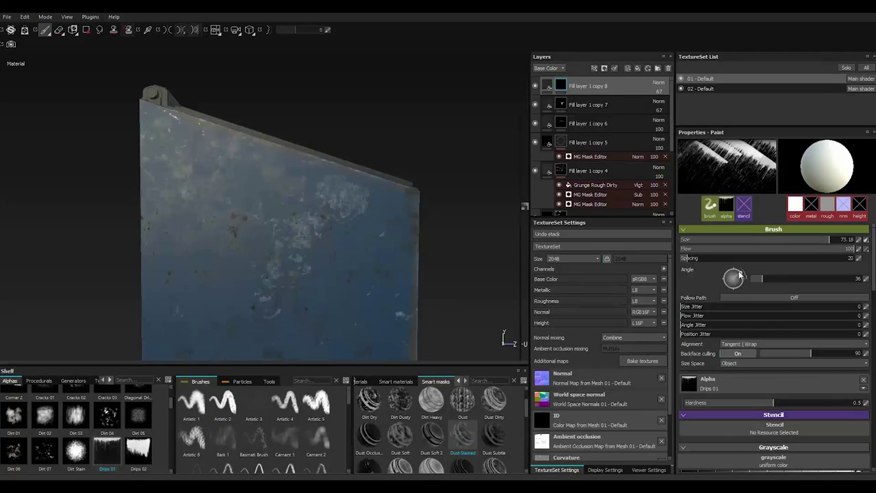
double_click(742, 273)
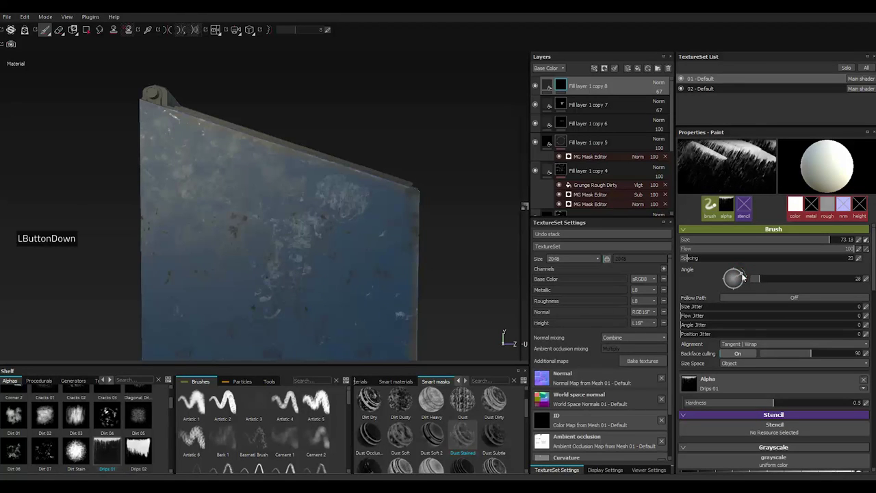
Fine-tune the drip angle so the streaks hang down from the side panel's top edge
click(745, 276)
click(745, 275)
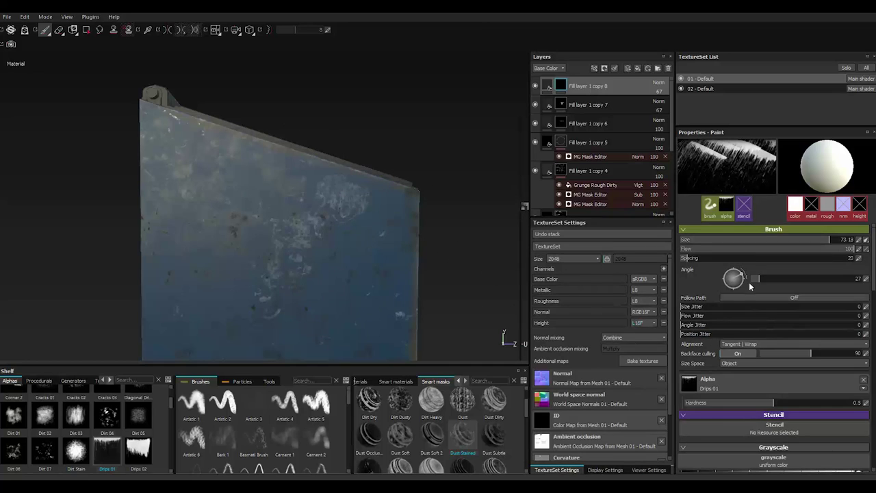
double_click(745, 275)
click(750, 278)
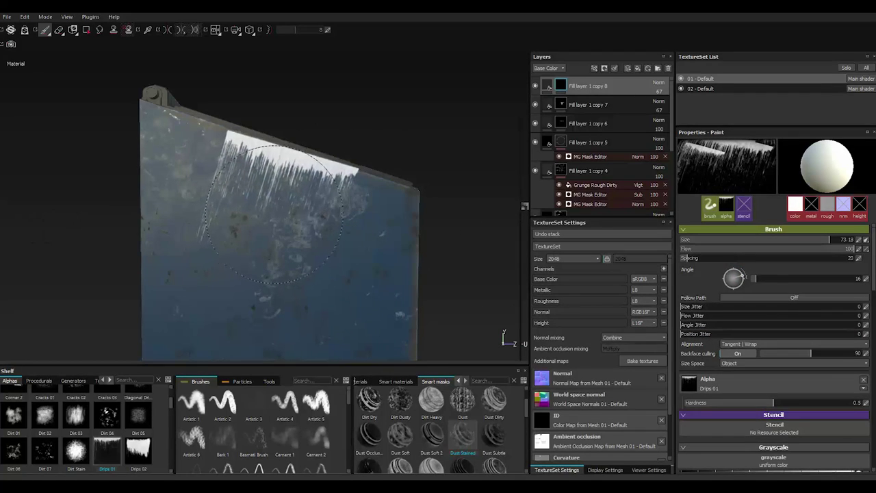
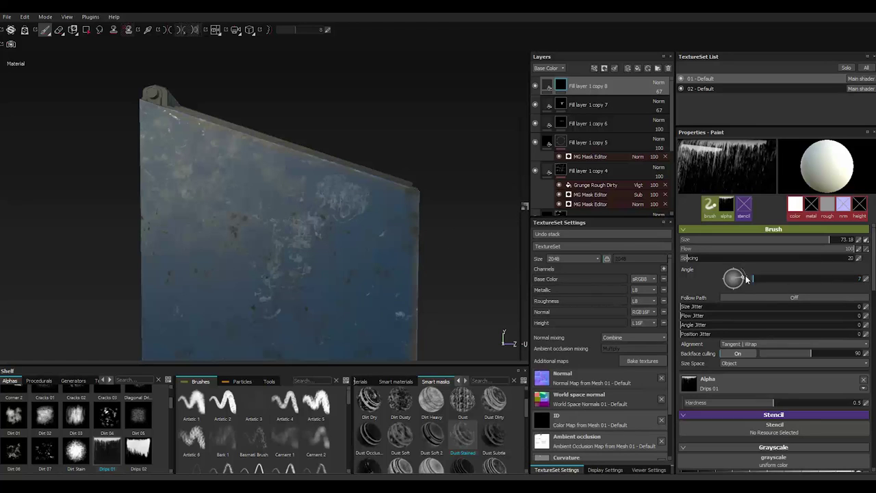
click(745, 276)
click(751, 281)
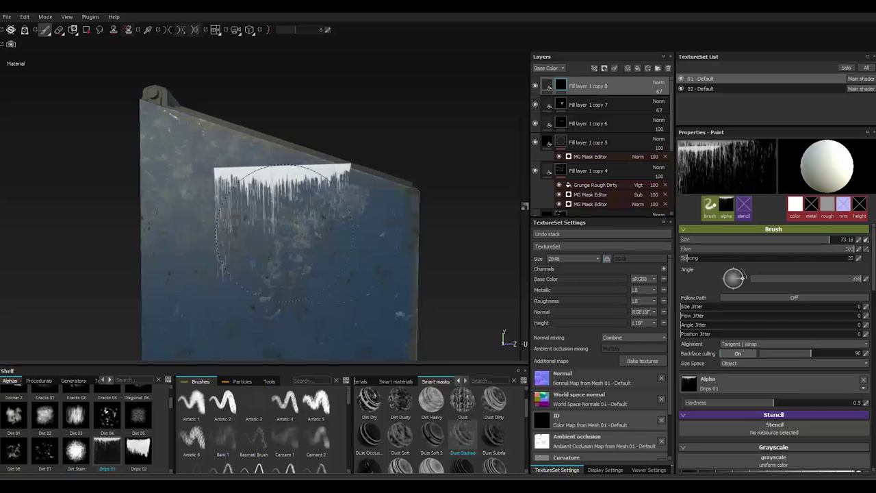
click(746, 280)
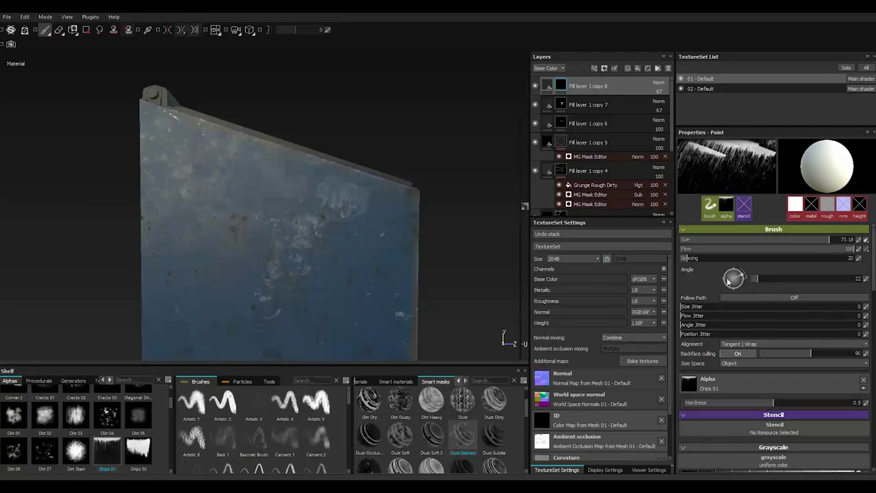
click(744, 277)
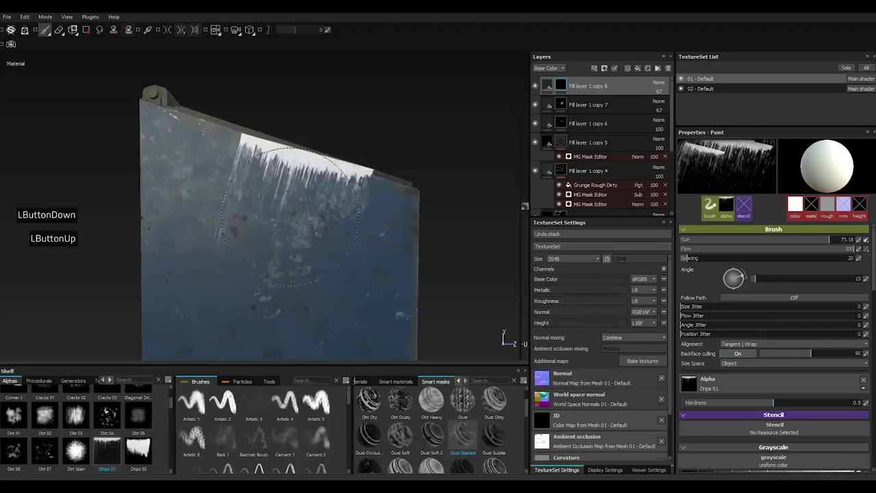
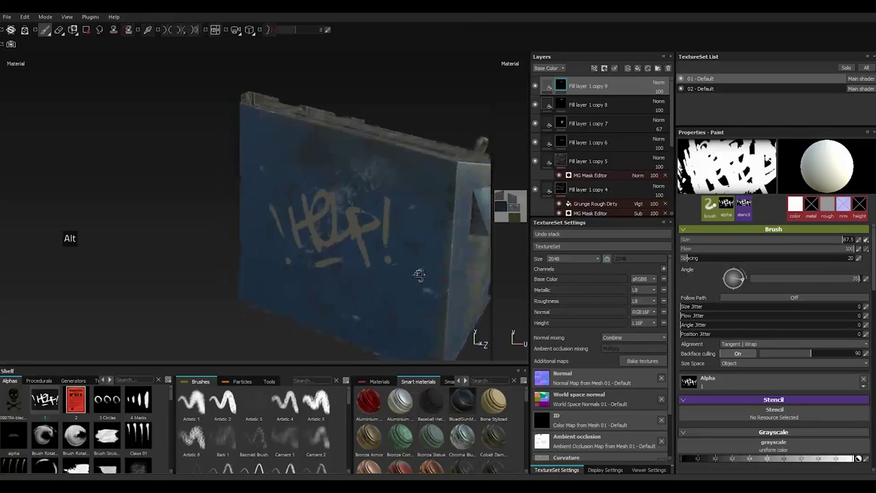
Drag the HELP graffiti layer (Fill layer 1 copy 9) down below the grunge fill layers
scroll(down, 3)
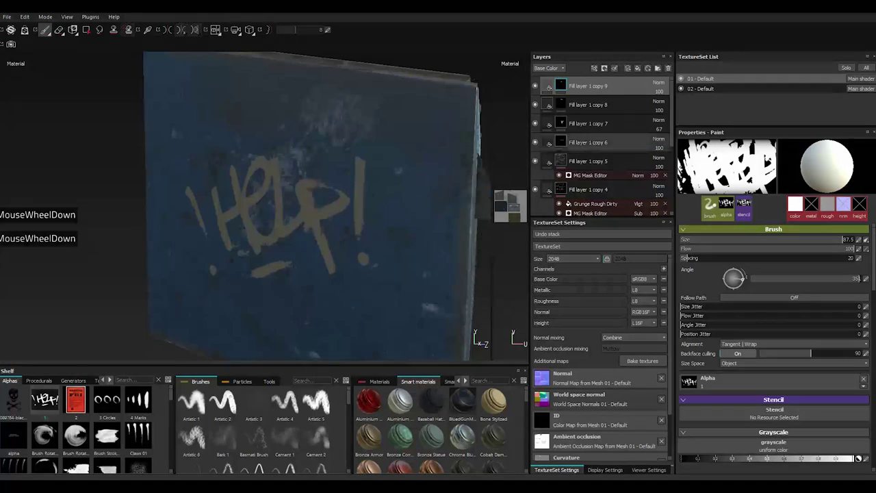
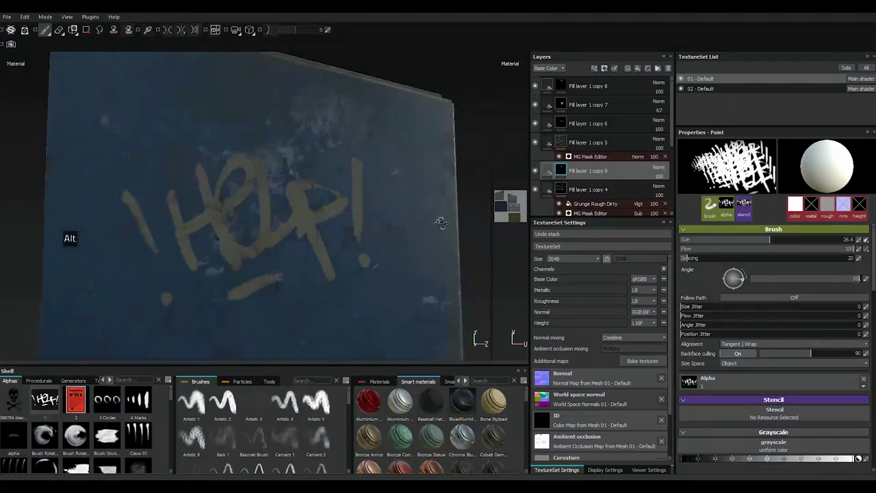
scroll(down, 3)
click(600, 119)
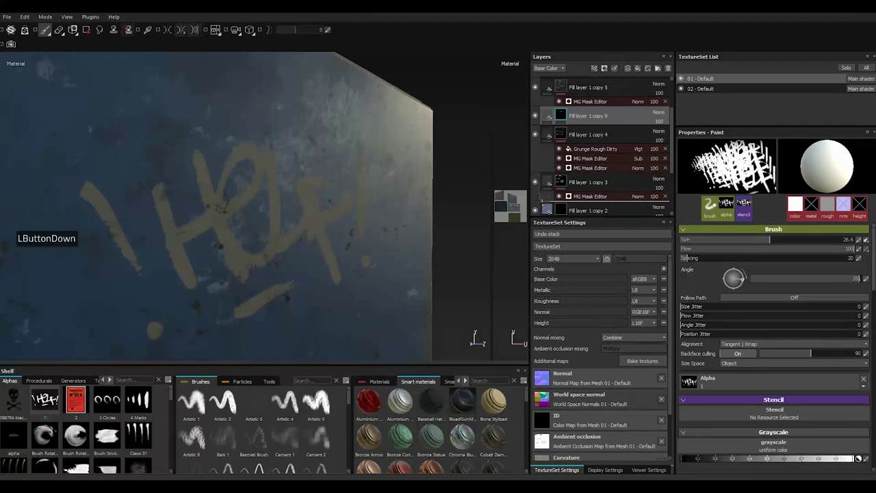
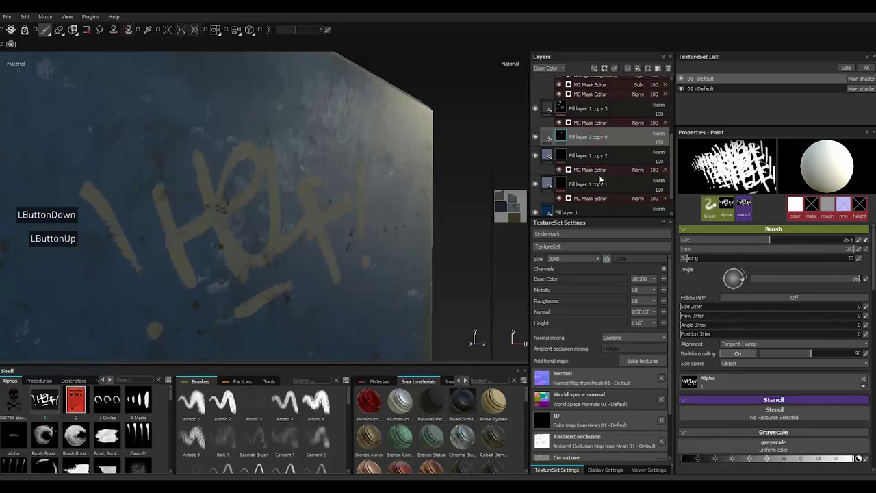
Settle Fill layer 1 copy 9 between copy 4 and copy 3 so grime speckles the graffiti
click(602, 178)
click(603, 177)
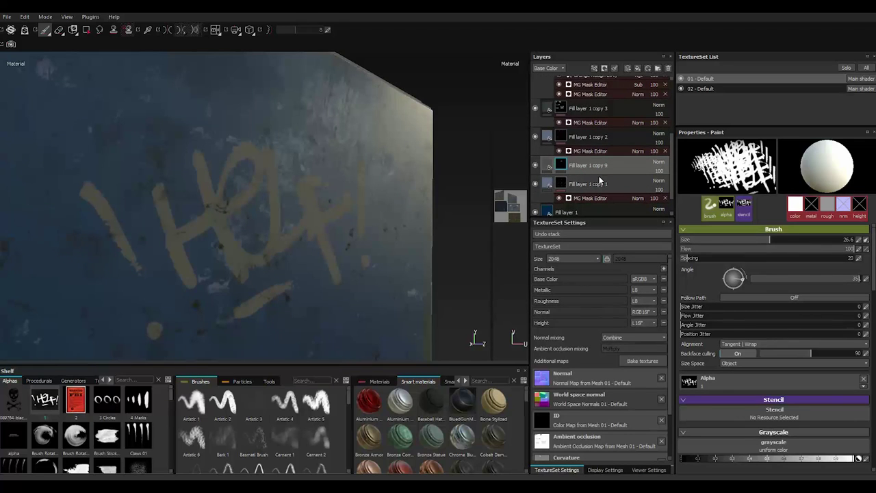
click(598, 171)
double_click(597, 99)
Browse the shelf toward the Diagonal Drips alpha for the brush
scroll(up, 3)
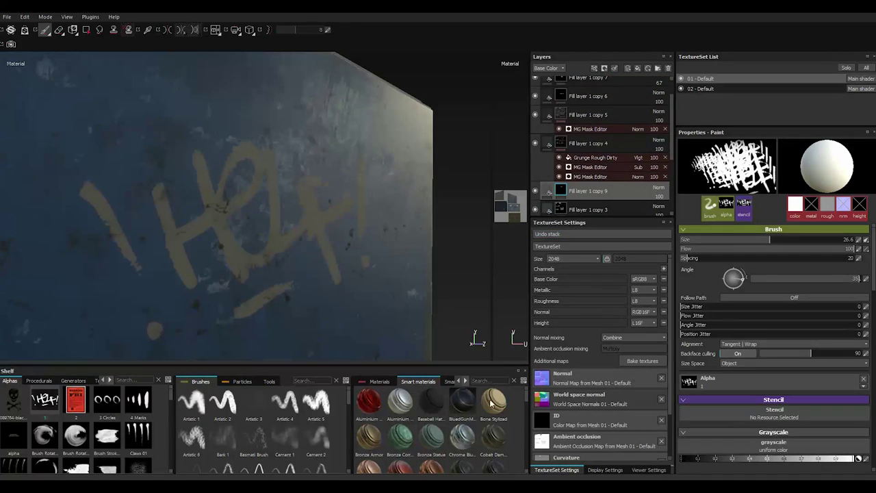
scroll(down, 3)
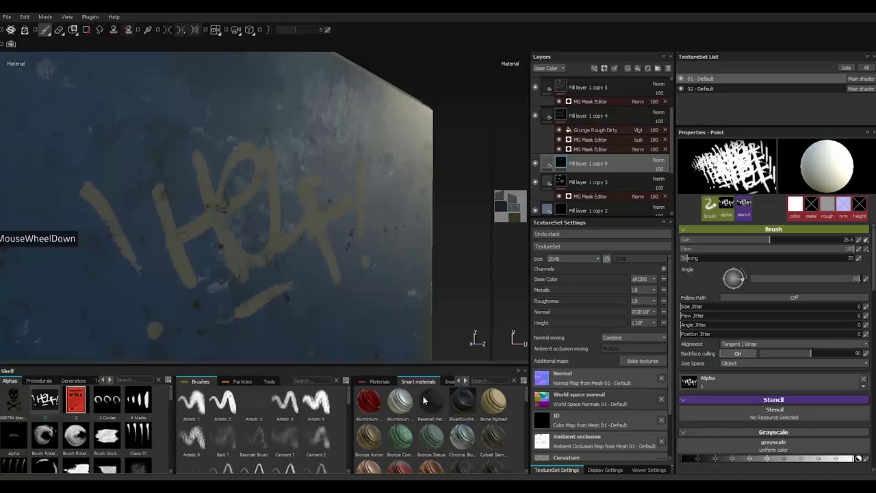
click(454, 382)
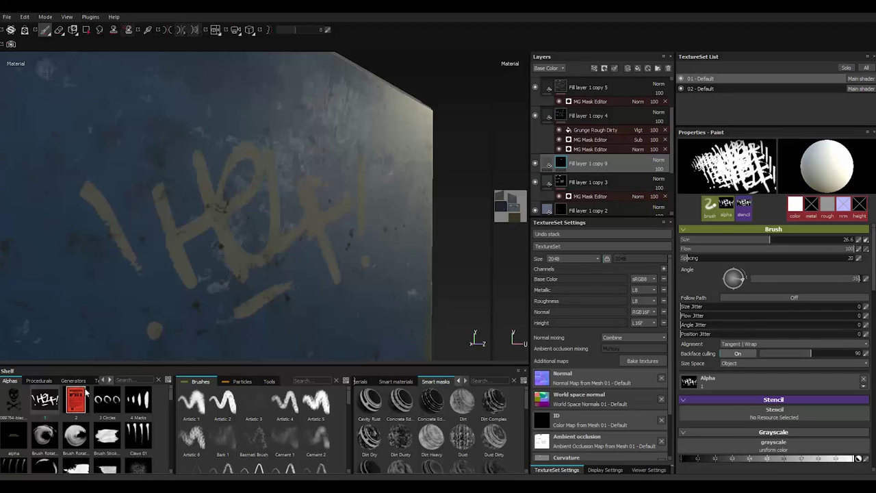
scroll(down, 3)
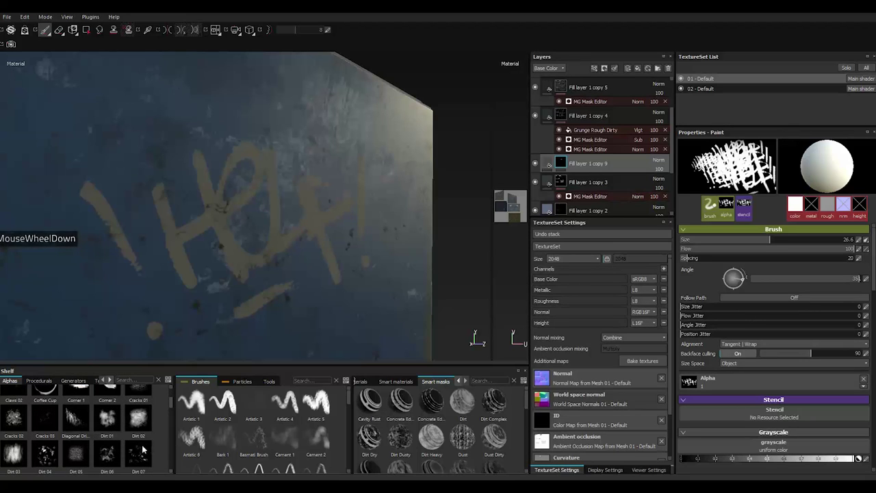
scroll(down, 3)
scroll(down, 3)
scroll(up, 3)
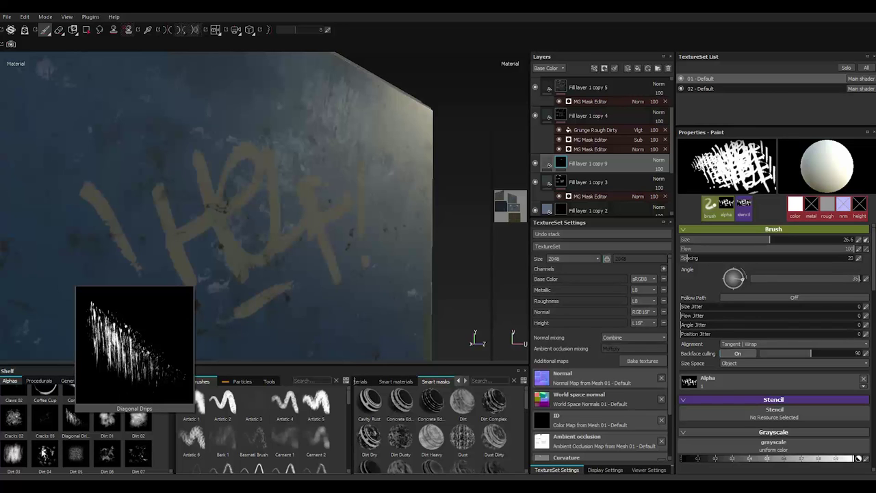
Load the Diagonal Drips alpha and resize the brush while orbiting the dumpster
click(80, 427)
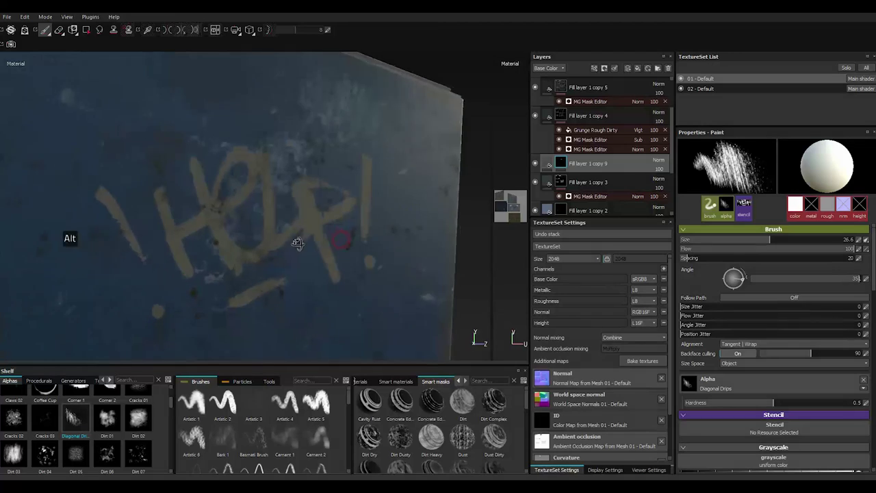
scroll(down, 3)
scroll(up, 3)
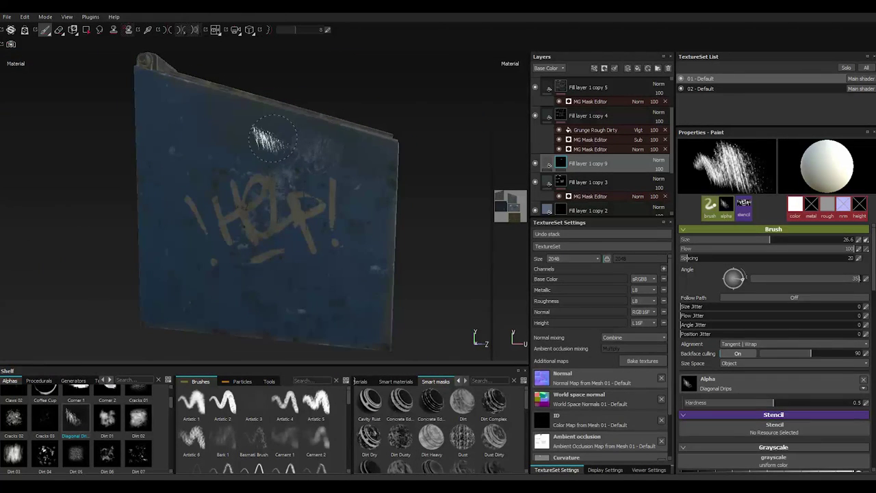
text(]]]]]])
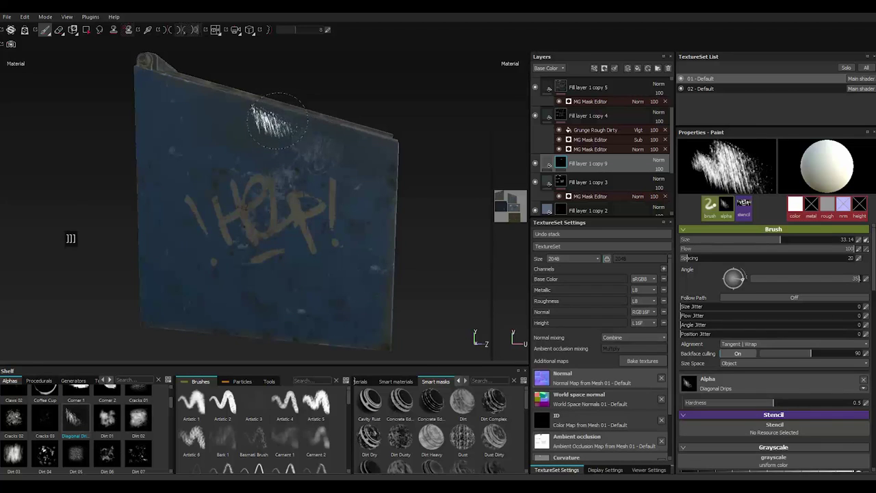
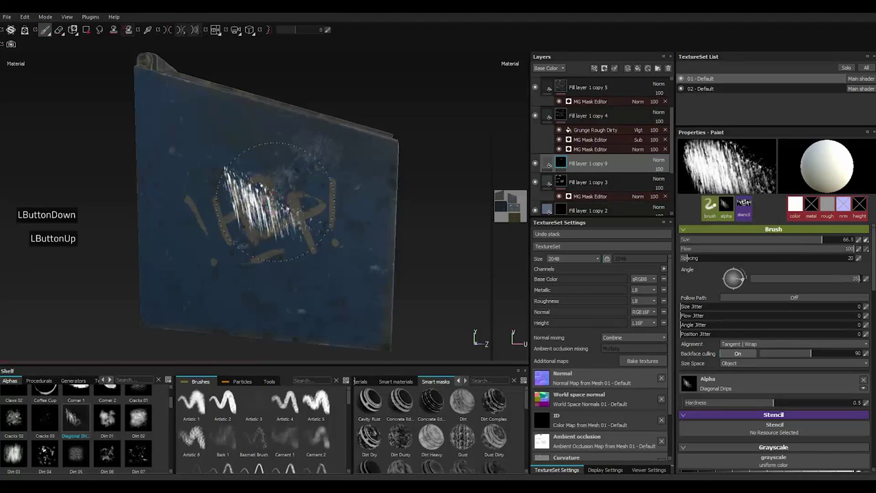
scroll(down, 3)
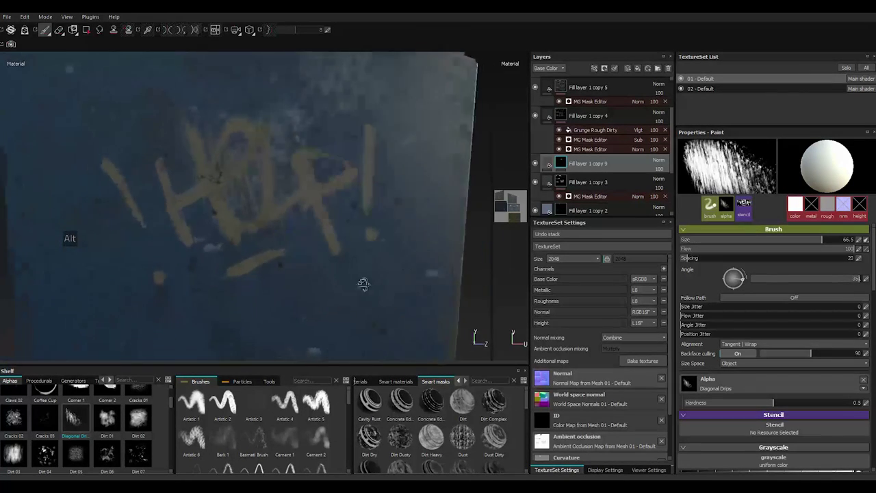
scroll(up, 3)
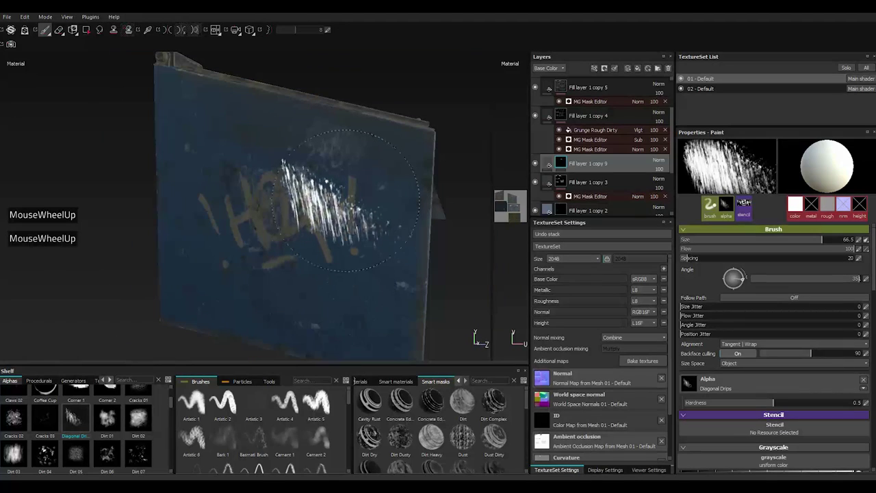
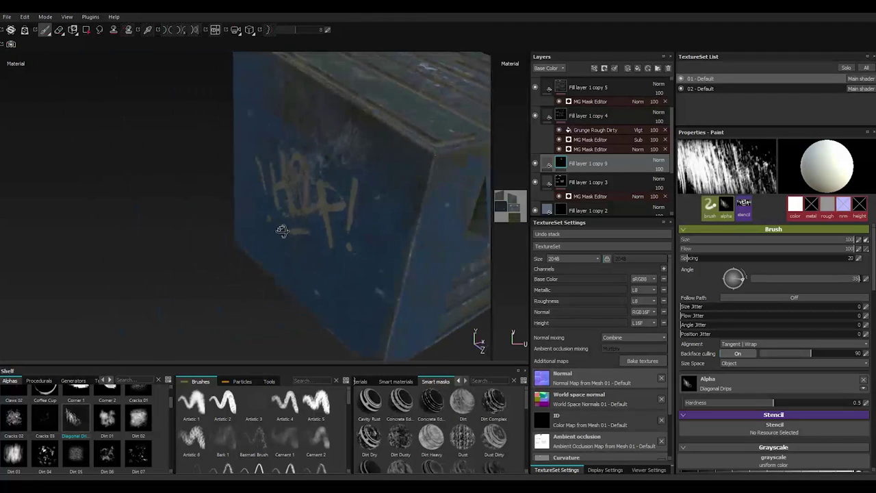
scroll(up, 3)
key([)
scroll(up, 3)
key([)
scroll(up, 3)
text([[[[[[[[[[[[[)
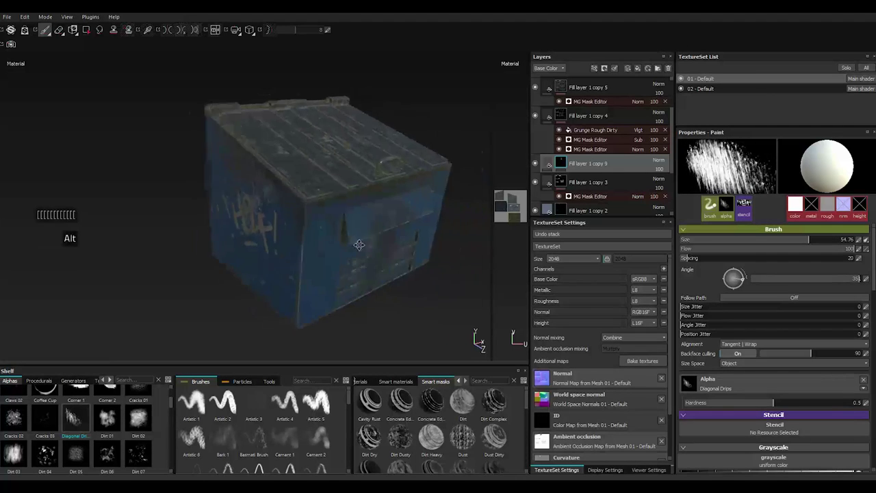
scroll(down, 3)
scroll(down, 3)
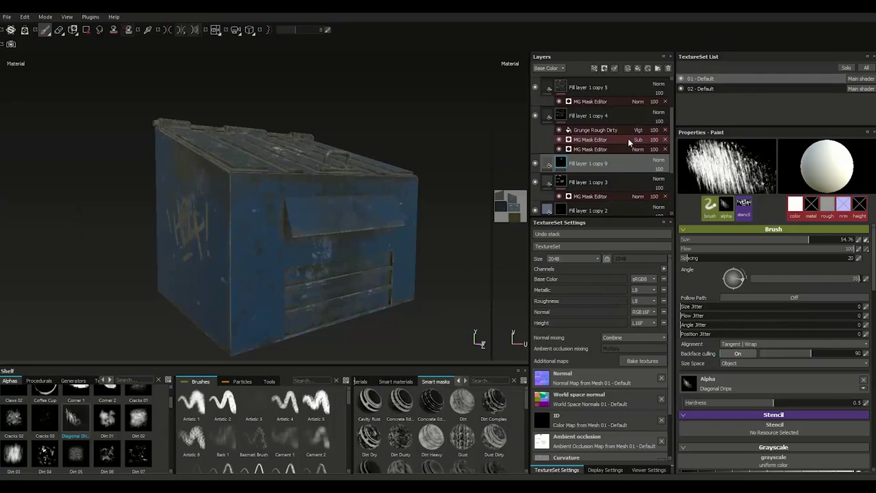
scroll(up, 3)
scroll(down, 3)
scroll(up, 3)
scroll(down, 3)
Duplicate Fill layer 1 copy 9 to create Fill layer 1 copy 10 above it
right_click(581, 137)
click(612, 279)
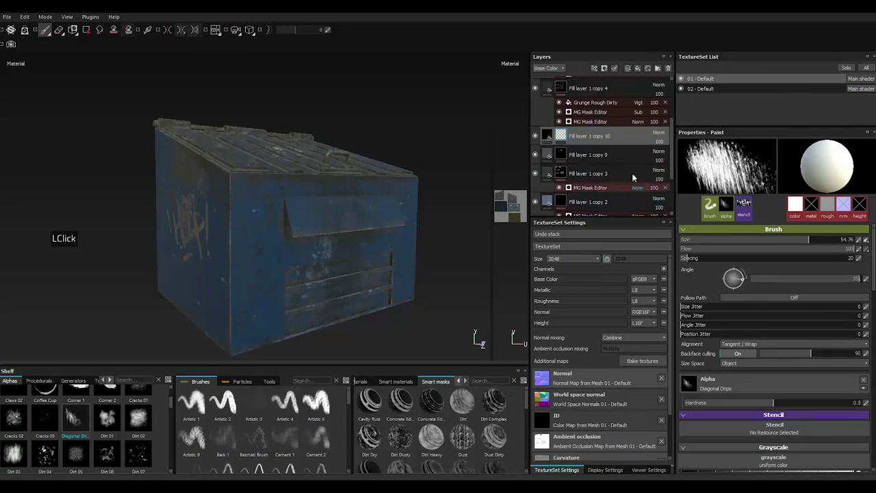
Try the FBI poster alpha on the brush, reset its angle to 0 and swap to a soft round tip
scroll(up, 3)
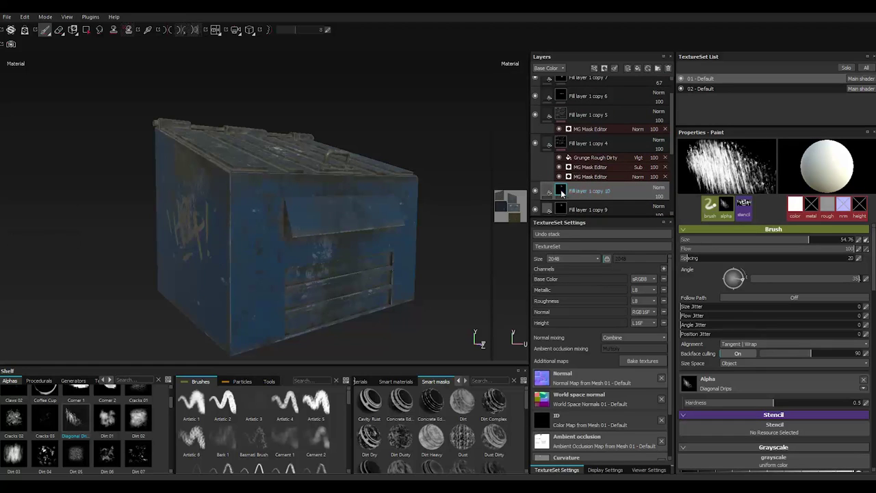
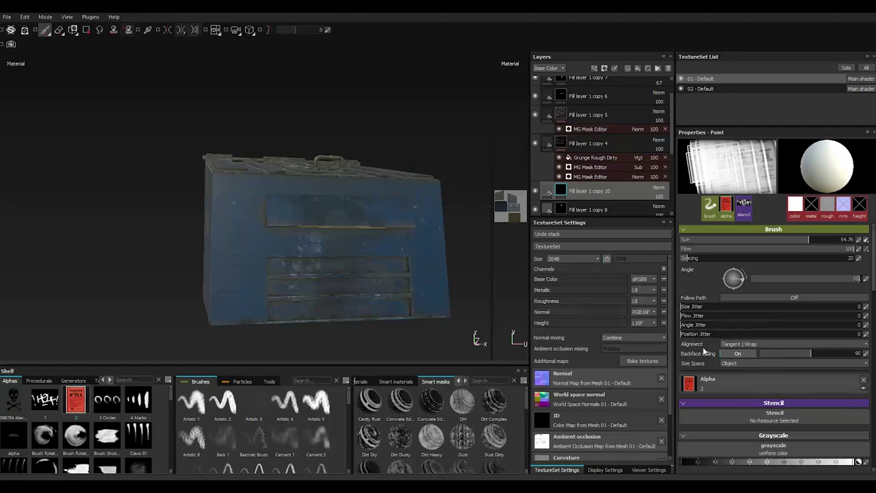
click(716, 203)
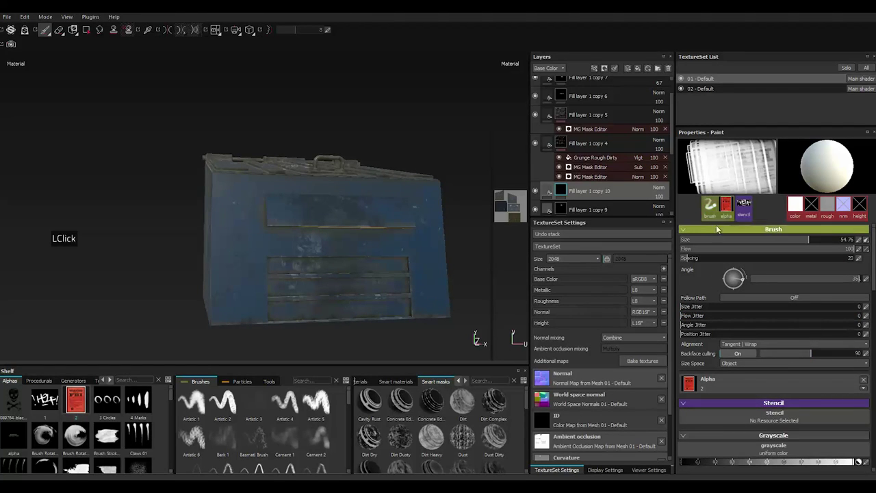
click(715, 203)
click(715, 203)
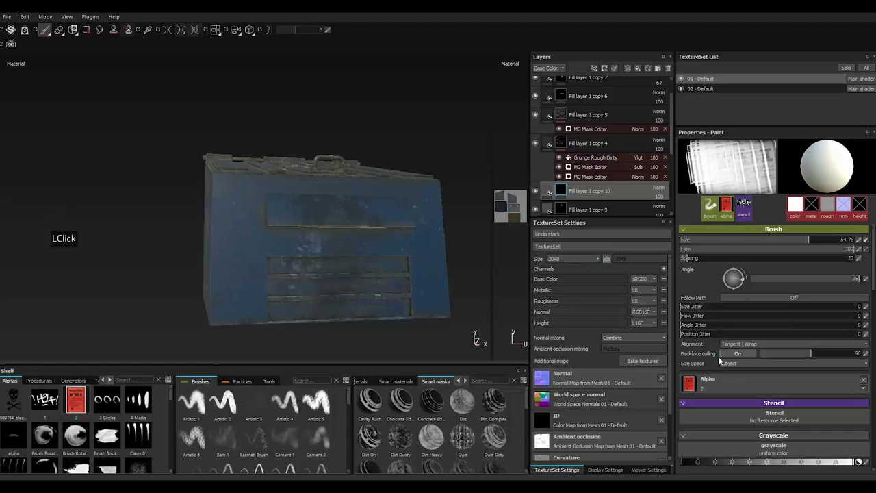
double_click(868, 382)
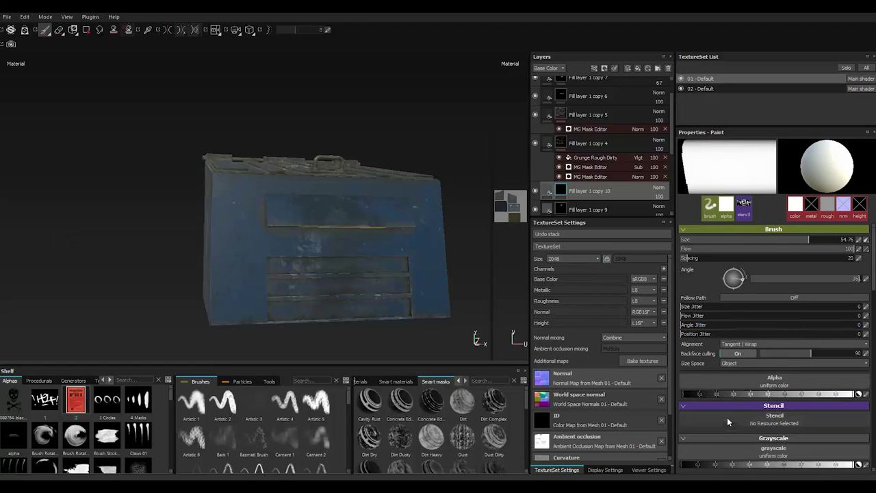
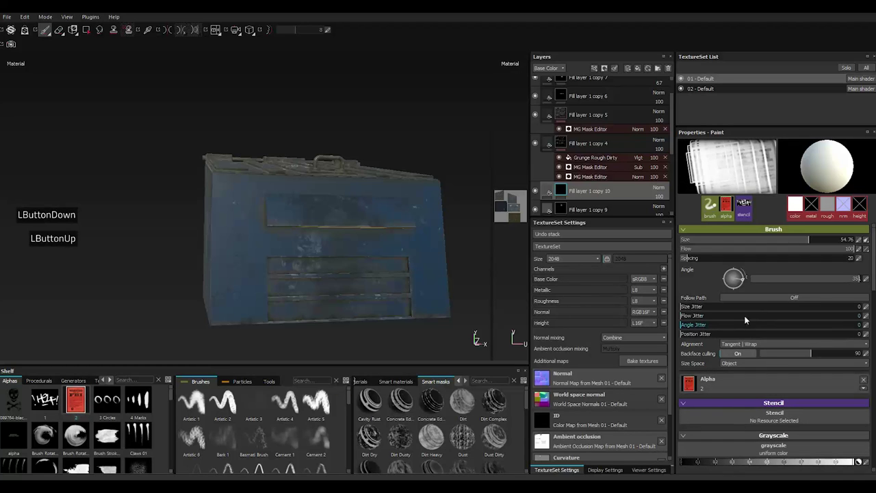
click(779, 280)
click(717, 284)
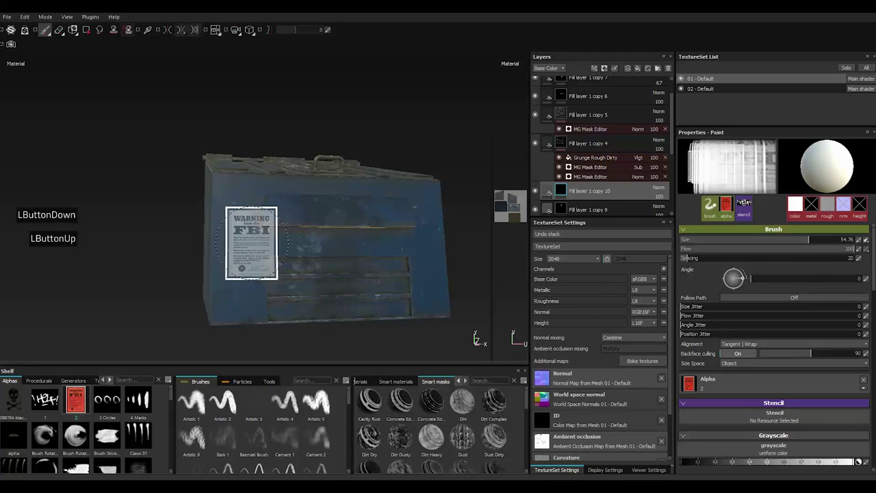
scroll(down, 3)
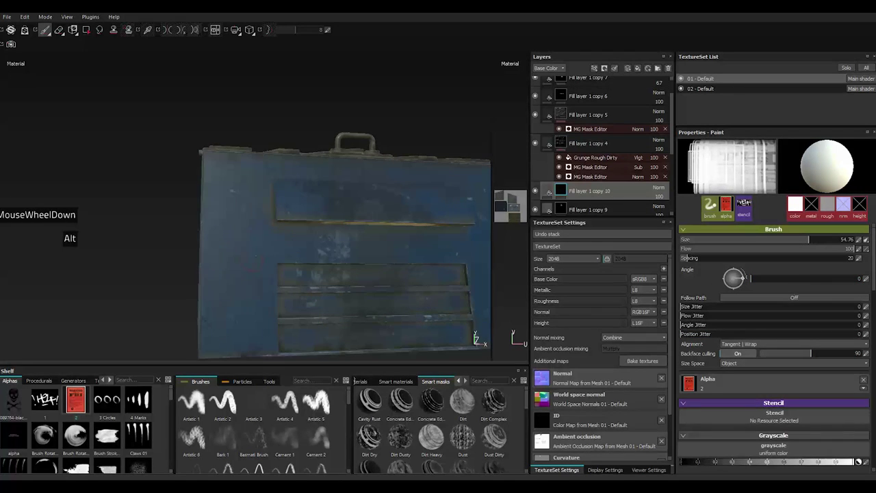
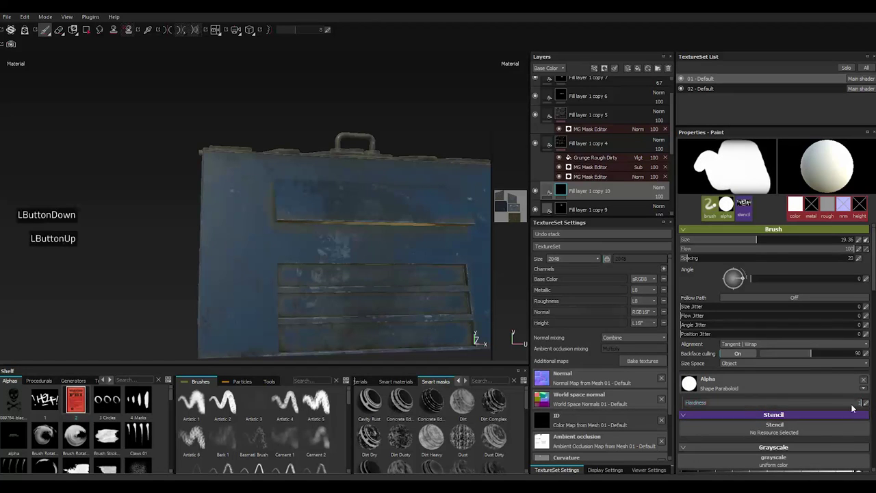
Position the FBI poster stencil over the dumpster side using the S stencil controls
click(715, 204)
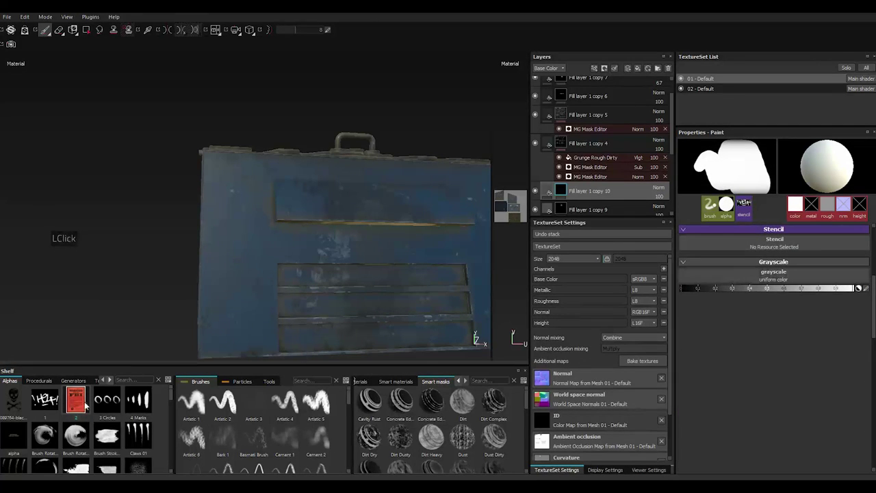
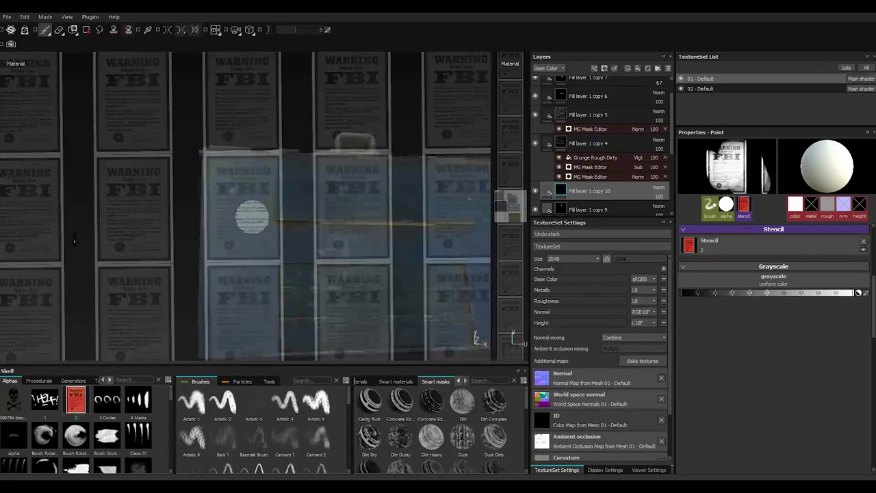
key(s)
text(sssssssssssssssssssssssssssssssssssssssssssssssssssss)
scroll(up, 3)
scroll(down, 3)
scroll(up, 3)
scroll(down, 3)
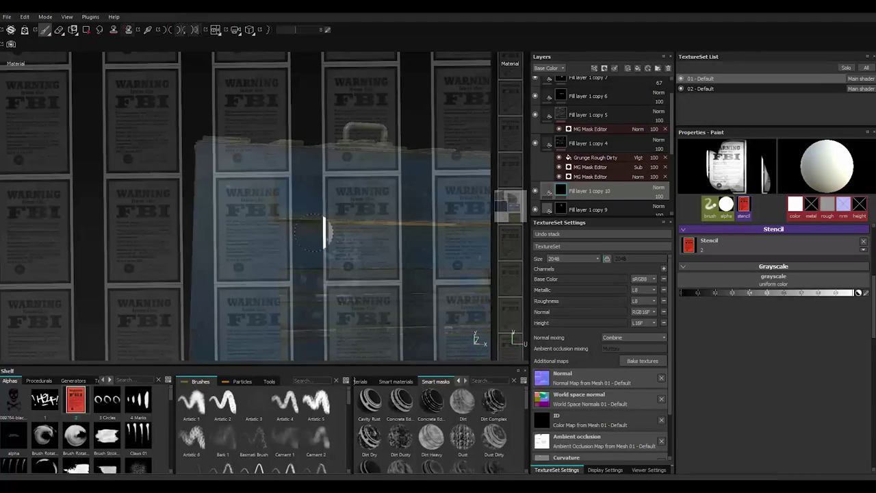
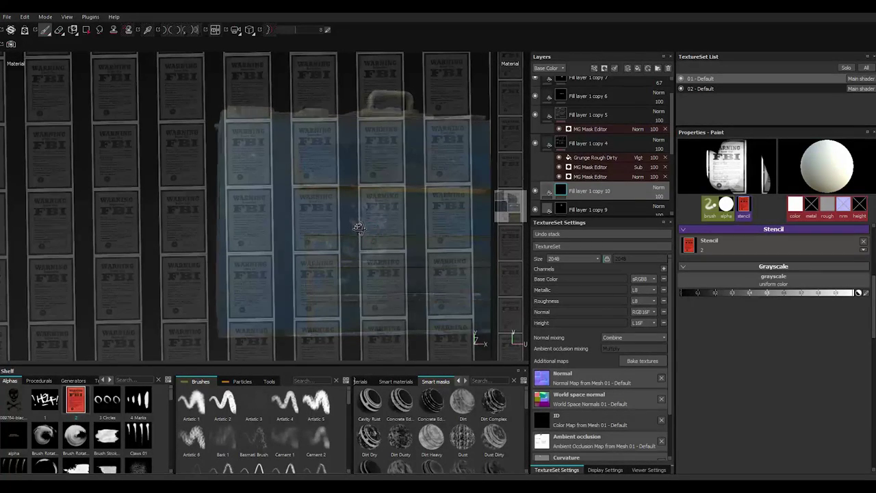
key(alt+s)
text(sssssssssssssssssssssss)
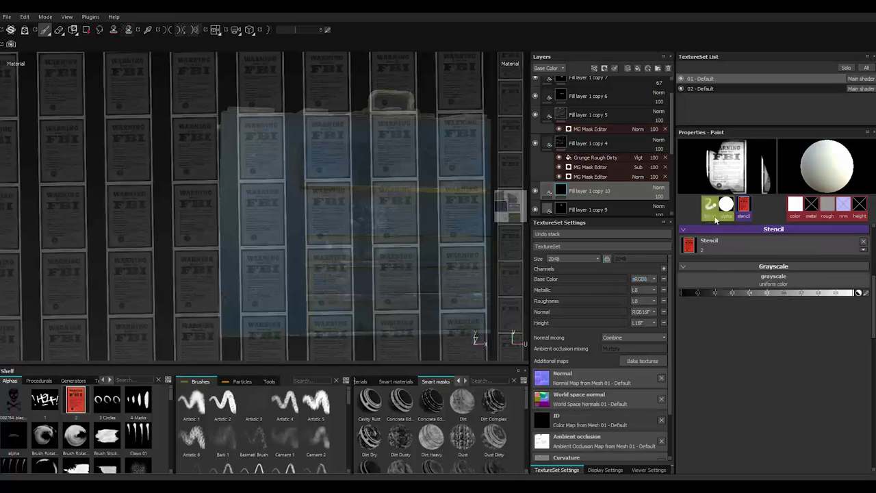
Set brush spacing to 100, shape to Shape Brick and a hard edge for stamping
click(707, 212)
click(709, 261)
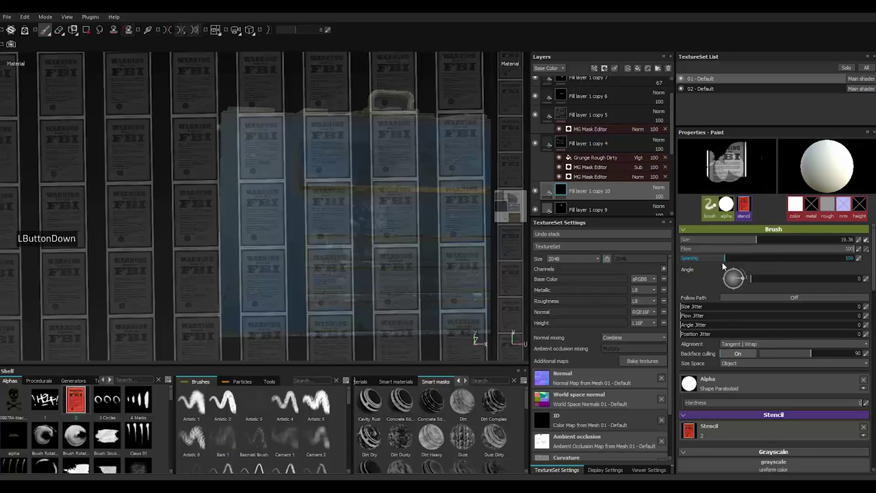
scroll(down, 3)
scroll(down, 3)
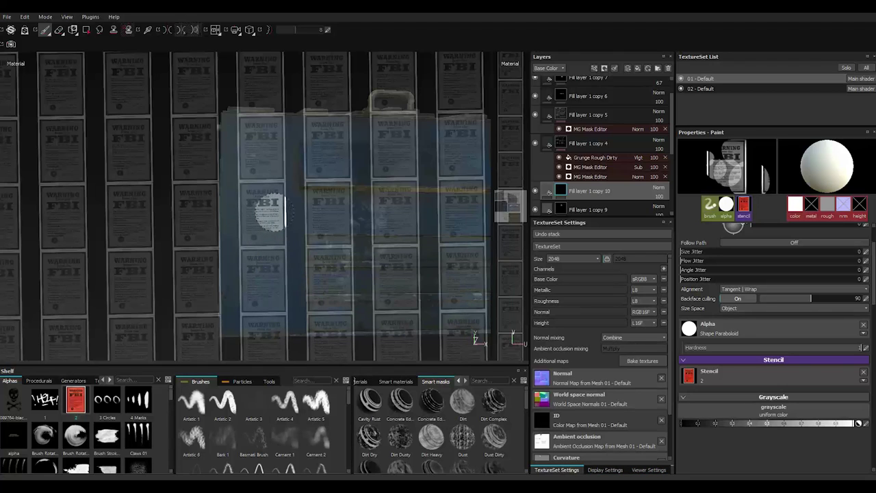
click(729, 335)
scroll(down, 3)
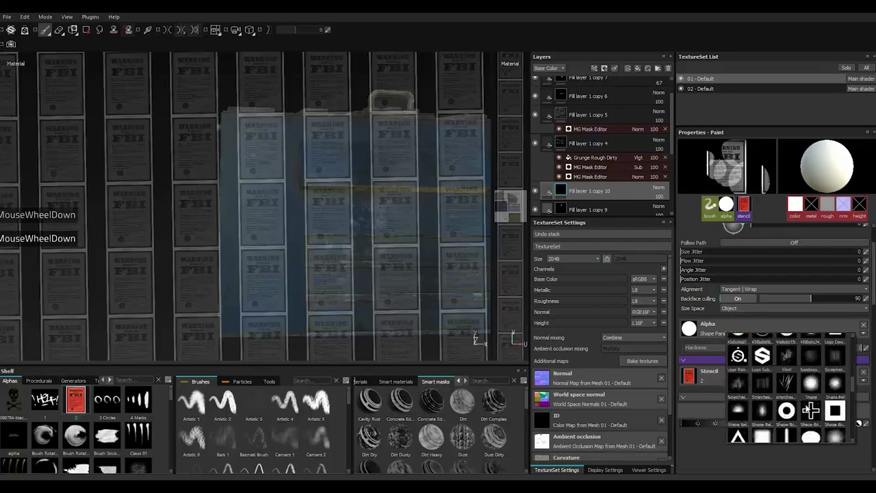
click(767, 434)
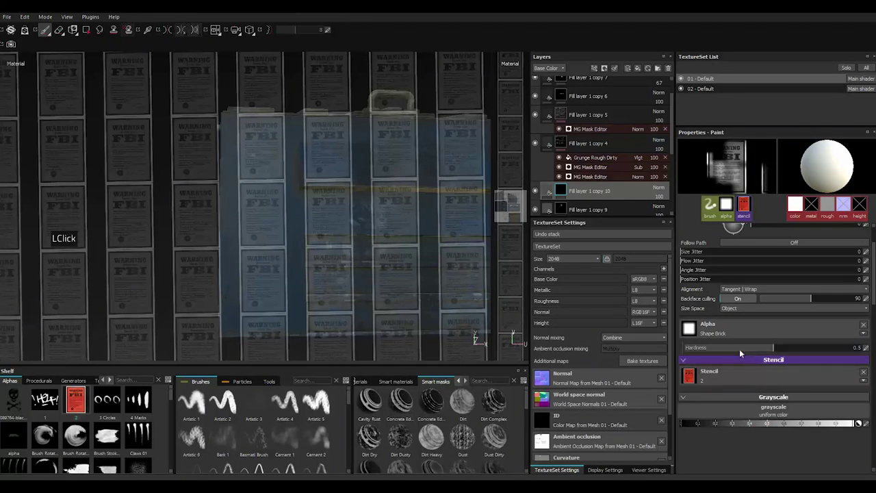
click(801, 348)
click(801, 348)
double_click(801, 349)
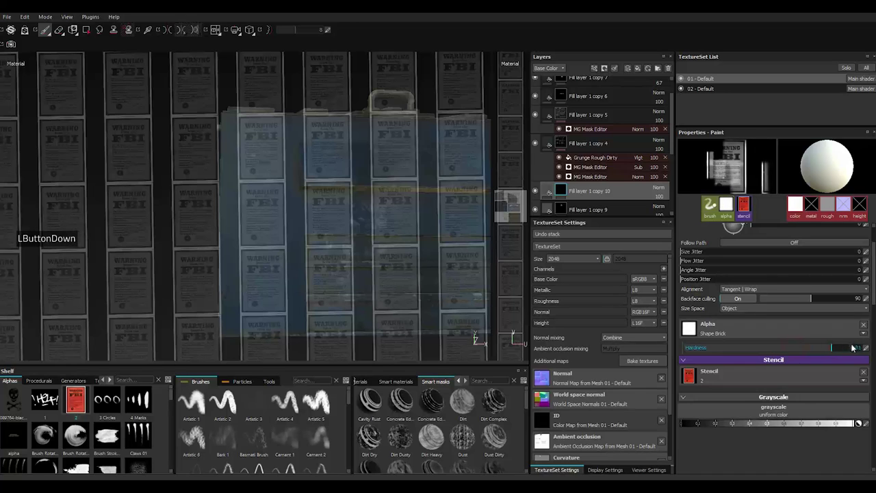
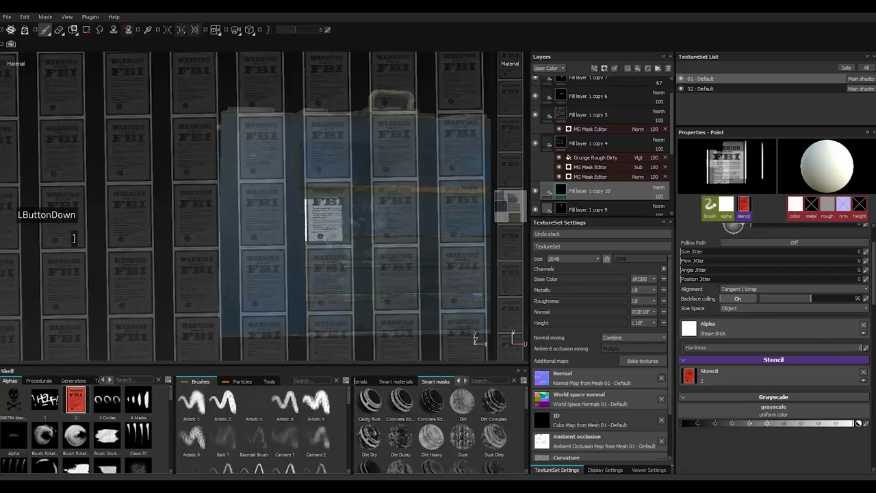
Enlarge the brush to cover the poster and stamp it onto the dumpster front
key(])
text(])
key(])
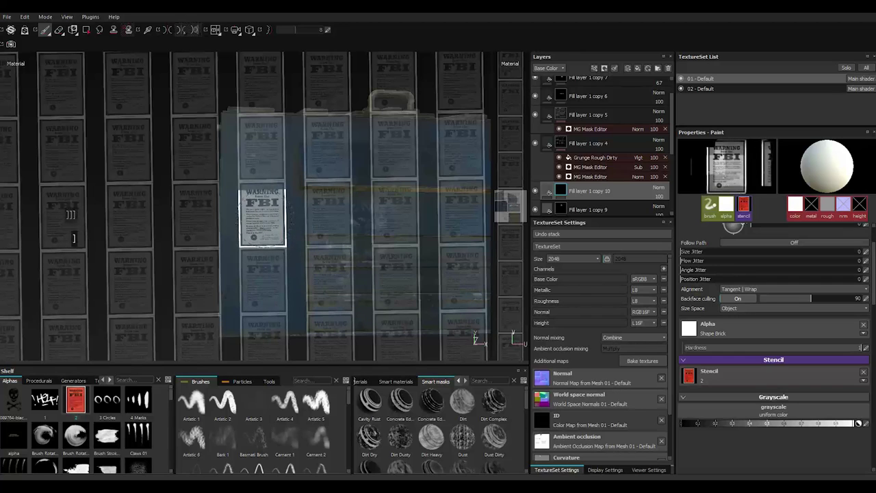
key(])
key(])
key(])
key(])
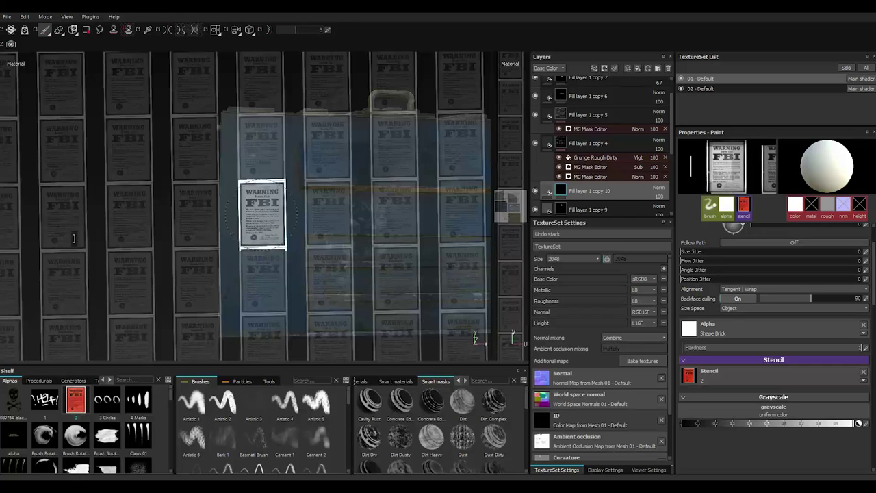
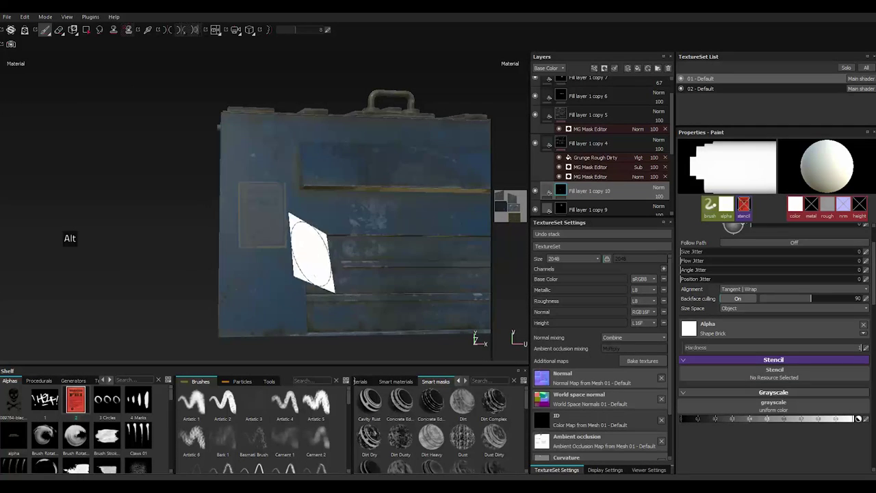
Shrink the brush back down and move Fill layer 1 copy 10 to the top of the stack
scroll(down, 3)
key([)
scroll(down, 3)
key([)
text([[[[[[[)
key([)
text([[[[[[[[[[[[)
scroll(up, 3)
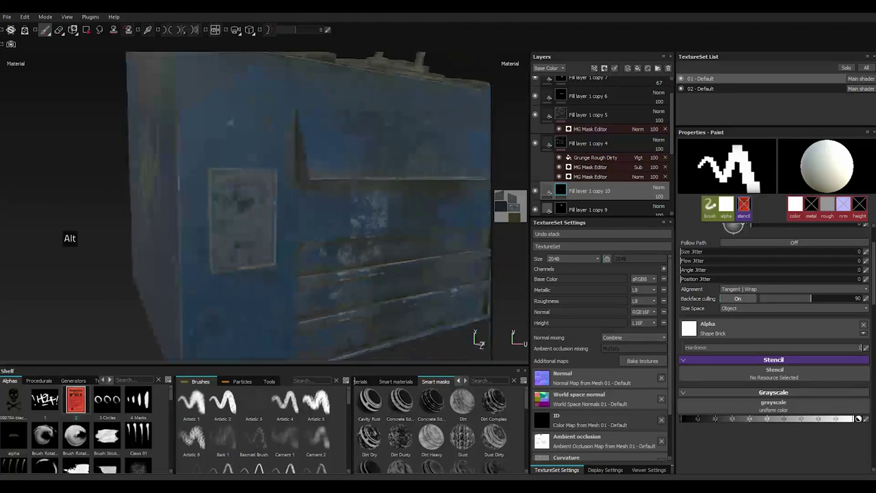
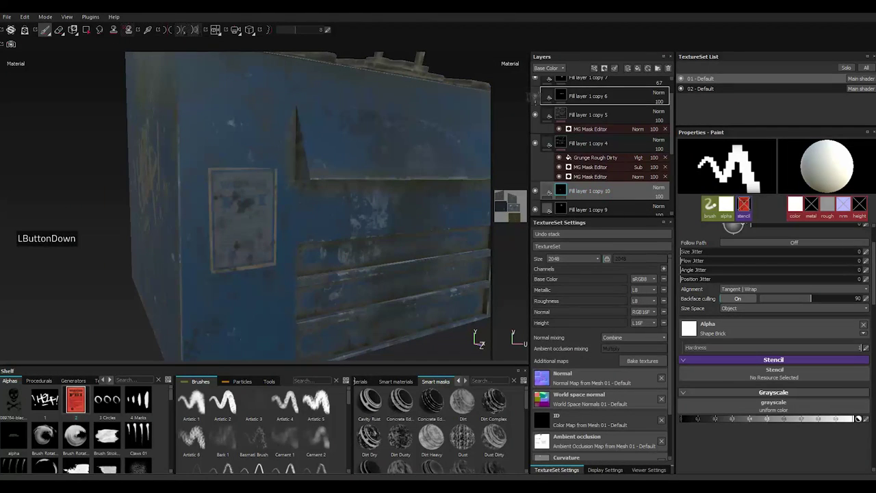
scroll(up, 3)
click(599, 145)
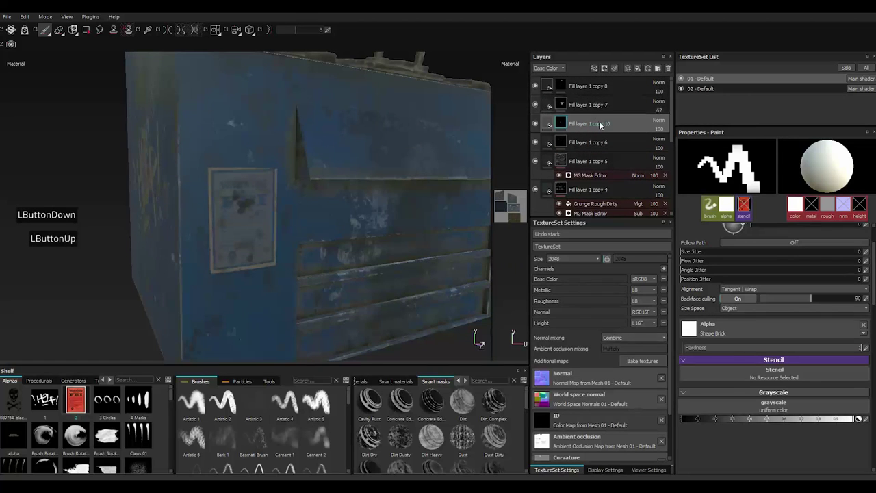
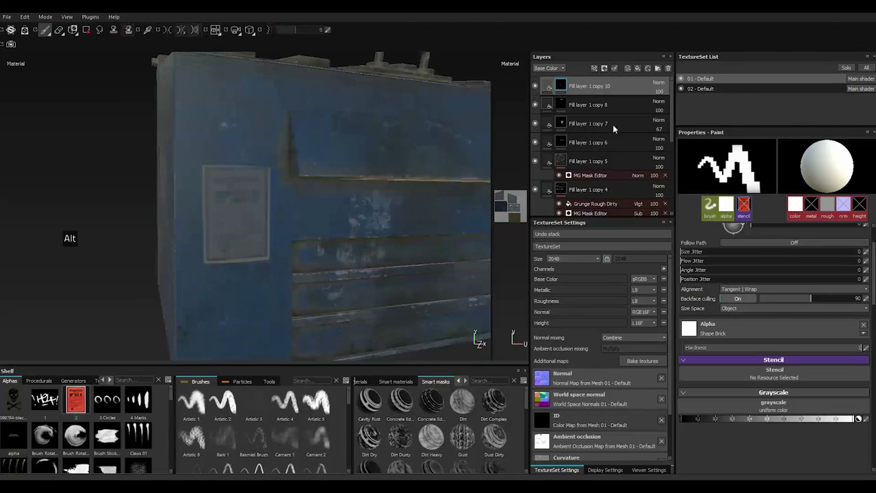
Set Fill layer 1 copy 10's Base Color to a dark red so the poster reads deep red
click(552, 84)
click(728, 292)
click(695, 287)
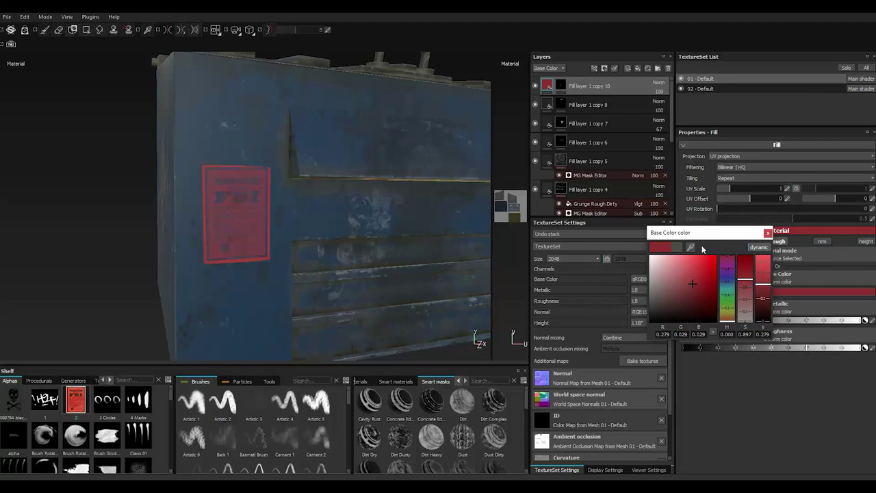
click(694, 248)
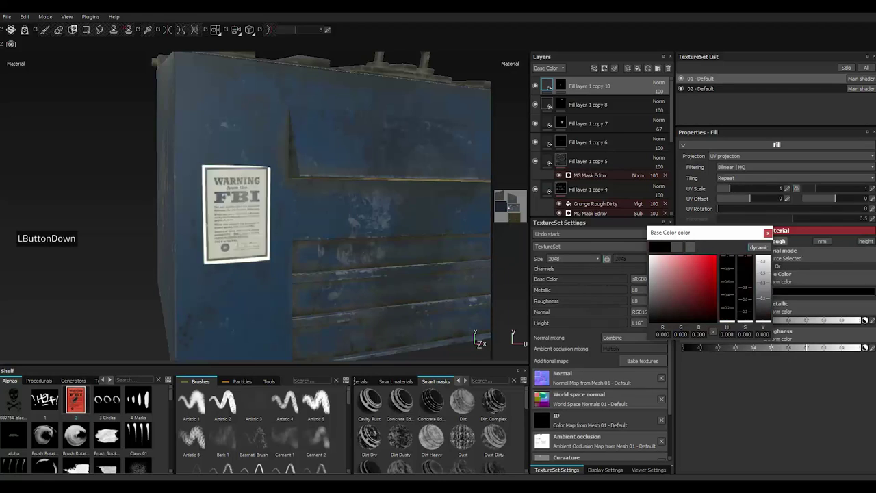
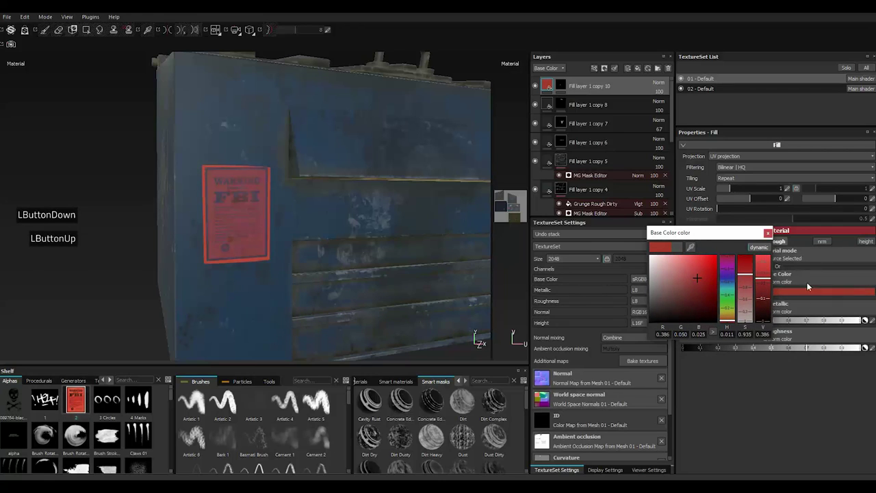
click(704, 284)
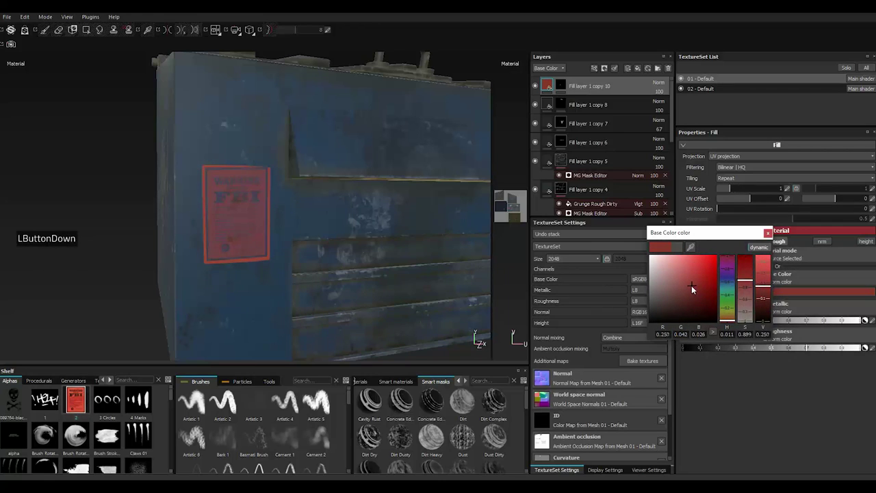
click(716, 275)
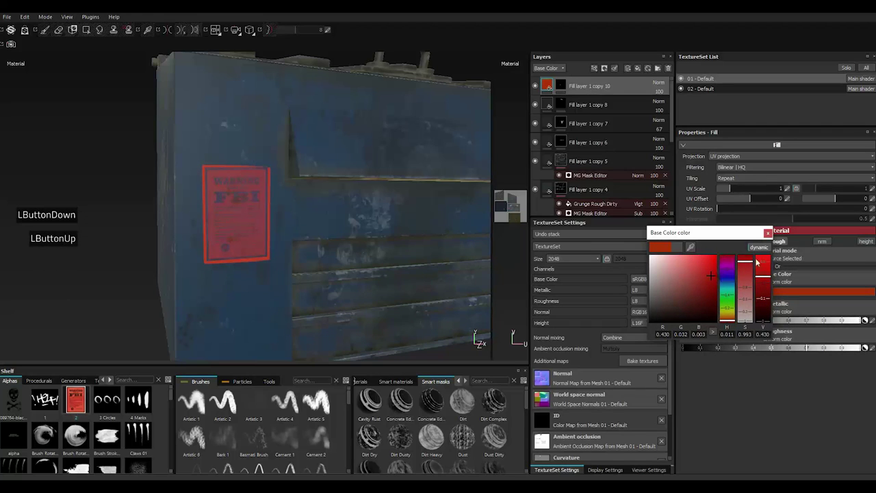
click(718, 284)
click(715, 286)
click(773, 238)
click(583, 90)
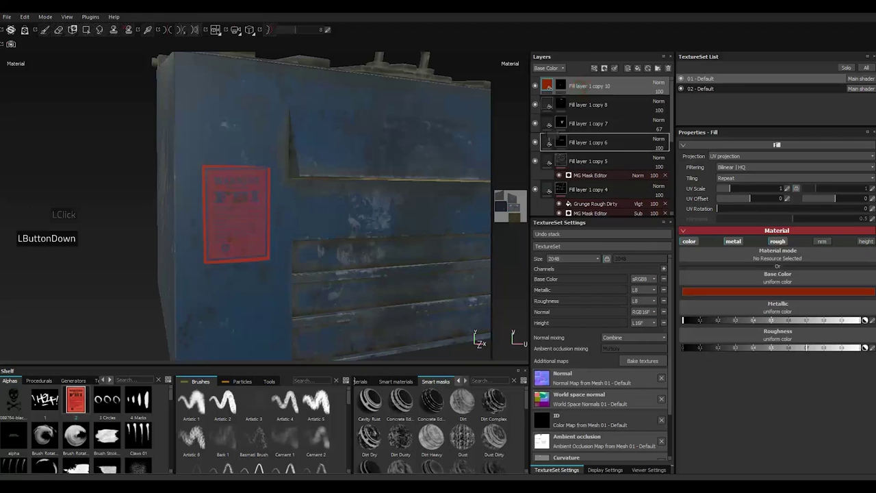
Shuffle the poster layer's position in the stack, ending near the top
click(582, 152)
click(590, 157)
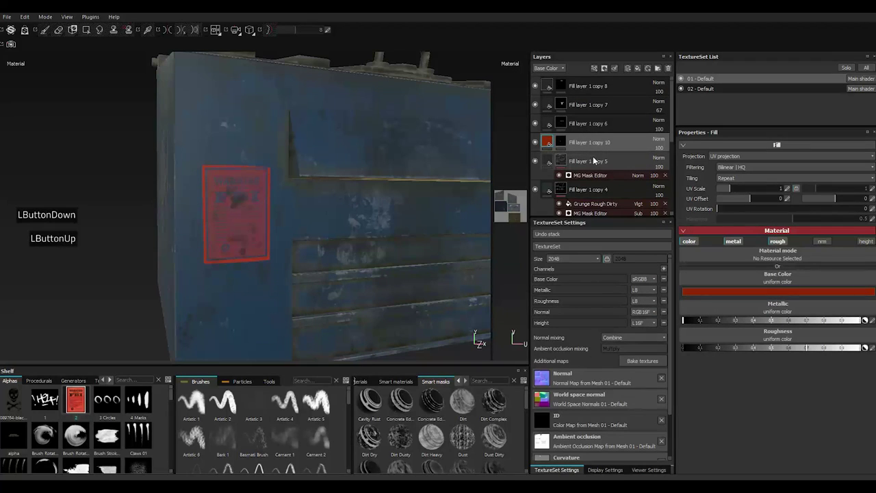
click(590, 145)
click(592, 145)
click(593, 146)
double_click(592, 146)
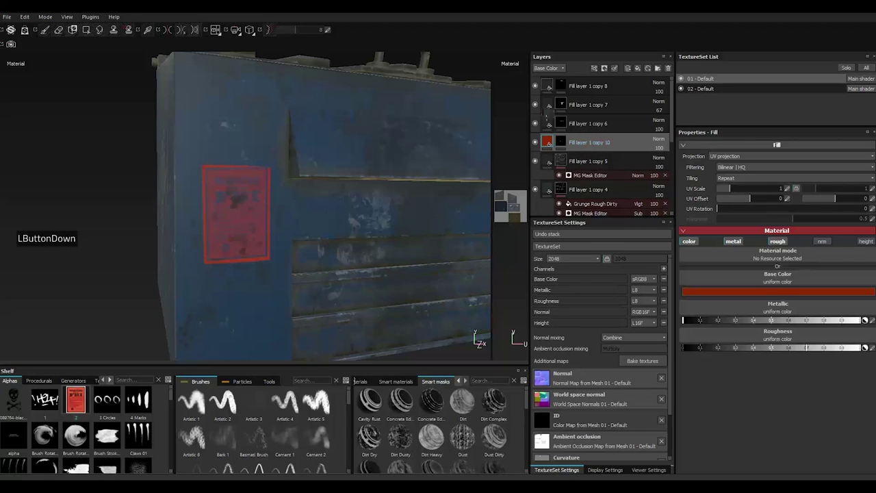
click(590, 98)
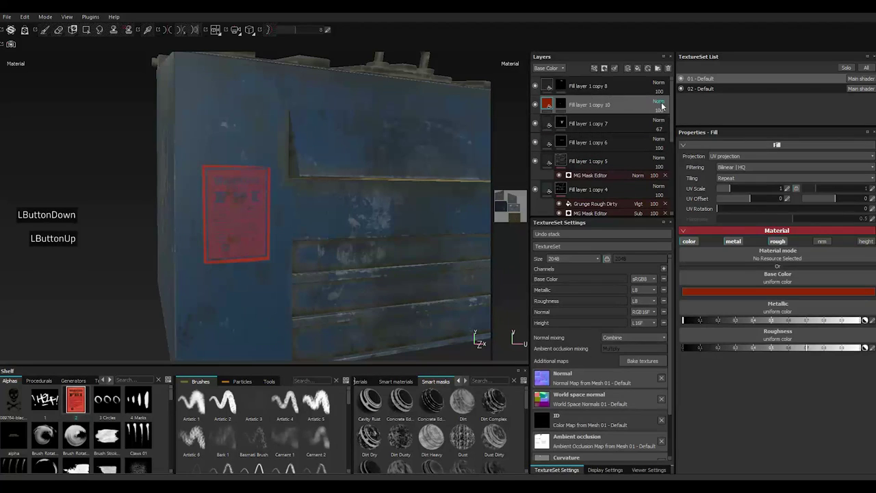
Test Overlay and other blend modes on the poster layer, then return it to Normal
double_click(665, 105)
double_click(669, 242)
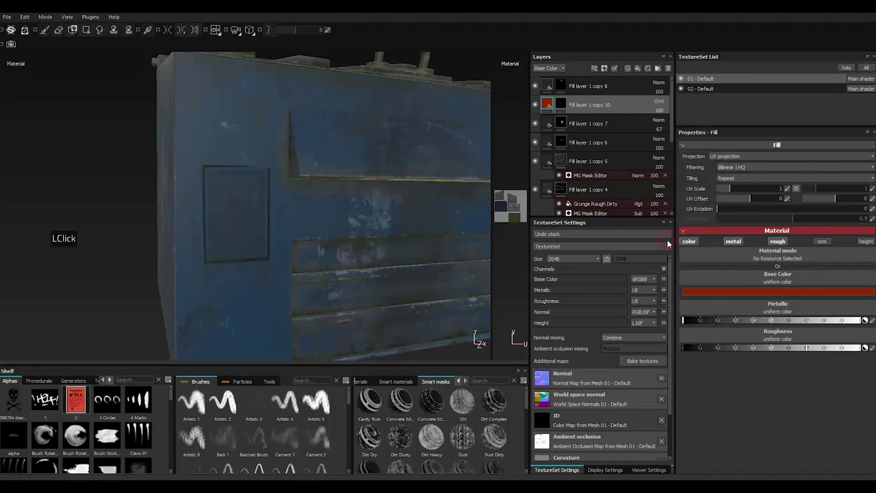
click(665, 104)
click(676, 146)
click(664, 102)
click(674, 111)
Drop Fill layer 1 copy 10 just below copy 5 so grime dirties the poster
click(598, 178)
click(584, 181)
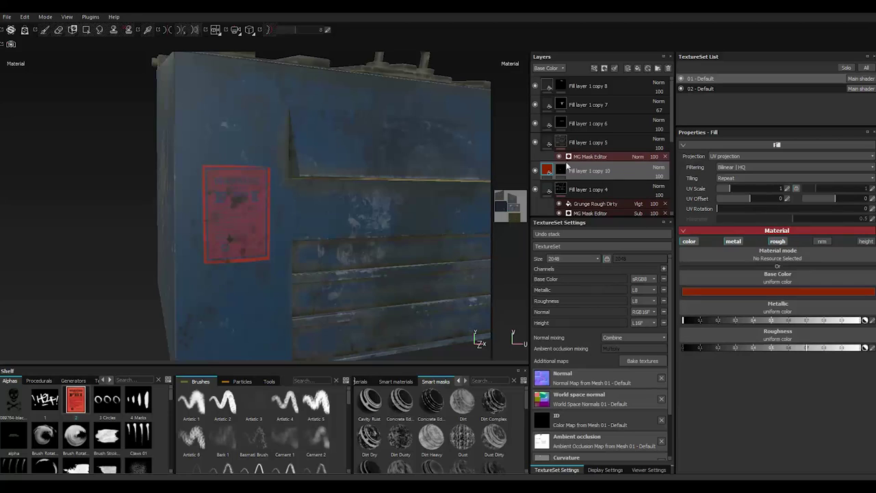
click(569, 173)
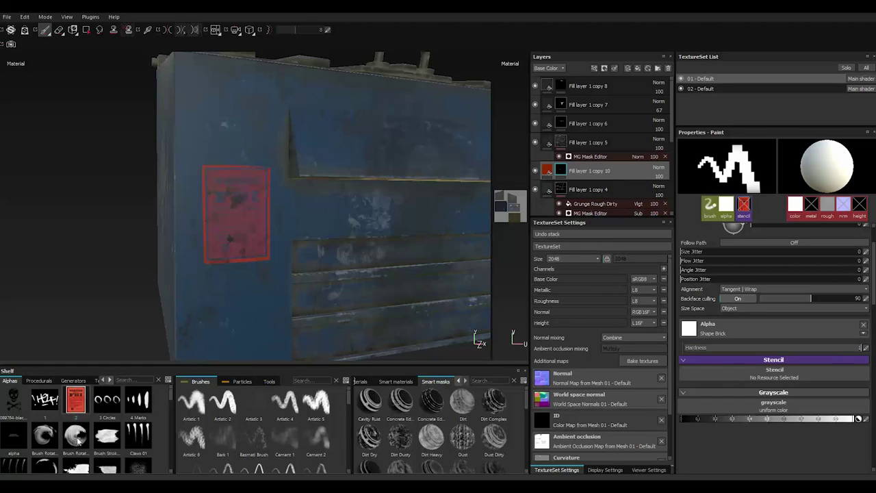
Load the Grunge Paint 03 brush shape from the shelf and enlarge the brush
scroll(down, 3)
scroll(down, 3)
scroll(down, 3)
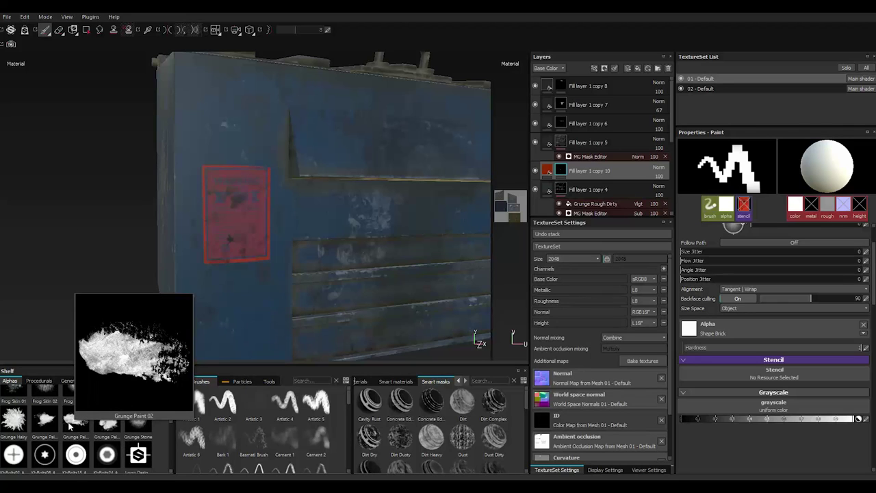
click(102, 426)
double_click(102, 426)
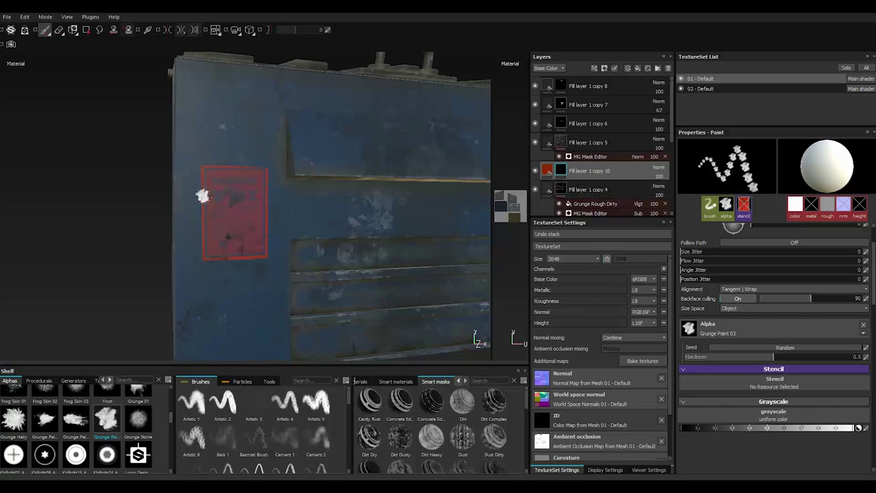
text(]]]]]]]]]jjjjjjjjjj)
text(j)
Duplicate the poster layer into Fill layer 1 copy 11 with a black mask and near-black Base Color
right_click(581, 177)
click(614, 317)
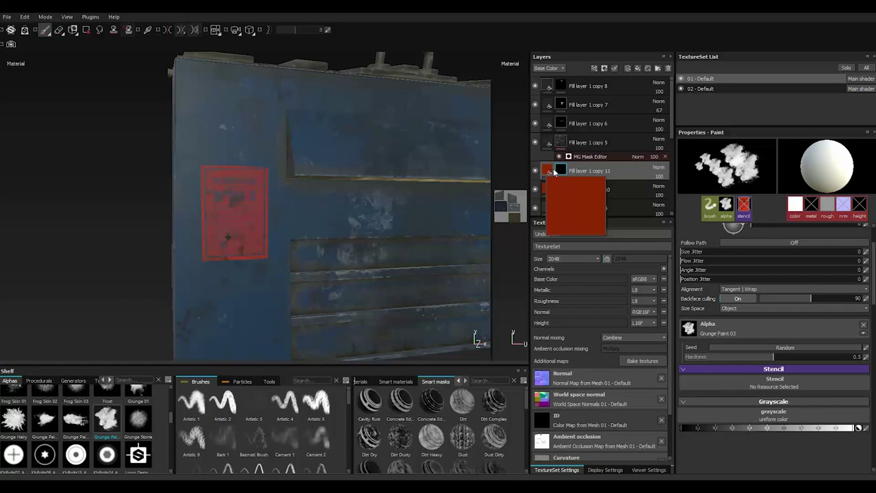
right_click(565, 173)
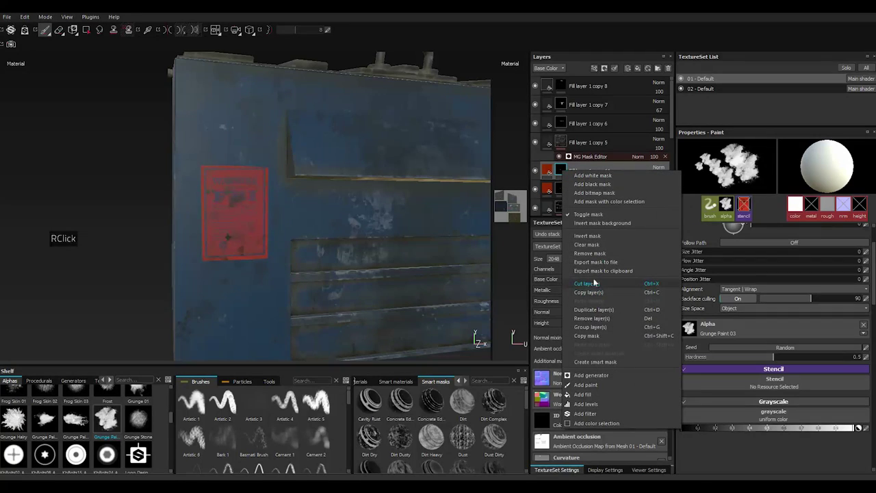
click(591, 247)
click(551, 170)
click(716, 293)
click(680, 303)
click(662, 310)
click(553, 271)
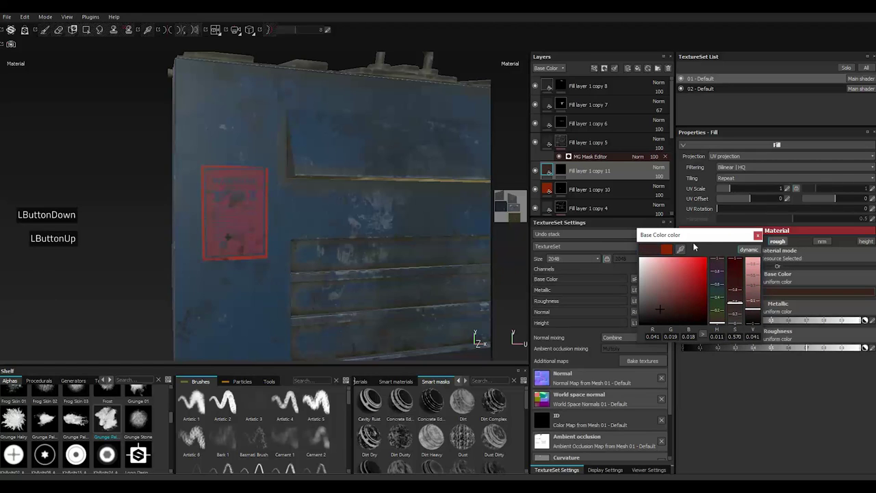
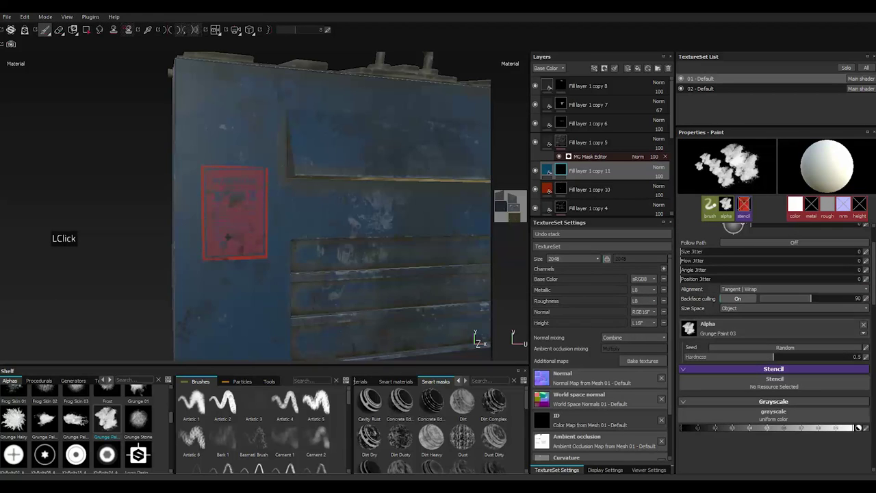
Enlarge the brush and paint grunge grime patches over the poster and nearby panel
key([)
key(])
text(]])
key([)
text(]])
key(])
text(]]]]]])
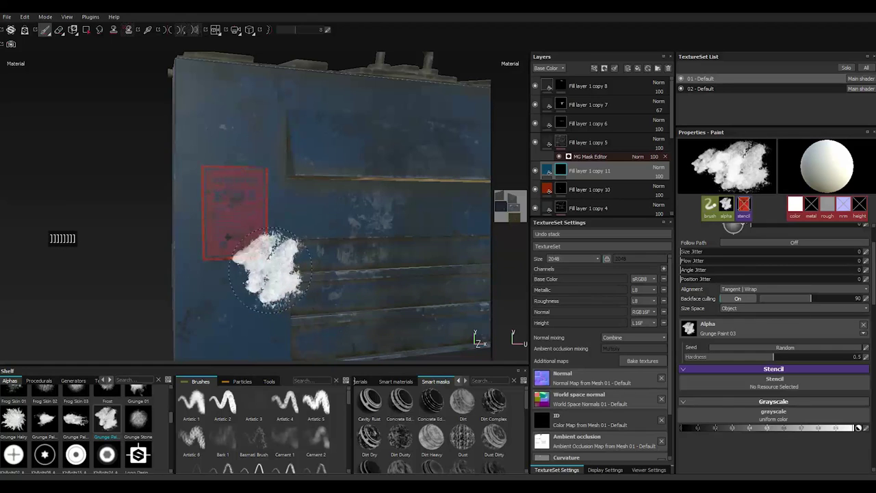
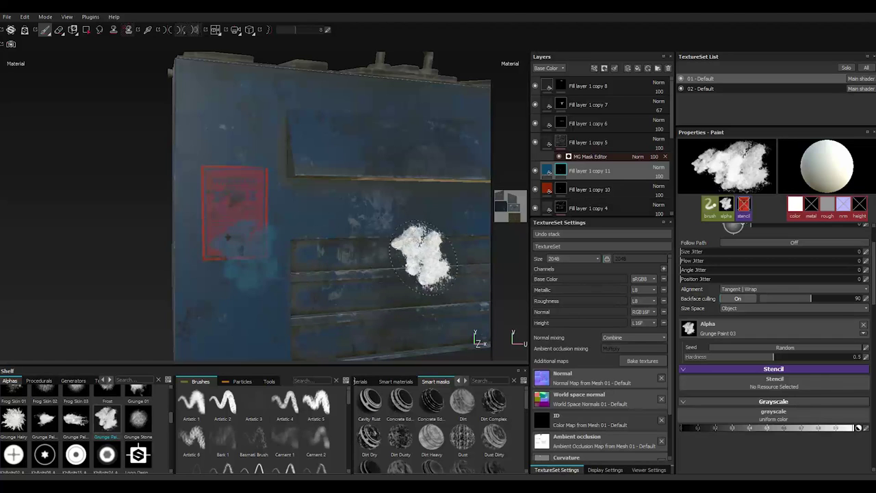
Set Fill layer 1 copy 11's Base Color to a dark blue-grey
click(550, 169)
click(721, 292)
click(660, 316)
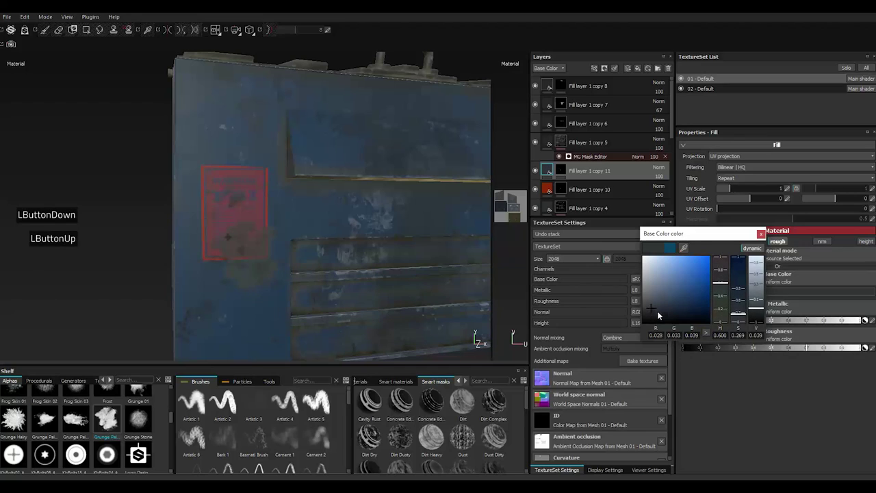
click(765, 237)
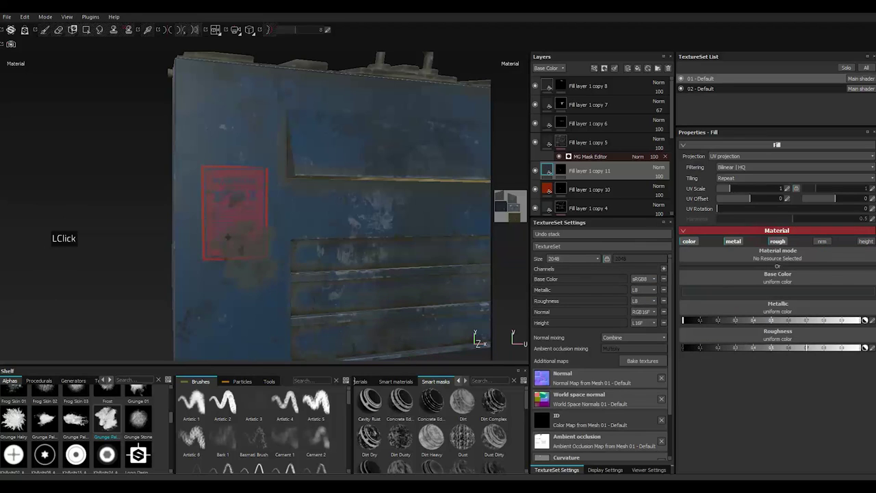
Load the Scratches 03 brush shape from the shelf
scroll(down, 3)
scroll(down, 3)
double_click(53, 441)
double_click(22, 440)
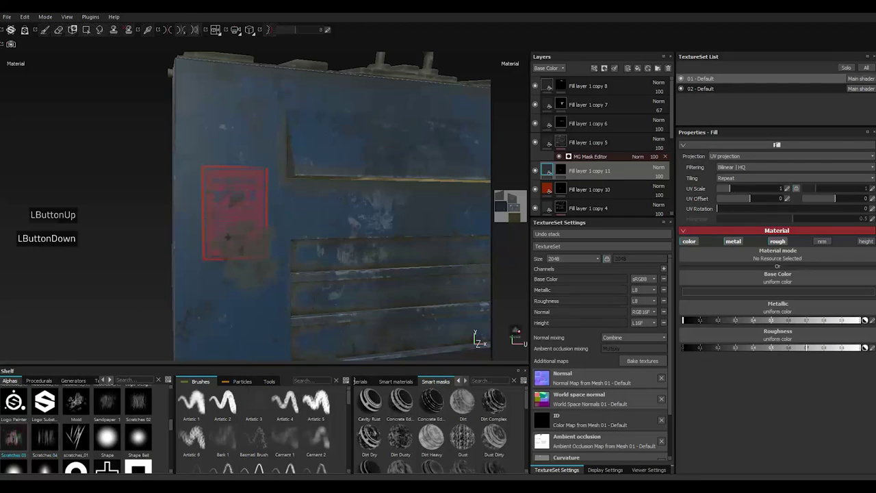
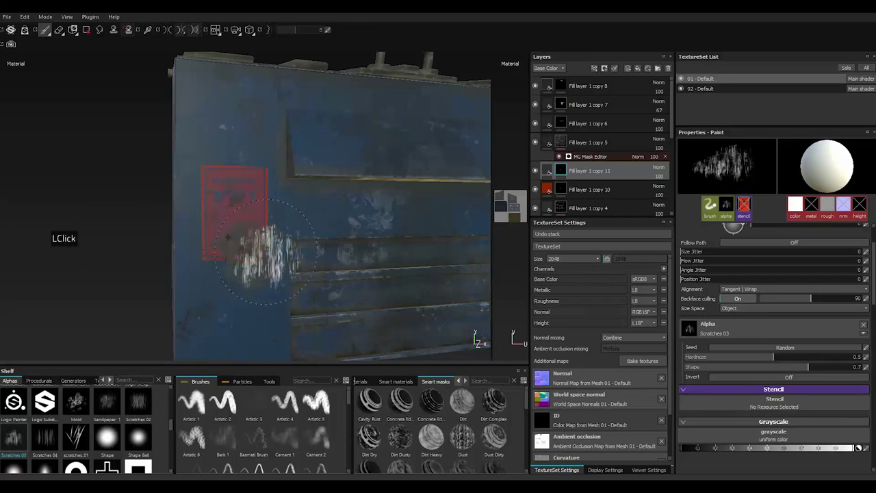
Paint dark blue Scratches 03 streaks over the poster area and lower the layer opacity to 20
click(550, 171)
click(551, 171)
double_click(721, 292)
click(660, 290)
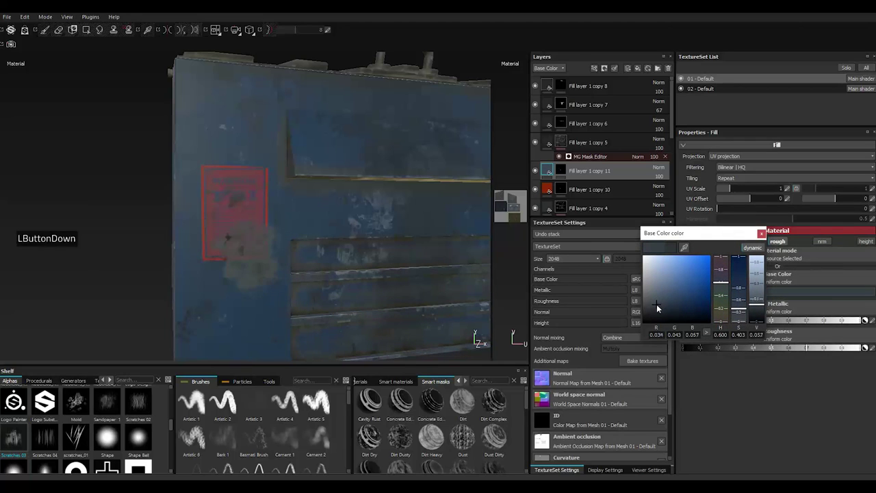
click(659, 306)
click(761, 235)
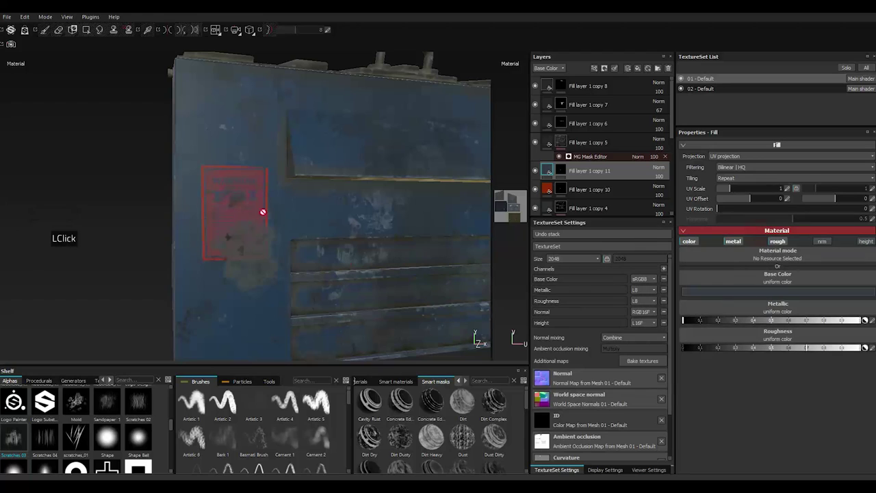
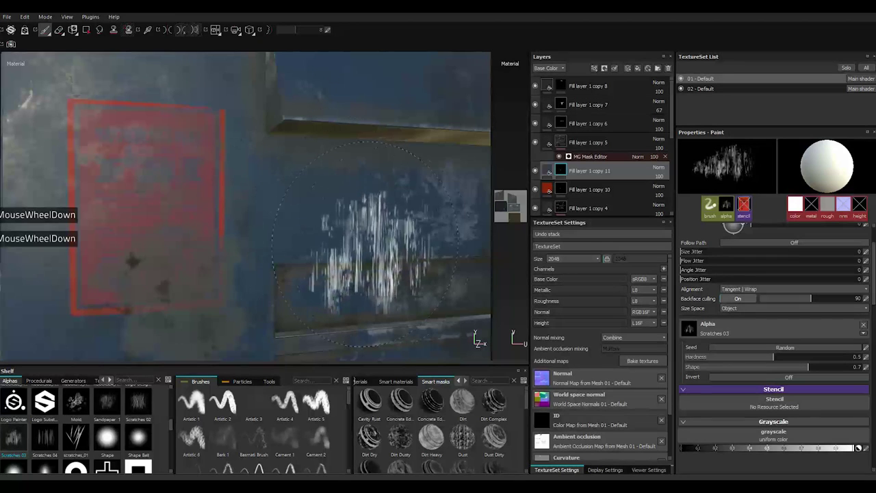
click(659, 177)
click(674, 188)
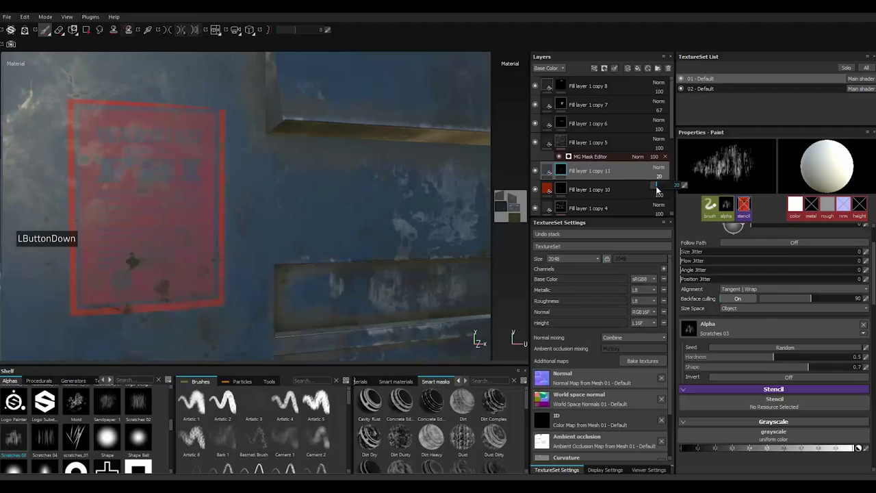
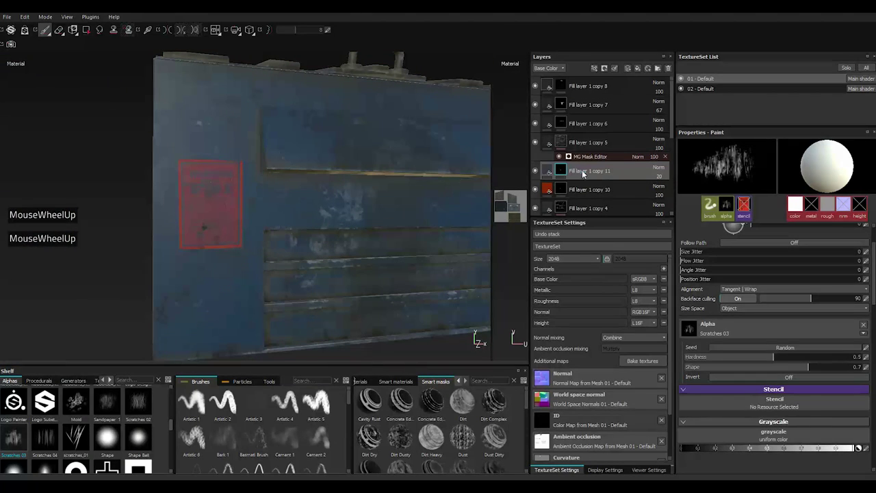
Duplicate the scratch layer for a second pass and select the copy
right_click(585, 173)
click(610, 311)
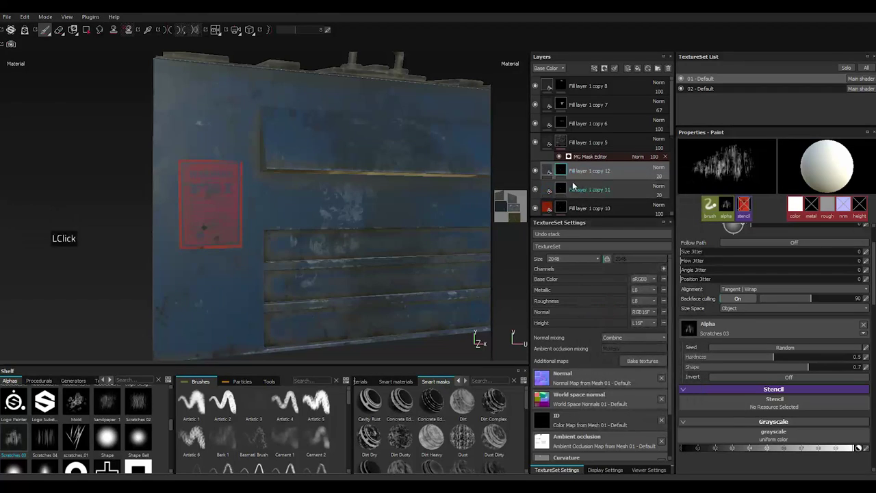
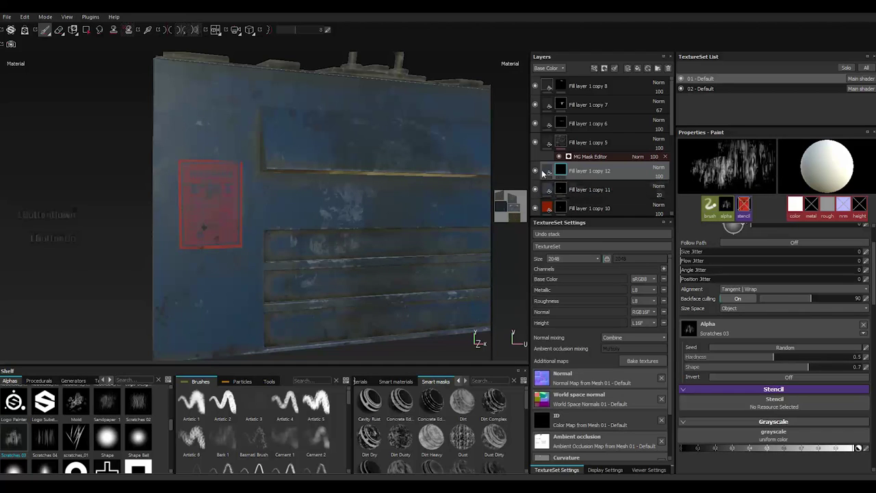
click(545, 169)
Set Fill layer 1 copy 12's base colour to near black
click(712, 298)
click(649, 320)
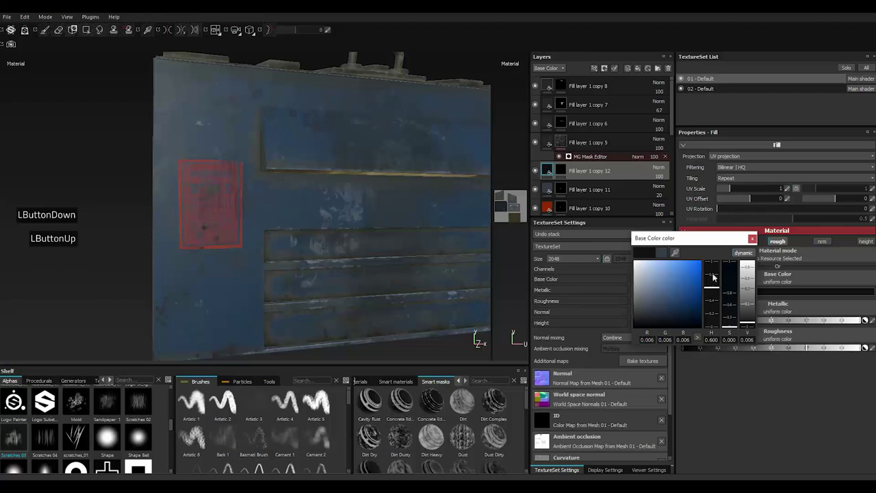
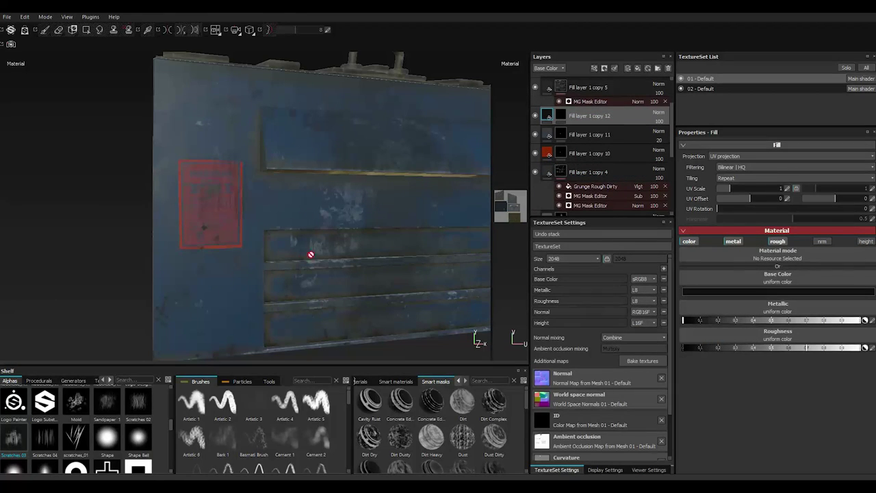
click(550, 152)
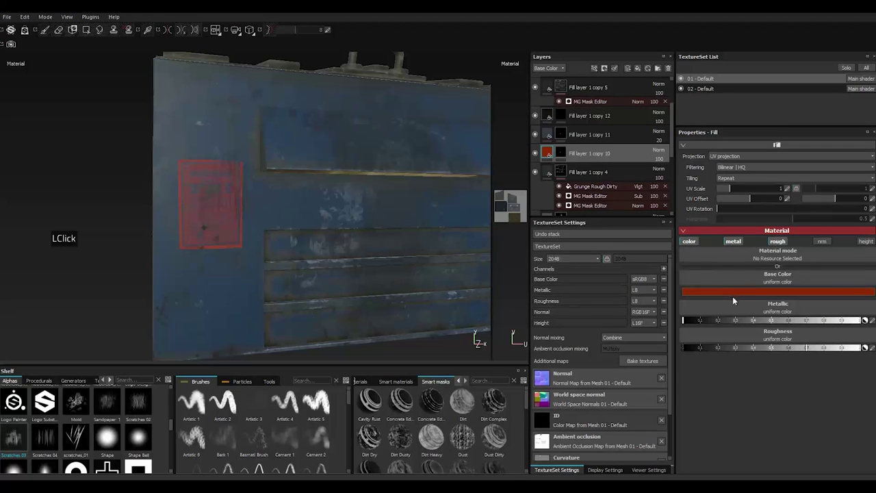
Fade the poster's base colour on Fill layer 1 copy 10 to a pale greyish pink
click(735, 297)
click(711, 306)
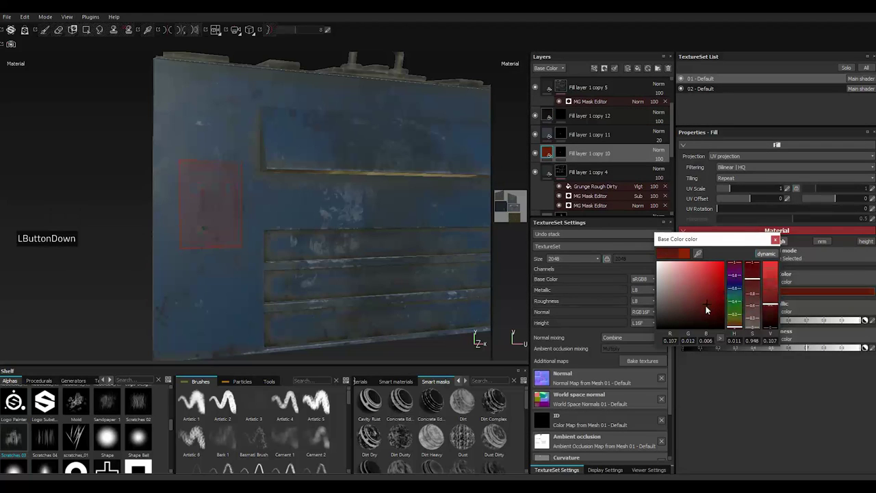
click(678, 302)
click(674, 303)
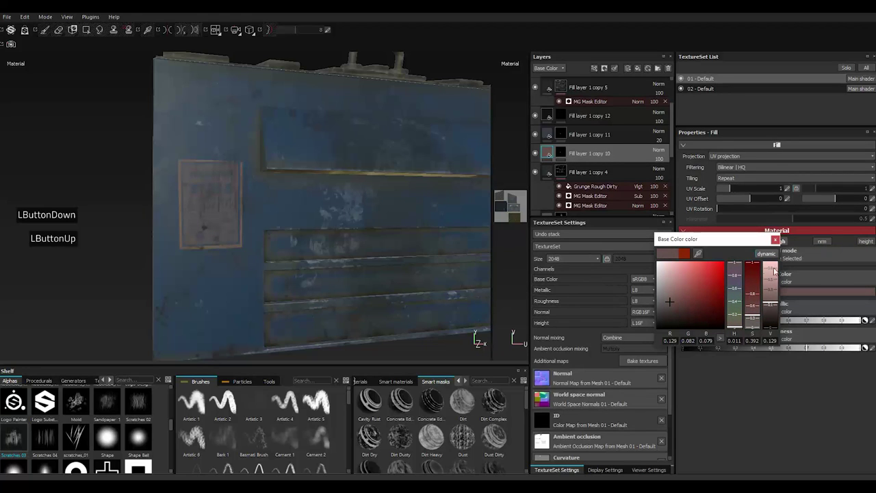
click(779, 242)
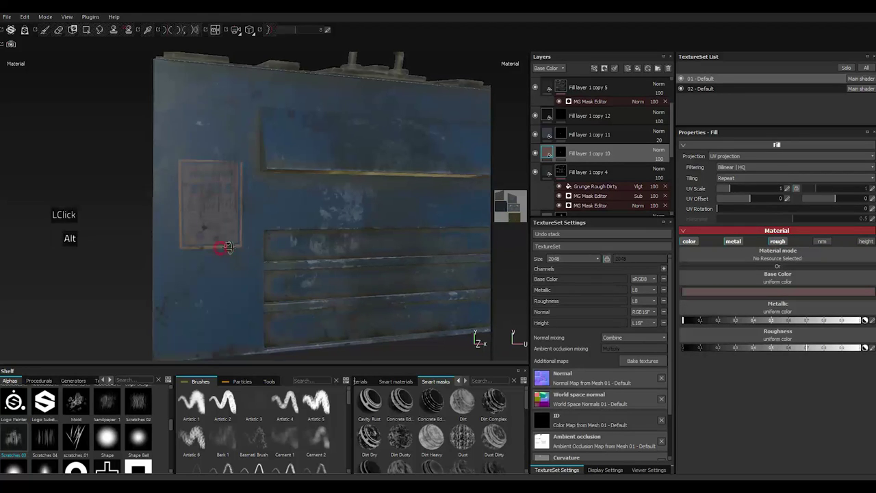
scroll(down, 3)
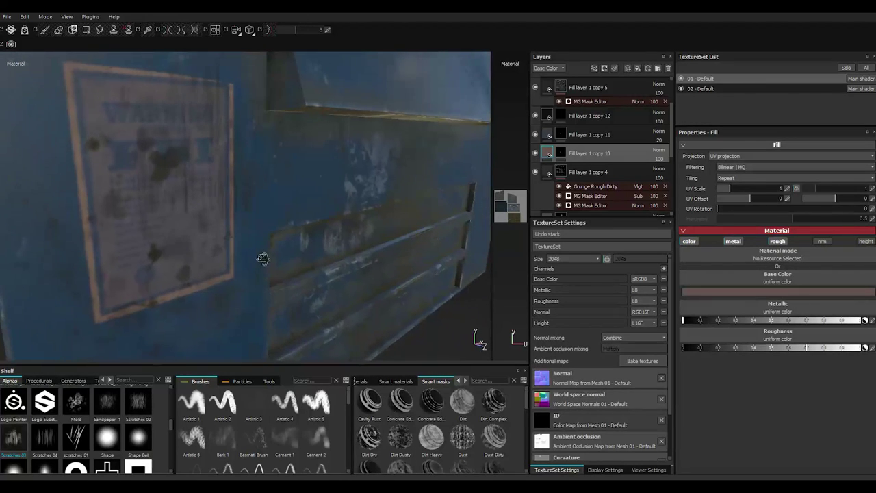
scroll(up, 3)
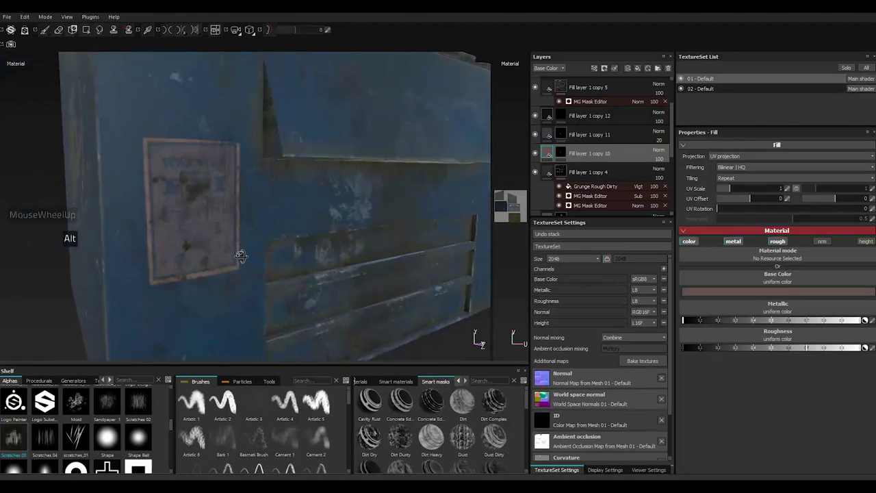
scroll(up, 3)
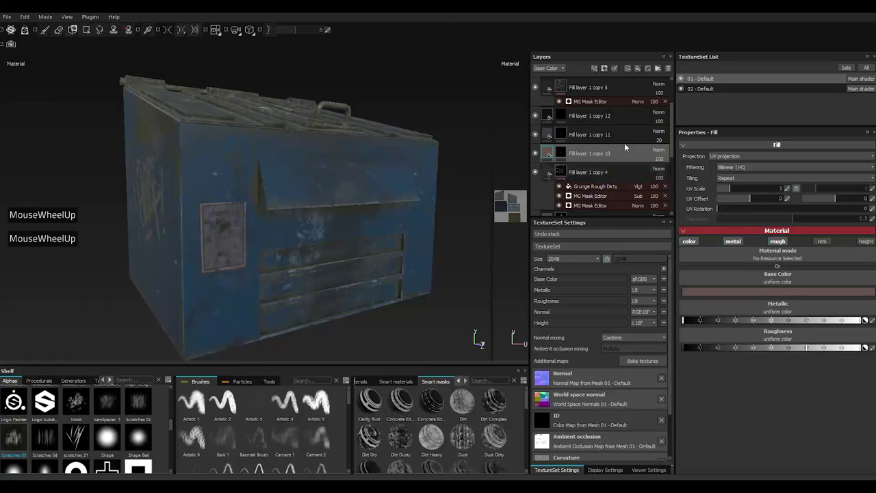
scroll(down, 3)
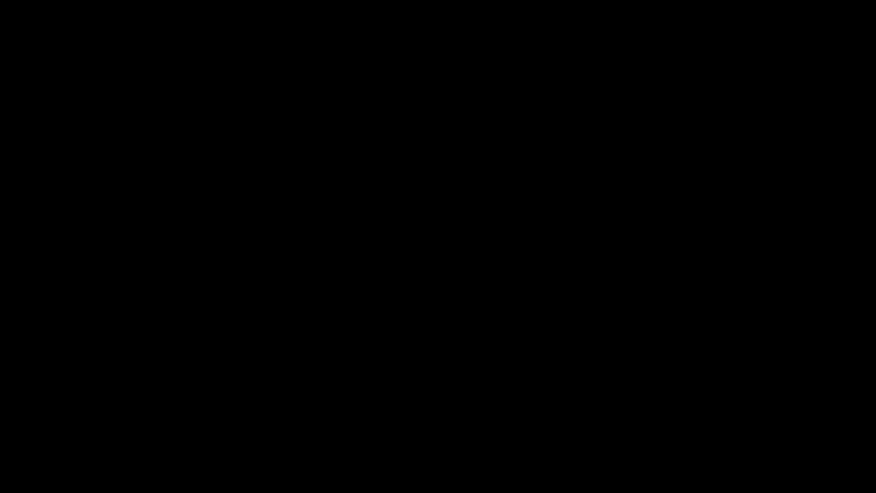
Group the poster and both scratch layers (copies 10–12) into Folder 1
click(580, 146)
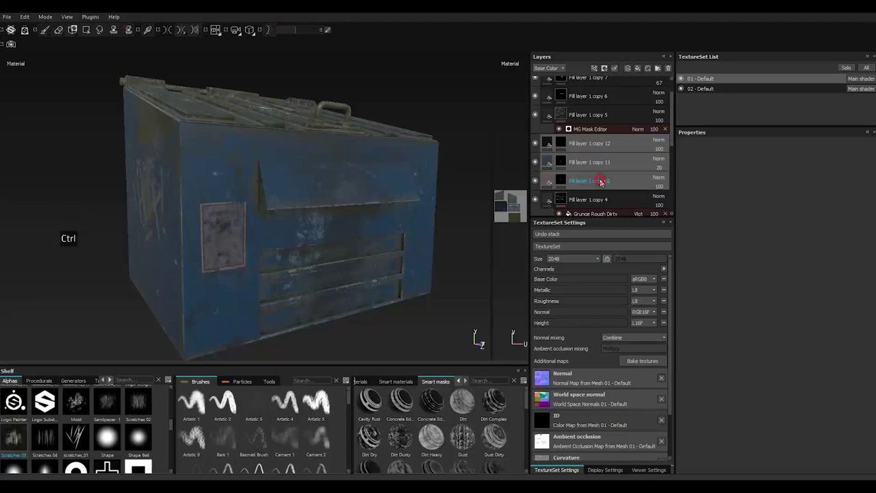
click(537, 181)
double_click(538, 181)
right_click(592, 182)
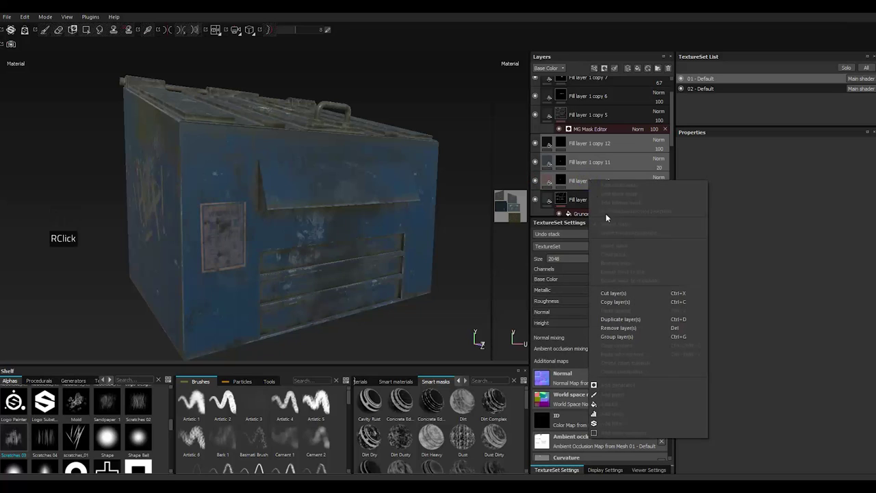
click(636, 336)
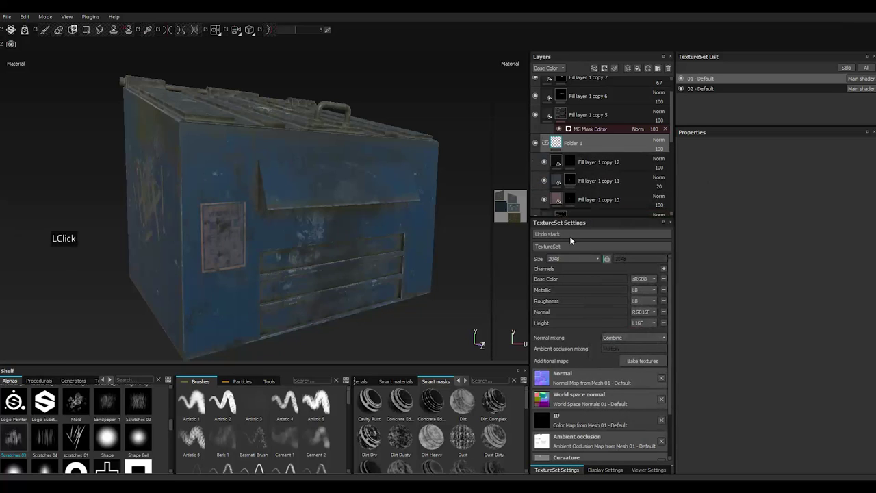
click(547, 143)
Toggle Folder 1's visibility a few times to compare the result
click(539, 146)
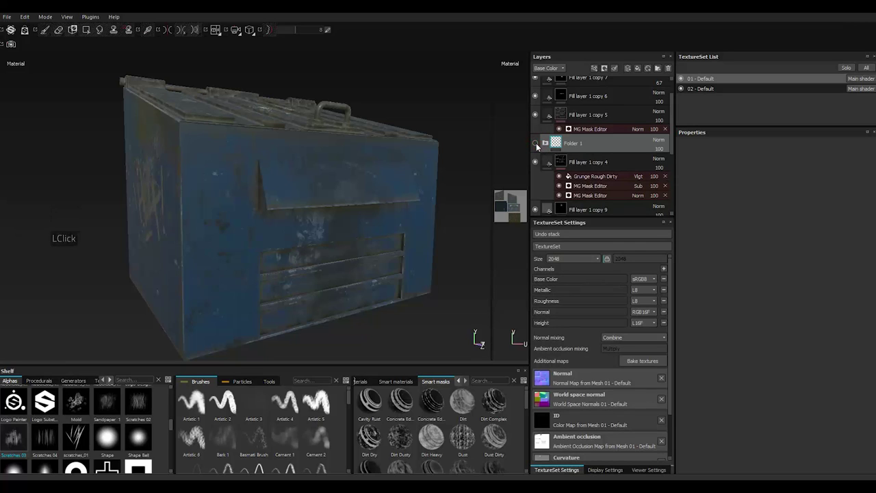
click(539, 146)
click(539, 146)
click(539, 146)
double_click(539, 145)
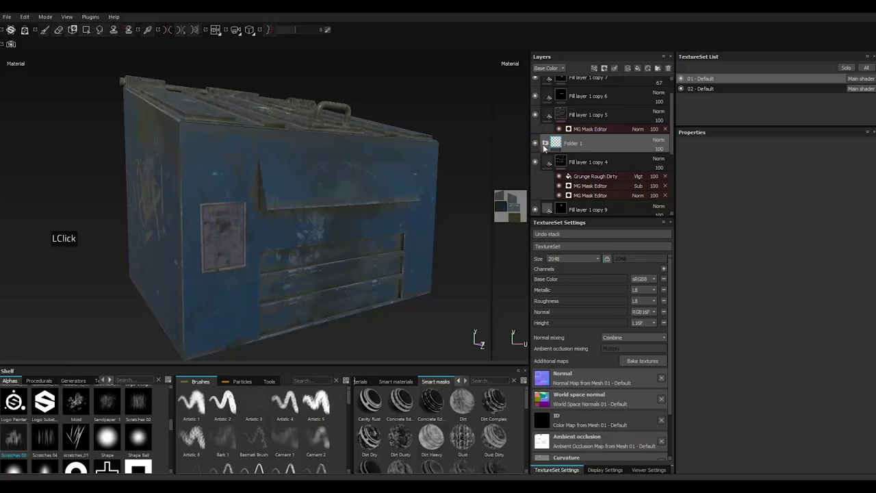
Try Overlay and Multiply blend modes on Folder 1, then return it to Normal
click(663, 141)
click(664, 279)
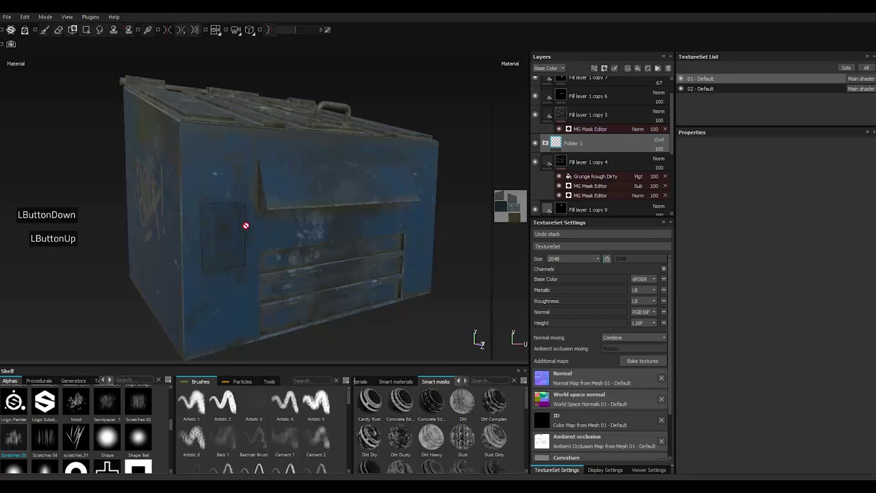
scroll(down, 3)
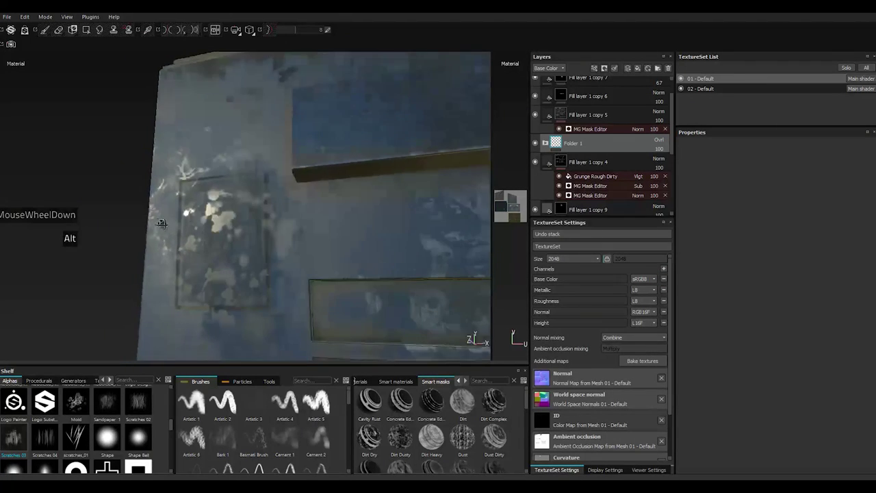
click(658, 141)
click(661, 183)
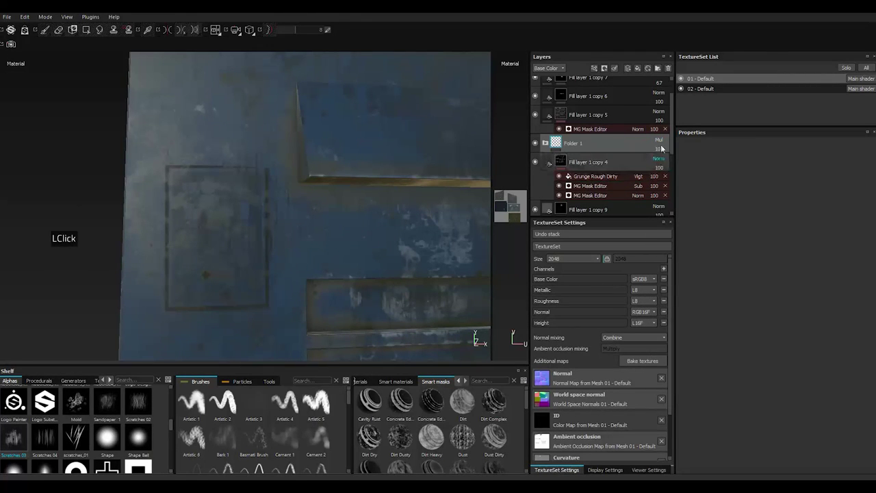
click(662, 142)
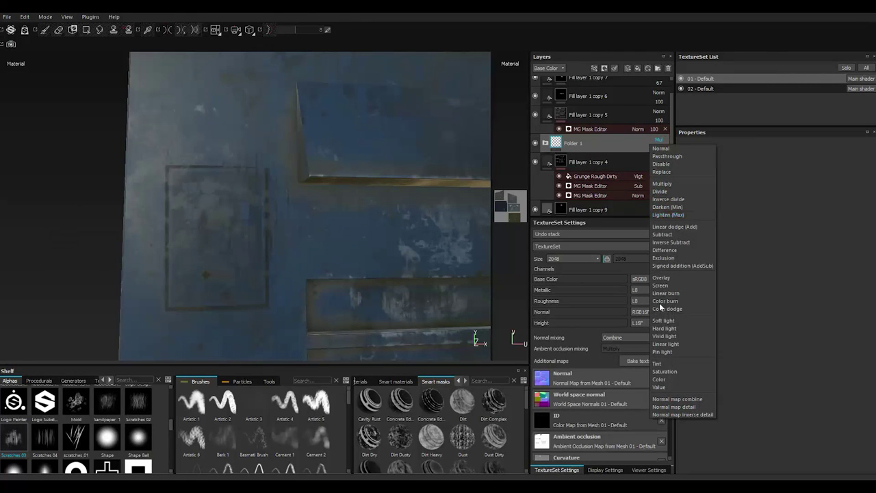
click(672, 330)
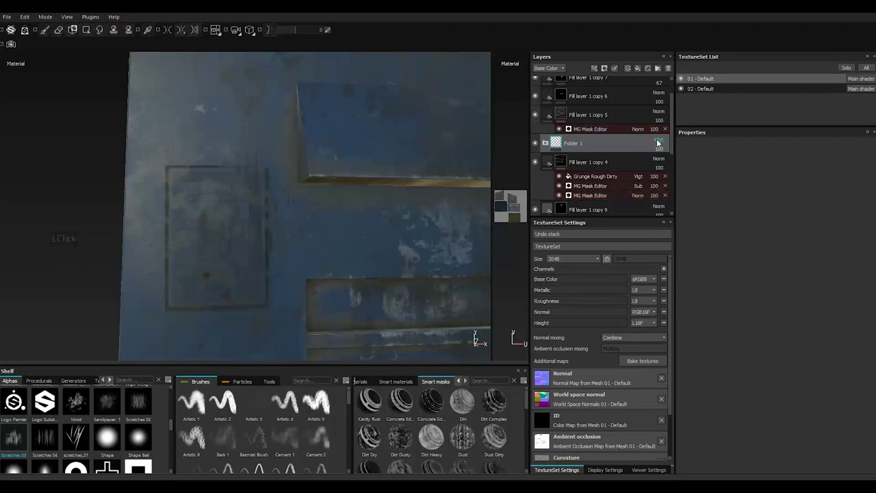
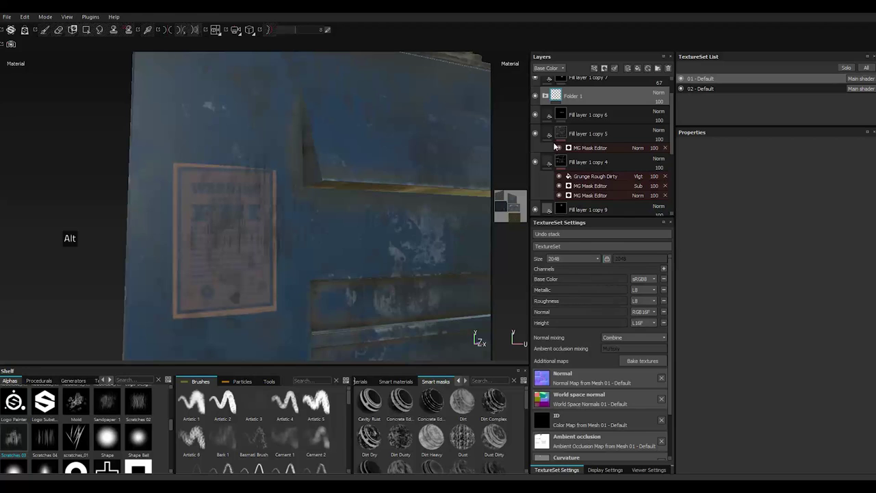
Move the poster folder below the grime layer, leaving Fill layer 1 copy 10 on top
click(579, 96)
click(583, 200)
scroll(up, 3)
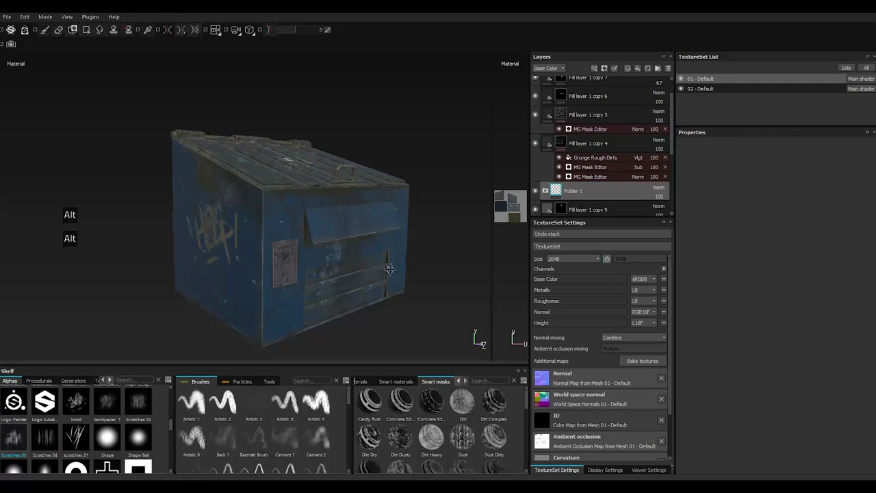
scroll(down, 3)
scroll(up, 3)
click(599, 92)
right_click(608, 87)
double_click(639, 224)
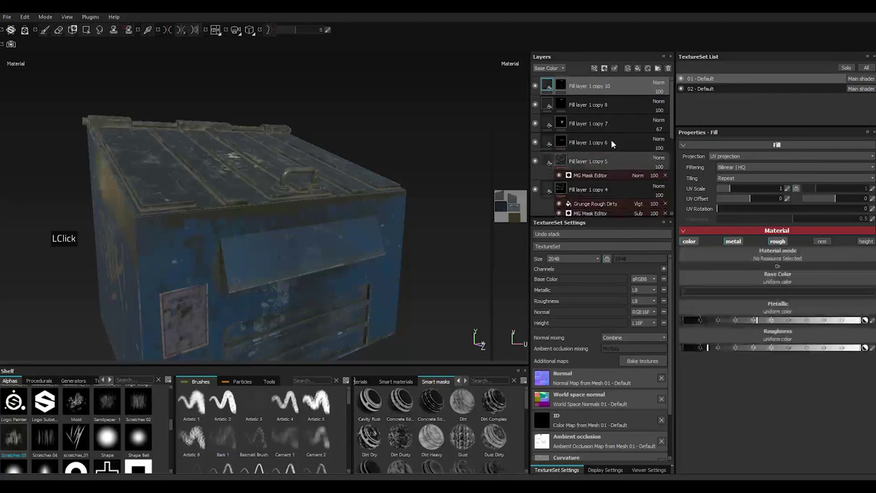
Add a paint effect to Fill layer 1 copy 10's mask and browse the Alphas shelf
right_click(565, 90)
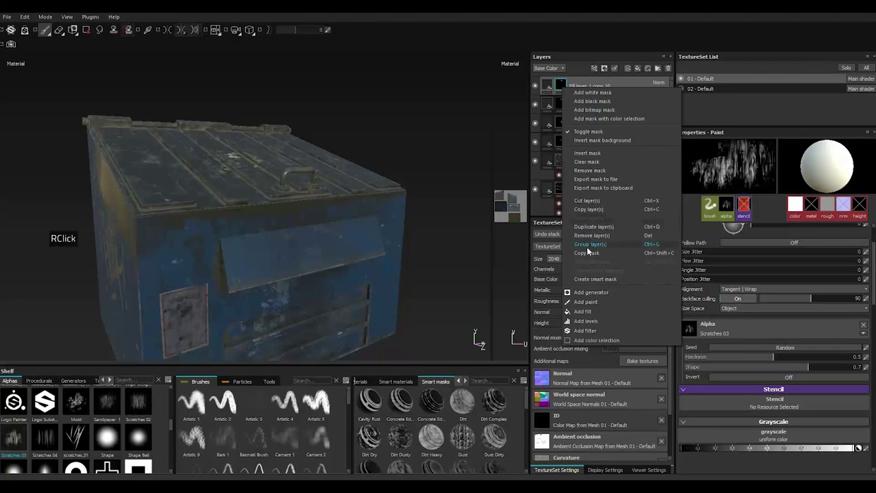
right_click(592, 246)
click(591, 165)
scroll(up, 3)
scroll(down, 3)
scroll(up, 3)
scroll(down, 3)
scroll(up, 3)
scroll(down, 3)
scroll(up, 3)
scroll(down, 3)
scroll(up, 3)
scroll(up, 3)
scroll(down, 3)
scroll(up, 3)
scroll(up, 3)
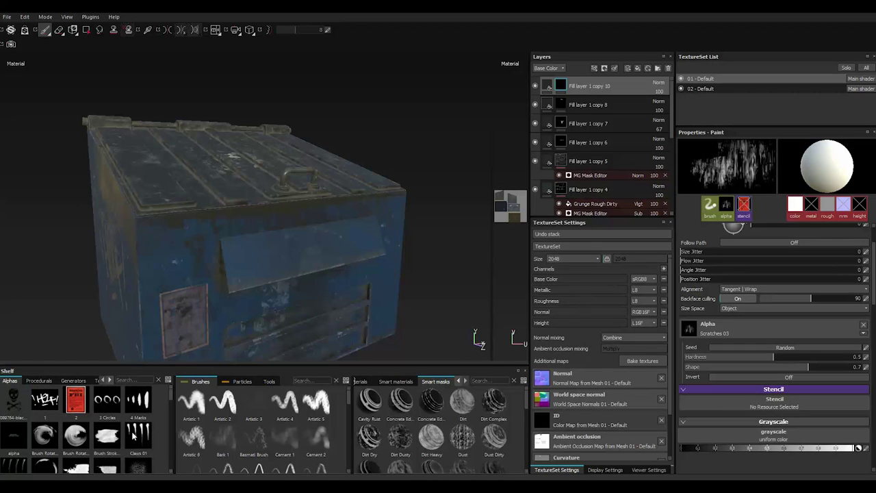
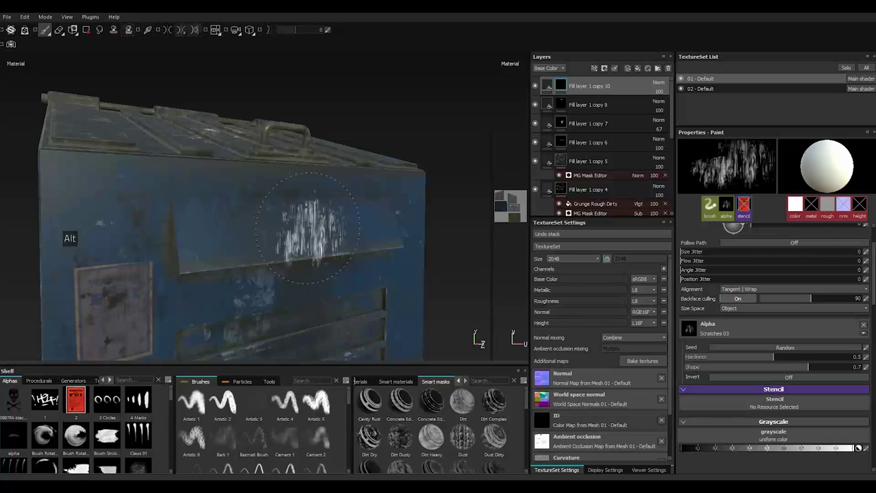
Enlarge the brush with repeated ] presses before painting scratch streaks on the front
key(])
text(]]]]]]]]]])
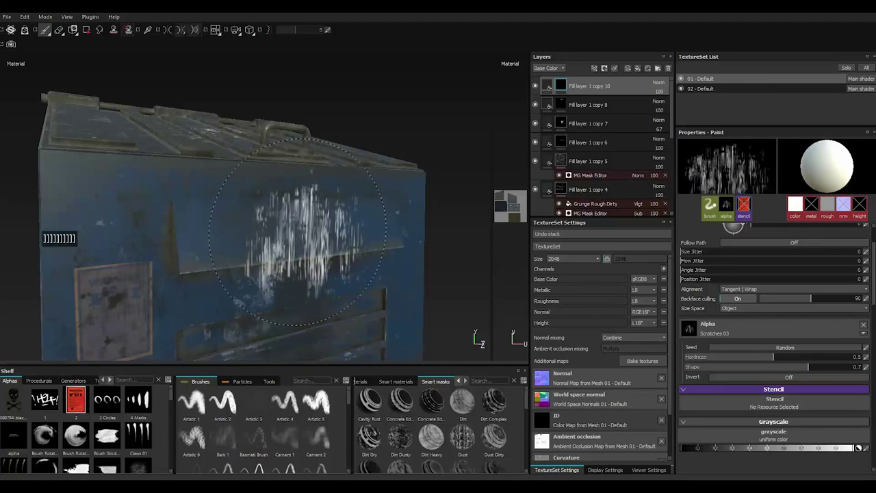
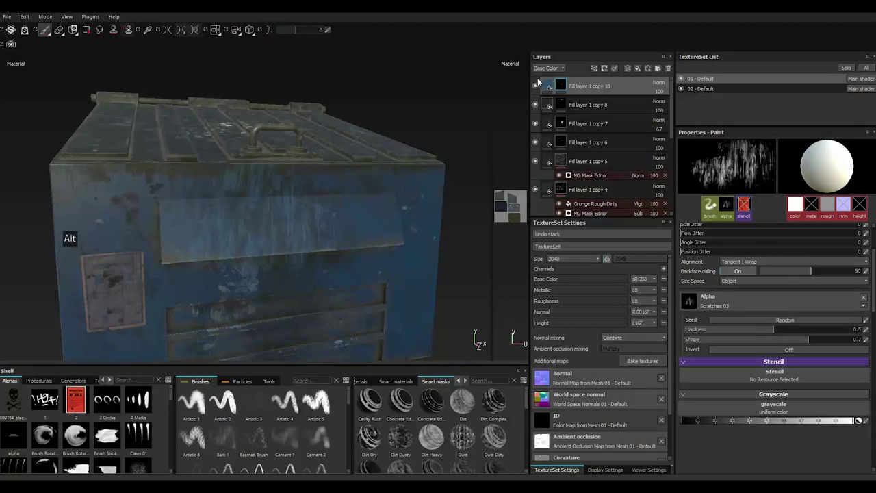
Set the scratch layer's Metallic to 0 and adjust its Roughness in the fill material settings
click(549, 89)
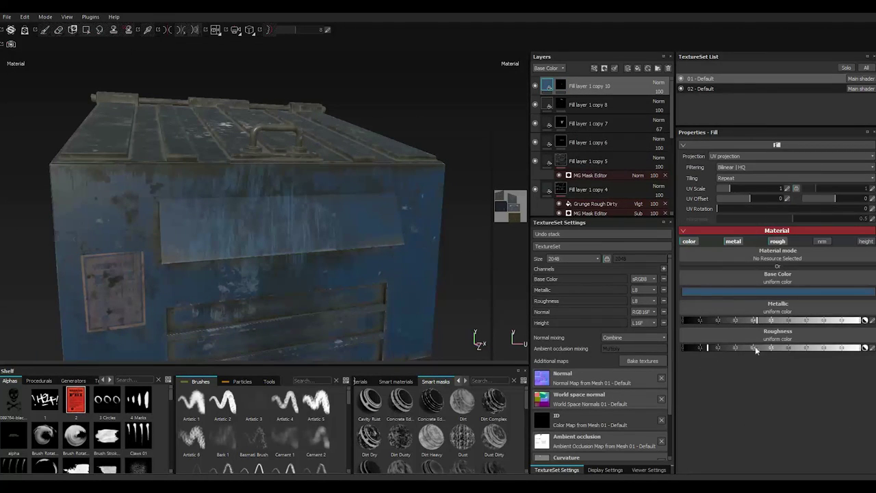
click(765, 349)
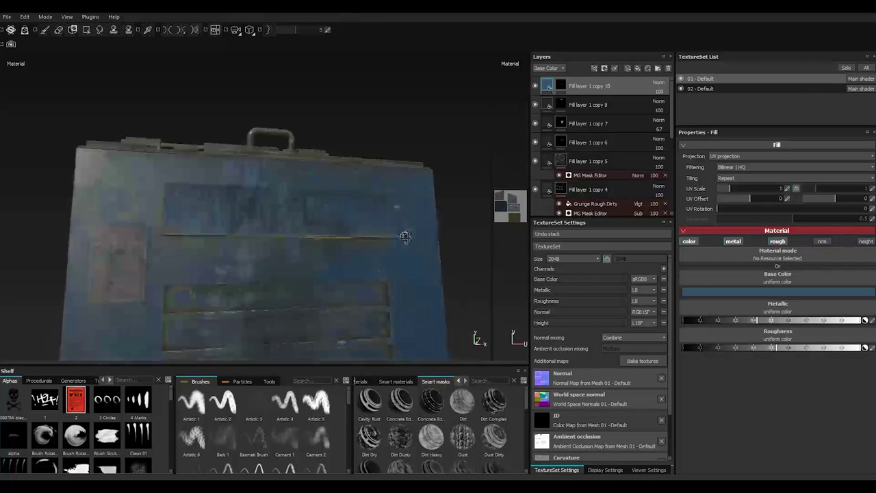
click(731, 321)
click(793, 349)
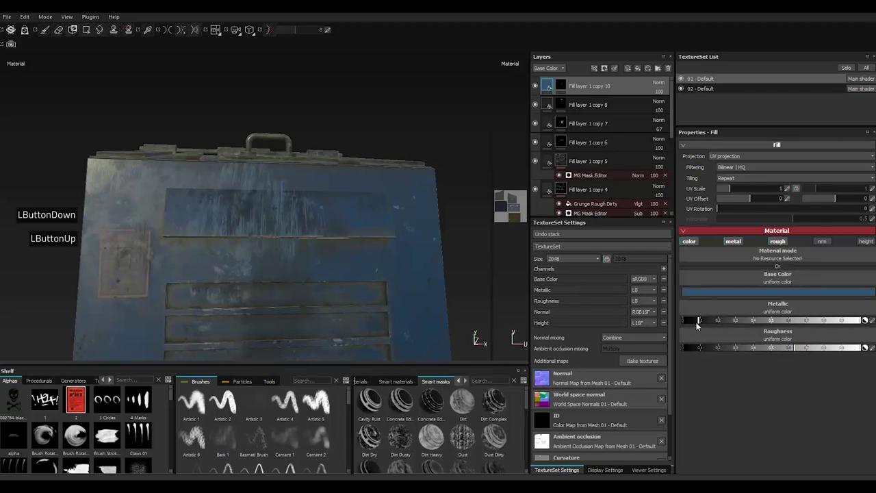
click(690, 325)
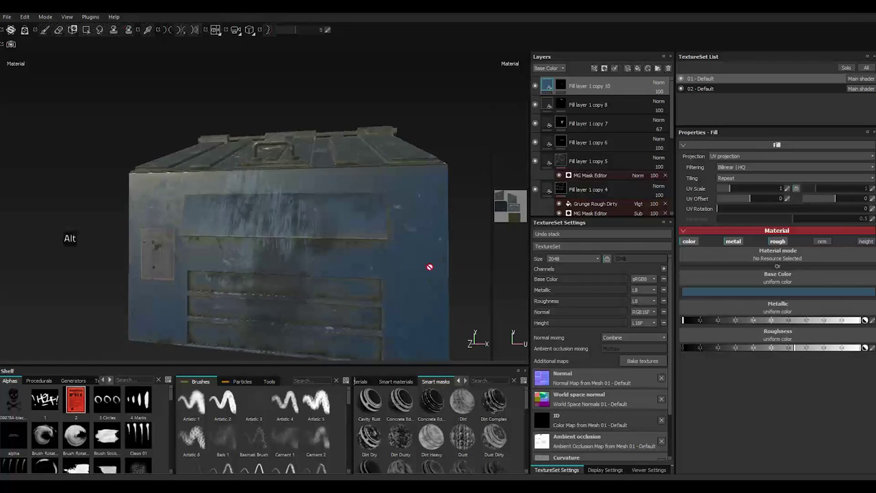
scroll(up, 3)
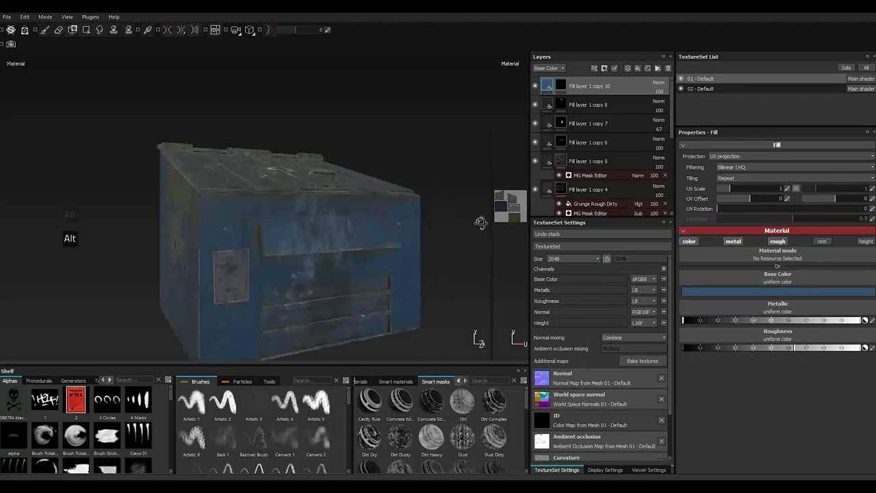
scroll(up, 3)
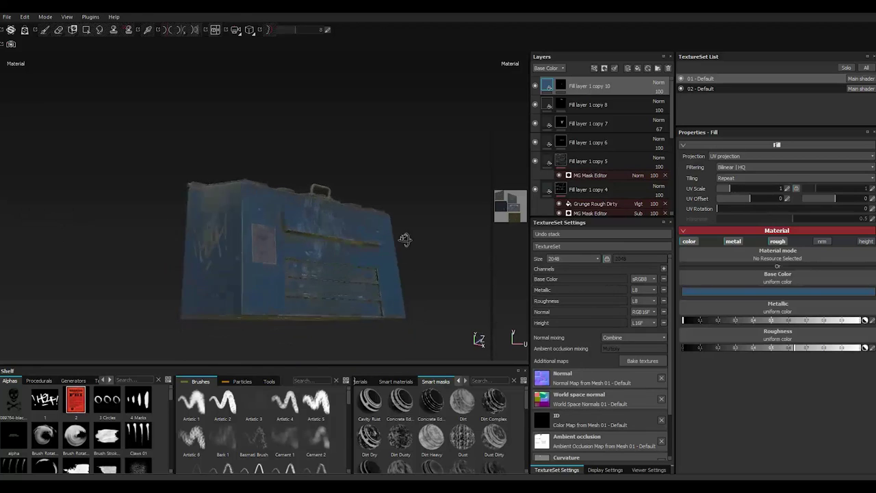
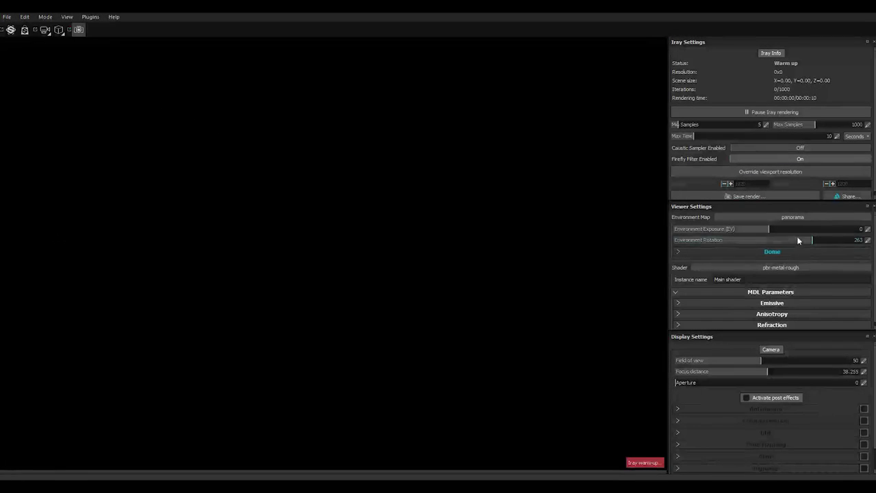
Switch to the Iray render preview and set the Environment Map to studio_03
click(792, 219)
scroll(down, 3)
click(842, 292)
click(836, 277)
click(836, 278)
click(837, 277)
double_click(836, 278)
click(838, 287)
scroll(down, 3)
double_click(838, 287)
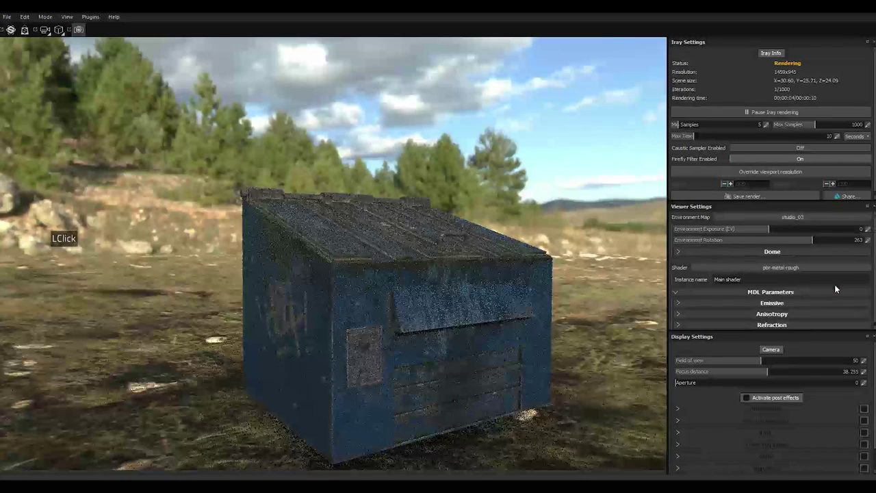
double_click(837, 287)
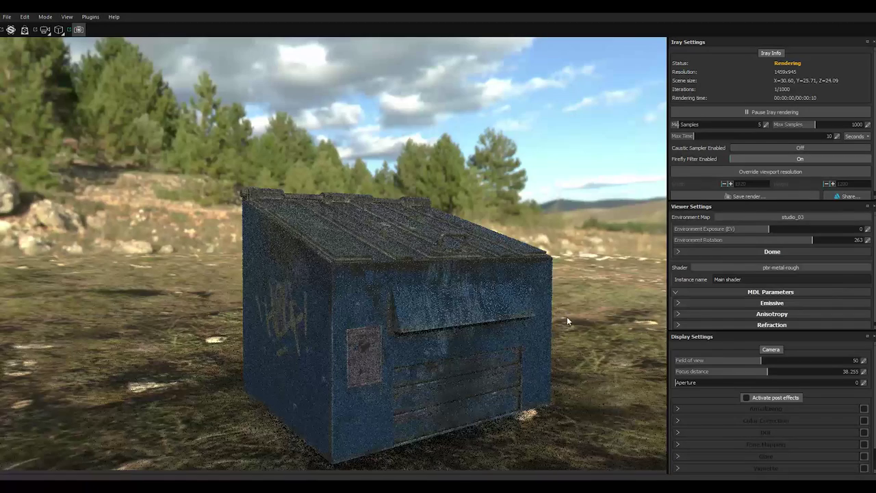
Reposition the rendered view of the dumpster while Iray finishes
scroll(down, 3)
middle_click(587, 369)
middle_click(588, 370)
middle_click(588, 370)
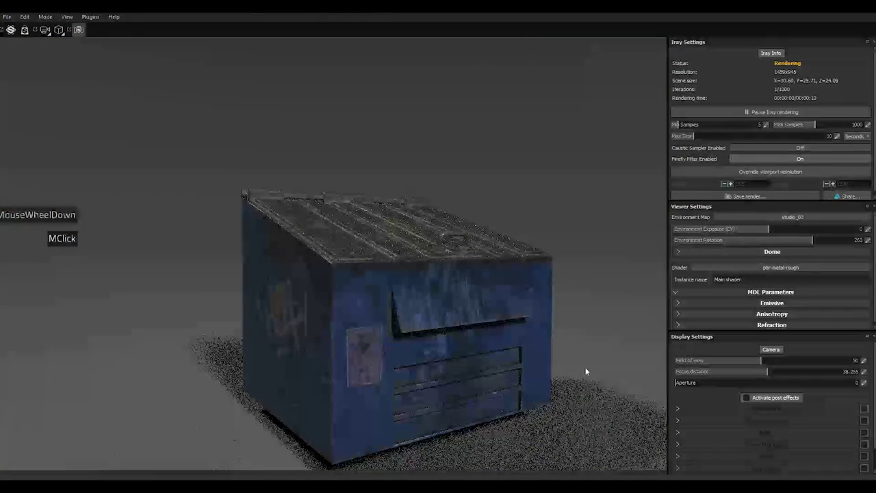
scroll(down, 3)
middle_click(605, 374)
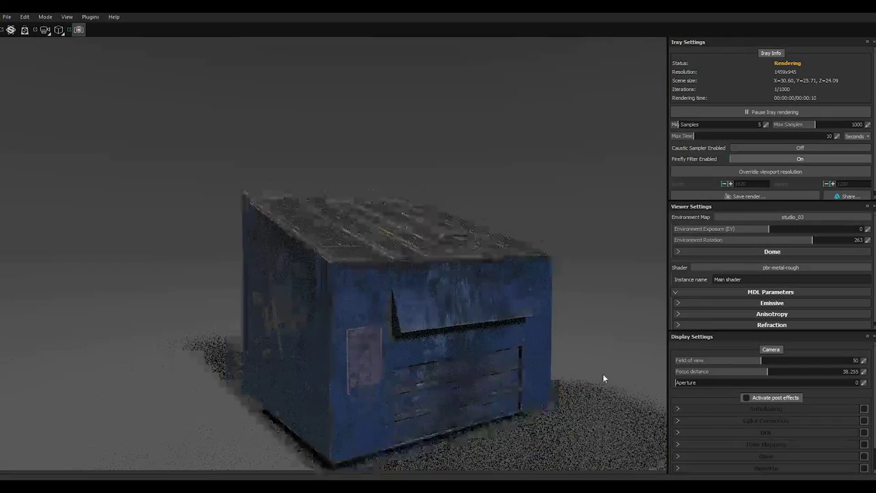
scroll(up, 3)
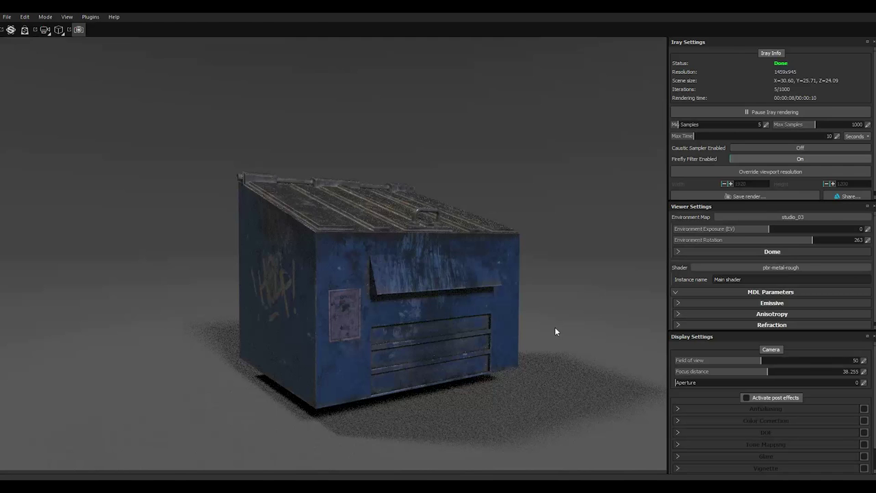
Duplicate a fill layer, move the copy to the top of the stack and give it a black mask
right_click(598, 109)
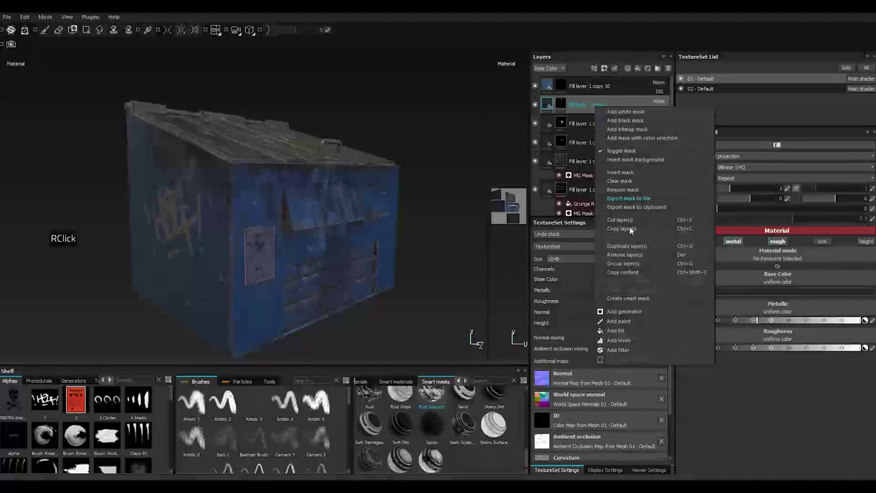
double_click(640, 251)
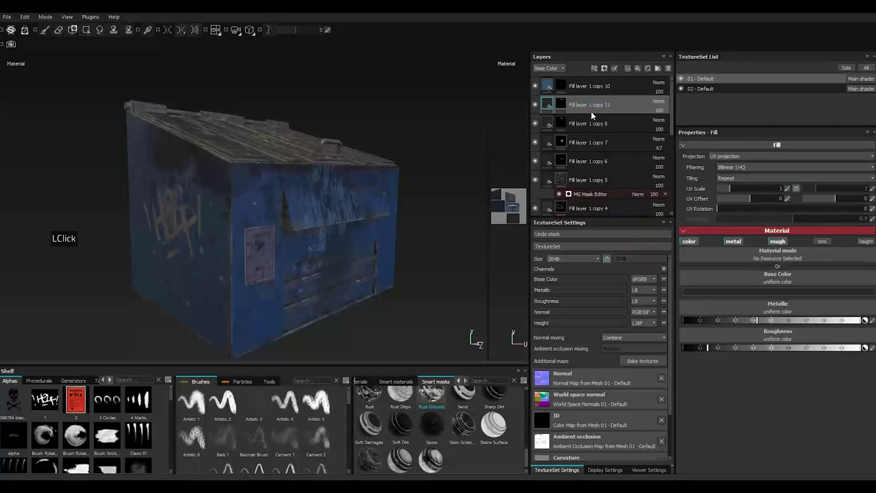
click(587, 108)
click(586, 80)
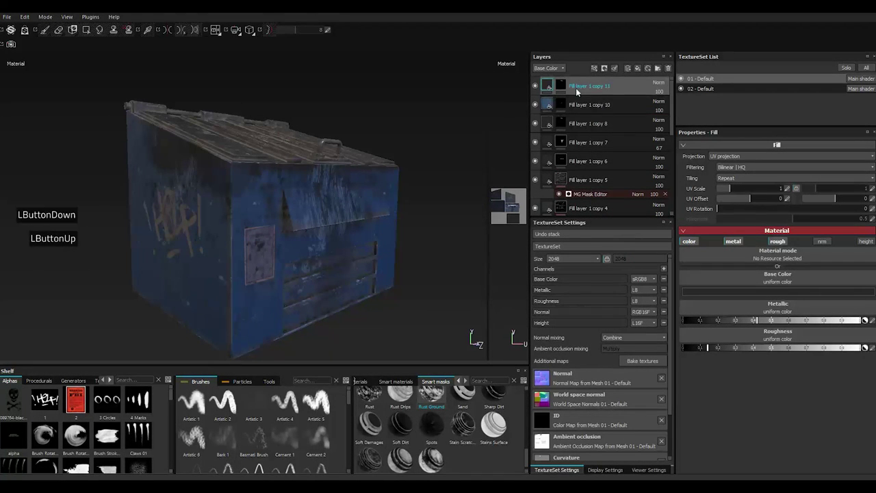
right_click(567, 87)
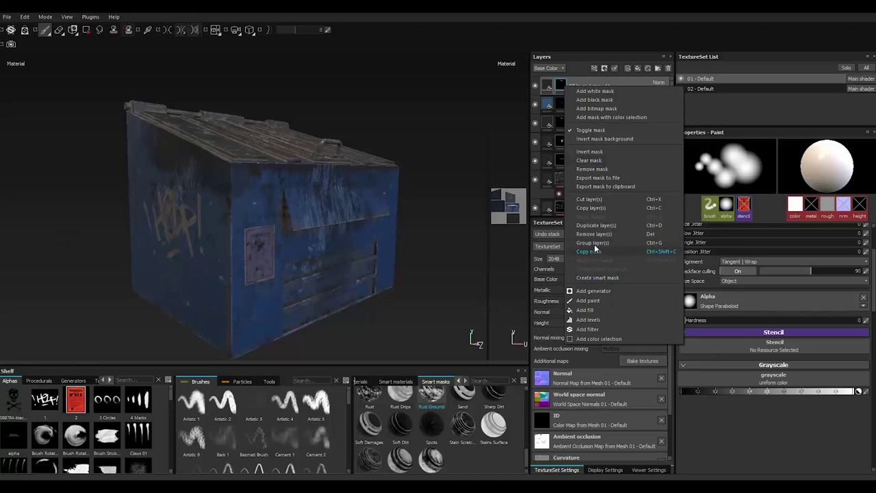
click(593, 162)
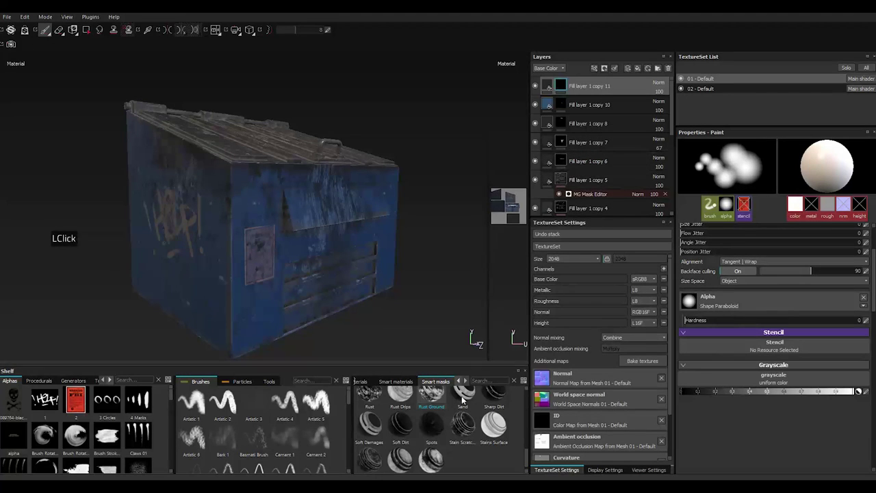
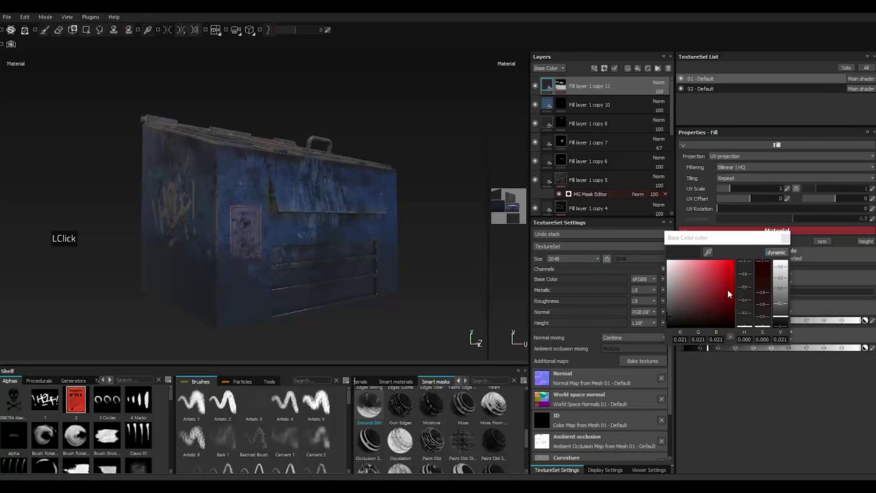
Set the ground dirt layer's base colour to a dark brown
double_click(727, 292)
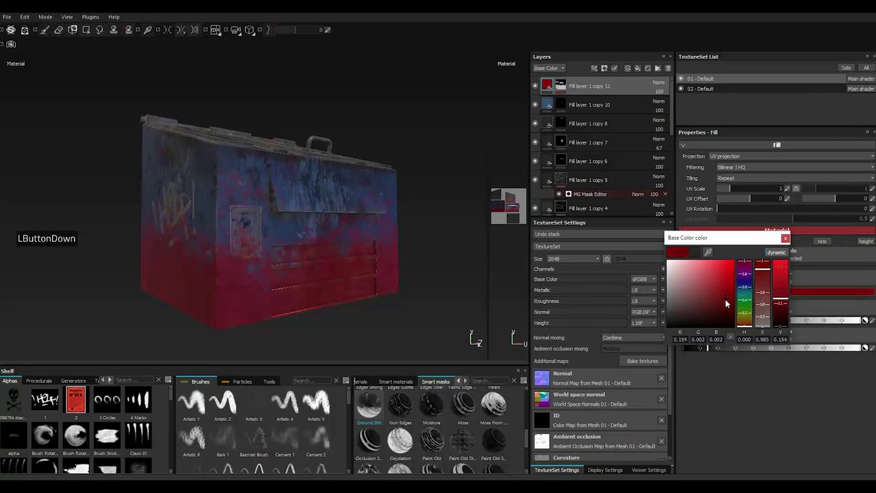
click(727, 300)
click(746, 318)
click(750, 323)
click(751, 322)
click(747, 322)
click(707, 294)
click(685, 305)
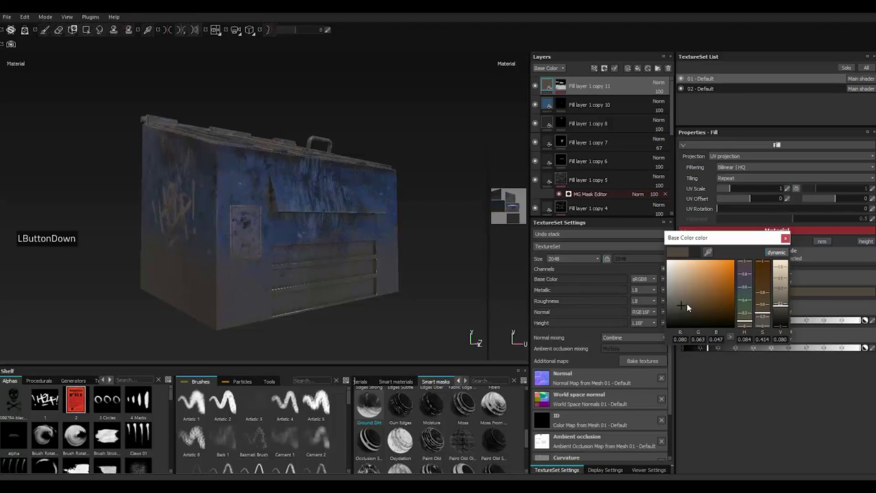
click(699, 305)
click(788, 240)
click(563, 83)
In the MG Ground Dirt generator set Level to 0.5 and Dirt Height to 0.43
click(595, 111)
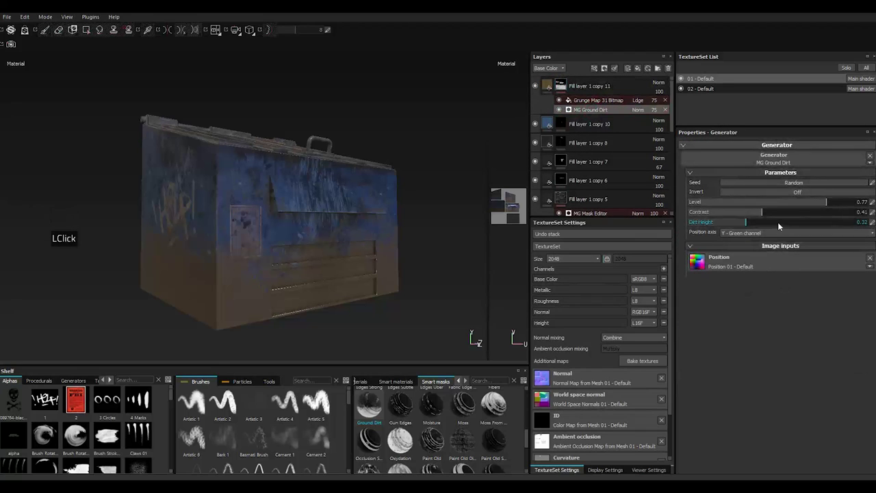
click(812, 206)
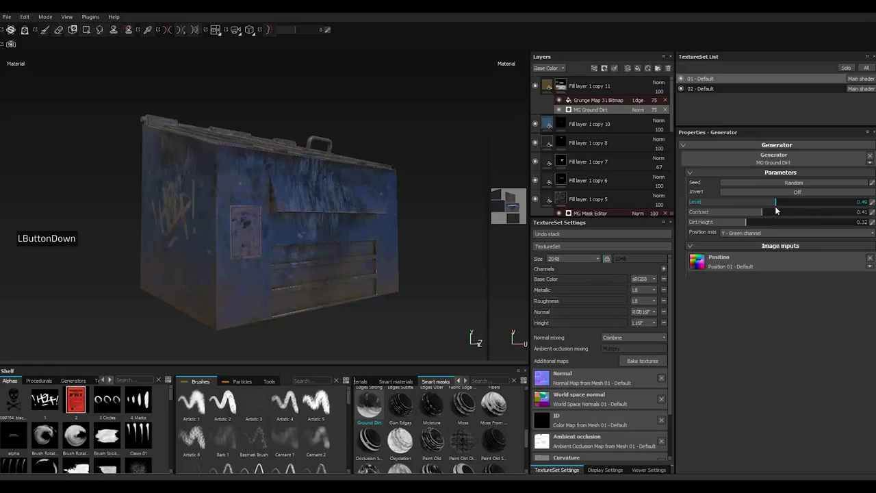
click(782, 208)
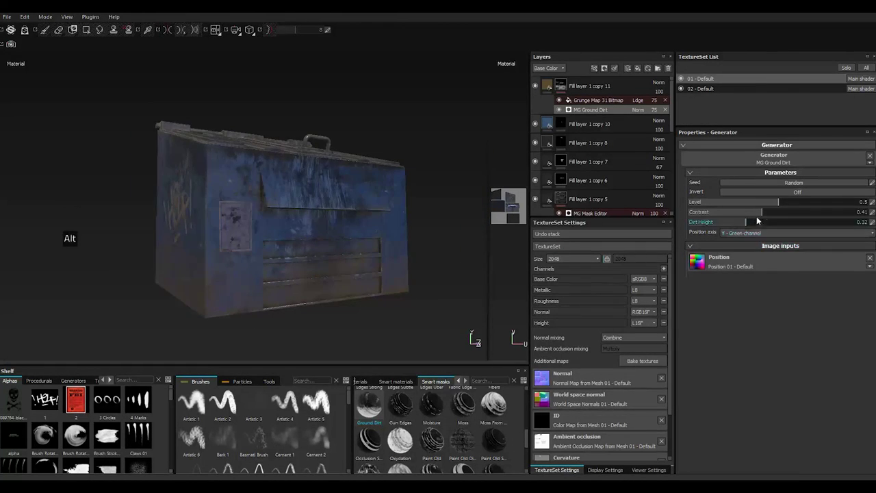
click(754, 224)
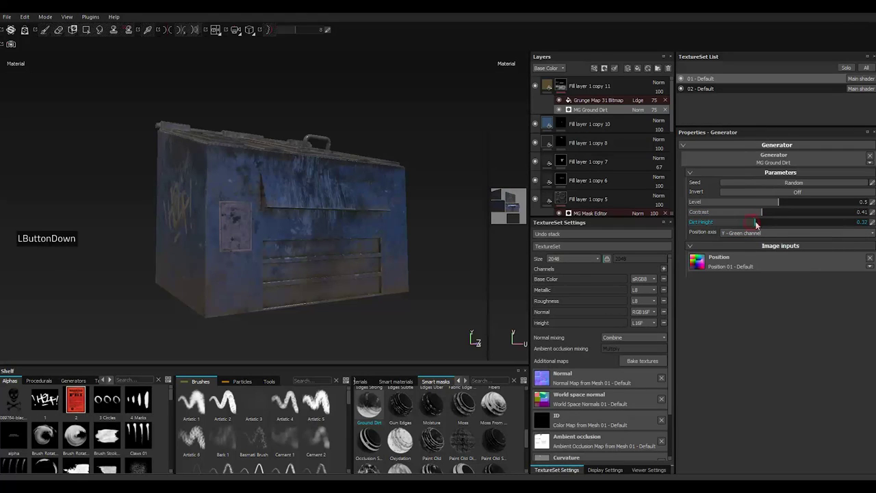
click(768, 223)
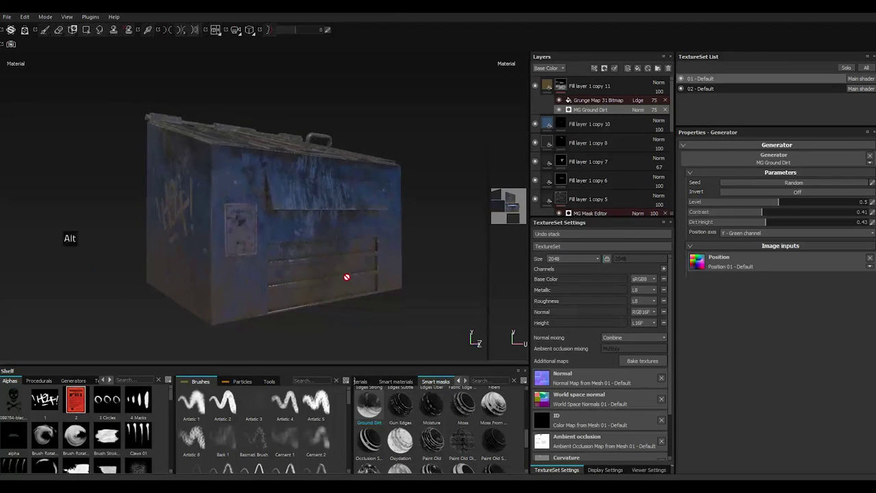
Remove the mask effects from Fill layer 1 copy 12
right_click(584, 88)
right_click(583, 87)
click(618, 229)
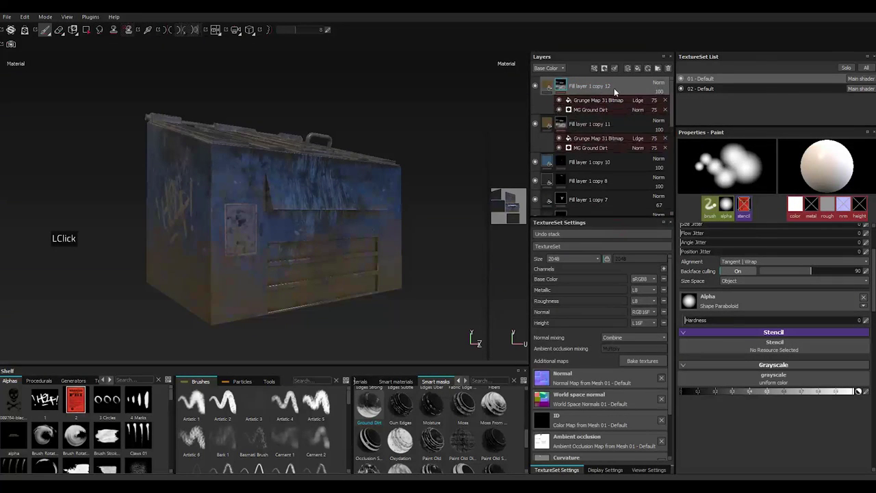
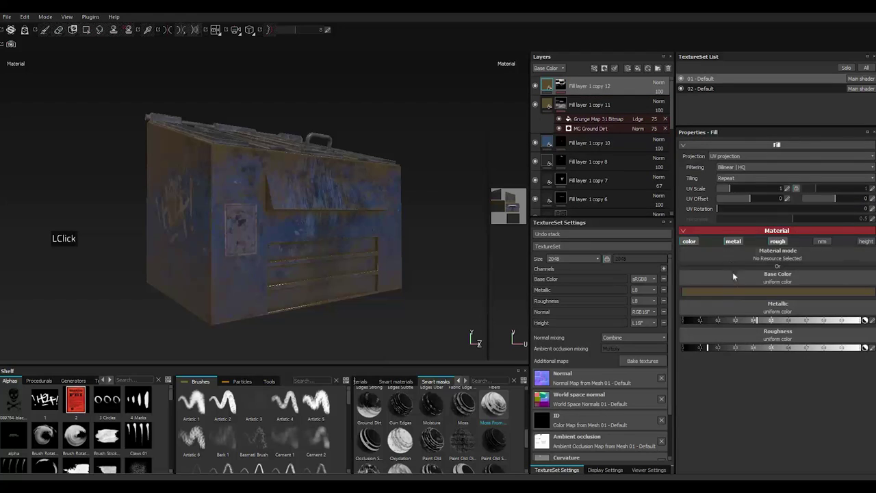
Set copy 12's base colour to near black and add an MG Mask Builder generator to its mask
click(738, 293)
click(695, 307)
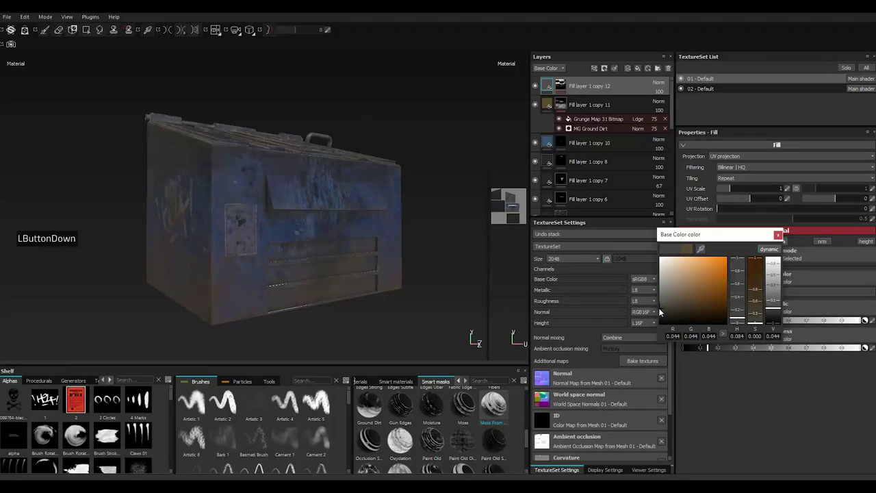
click(662, 310)
click(749, 278)
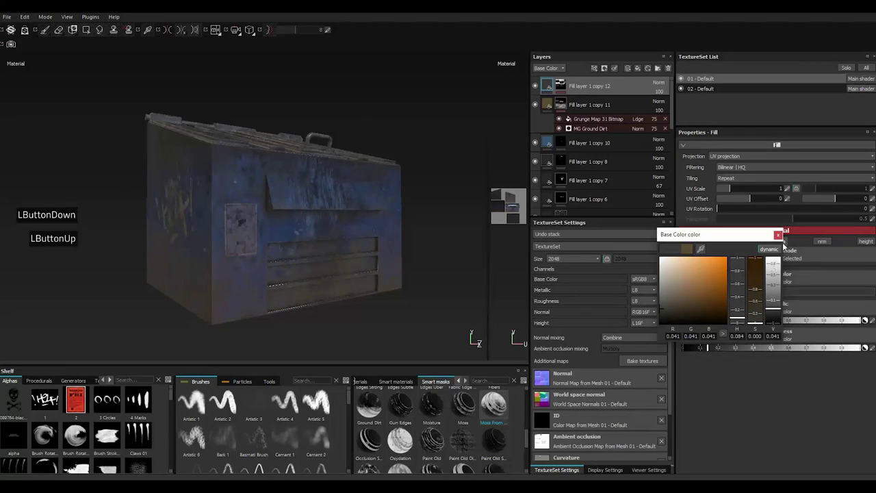
double_click(782, 240)
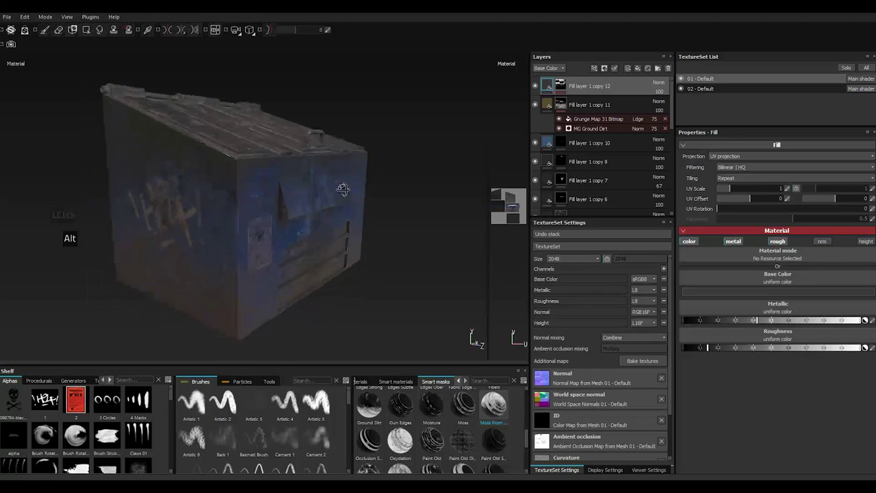
scroll(down, 3)
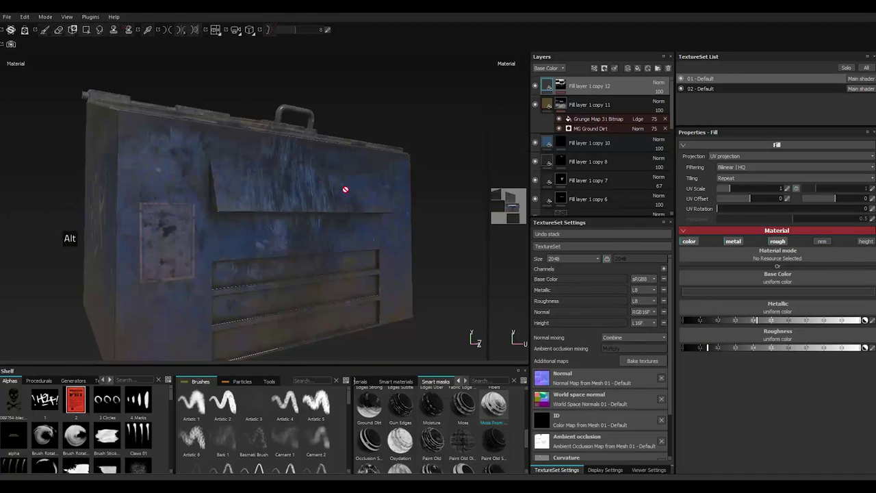
click(565, 85)
Set the Mask Builder generator's Level to 0.46 on Fill layer 1 copy 12, reducing grime coverage
double_click(600, 103)
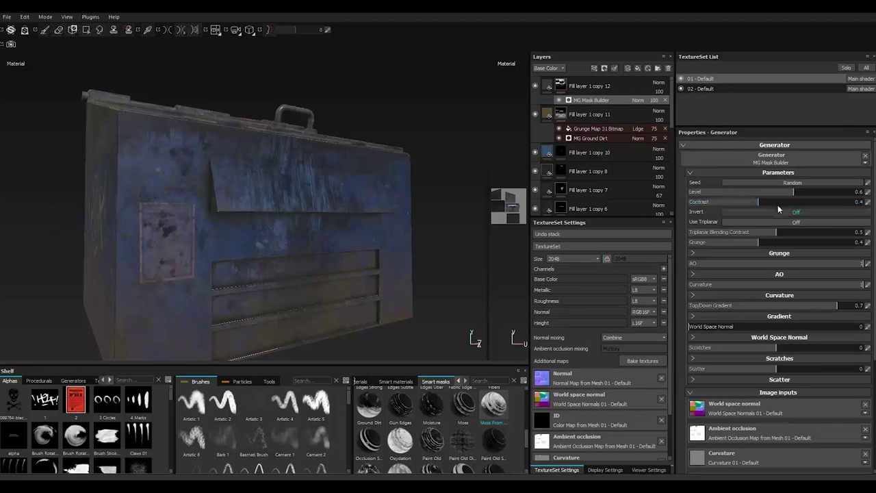
click(784, 195)
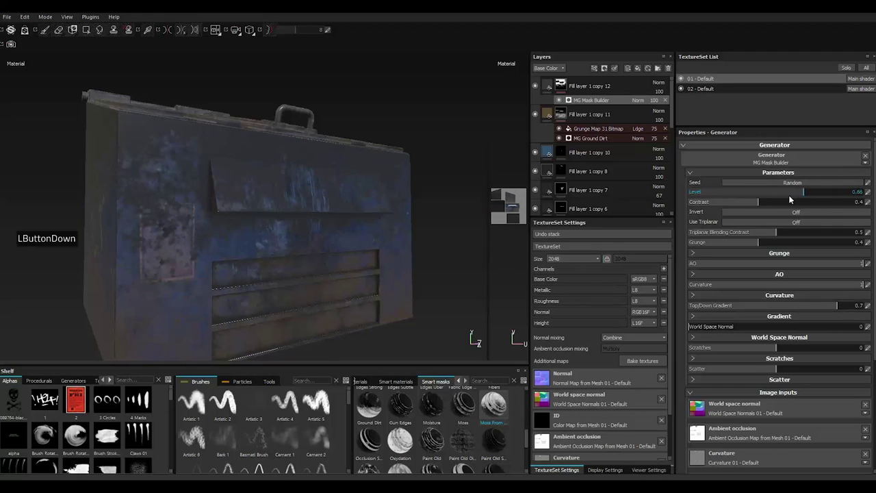
click(789, 198)
click(789, 198)
click(770, 192)
scroll(up, 3)
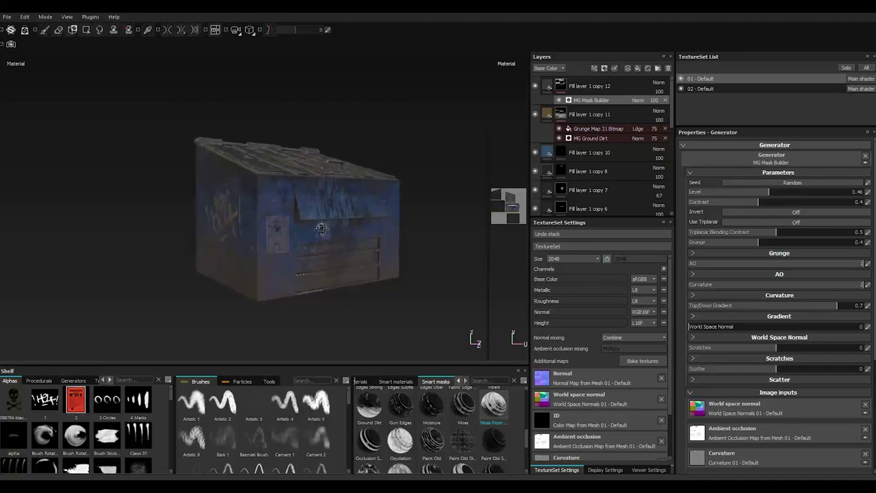
scroll(down, 3)
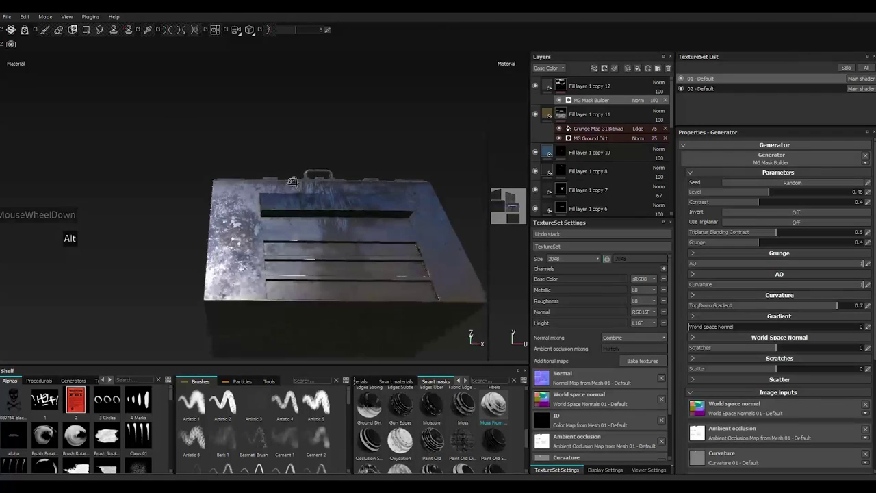
Lower the grime layer's roughness and drop its metallic to zero
click(549, 81)
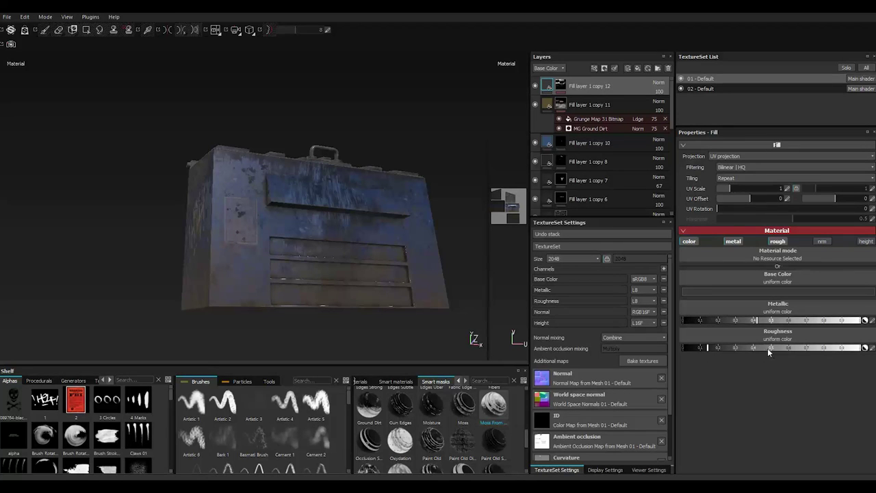
click(770, 349)
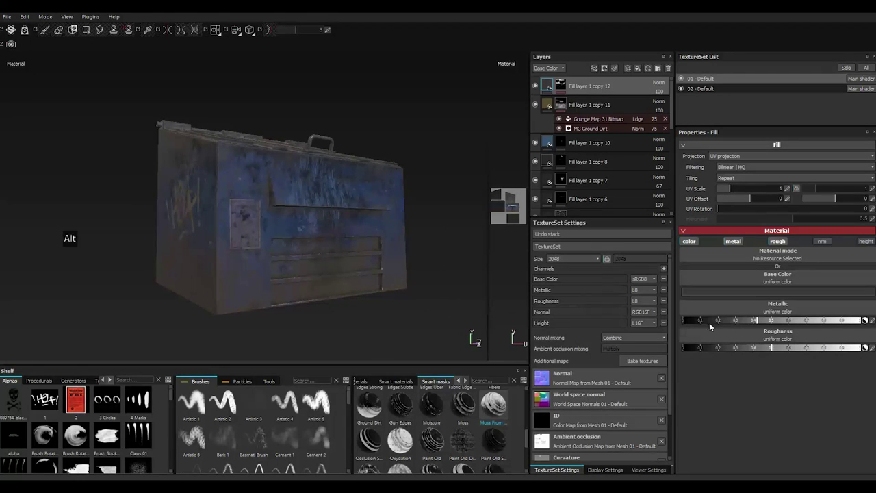
click(699, 323)
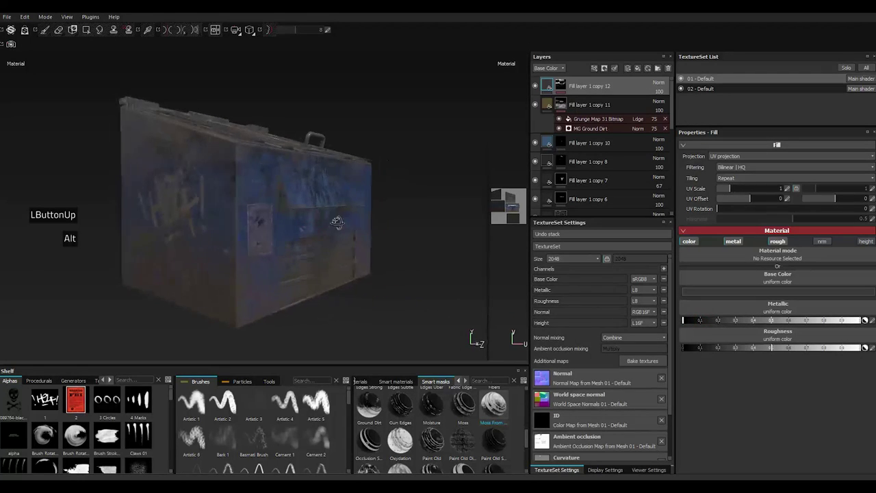
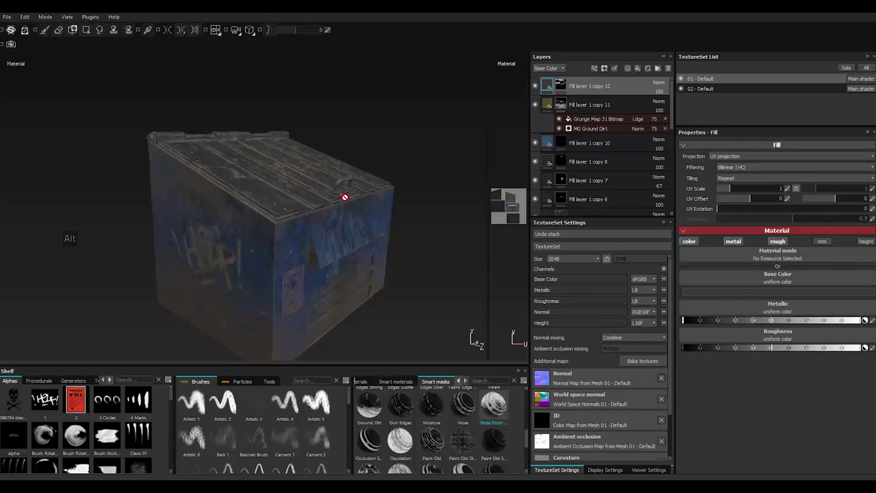
scroll(up, 3)
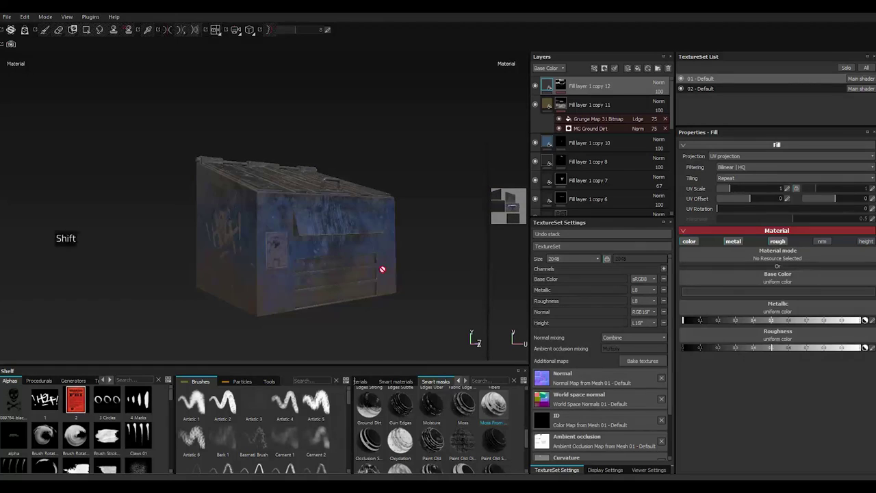
Fine-tune the grime roughness lower again and give it a slight metallic value
click(711, 350)
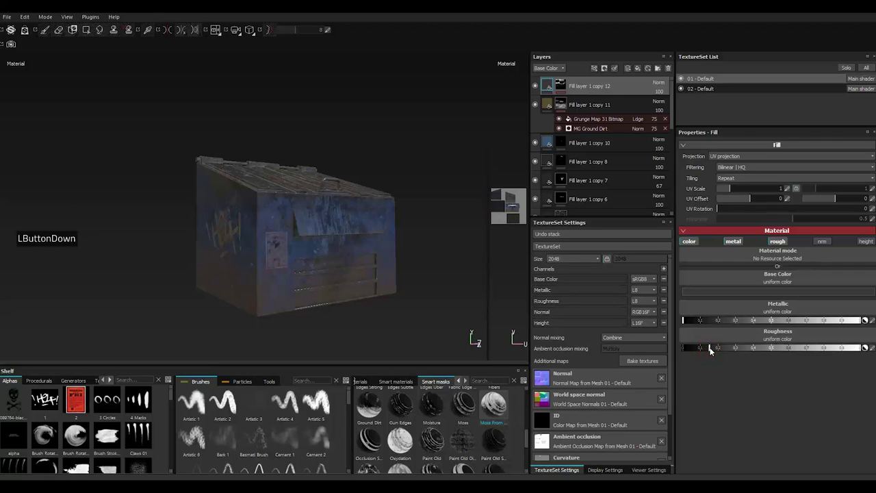
click(718, 349)
click(718, 350)
click(718, 350)
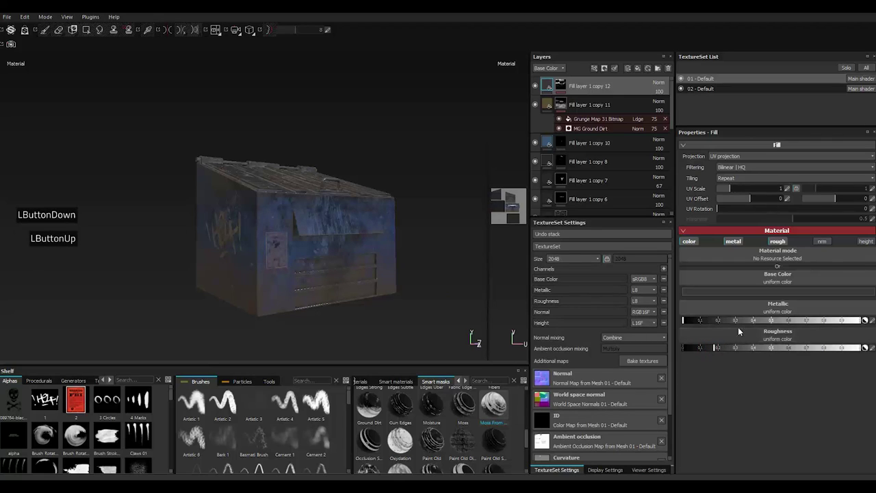
click(756, 321)
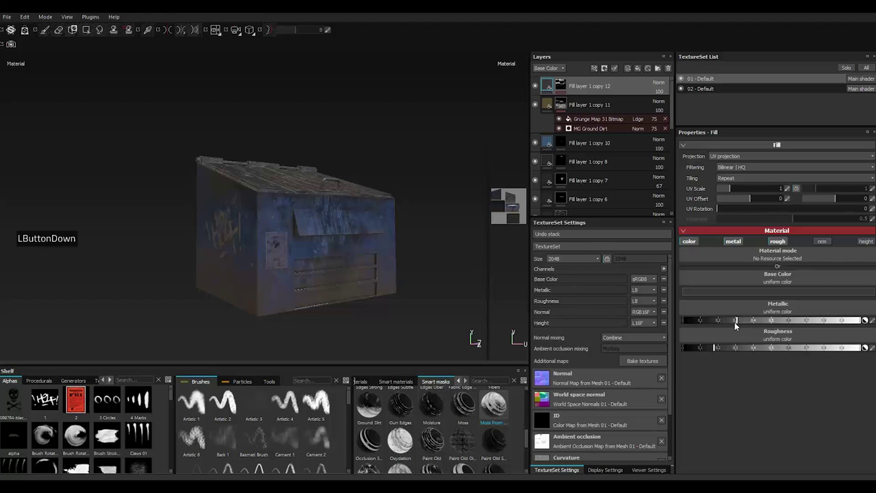
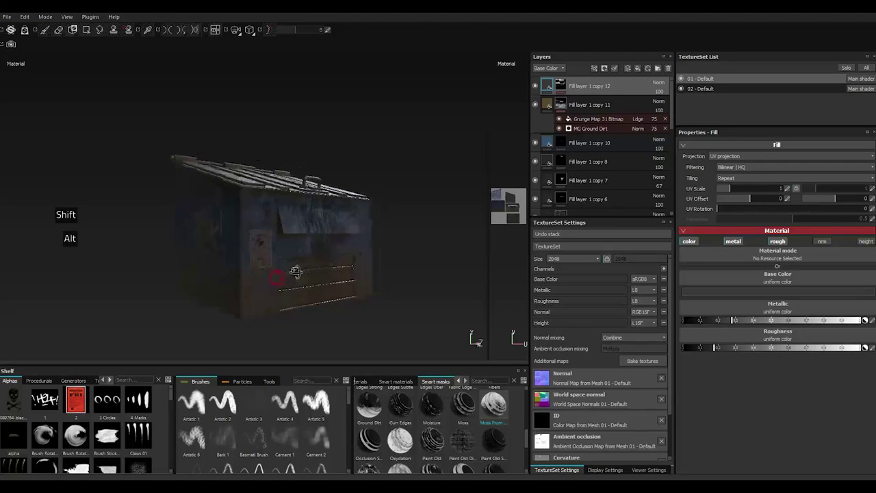
scroll(down, 3)
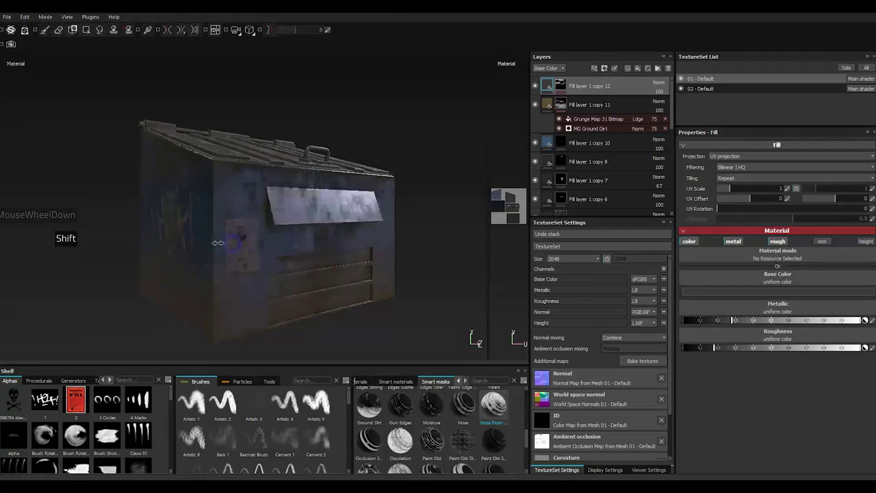